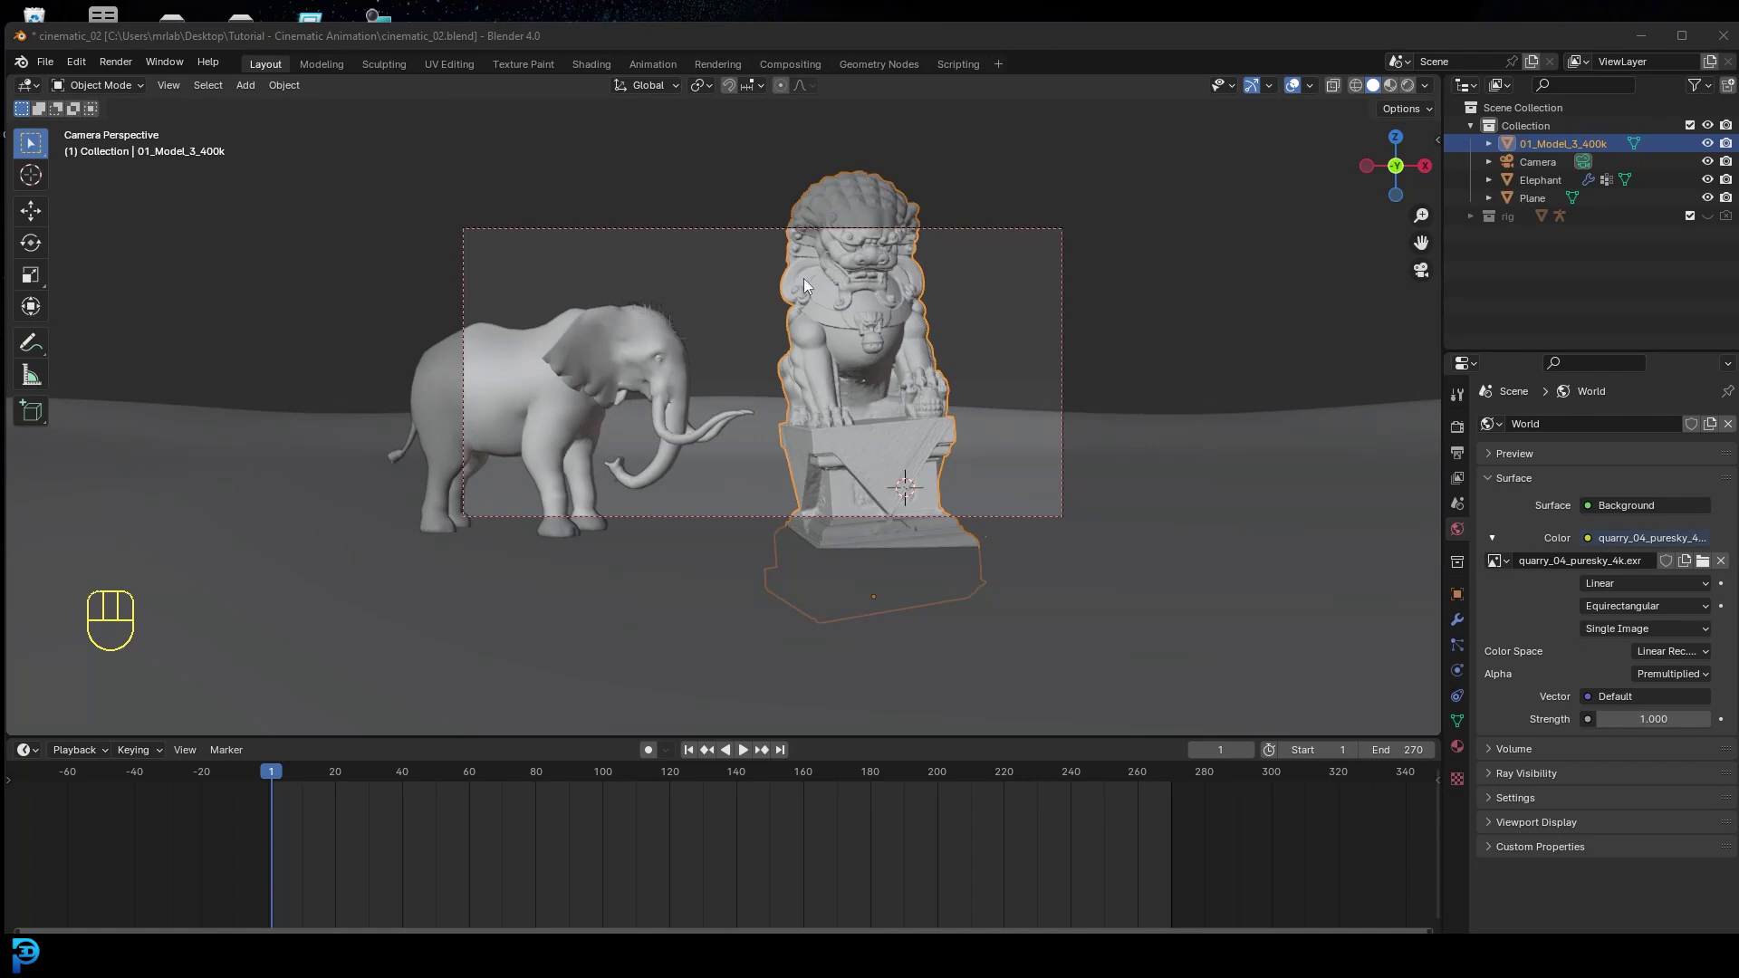
- Orbit out of the camera shot and zoom back to an overview of the statues, camera and terrain
left_click_drag(720, 366, 709, 394)
left_click_drag(691, 431, 728, 426)
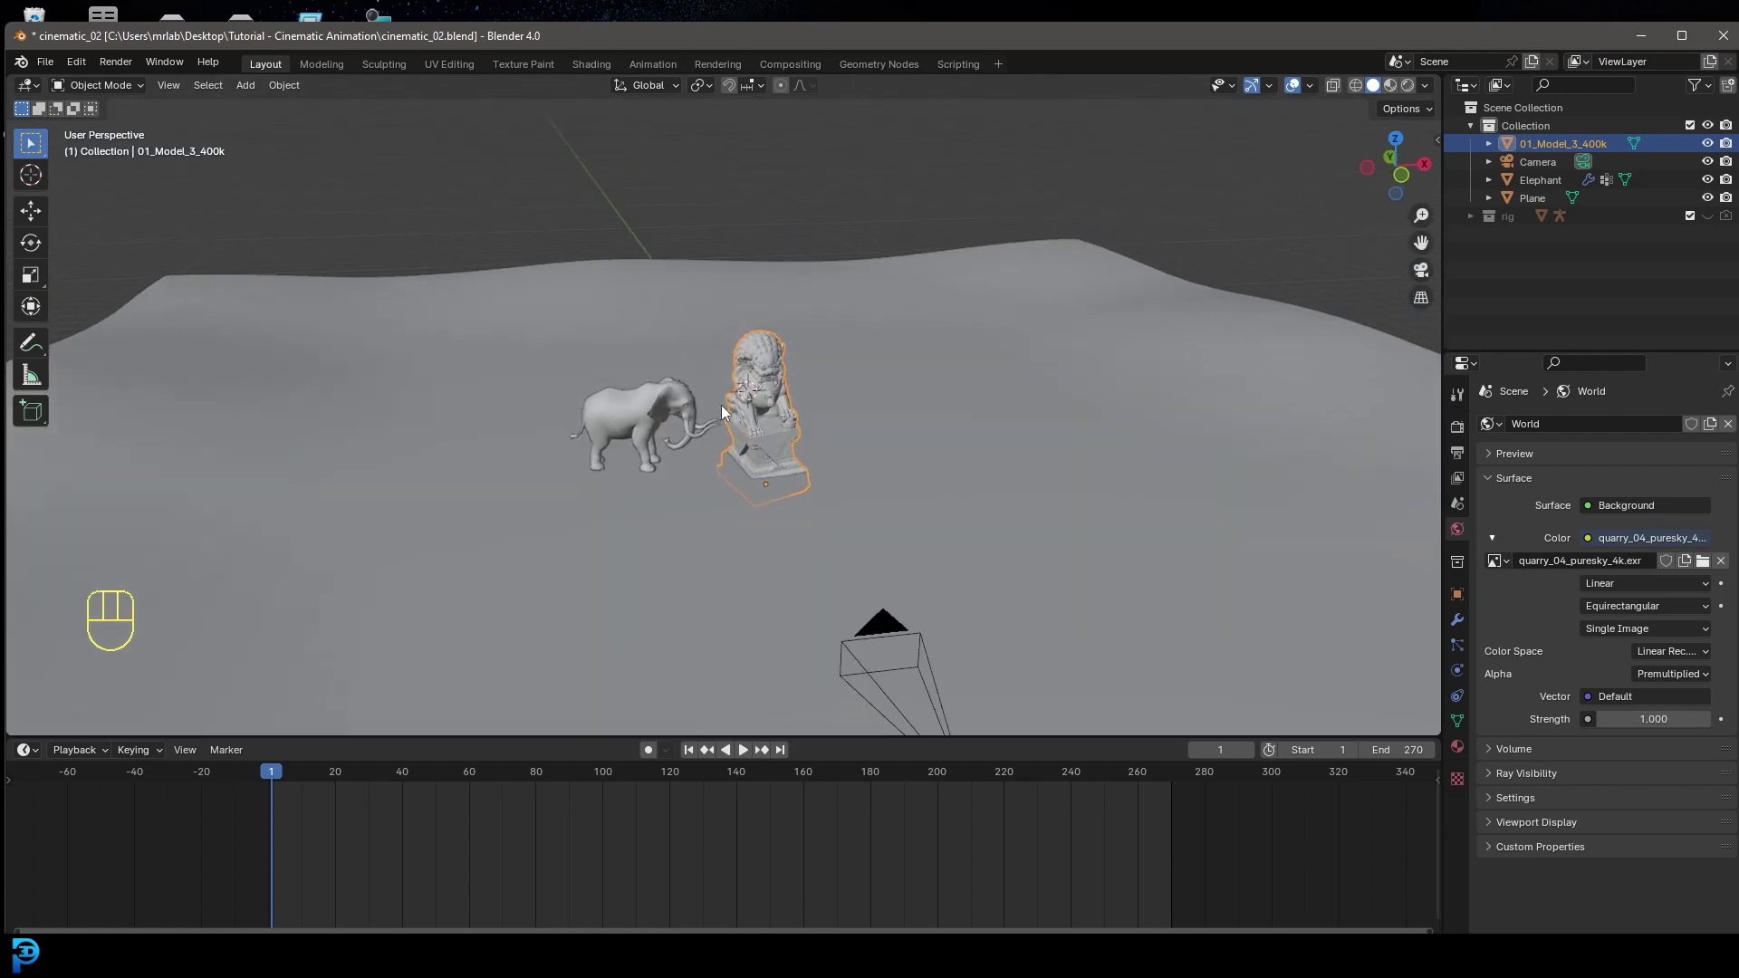
- Add a sphere empty and move it to the base of the lion statue
key("shift+a")
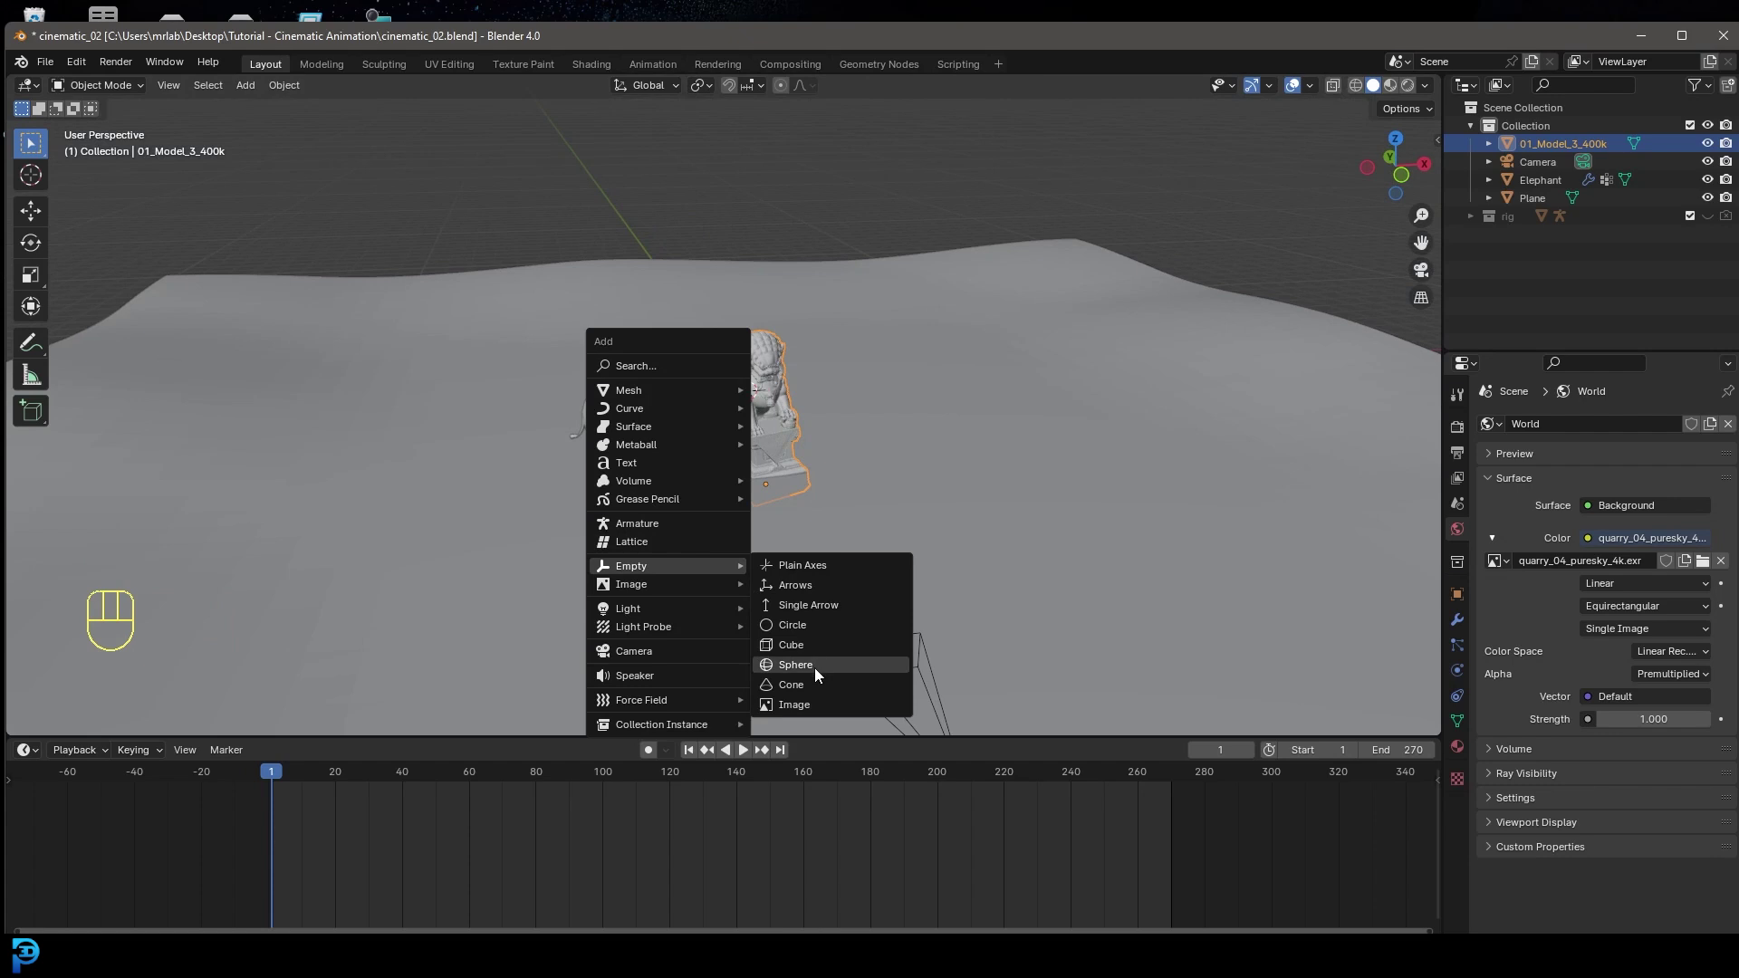
left_click_drag(724, 372, 632, 356)
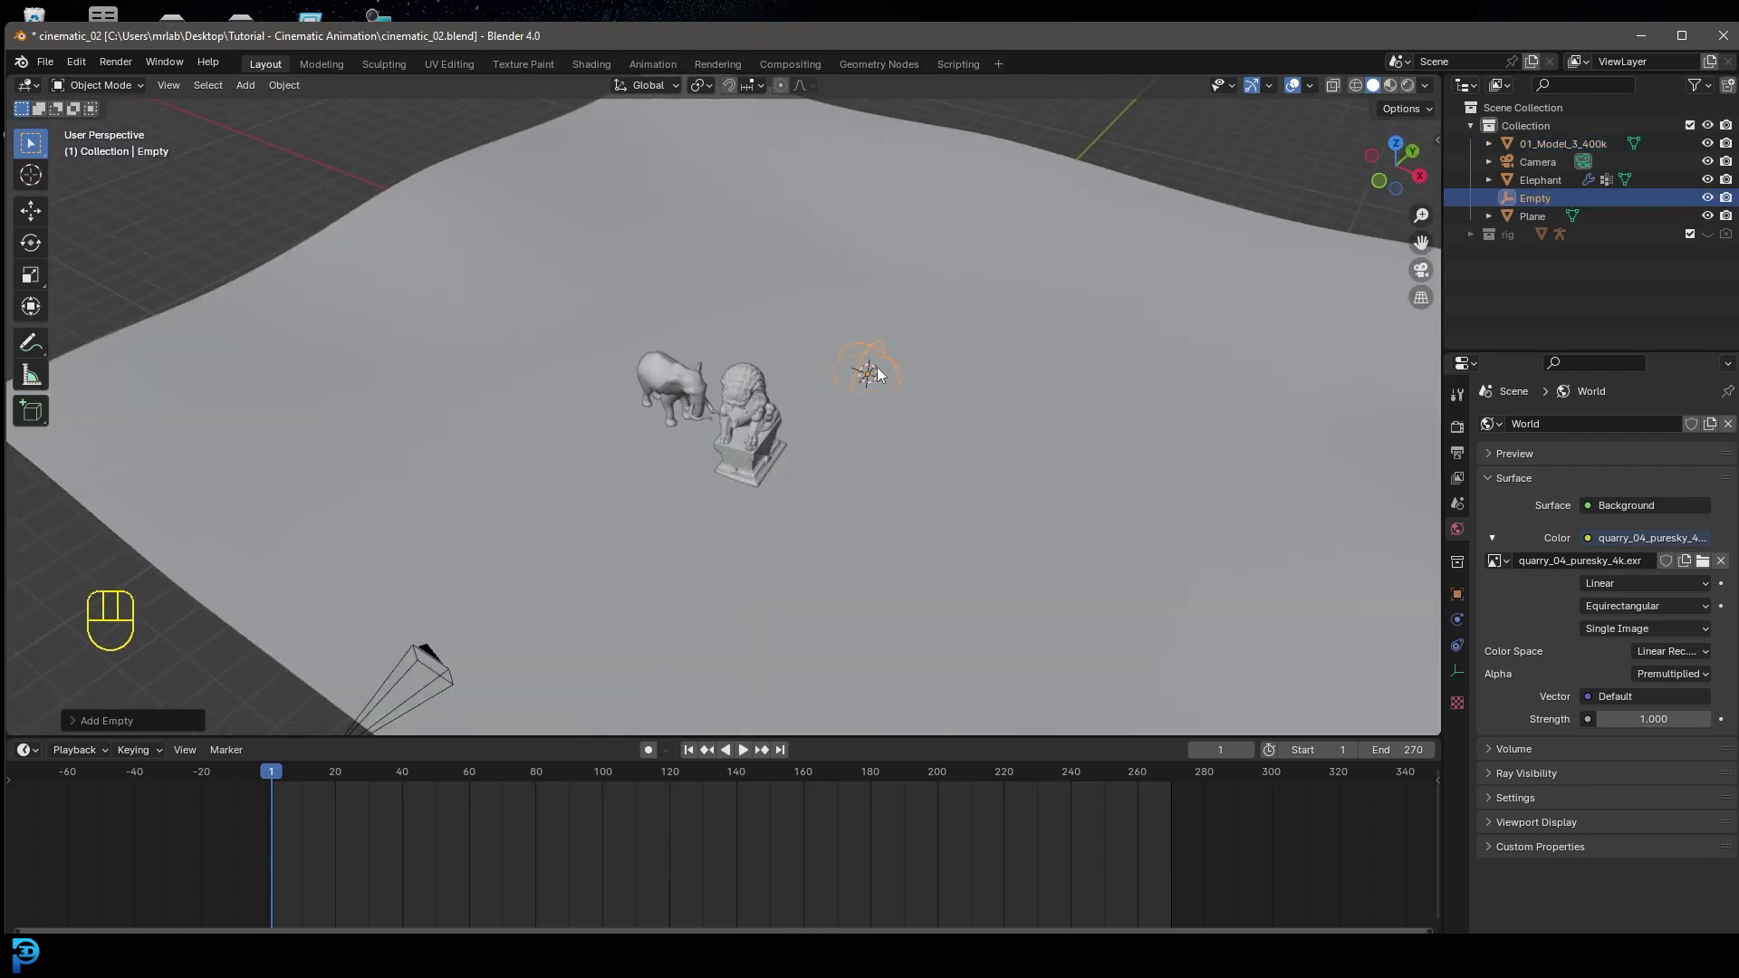
key("KP_7")
key("g")
left_click(735, 417)
- Select the camera with the empty and parent the camera to the empty (Object)
left_click_drag(852, 488, 789, 321)
left_click(643, 521)
left_click_drag(692, 467, 701, 458)
left_click(688, 459)
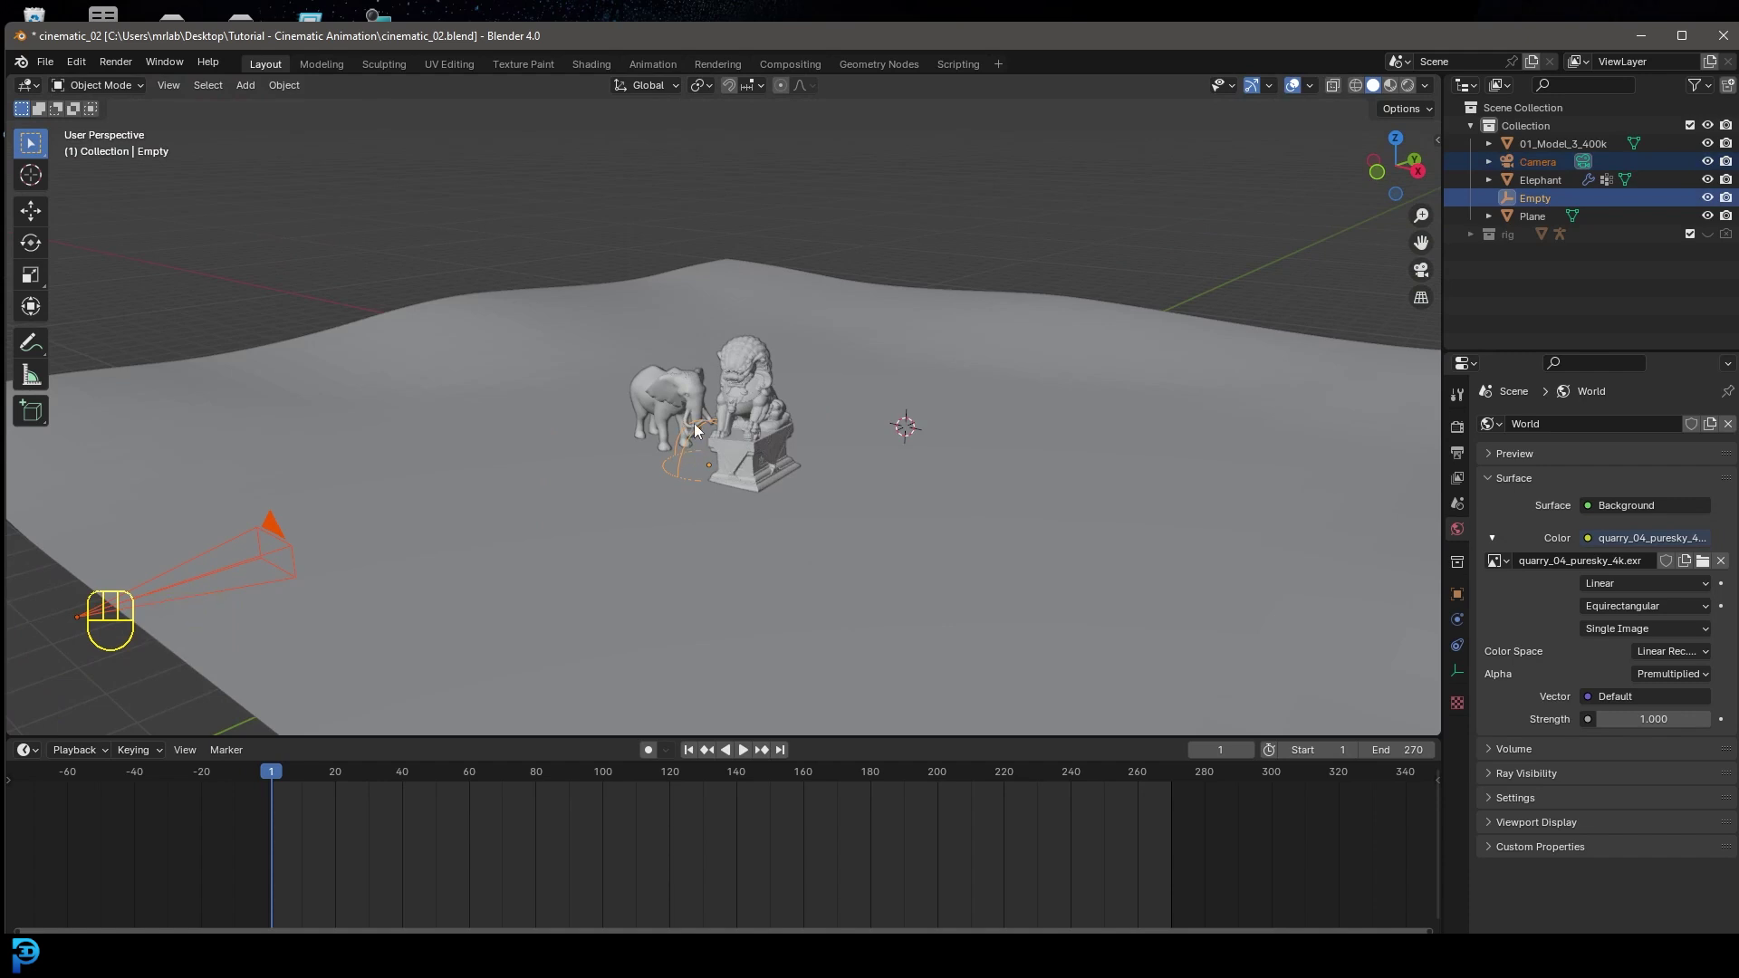
key("ctrl+p")
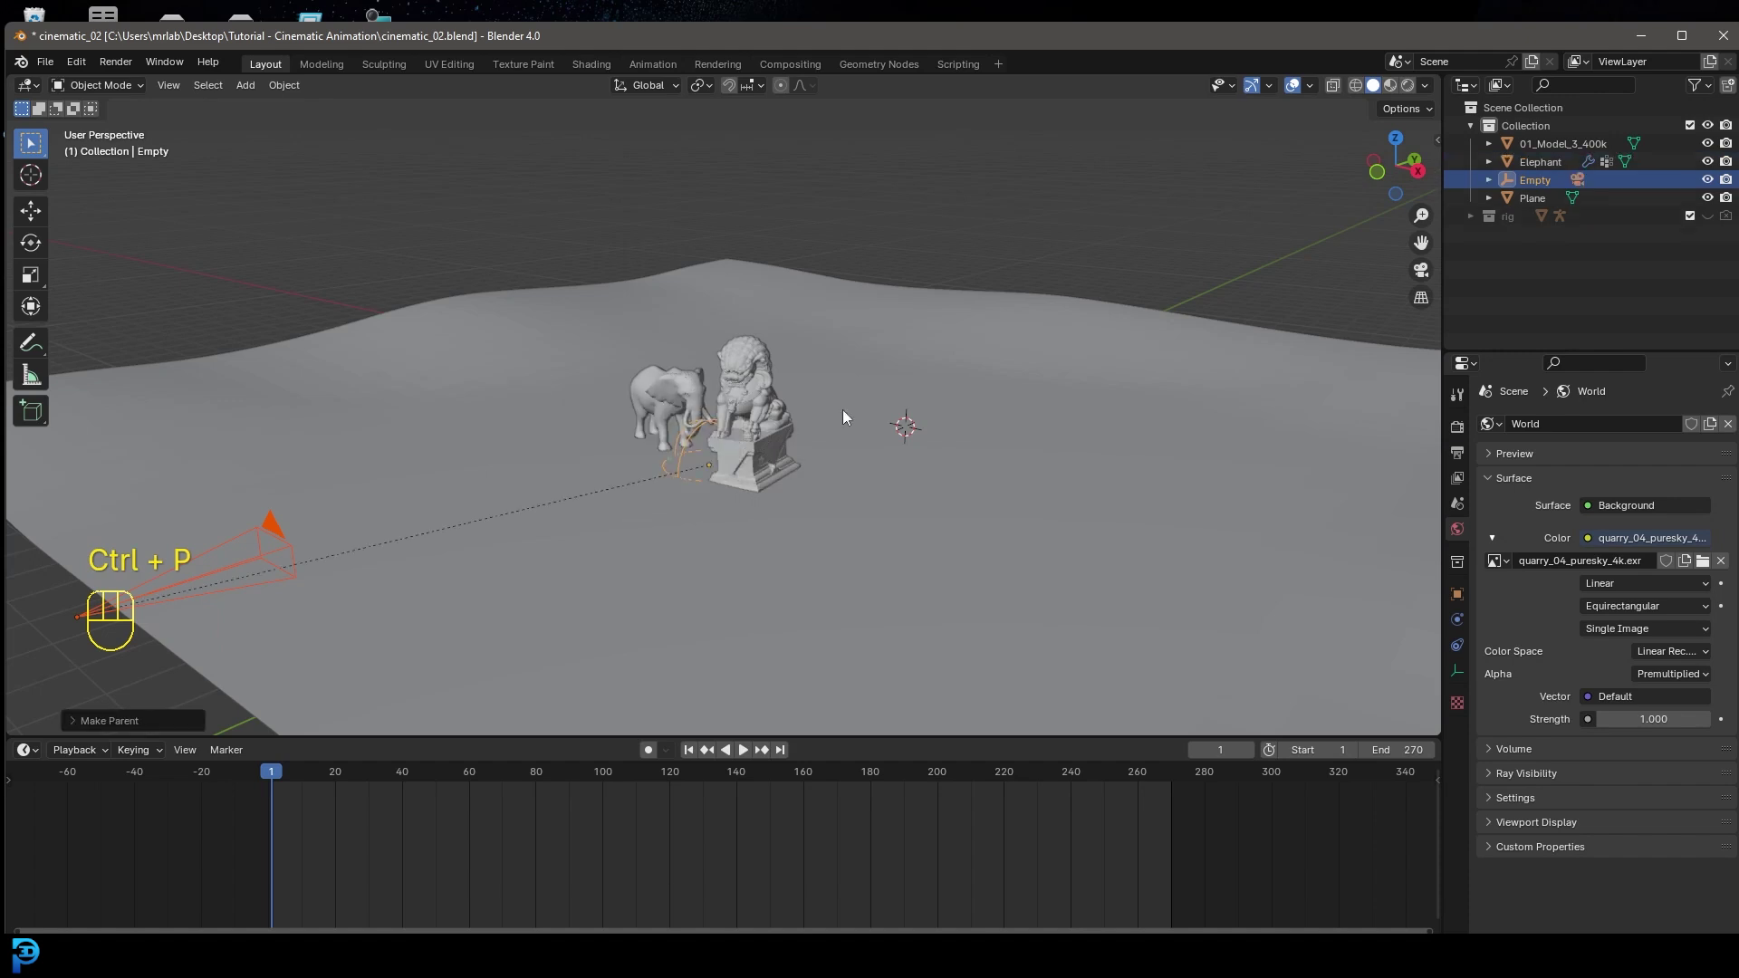
left_click(710, 430)
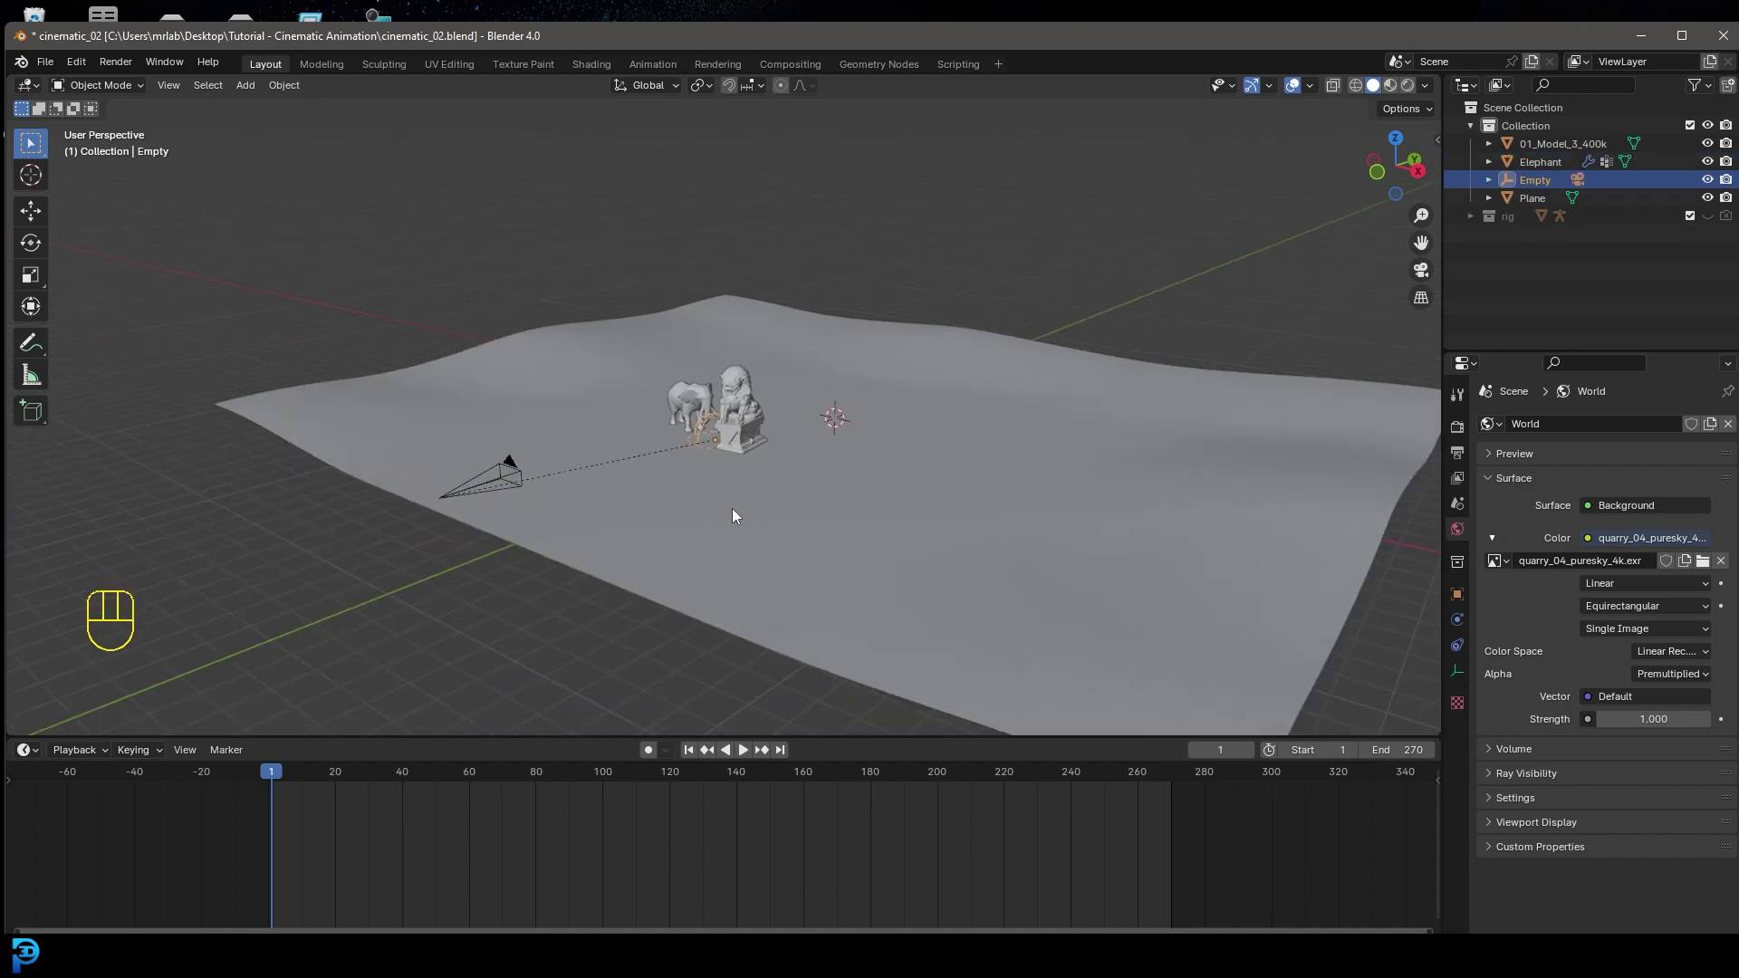
- In camera view, keyframe the sphere empty's rotation at frame 1
key("r")
key("r")
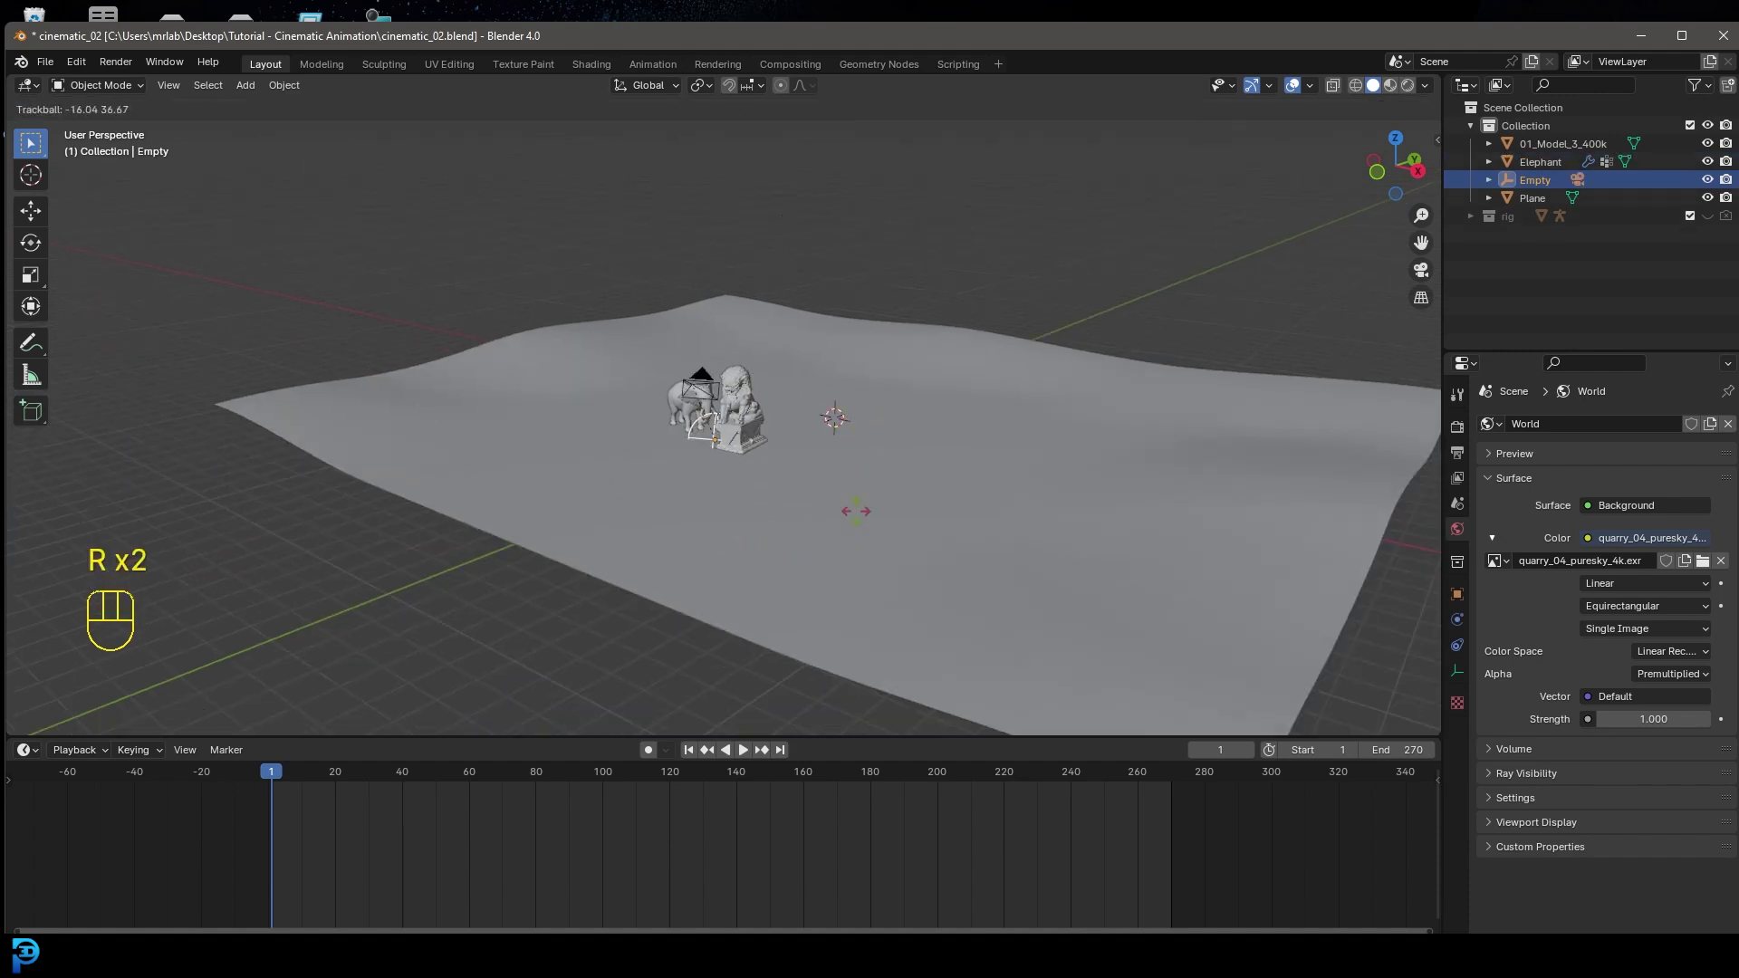
left_click_drag(823, 509, 813, 530)
key("KP_0")
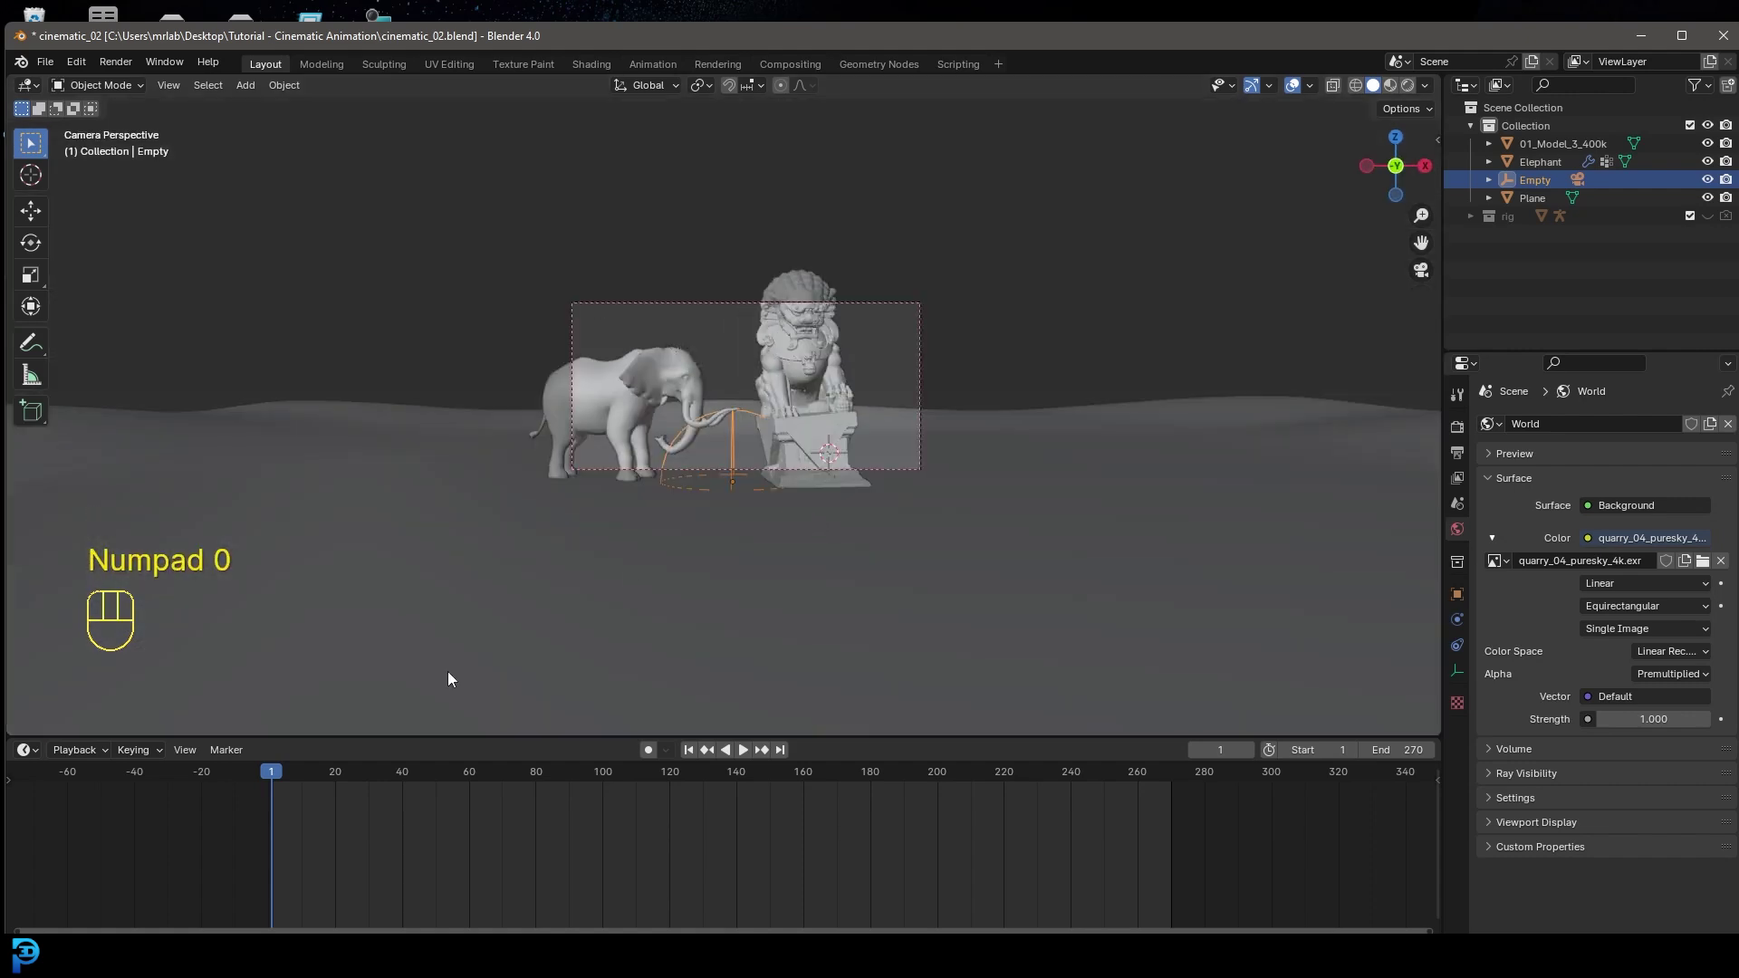
left_click(281, 783)
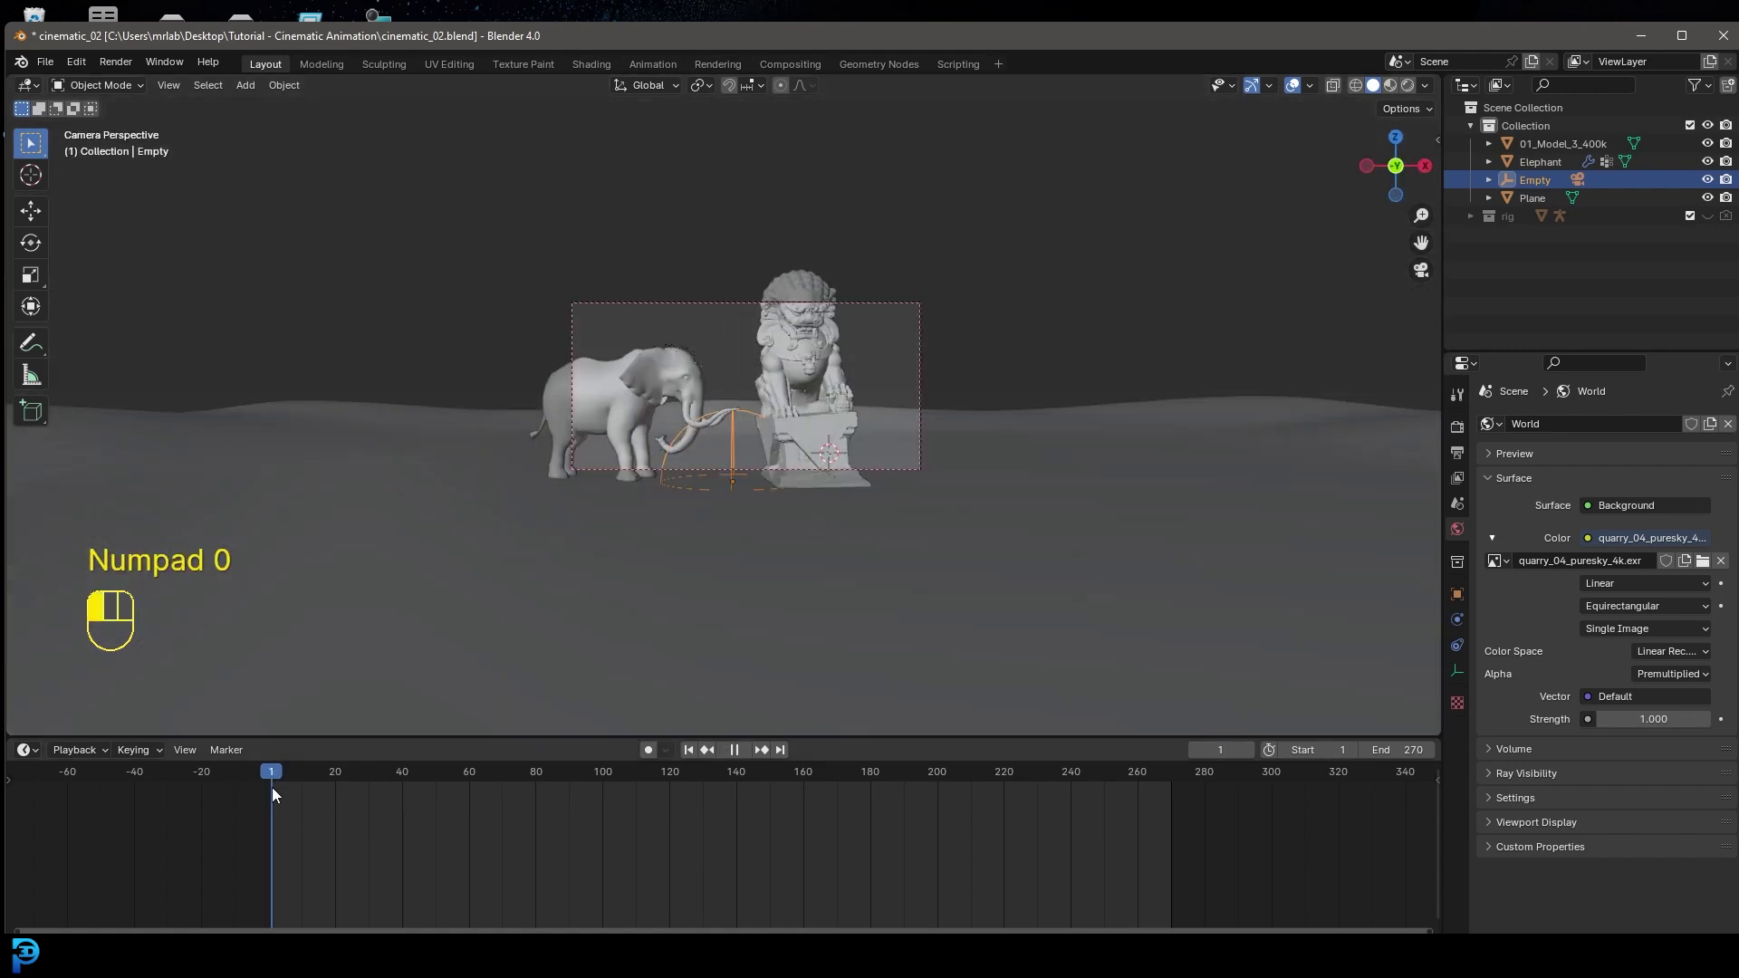
key("i")
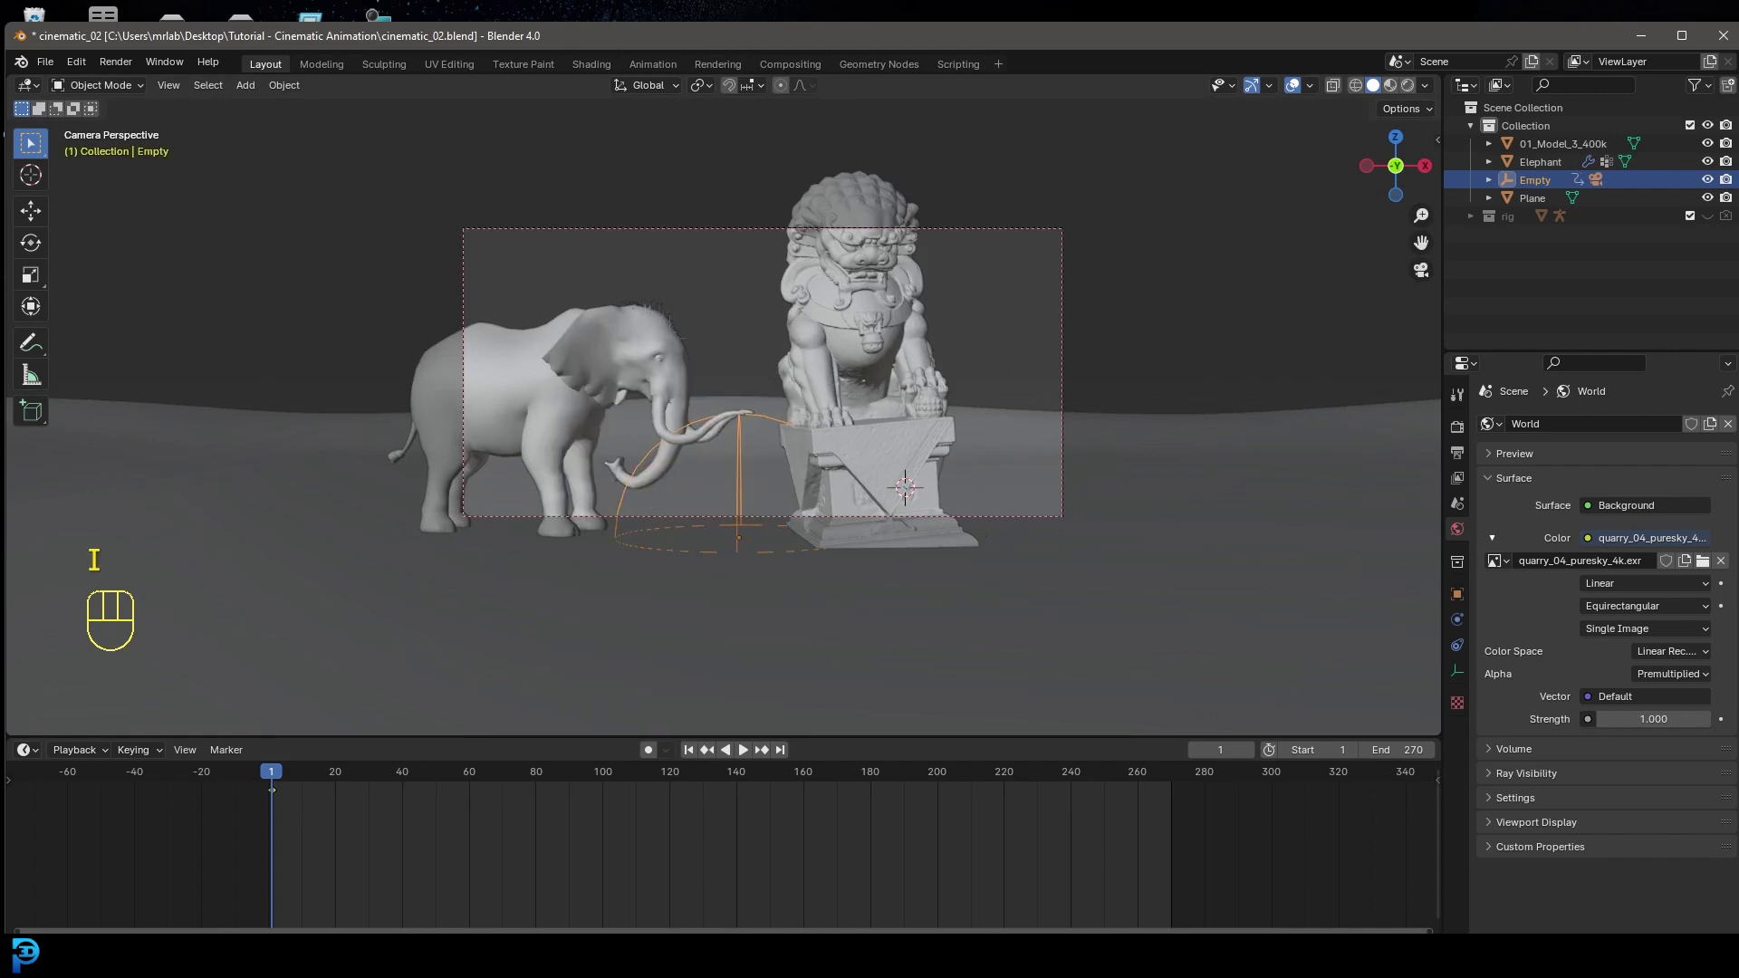
- At frame 270 with auto keying on, rotate the empty so the camera orbits the statues, then play it back
middle_click(1163, 810)
key("shift+Right")
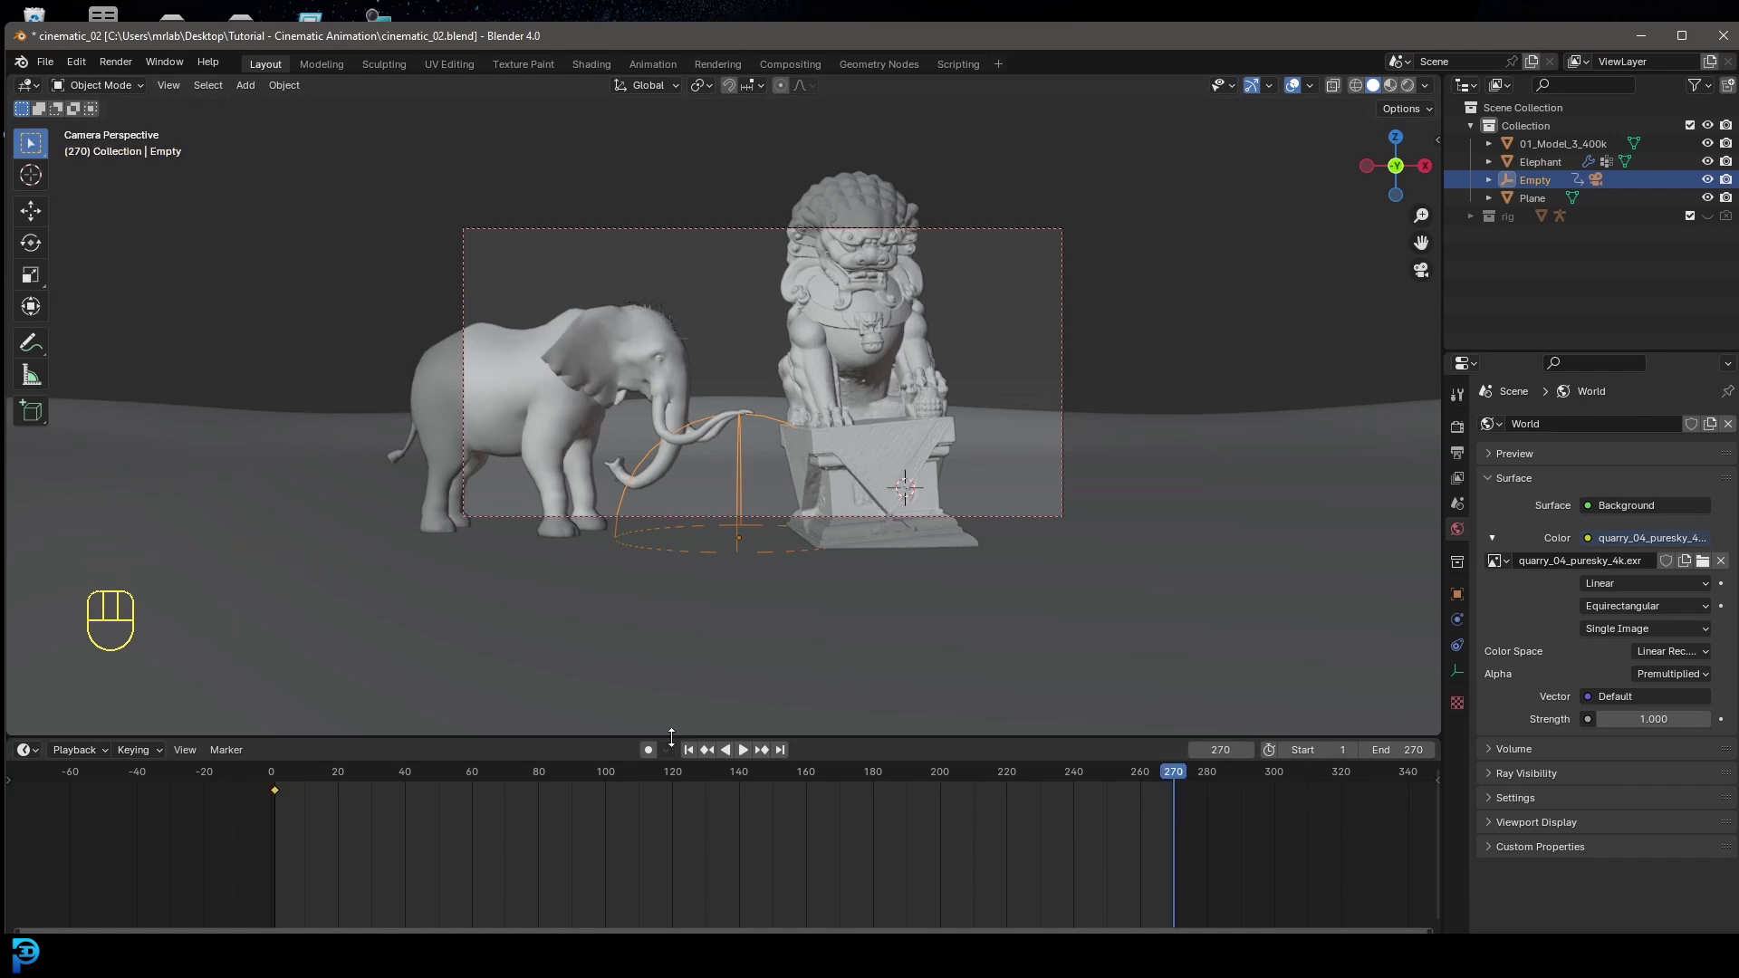
key("r")
key("z")
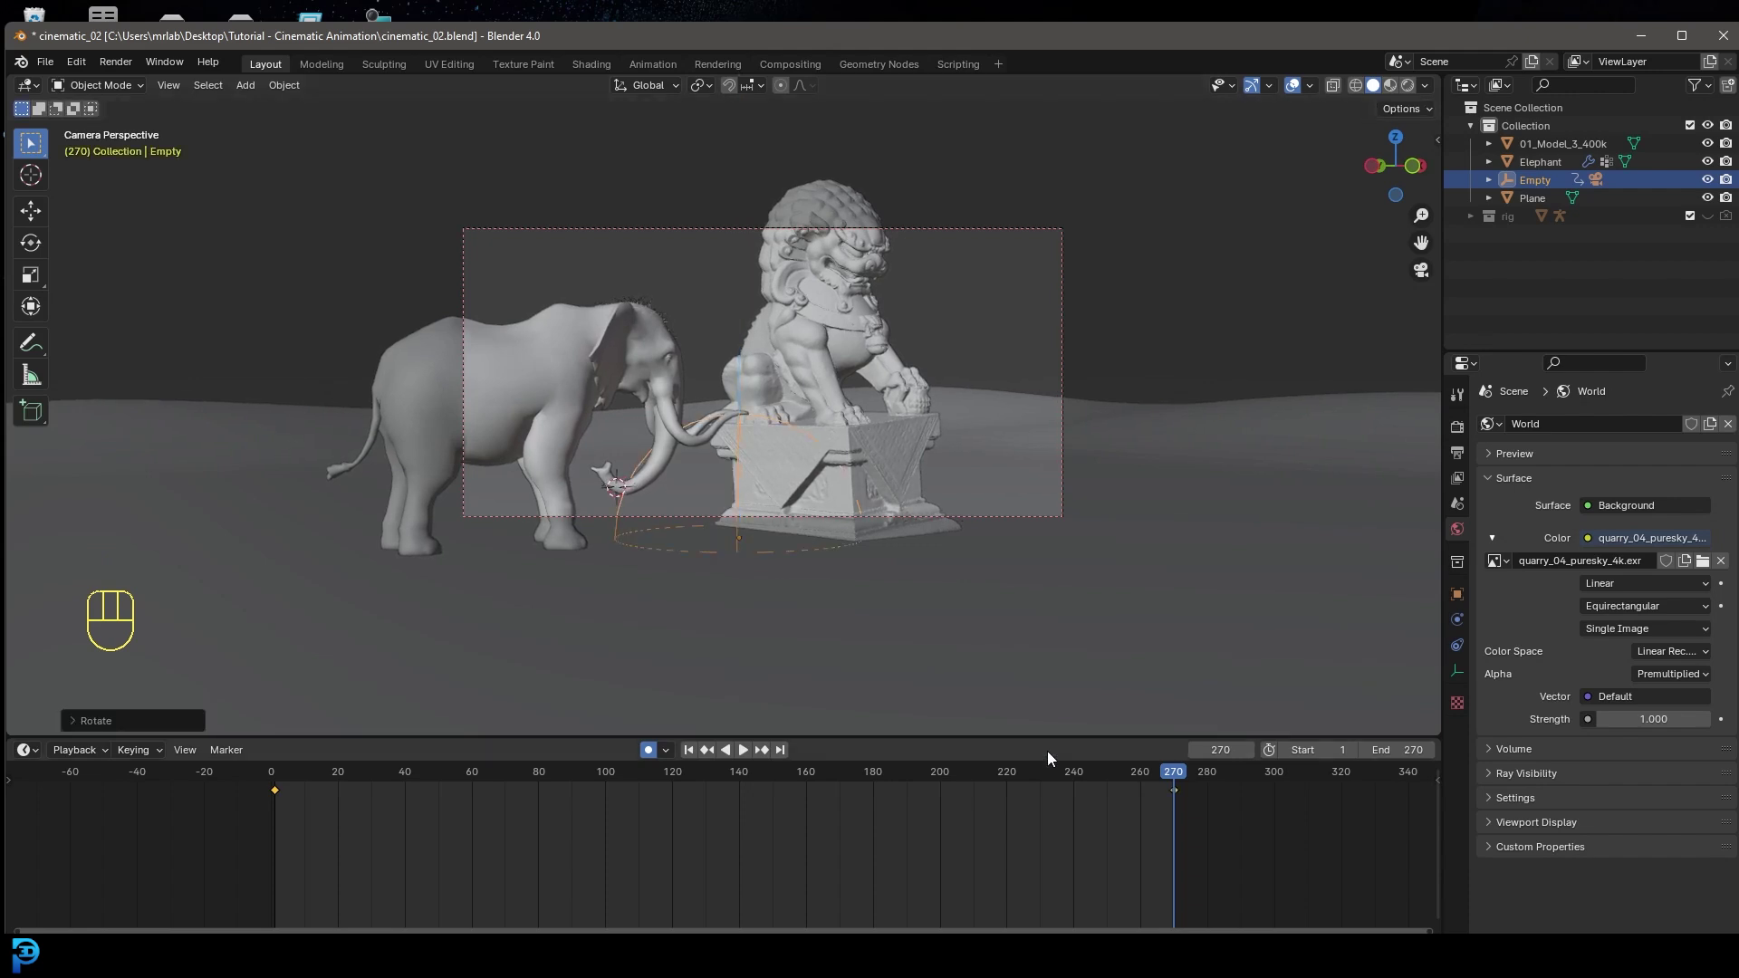
left_click_drag(1178, 781, 269, 798)
key("space")
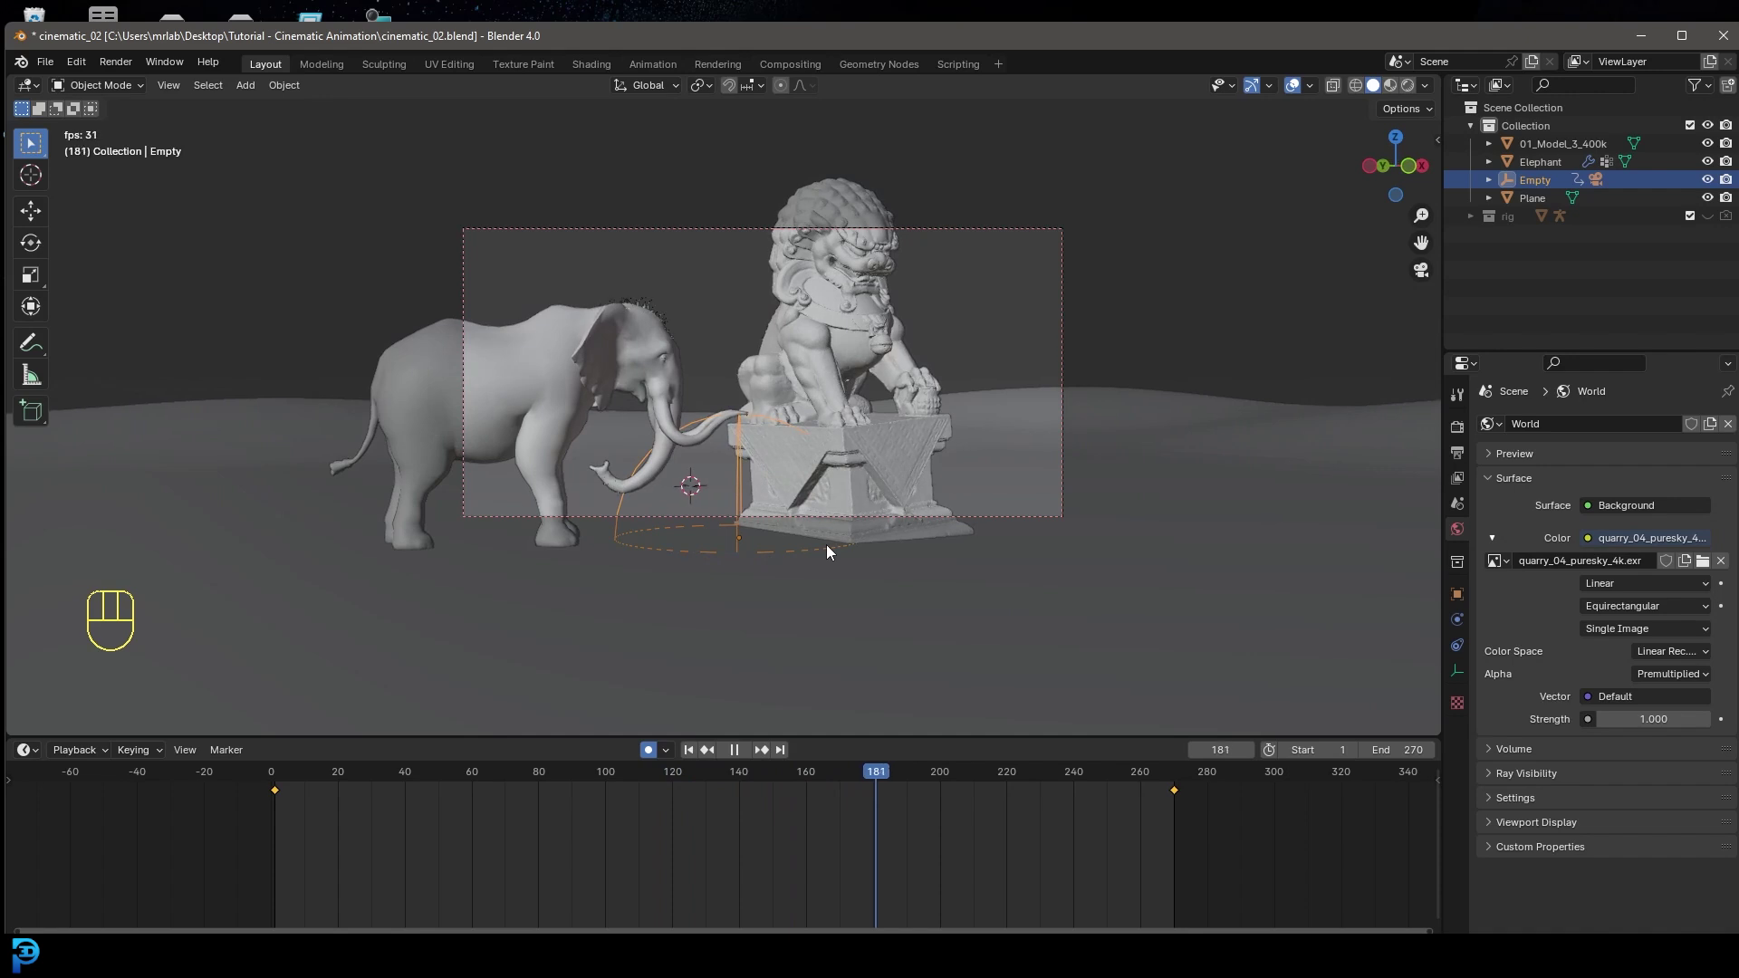
left_click_drag(1111, 825, 775, 804)
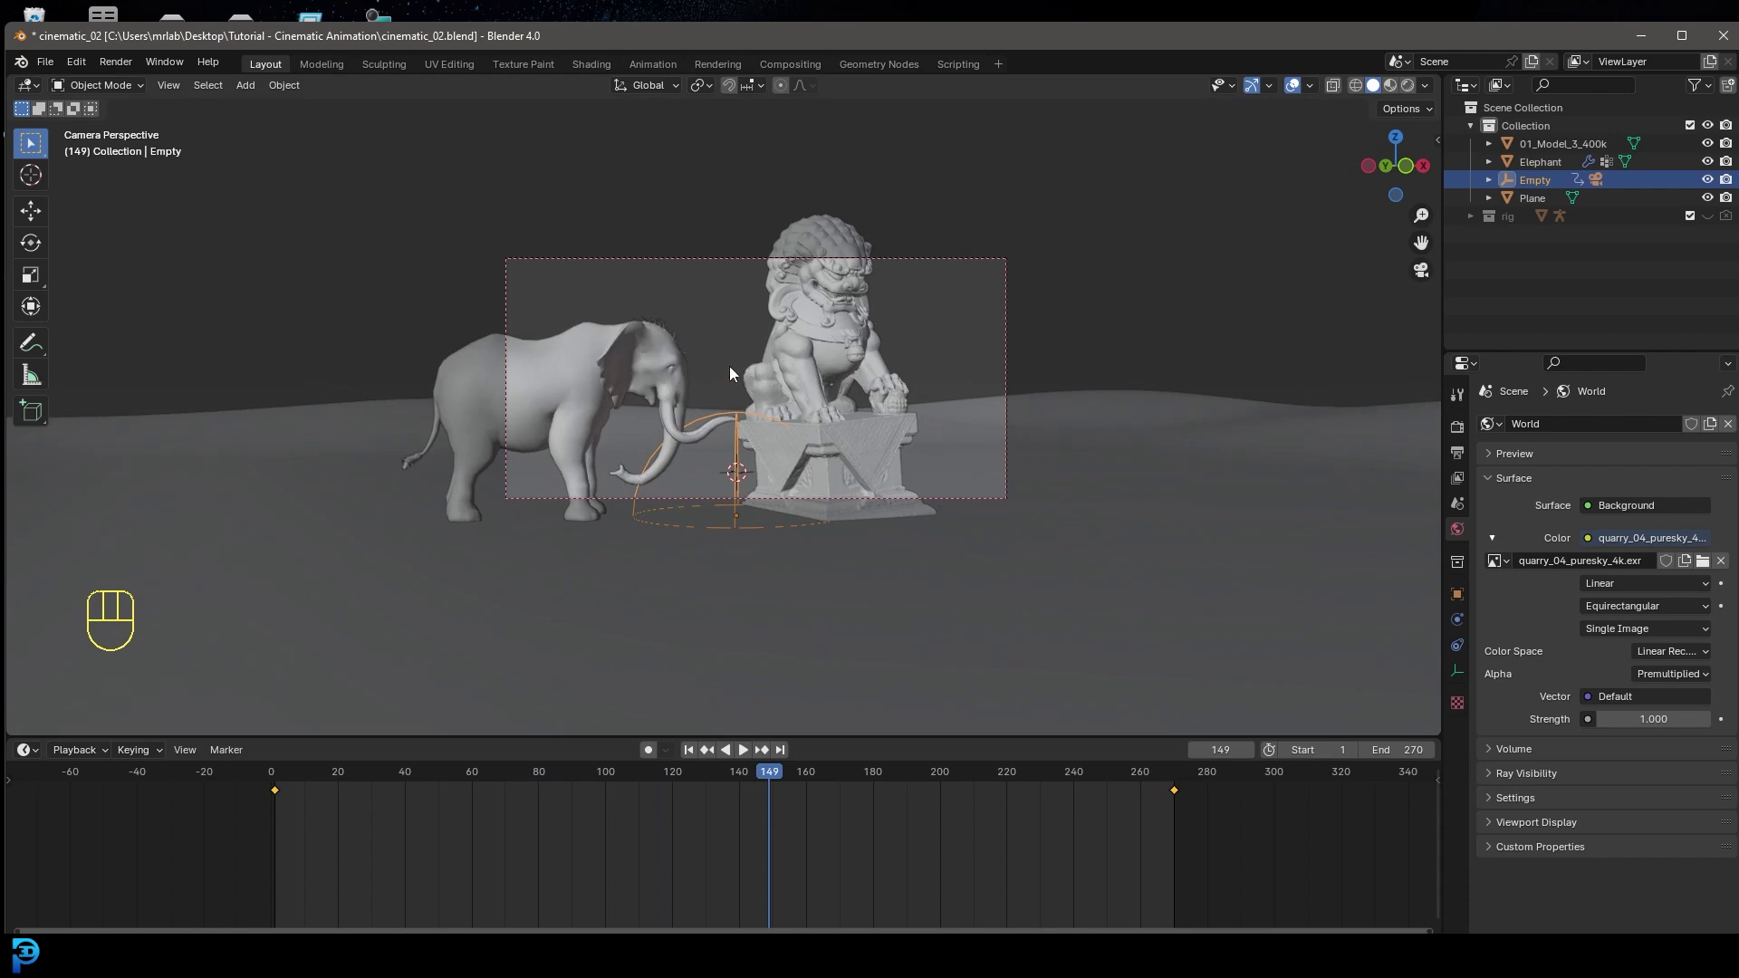
- Add a cube empty, position it and scale it down
key("shift+a")
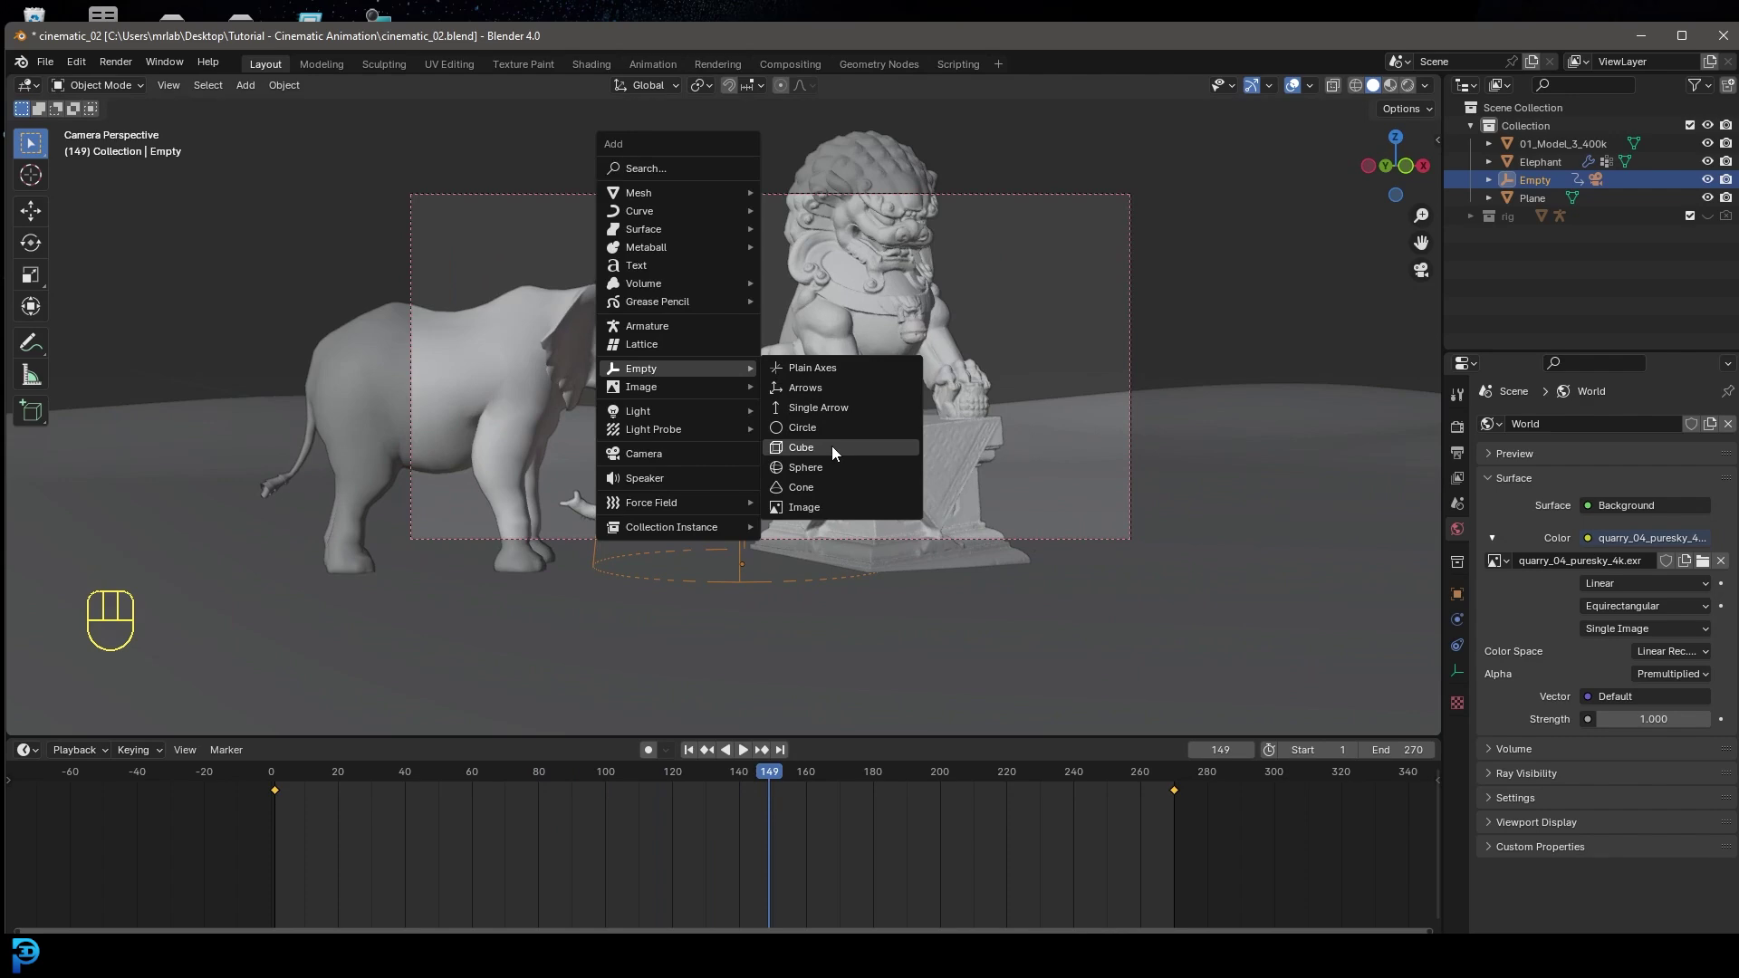
left_click_drag(919, 421, 765, 446)
key("g")
left_click(725, 354)
key("s")
left_click(748, 427)
- From front view, place the cube empty between the elephant and the lion, then check through the camera
key("KP_1")
key("g")
left_click_drag(664, 270, 717, 476)
key("g")
left_click_drag(719, 485, 758, 332)
key("KP_0")
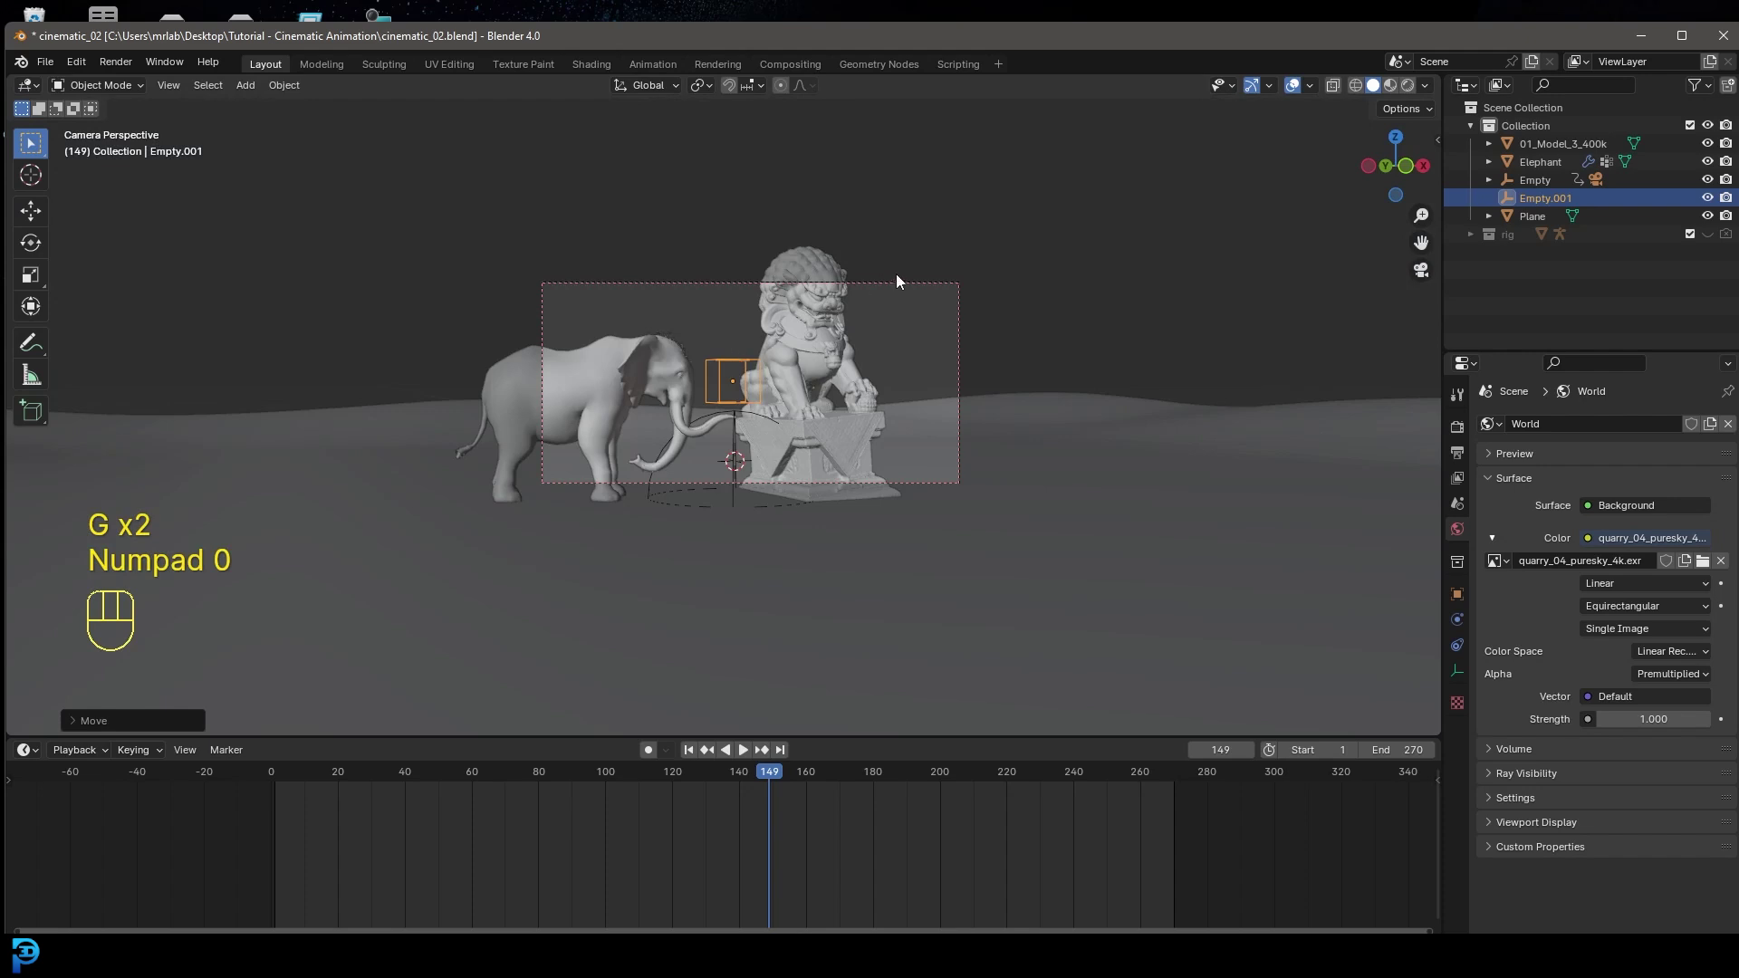
- Give the camera a Damped Track constraint targeting Empty.001 along its -Z axis
left_click(903, 287)
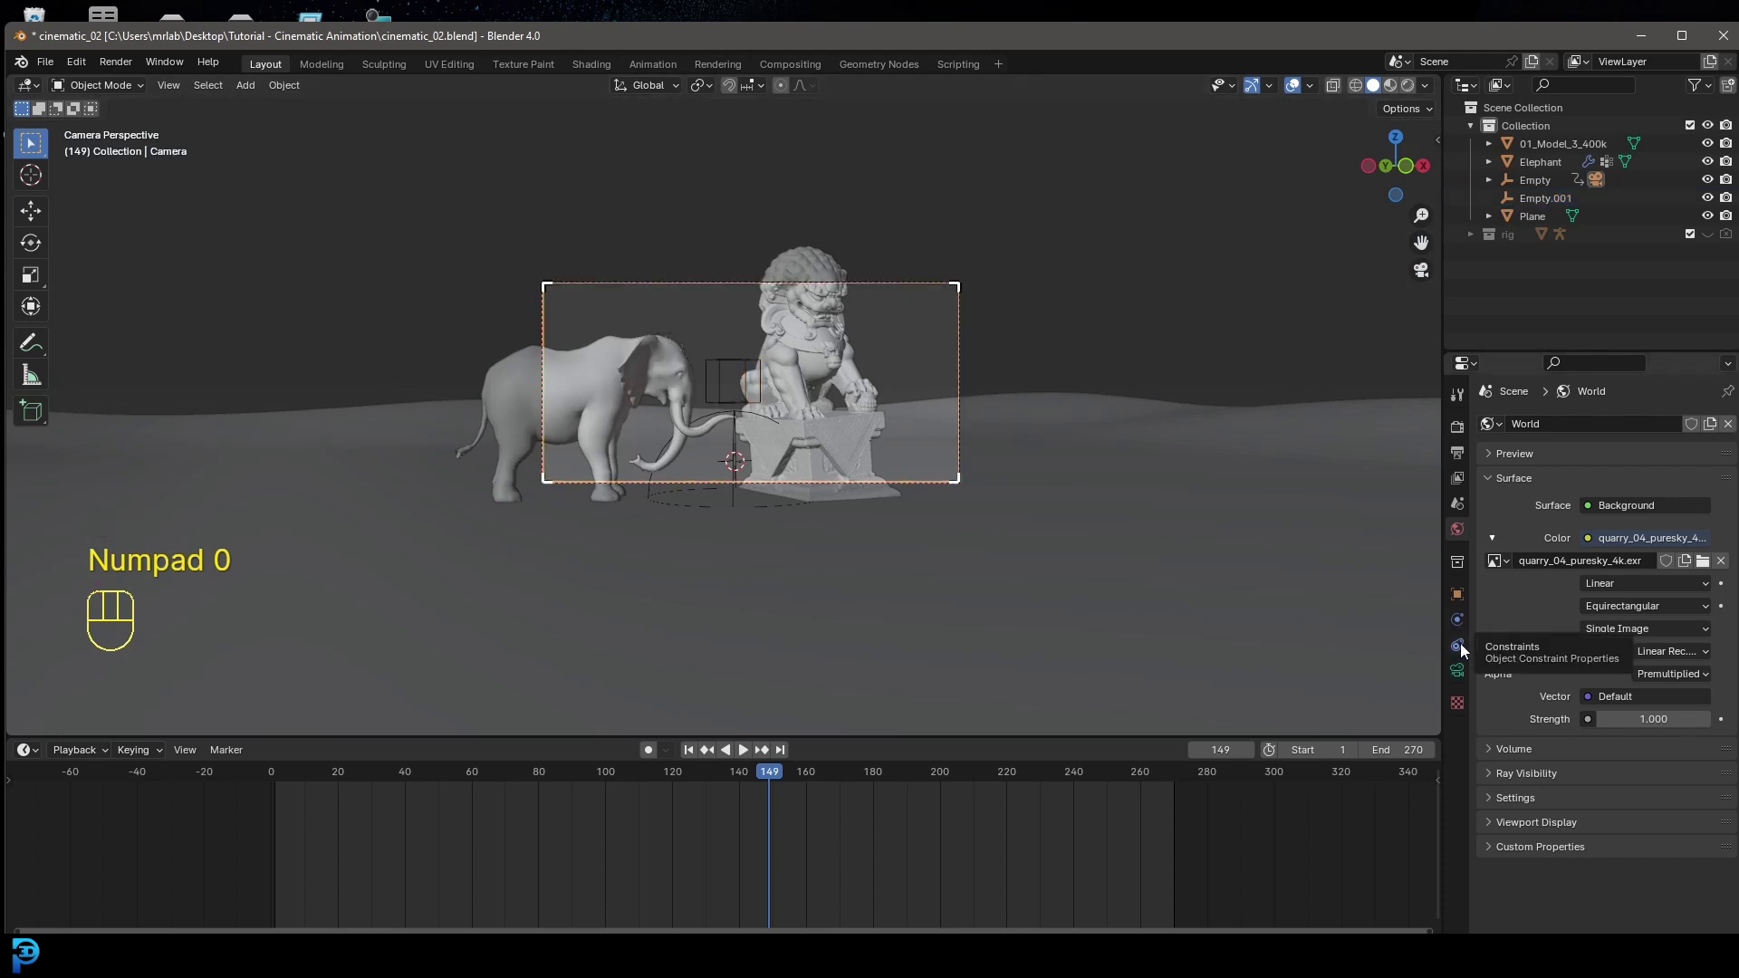
left_click(1467, 649)
left_click_drag(1565, 425, 1598, 506)
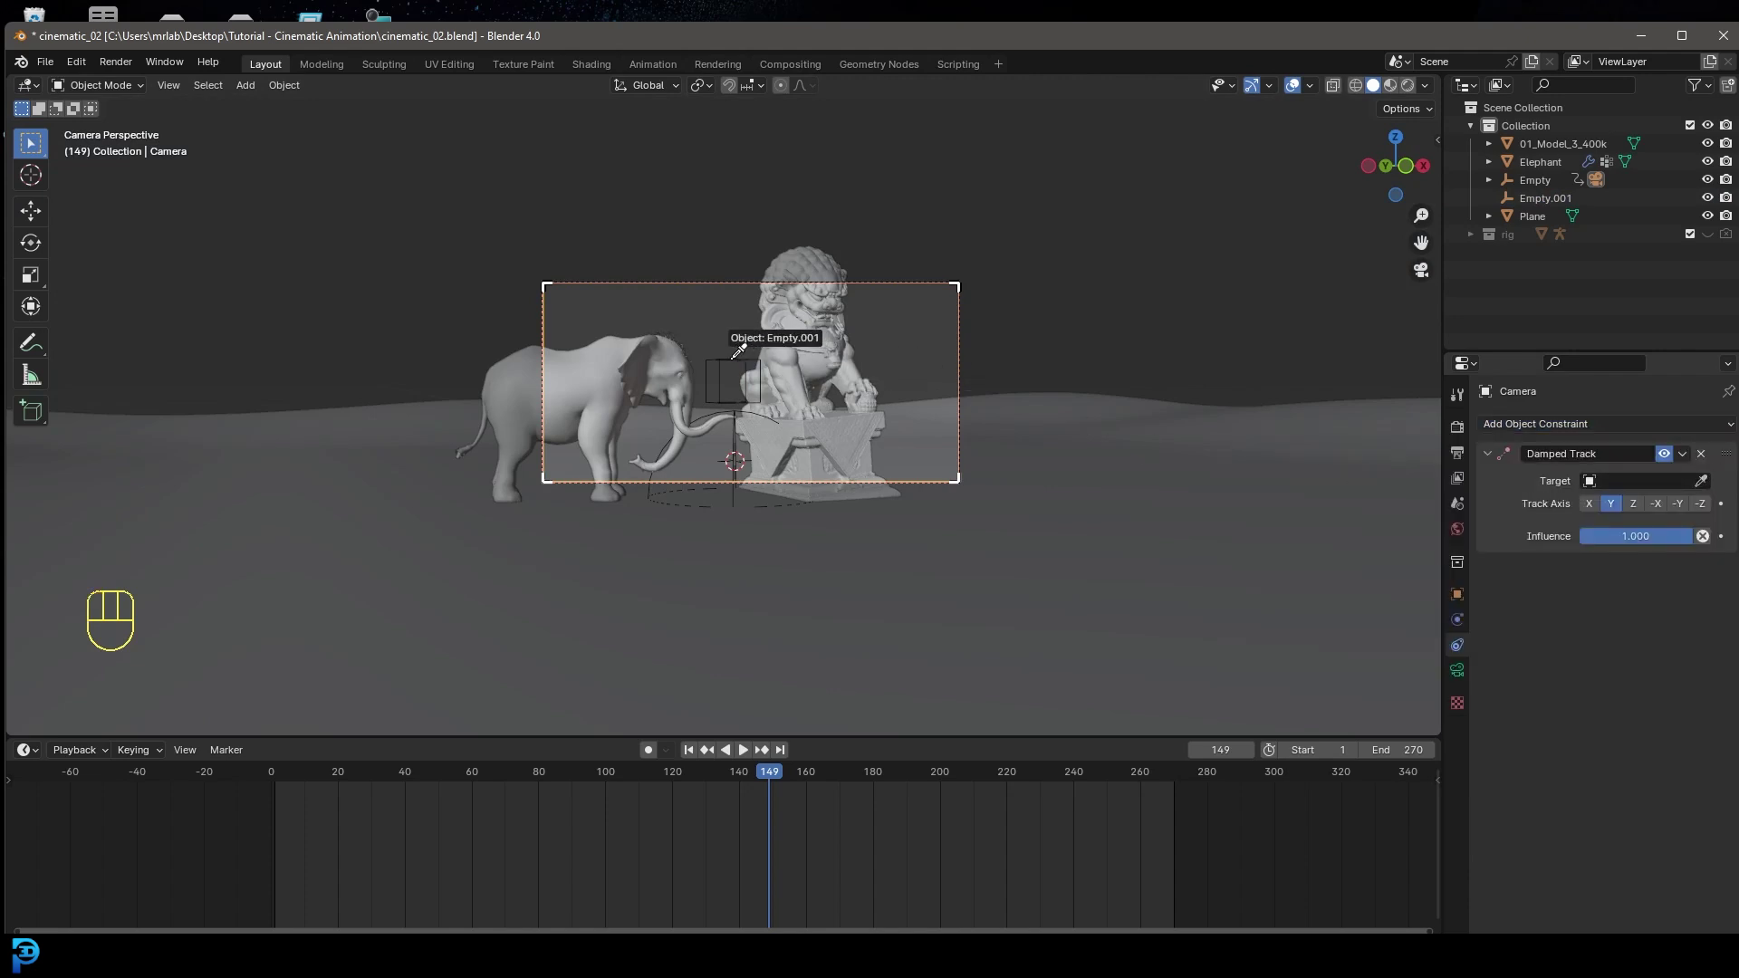
left_click(1641, 509)
left_click(1656, 514)
left_click(1687, 508)
left_click(1712, 508)
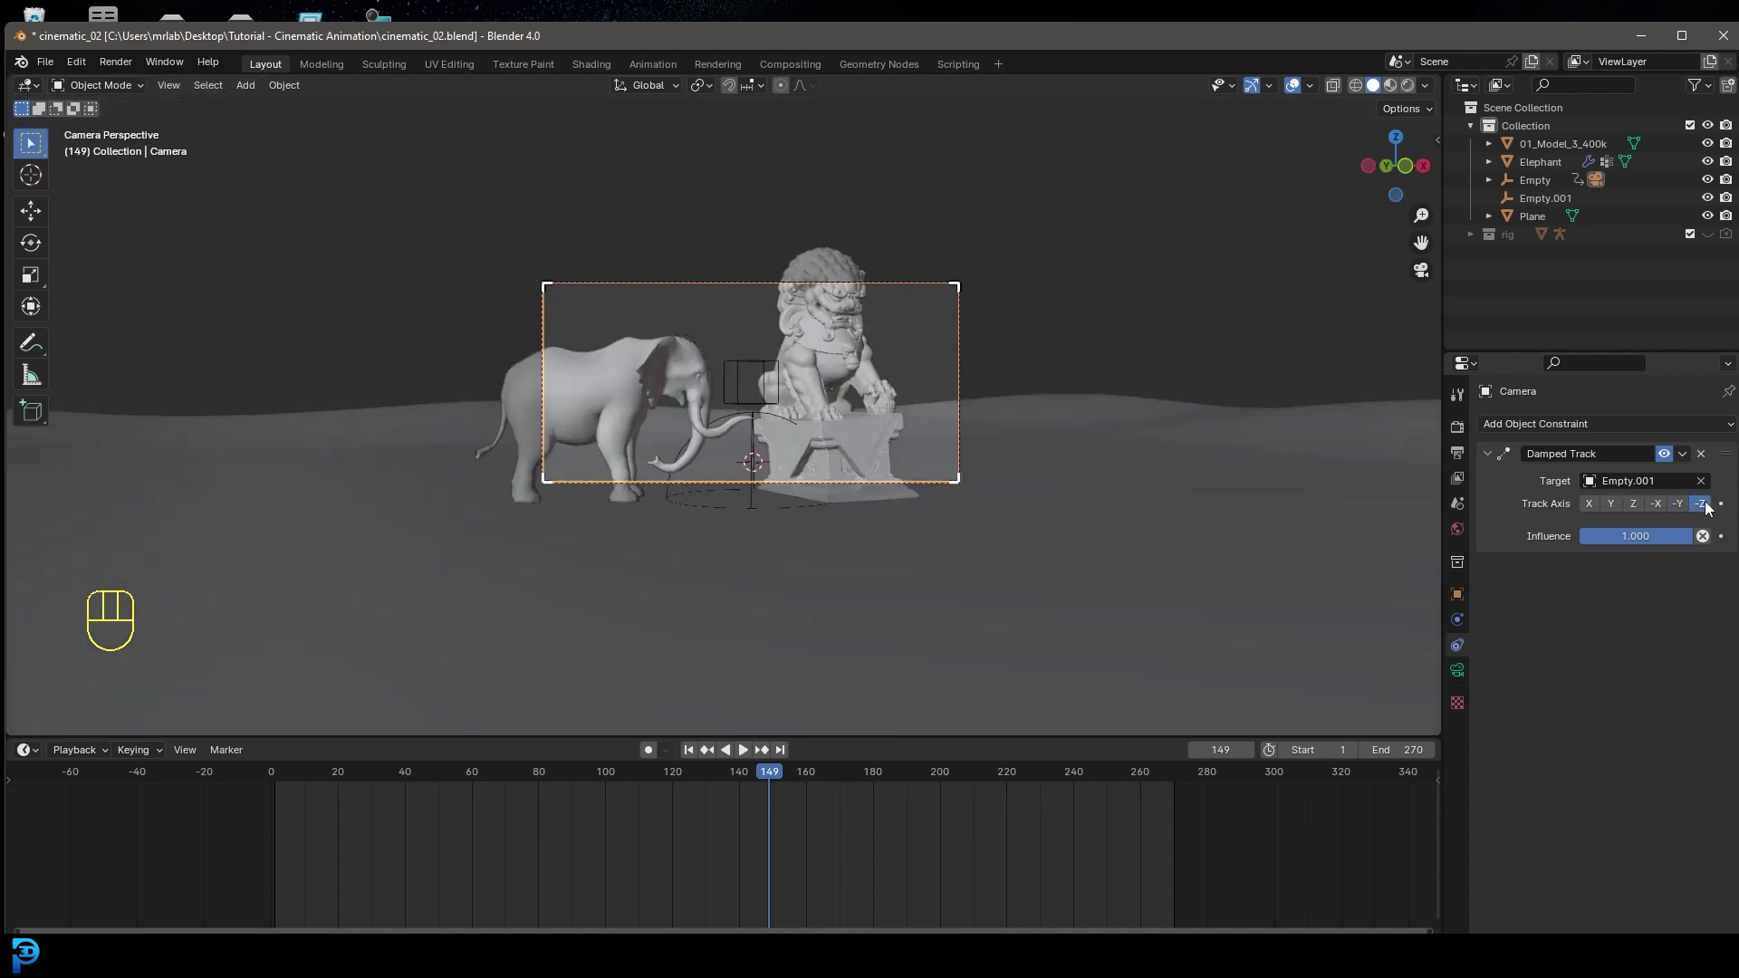
left_click(767, 368)
- Reposition the cube target, preview the aim, return to frame 1 and turn on auto keying
key("g")
left_click_drag(744, 367, 786, 757)
left_click_drag(769, 774, 292, 772)
key("space")
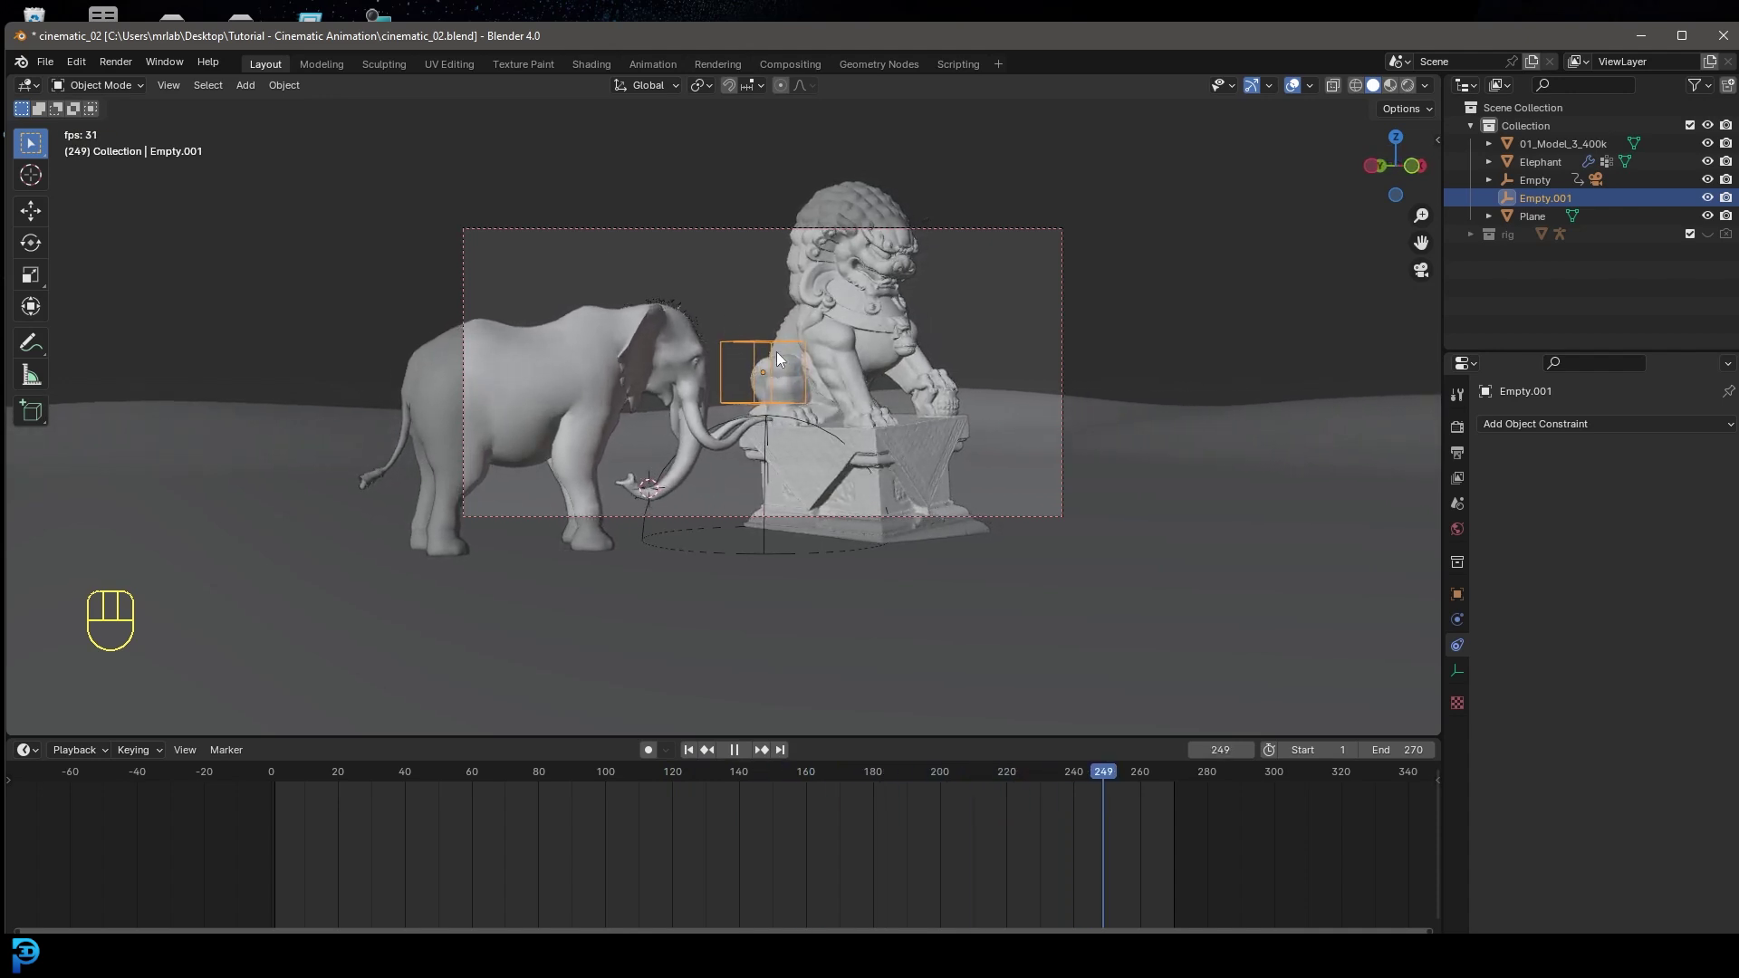
key("space")
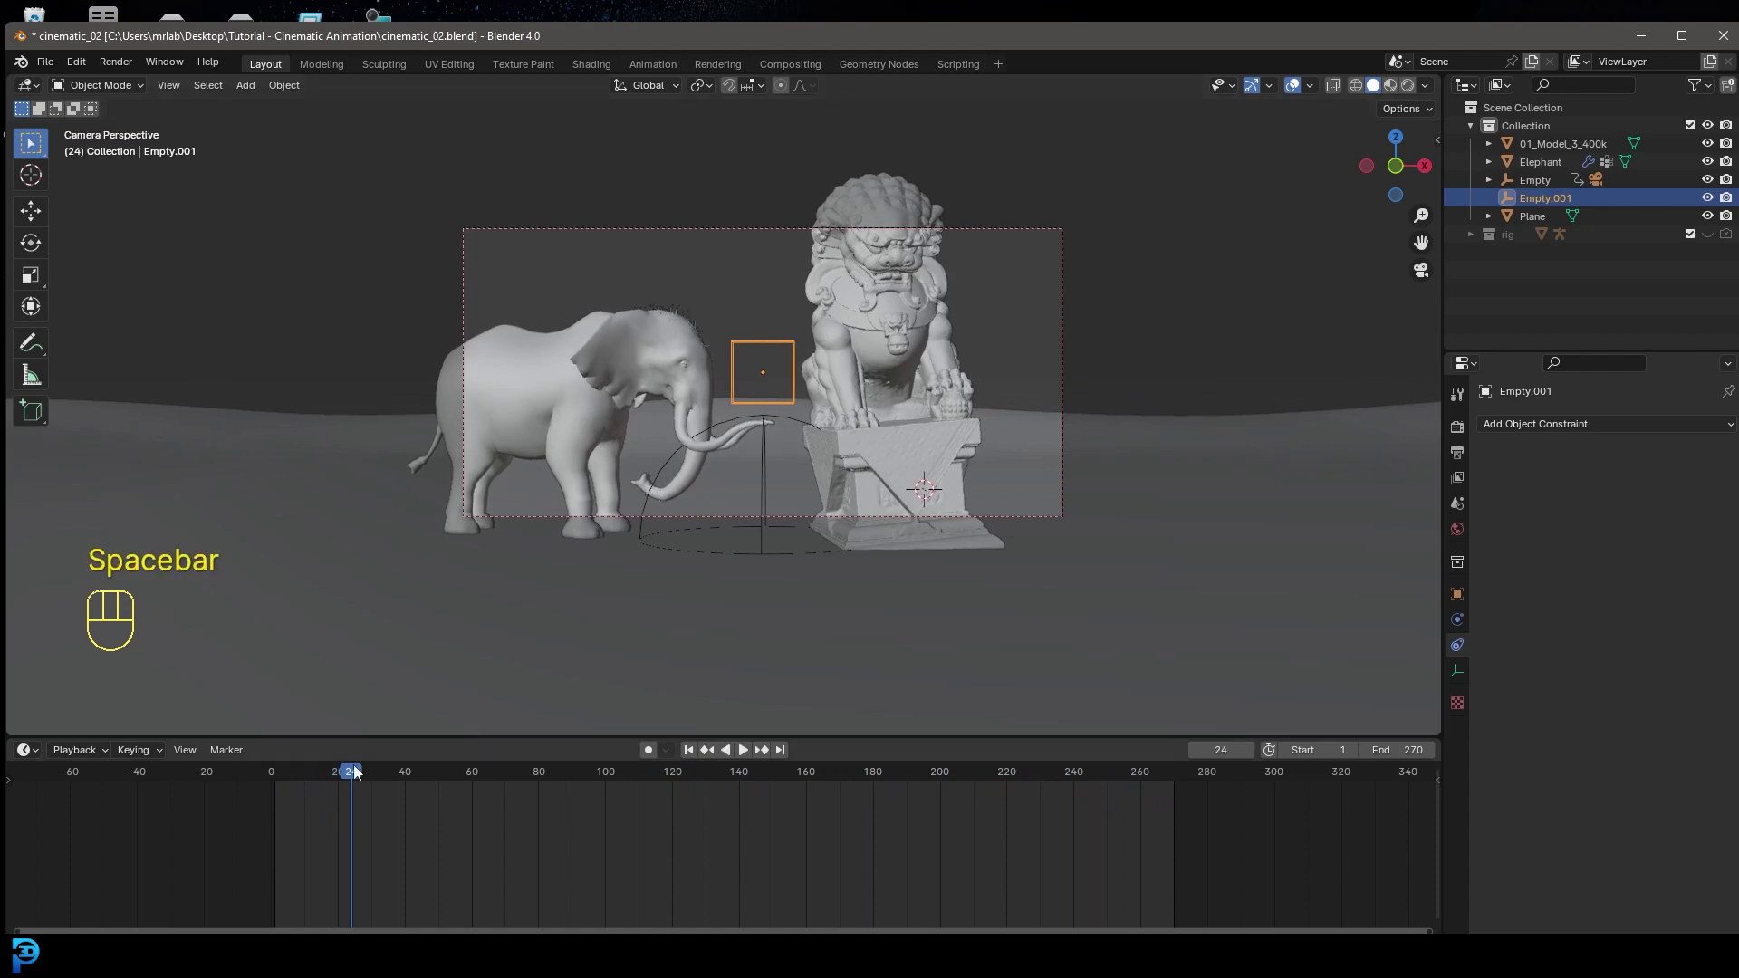
left_click(288, 806)
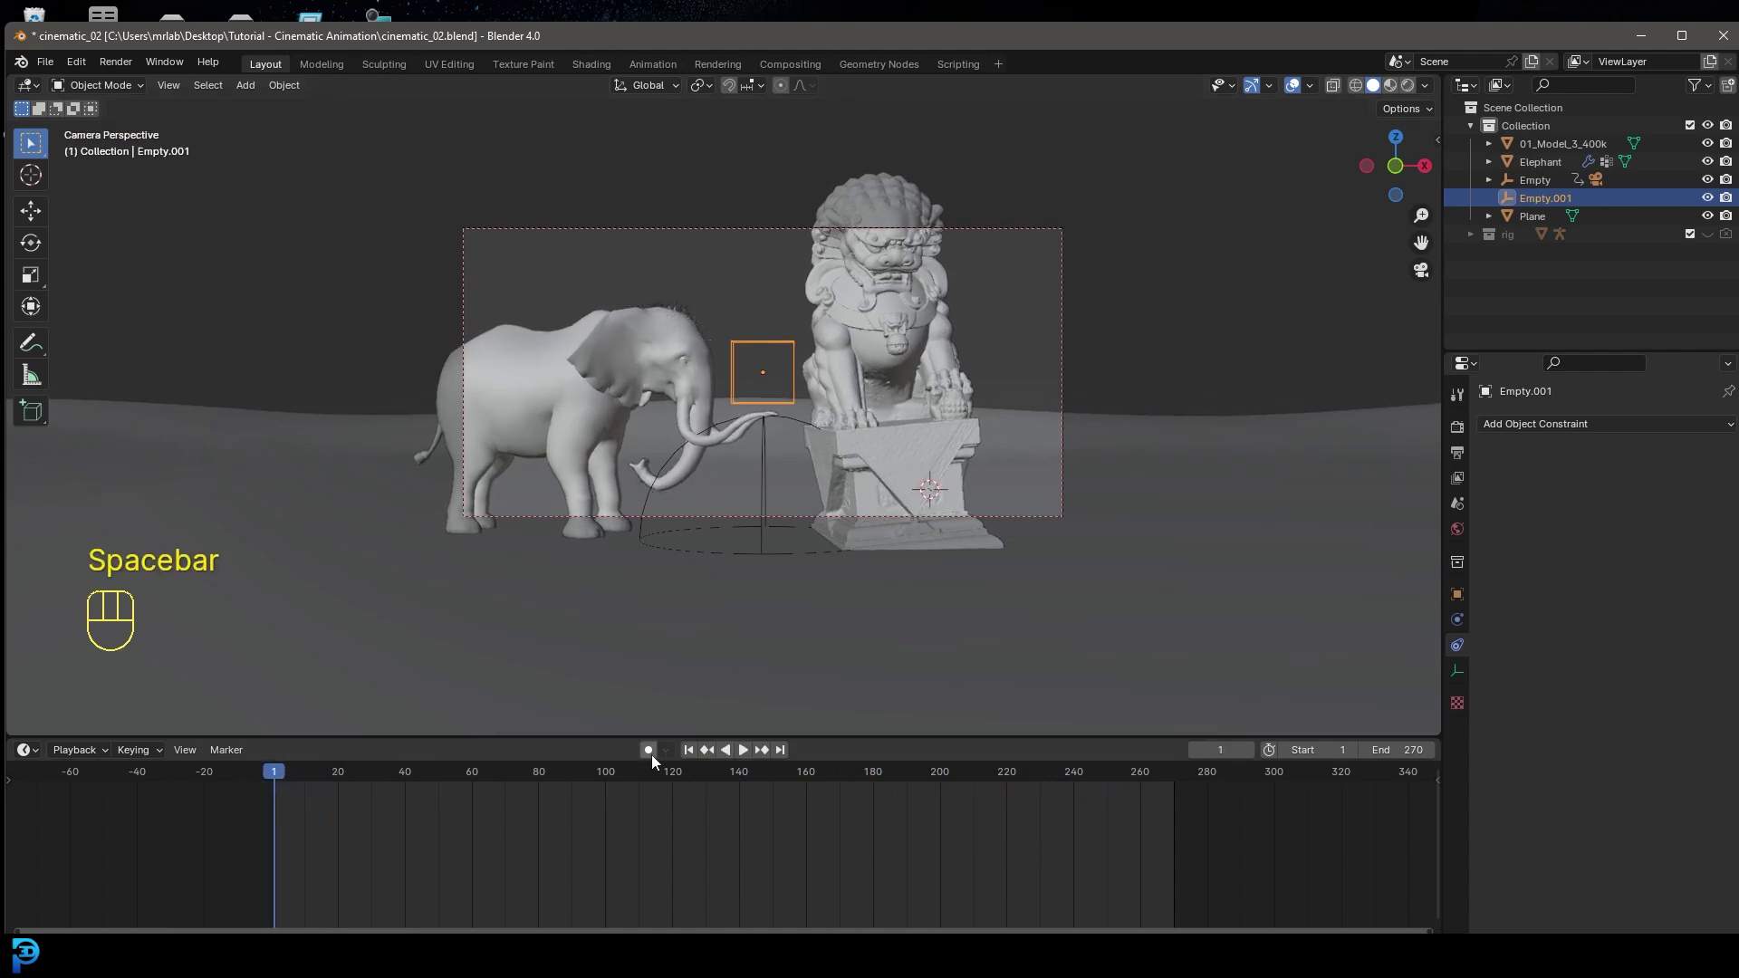
left_click(654, 761)
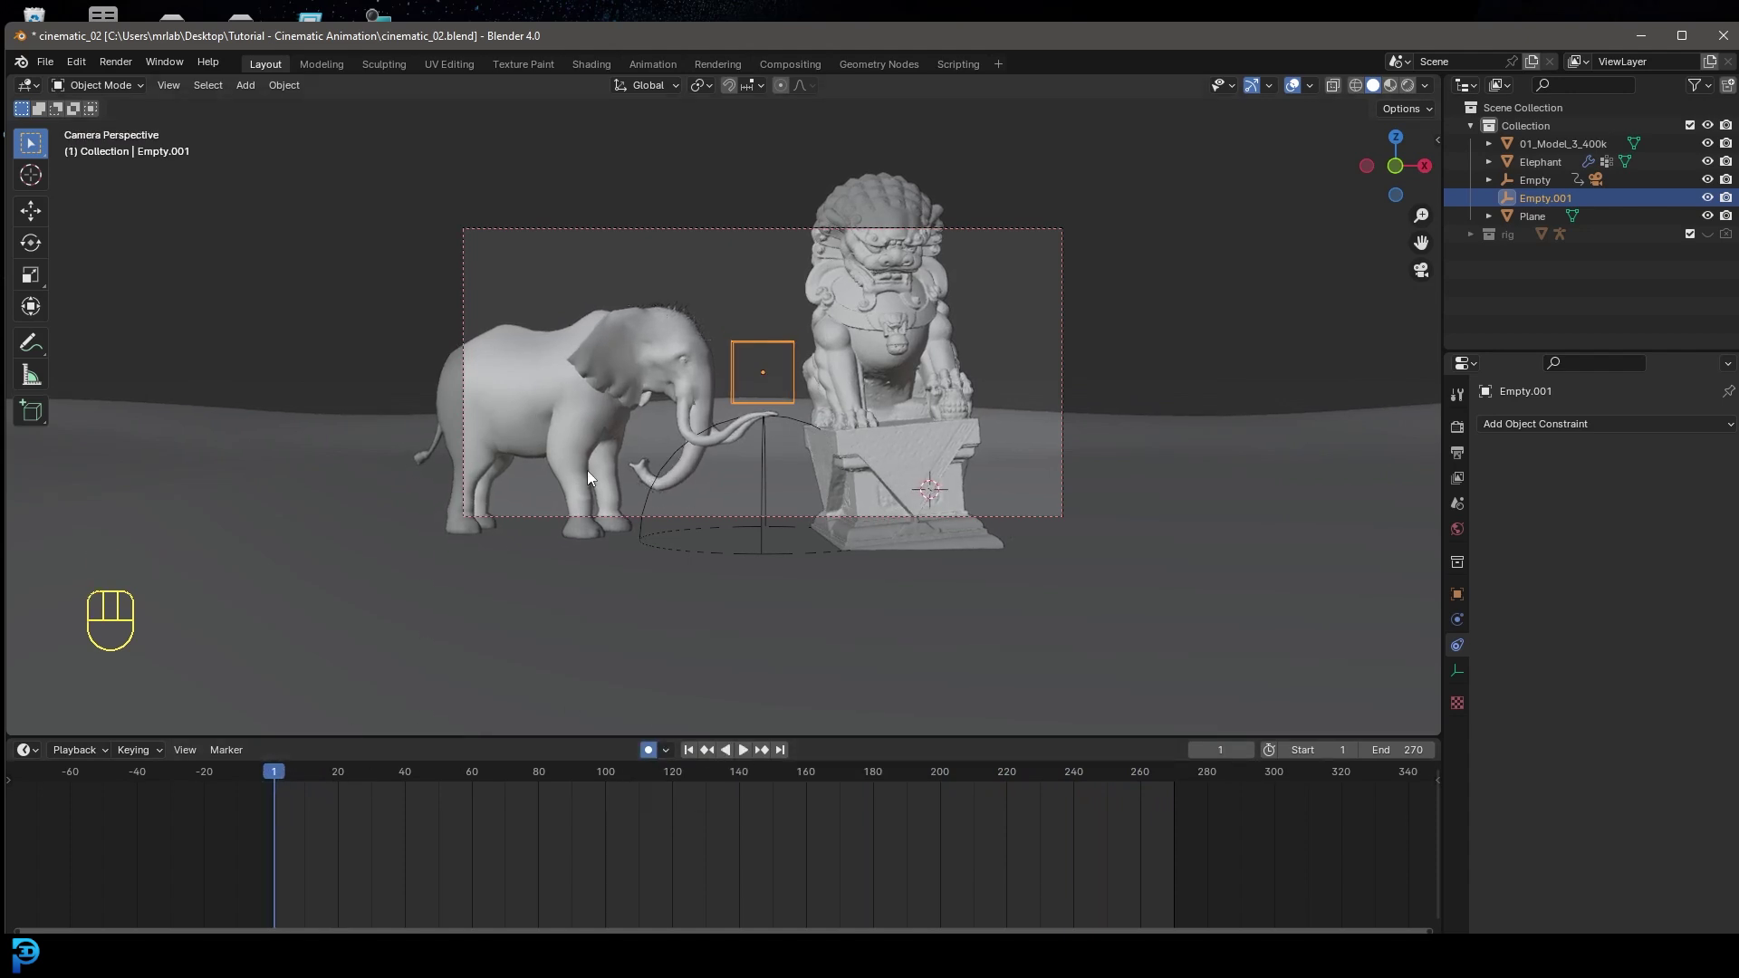
- Move the cube target at a mid-shot frame around 150 to key the camera's aim
key("space")
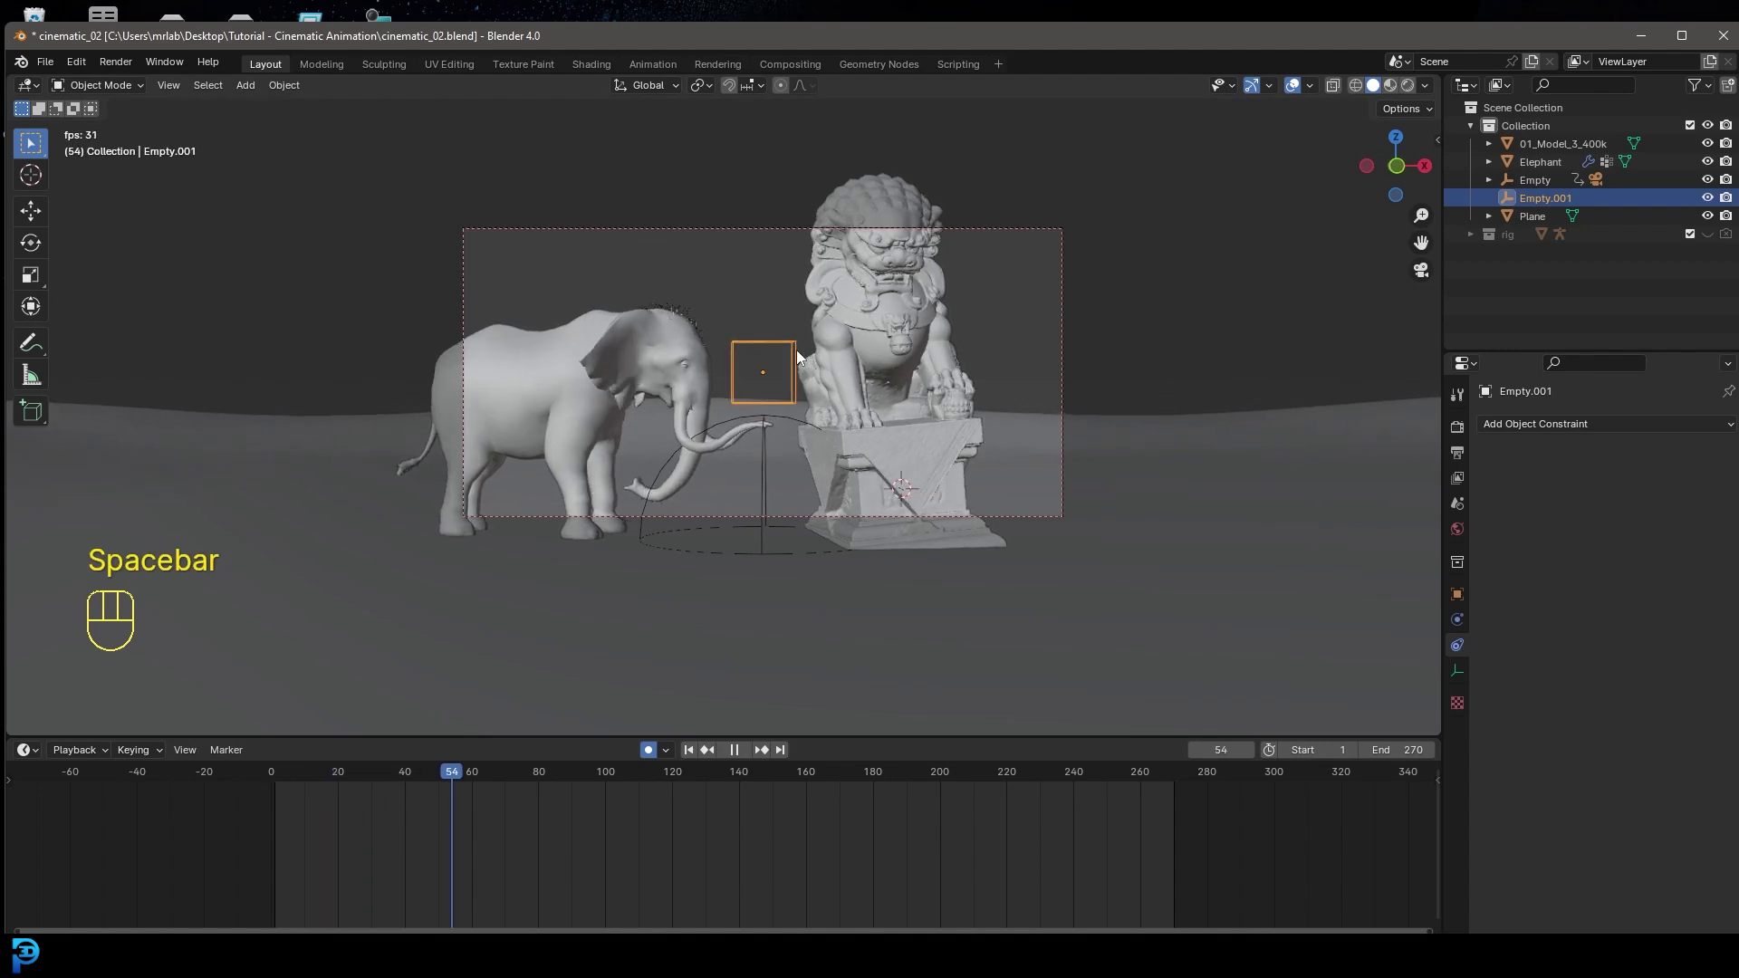
key("space")
key("g")
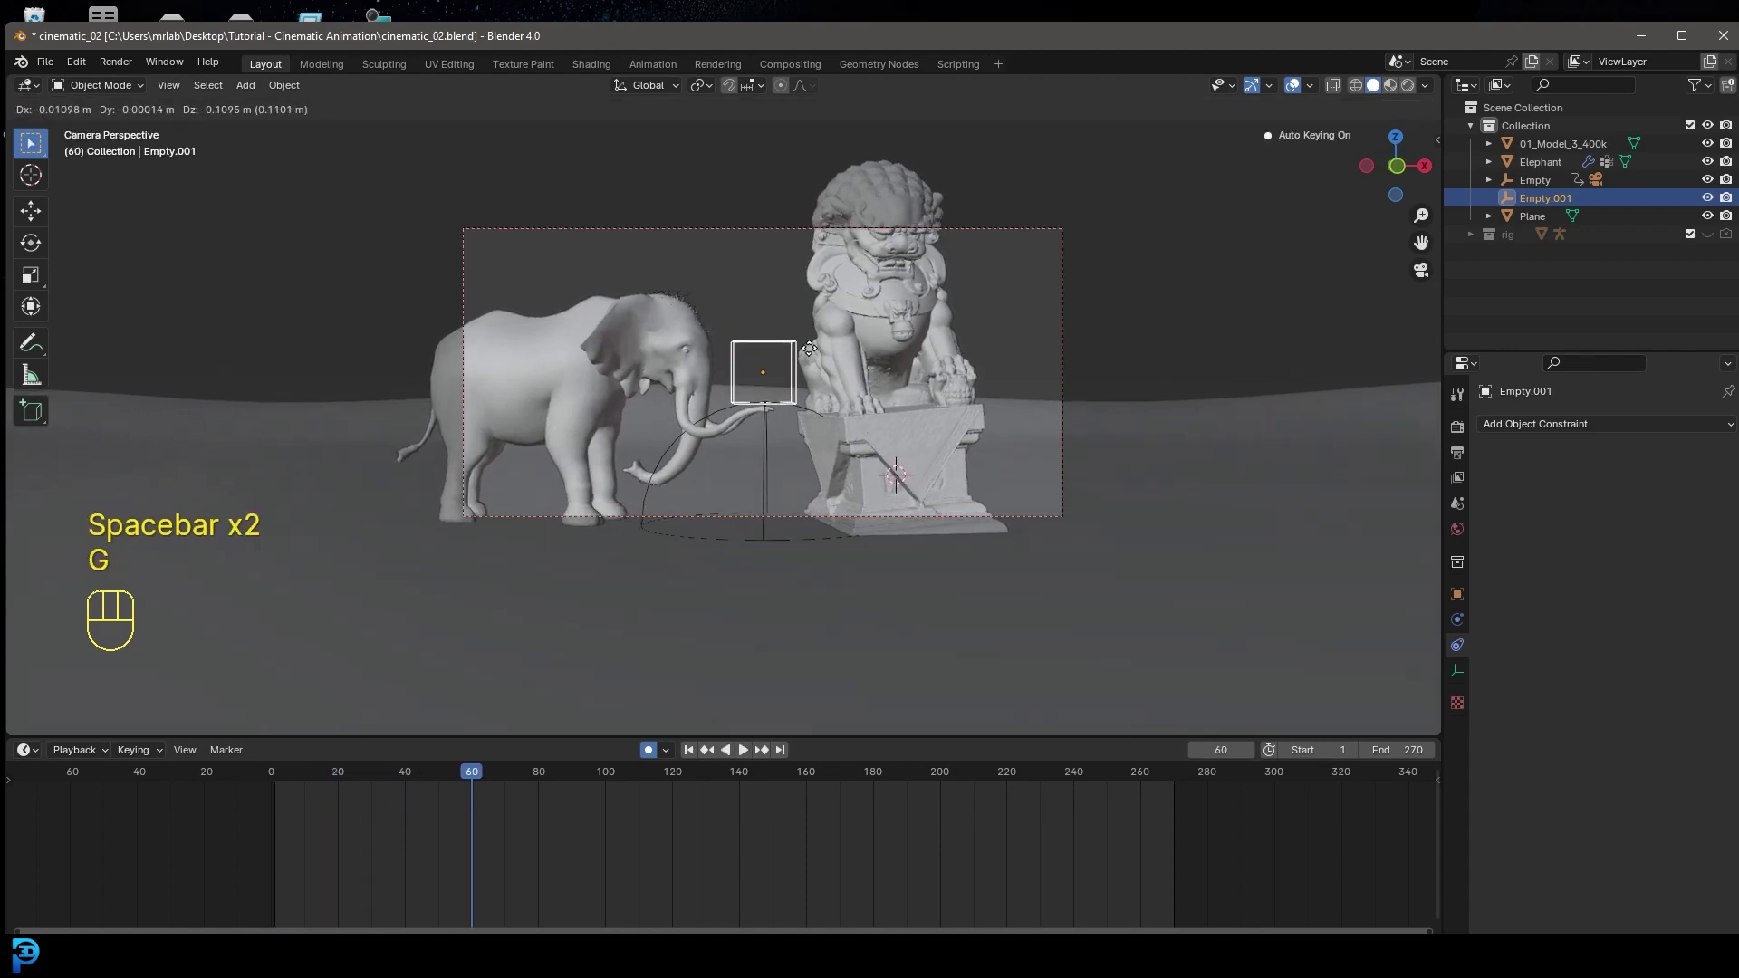
left_click_drag(510, 778, 792, 759)
key("g")
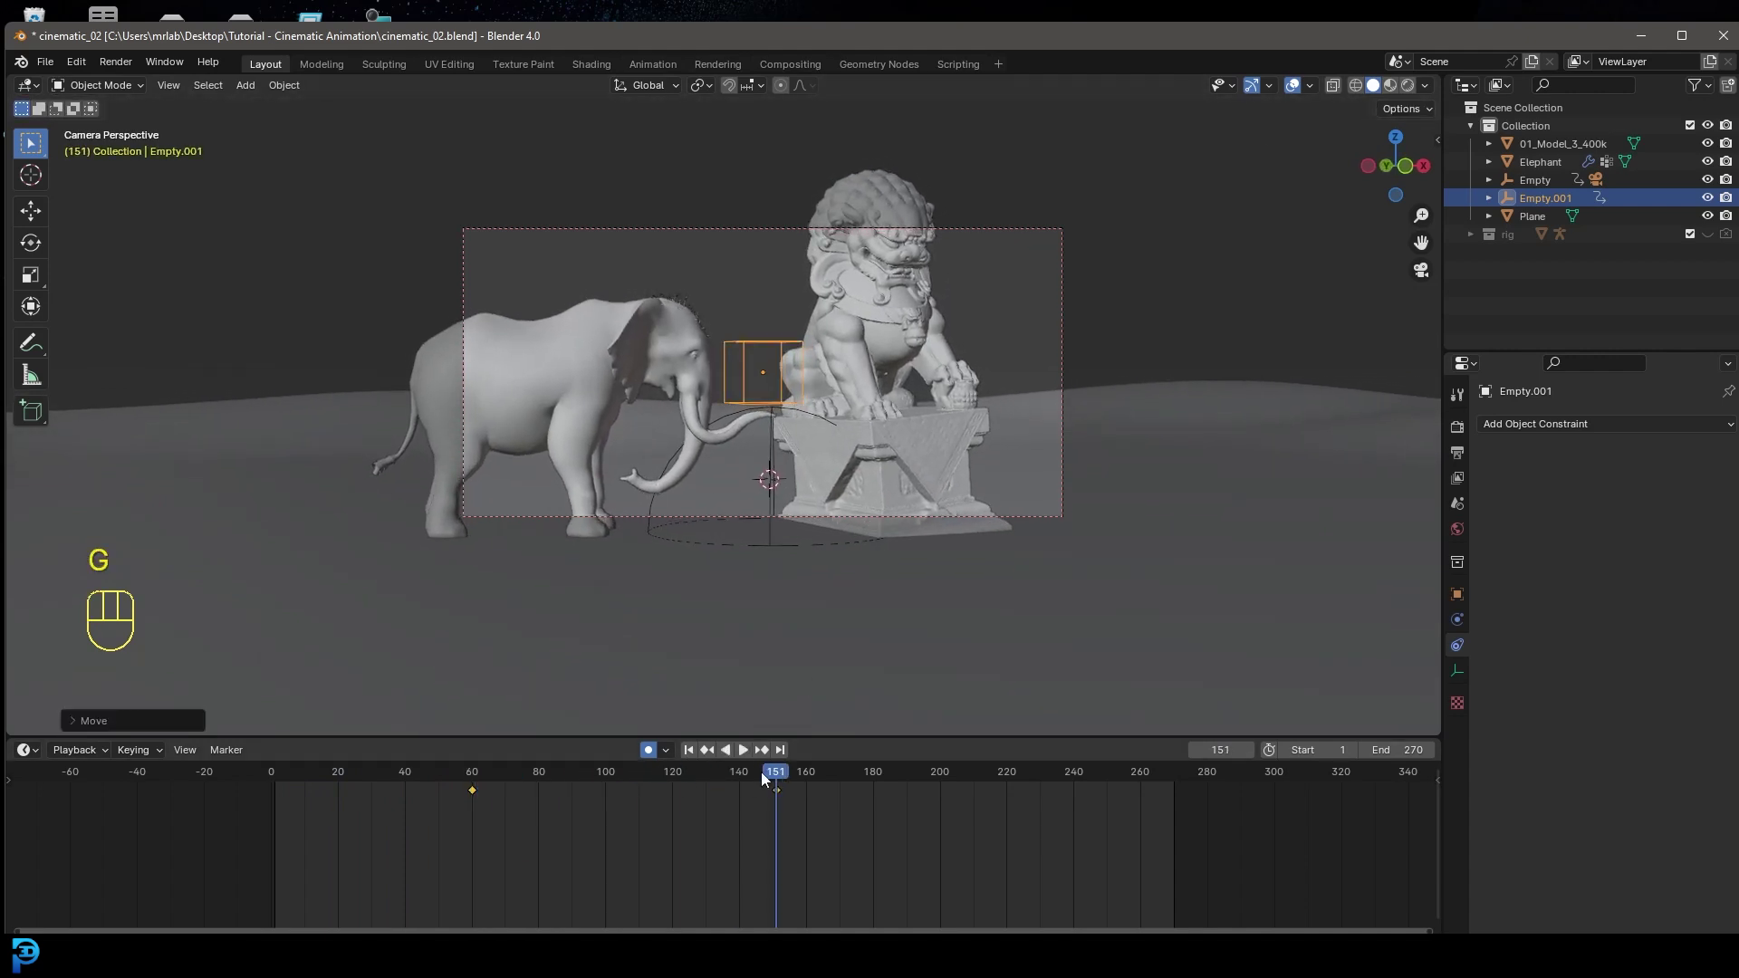
left_click_drag(789, 779, 990, 779)
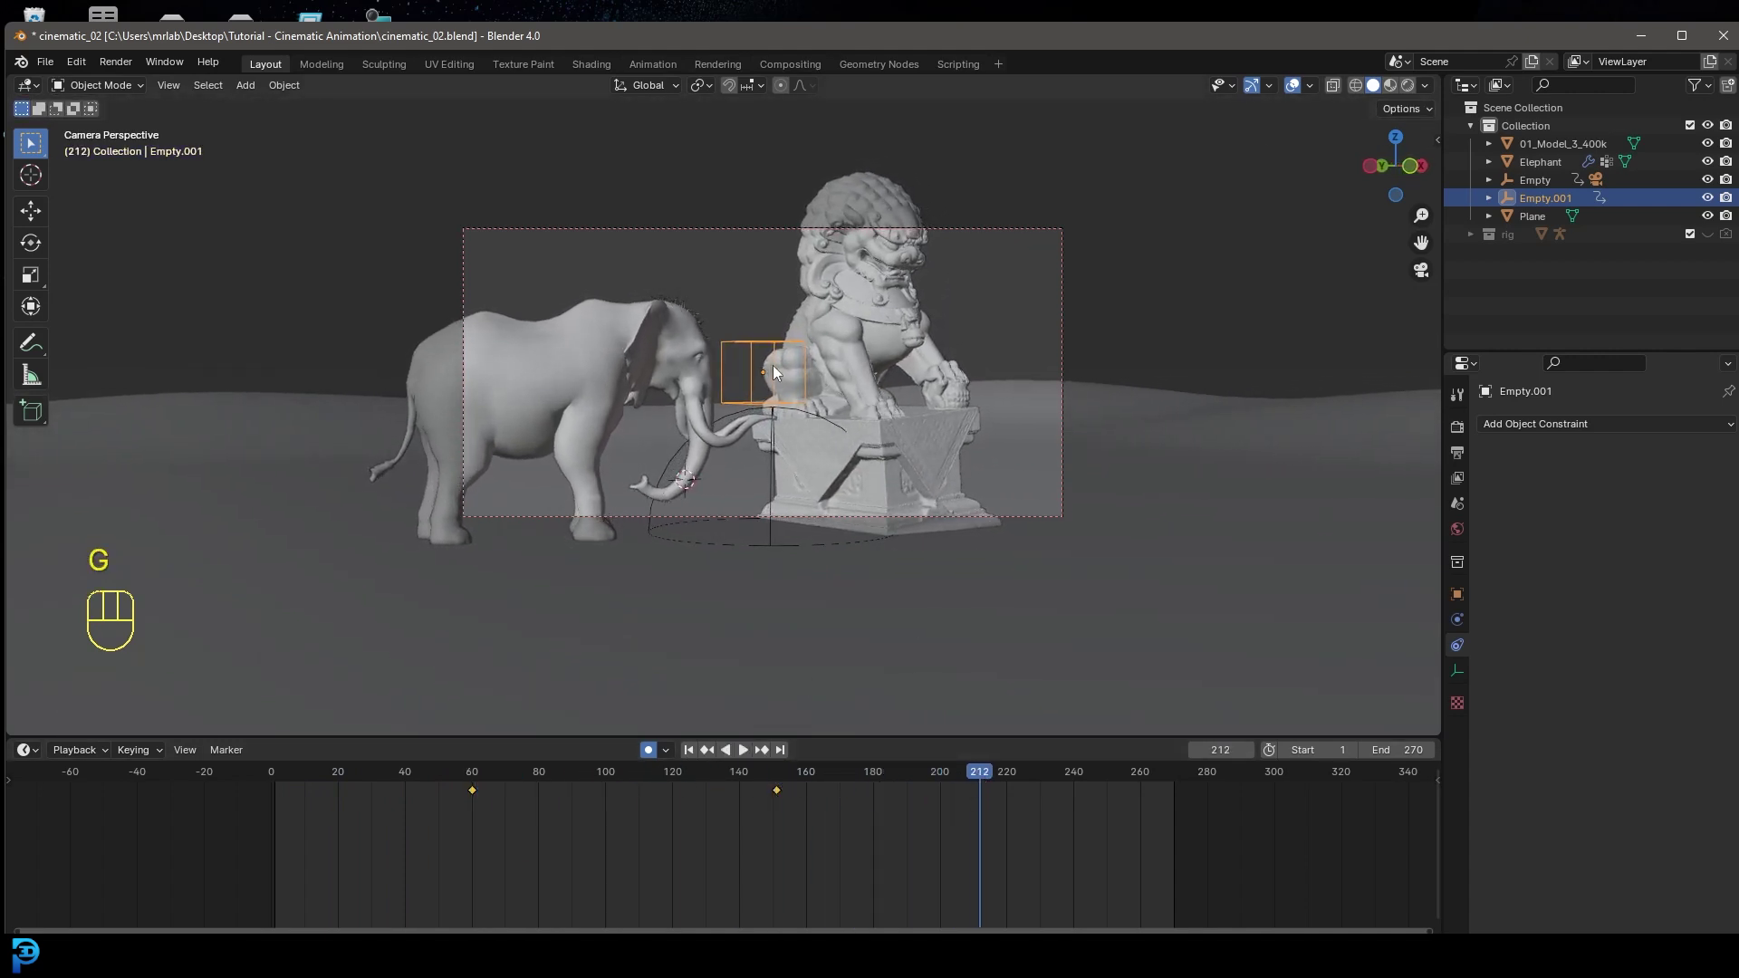
- Key further target positions near frames 210 and 270 and play the drifting camera aim
key("g")
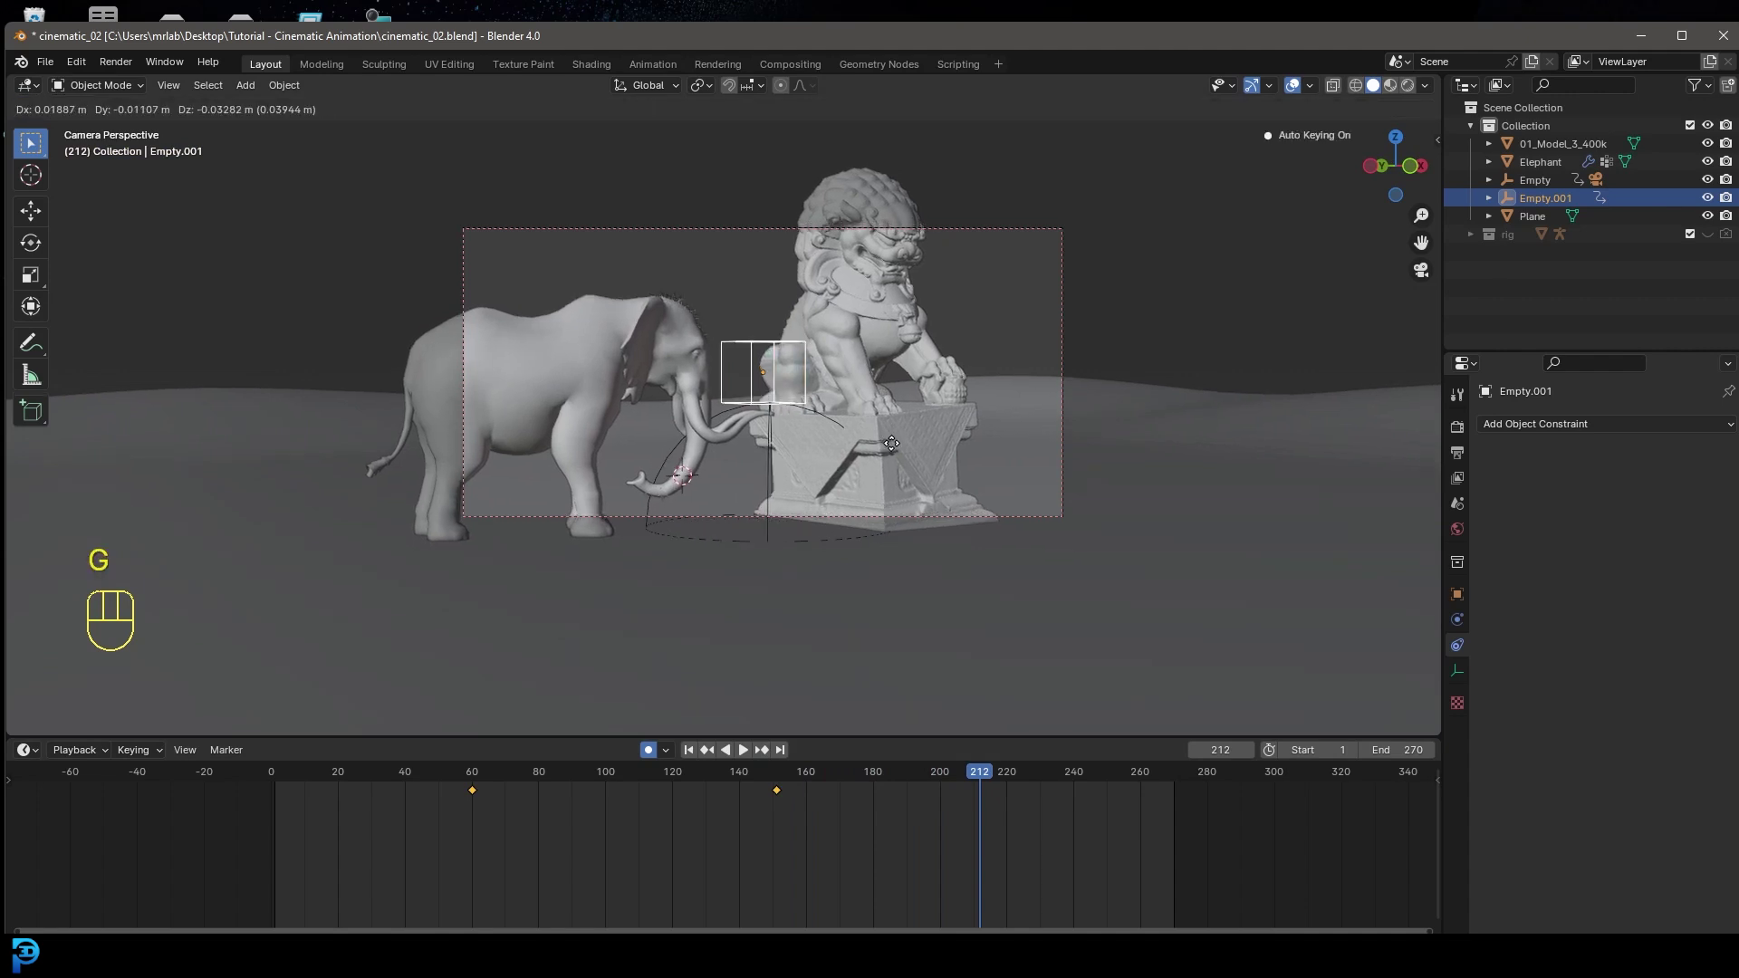
left_click_drag(1007, 782, 1177, 804)
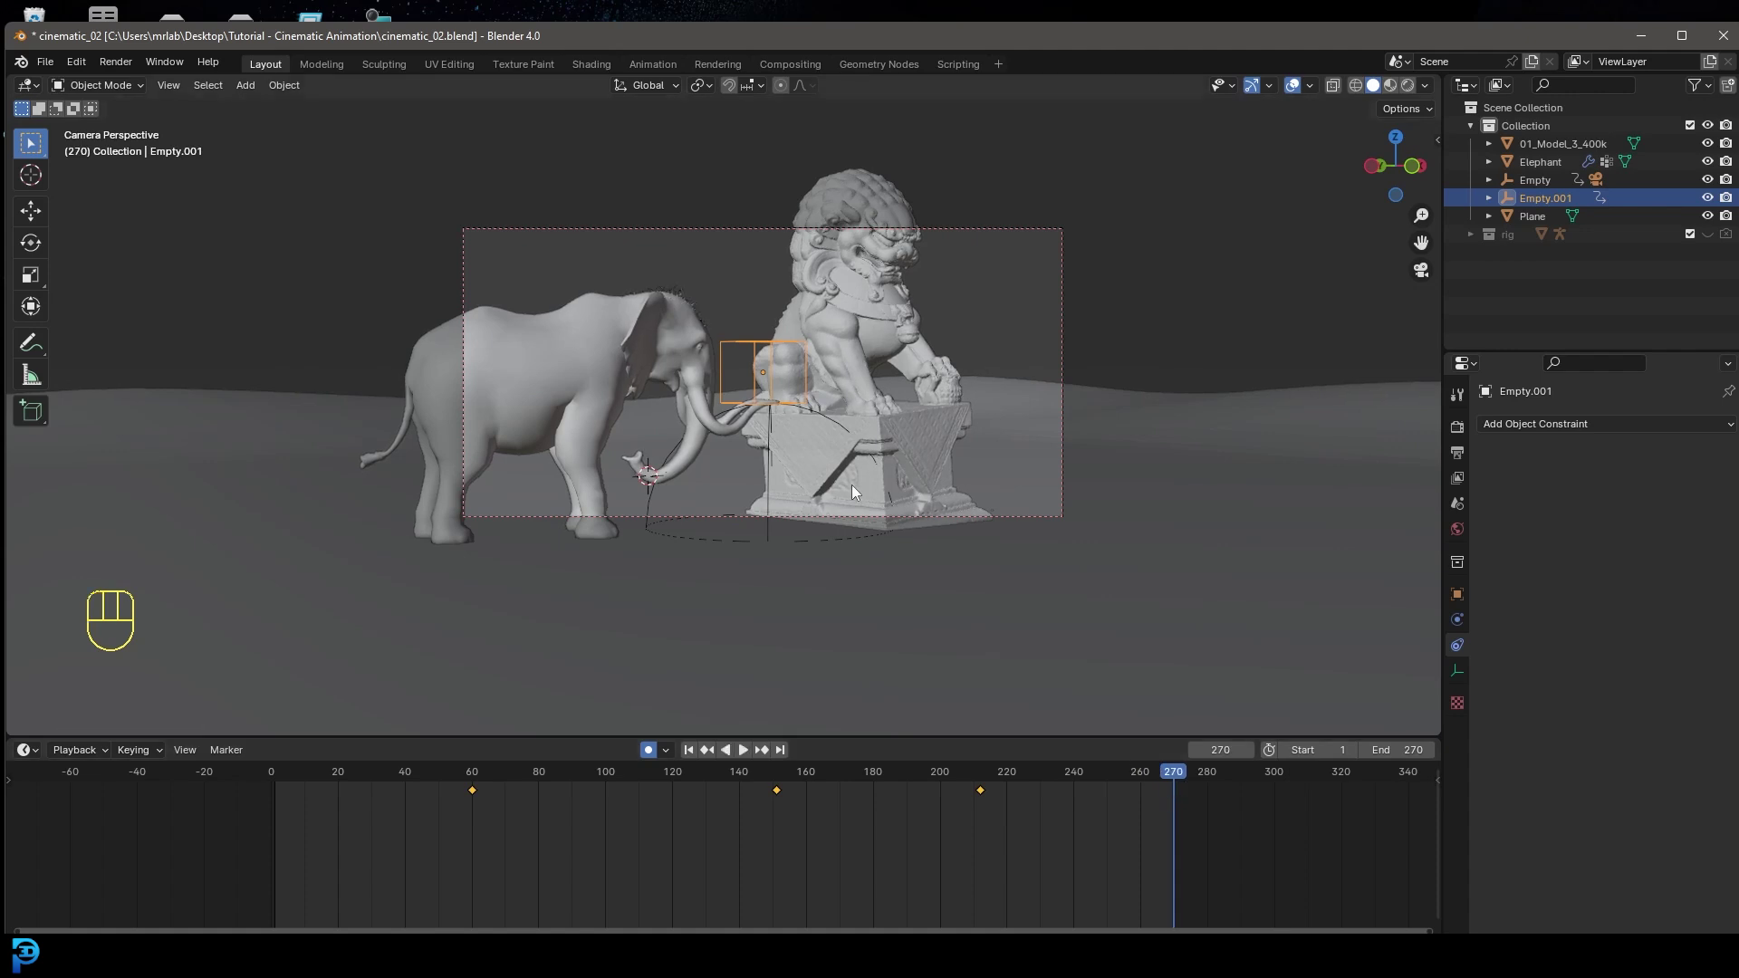
key("g")
left_click_drag(857, 486, 506, 593)
key("space")
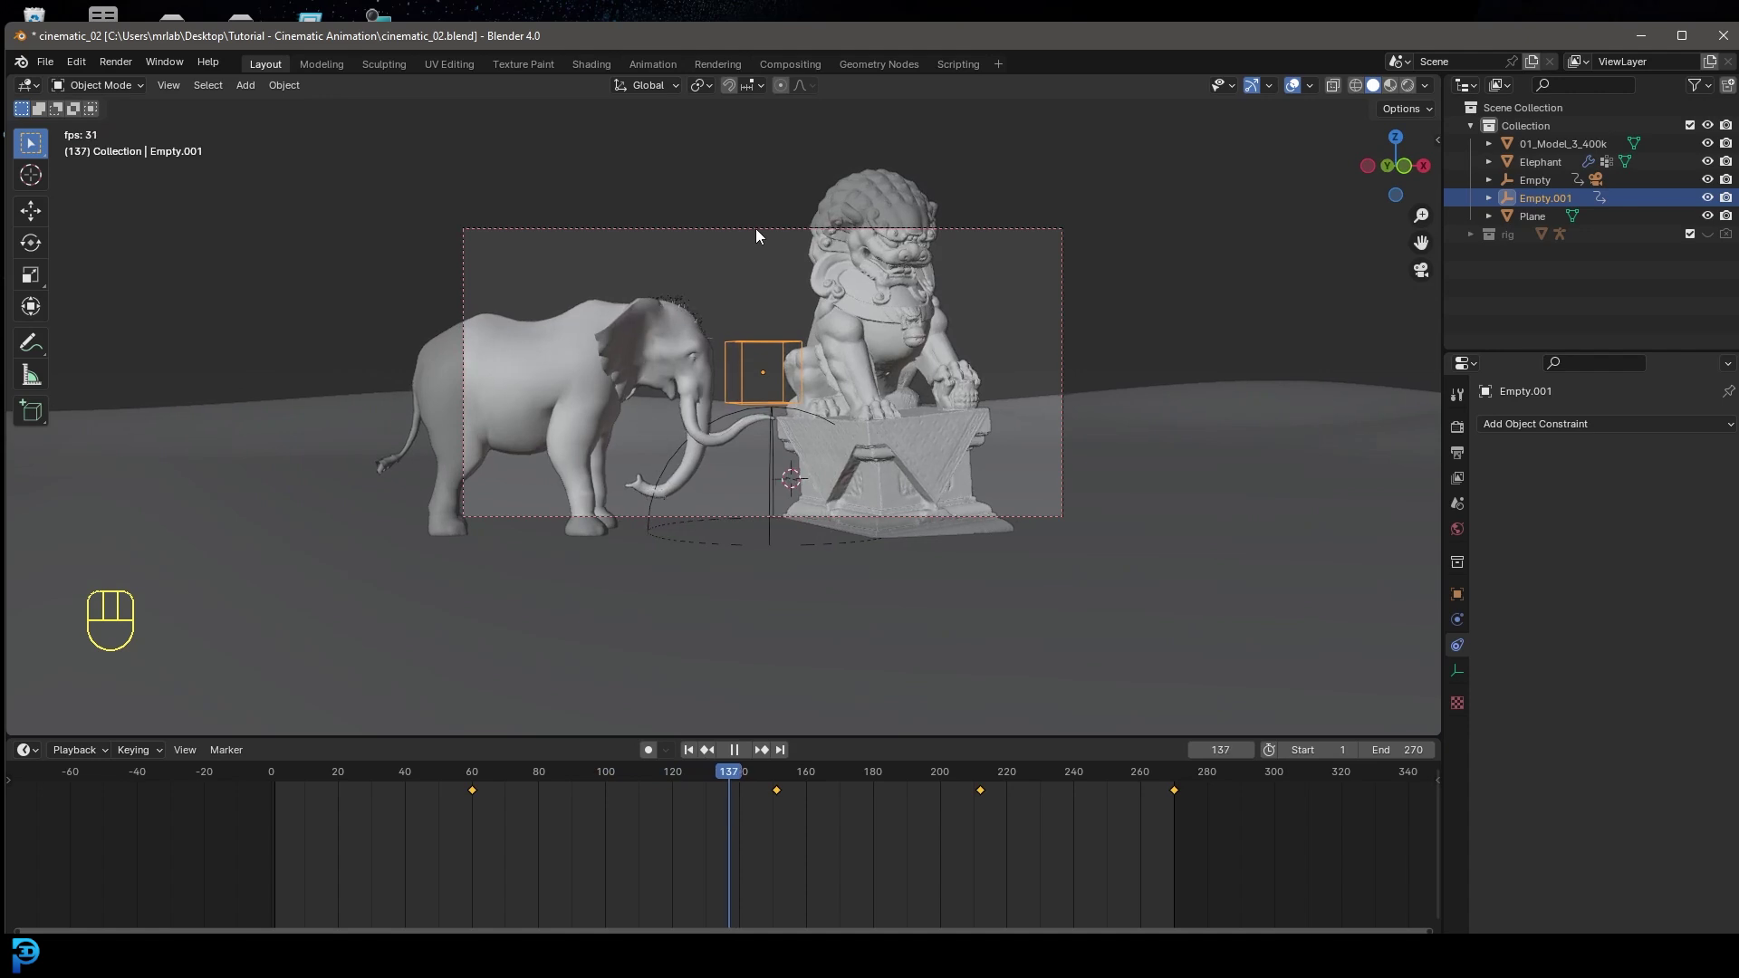
- Select the camera, zoom into the camera view of the statues and preview the current animation
key("space")
left_click(763, 234)
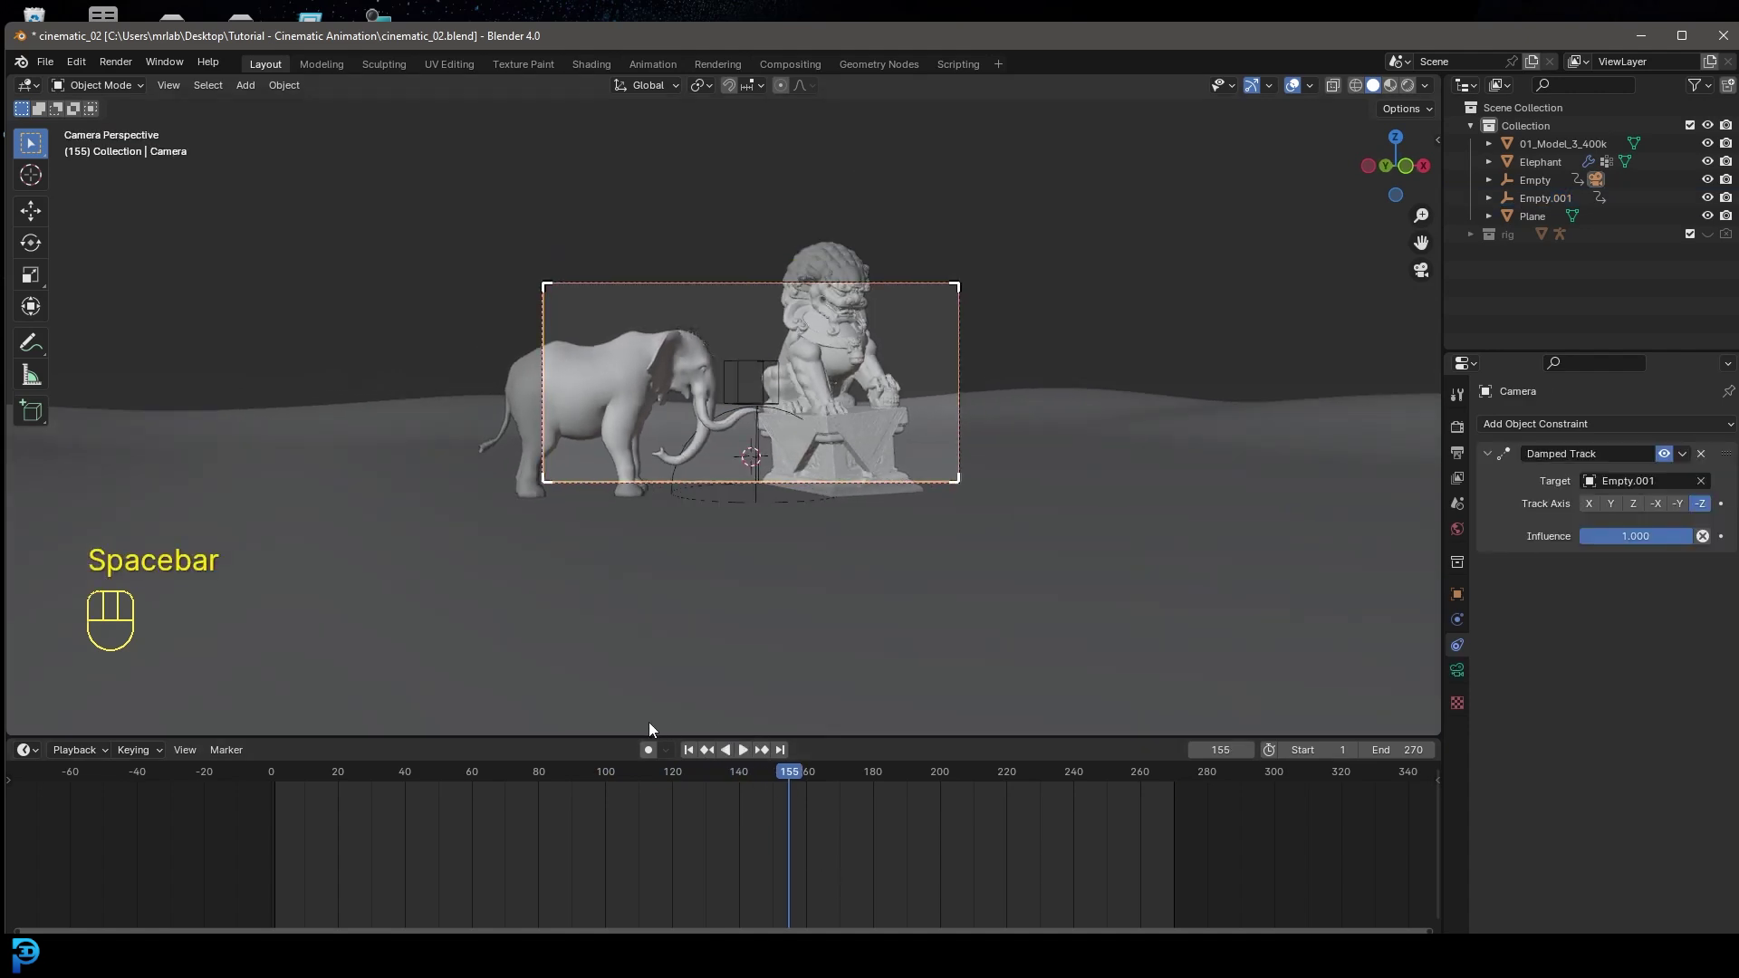
left_click_drag(655, 752, 346, 867)
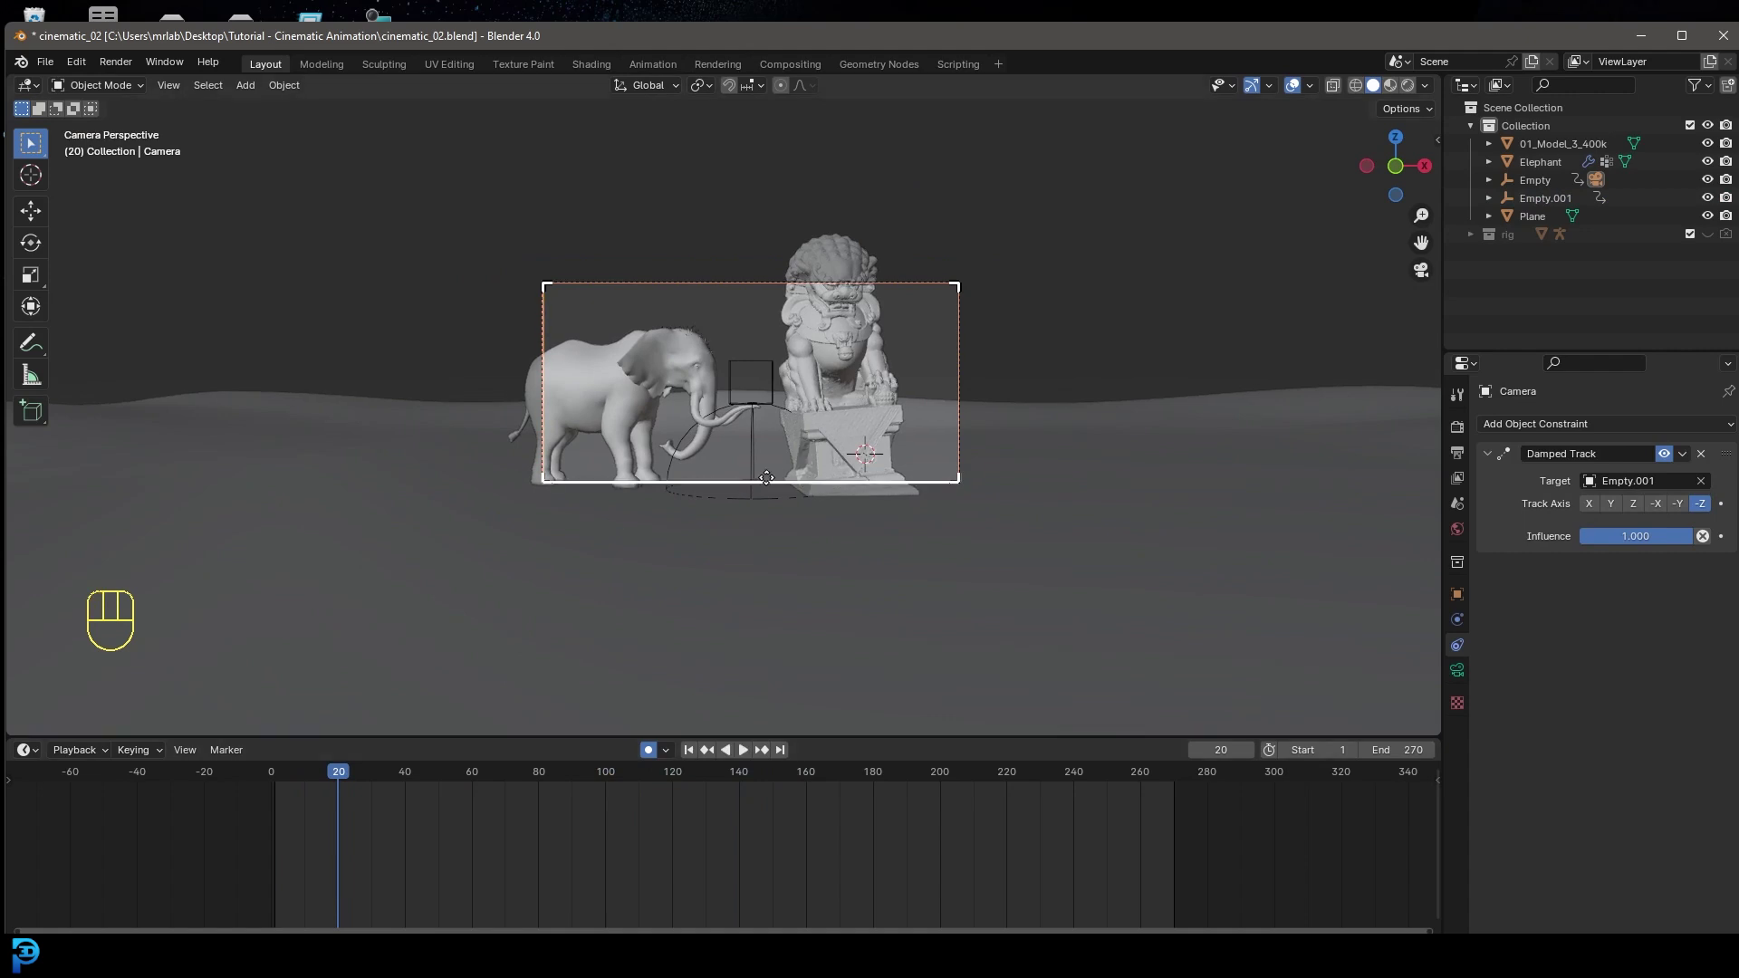
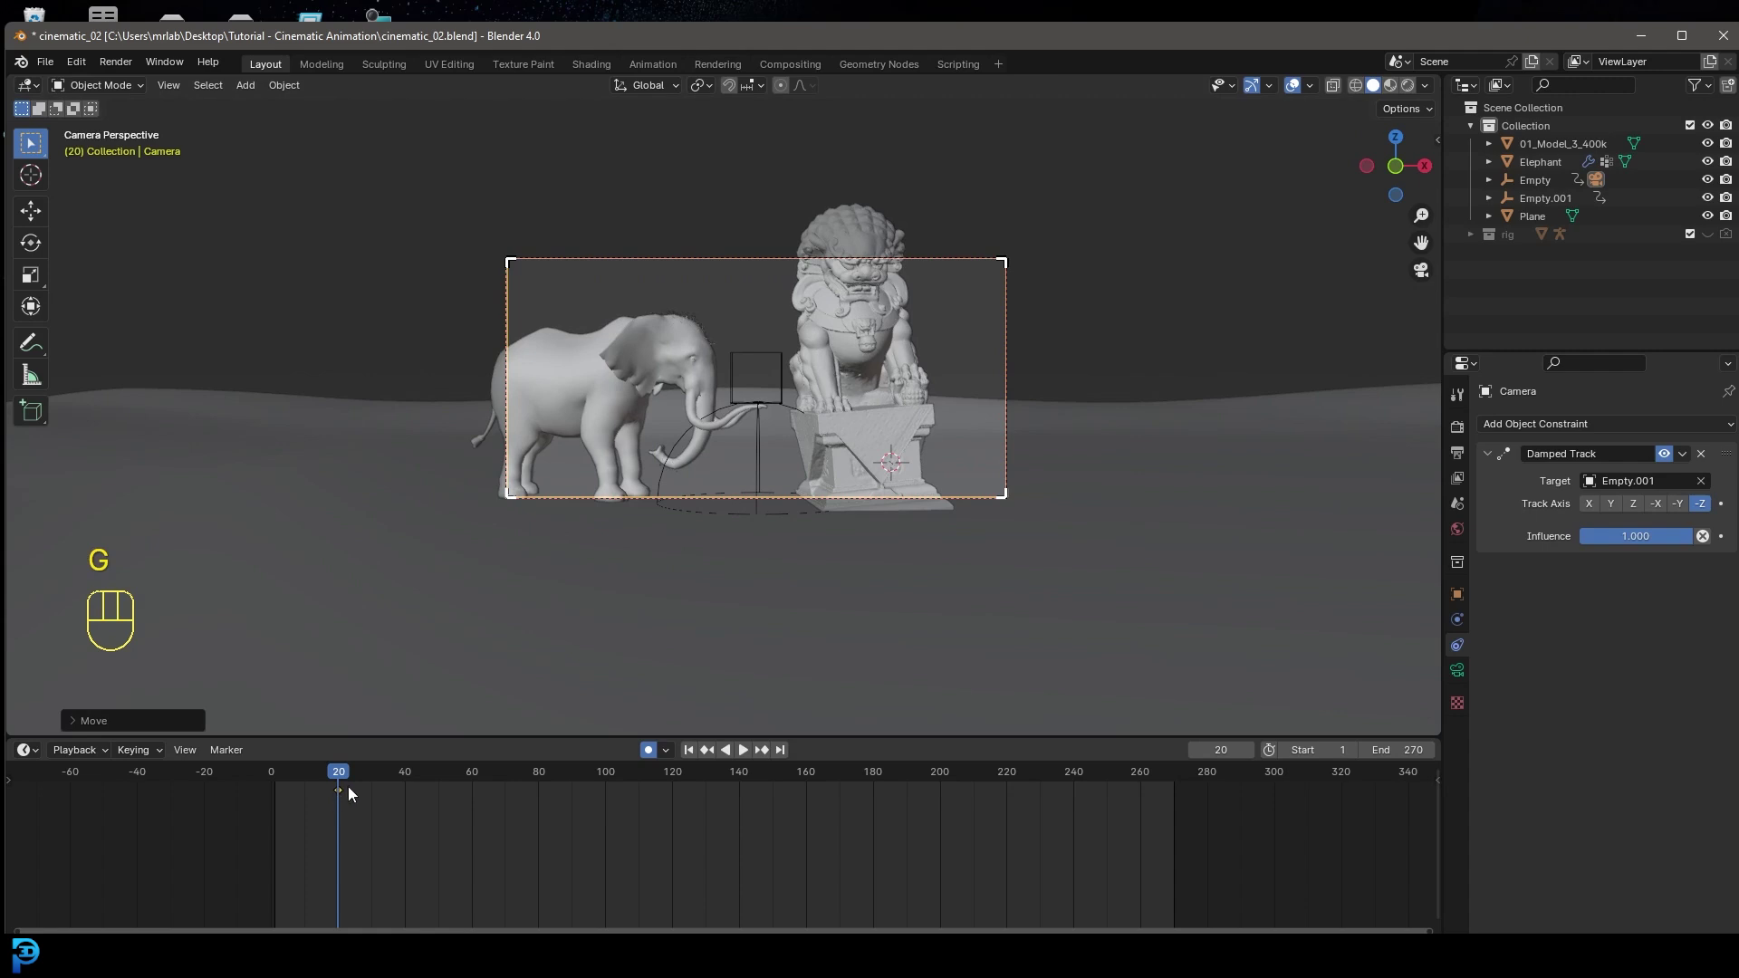
left_click_drag(738, 504, 531, 565)
key("KP_0")
key("space")
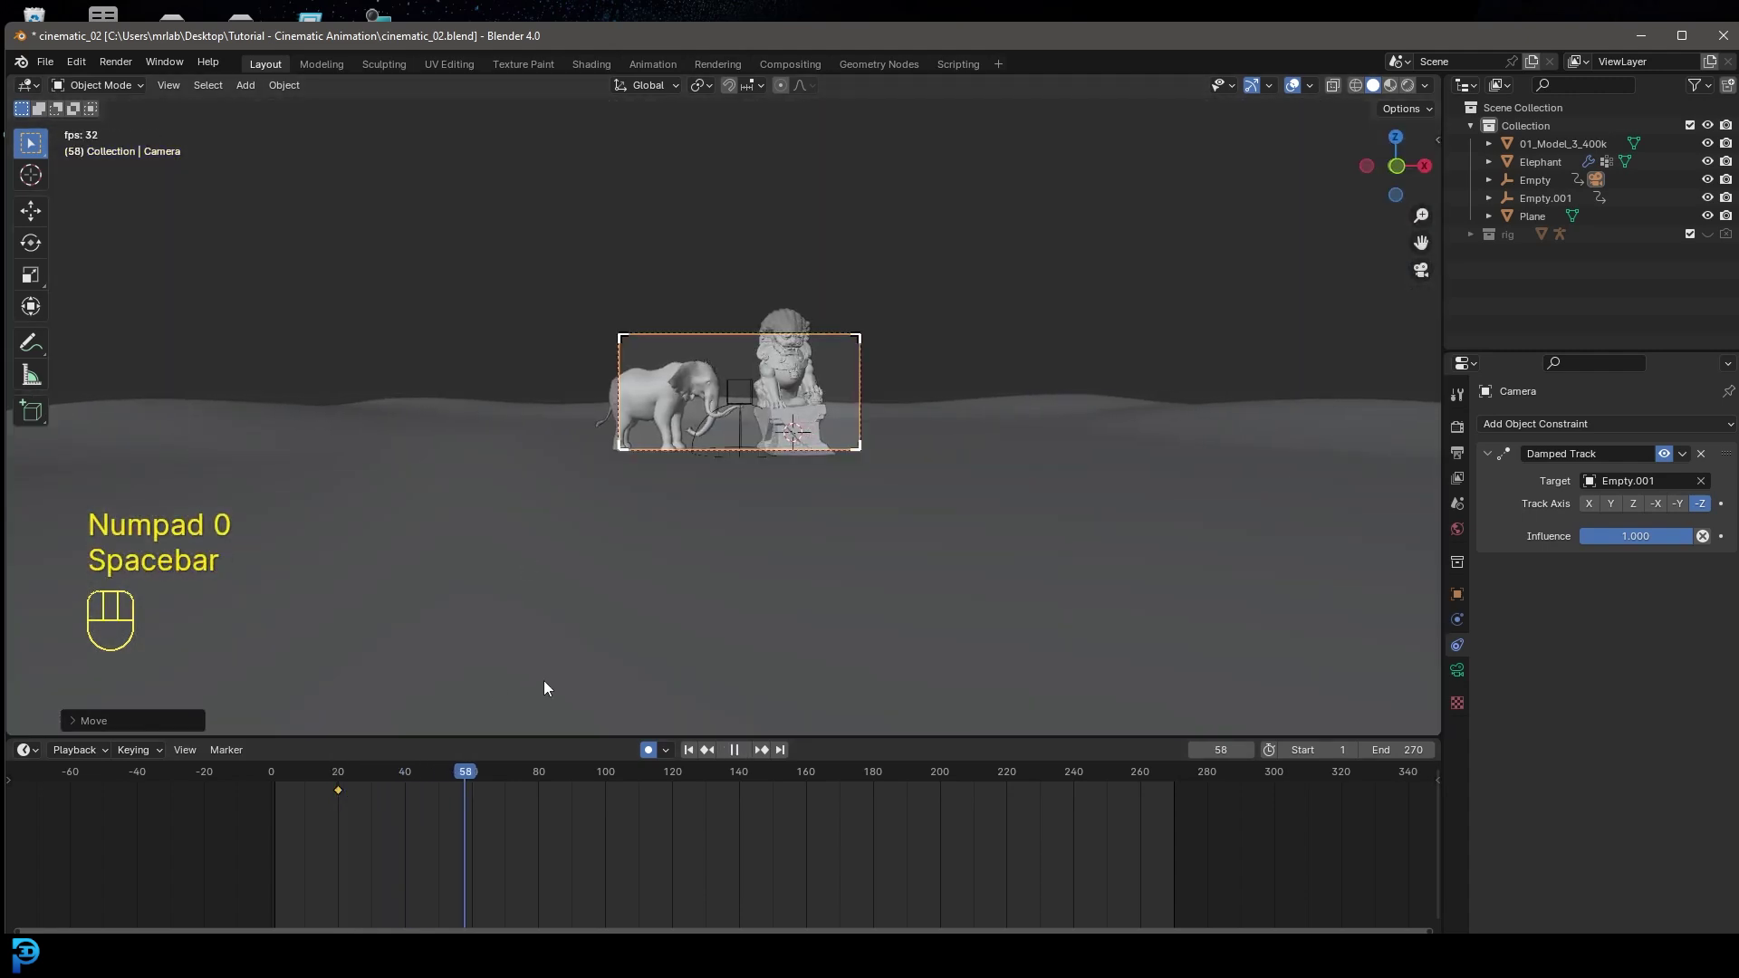
key("space")
- Key camera moves at frames 140 and 260, dollying along its local Z axis
left_click_drag(606, 787, 745, 817)
key("g")
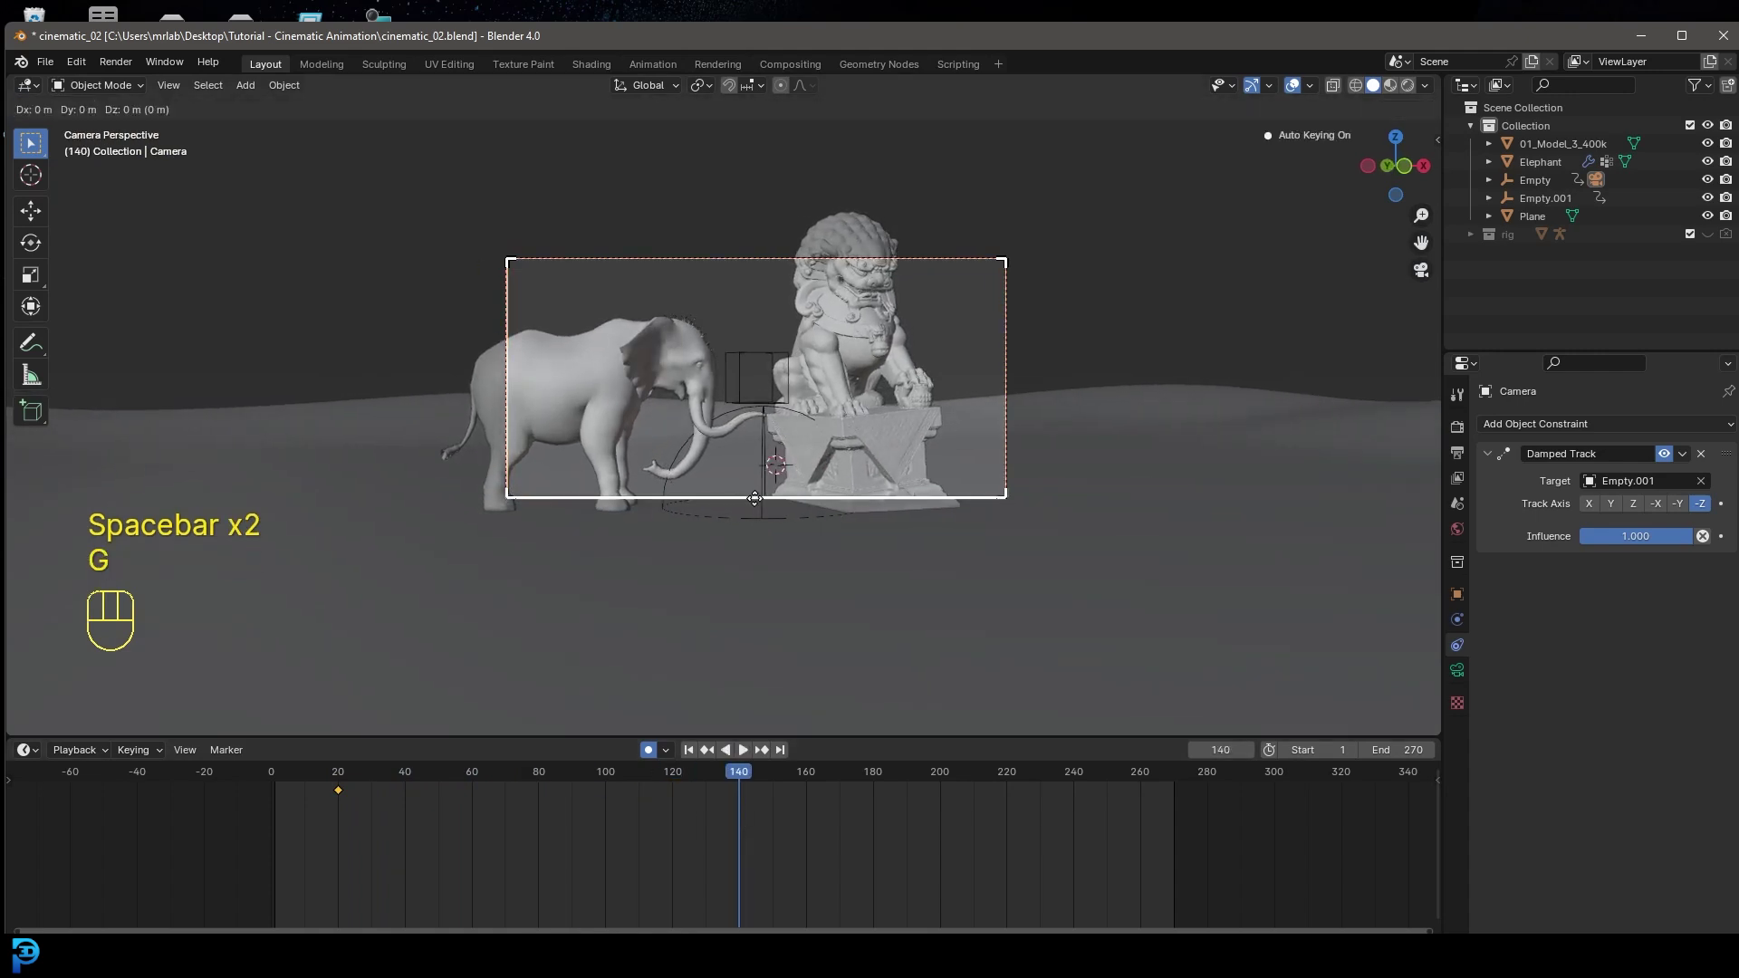
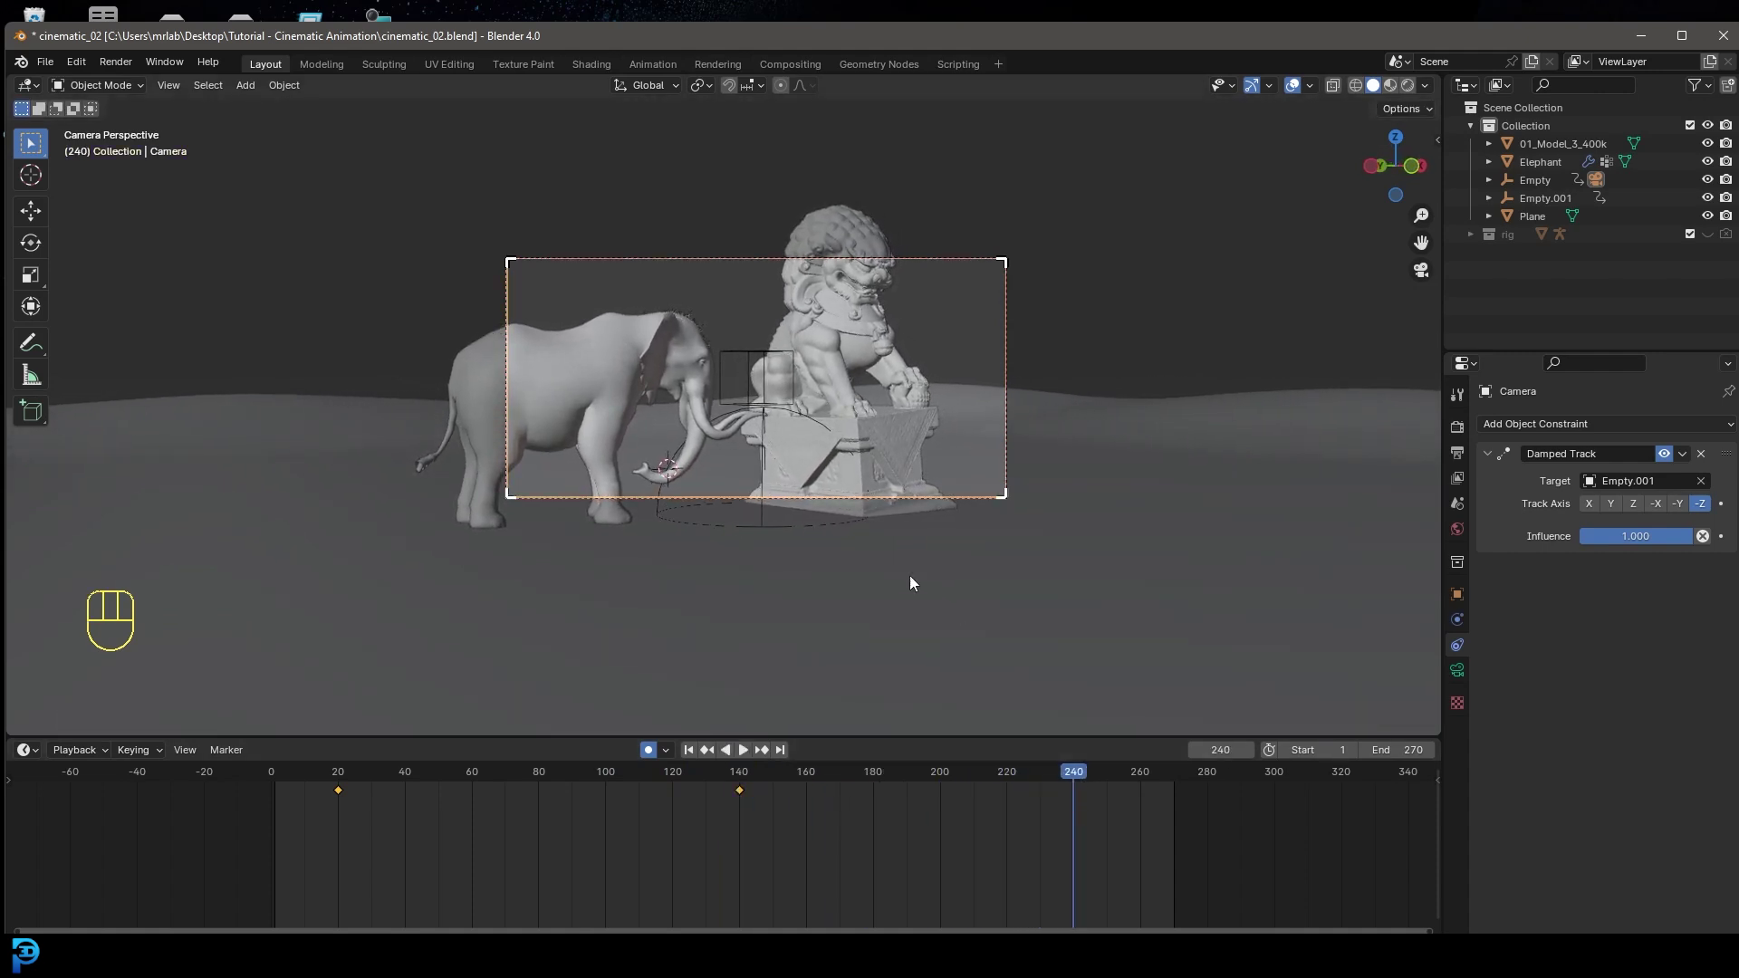
left_click_drag(1121, 792, 1146, 823)
key("g")
middle_click(779, 506)
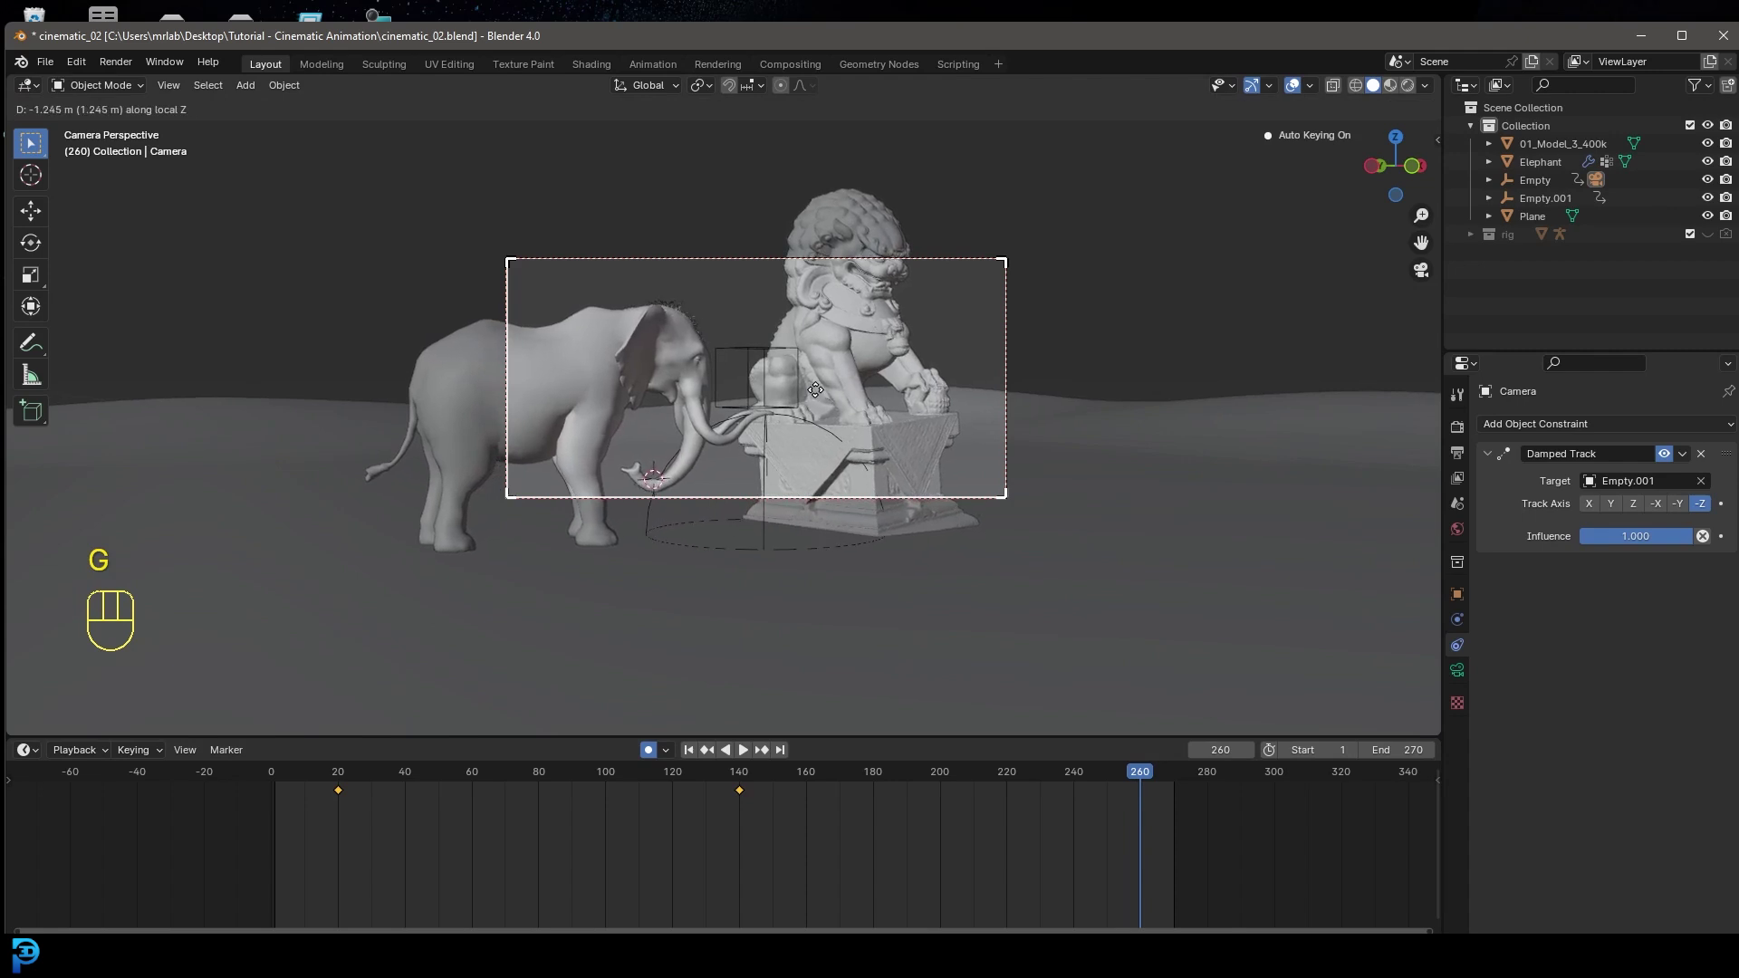
- Stop playback, zoom in on the statues, return to frame 20 and save the file
left_click(823, 394)
left_click_drag(654, 754, 297, 764)
key("space")
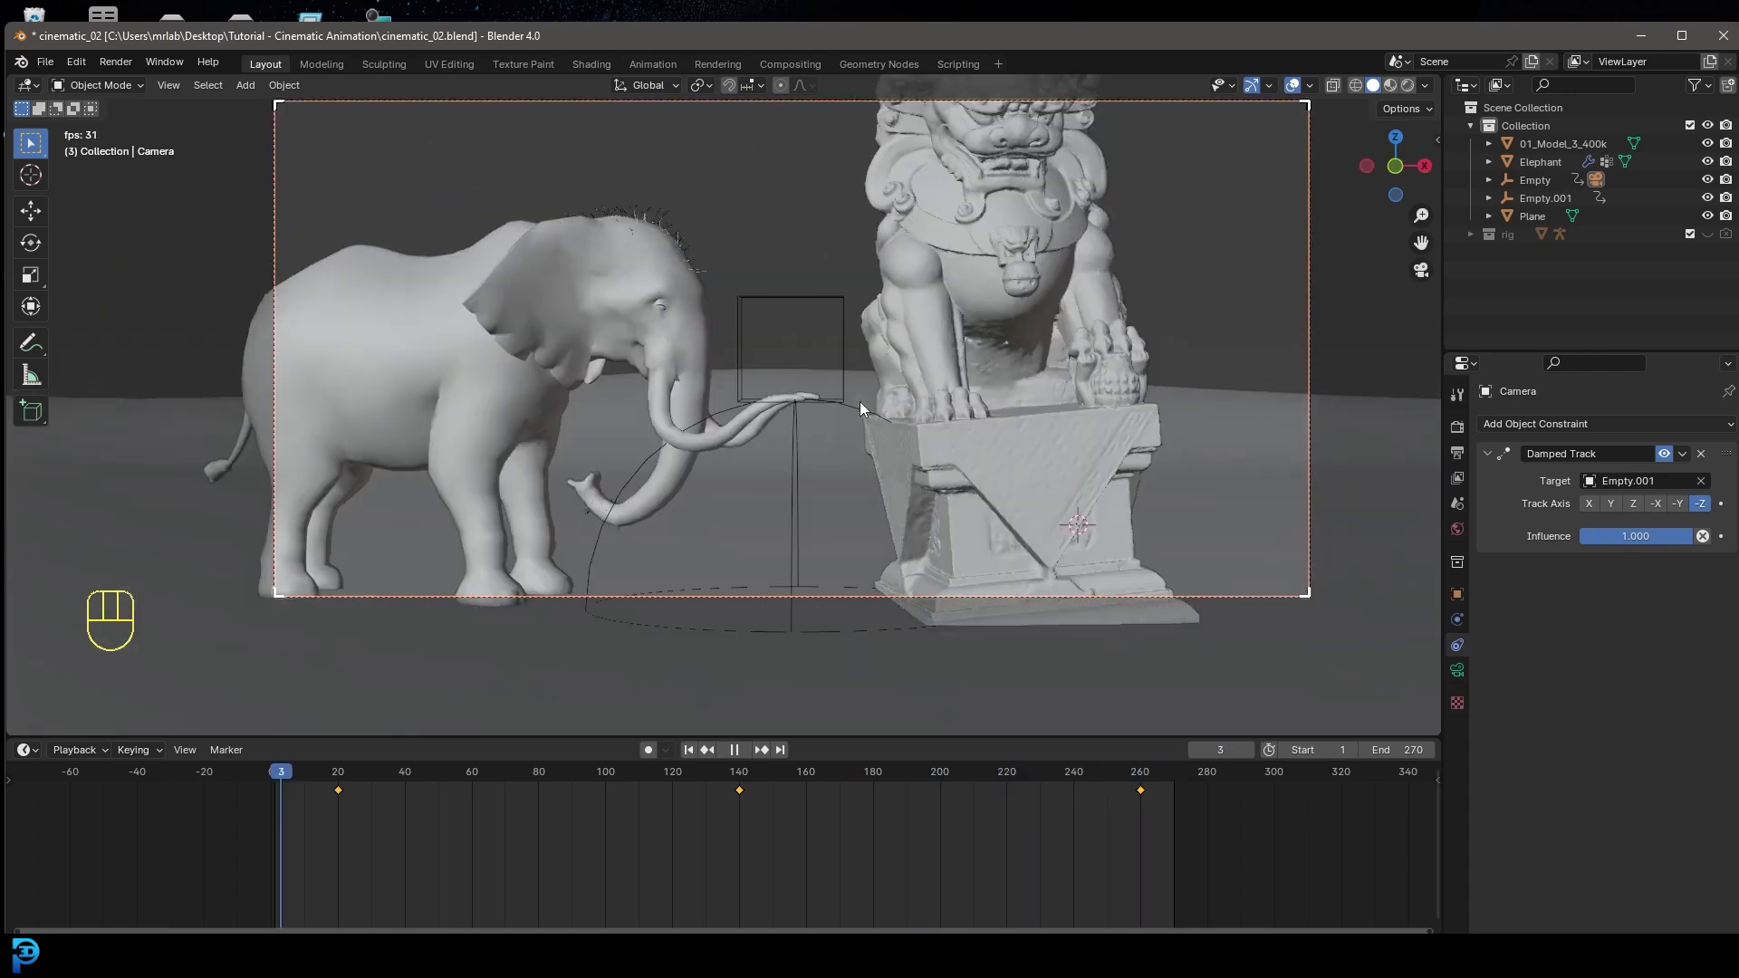
key("space")
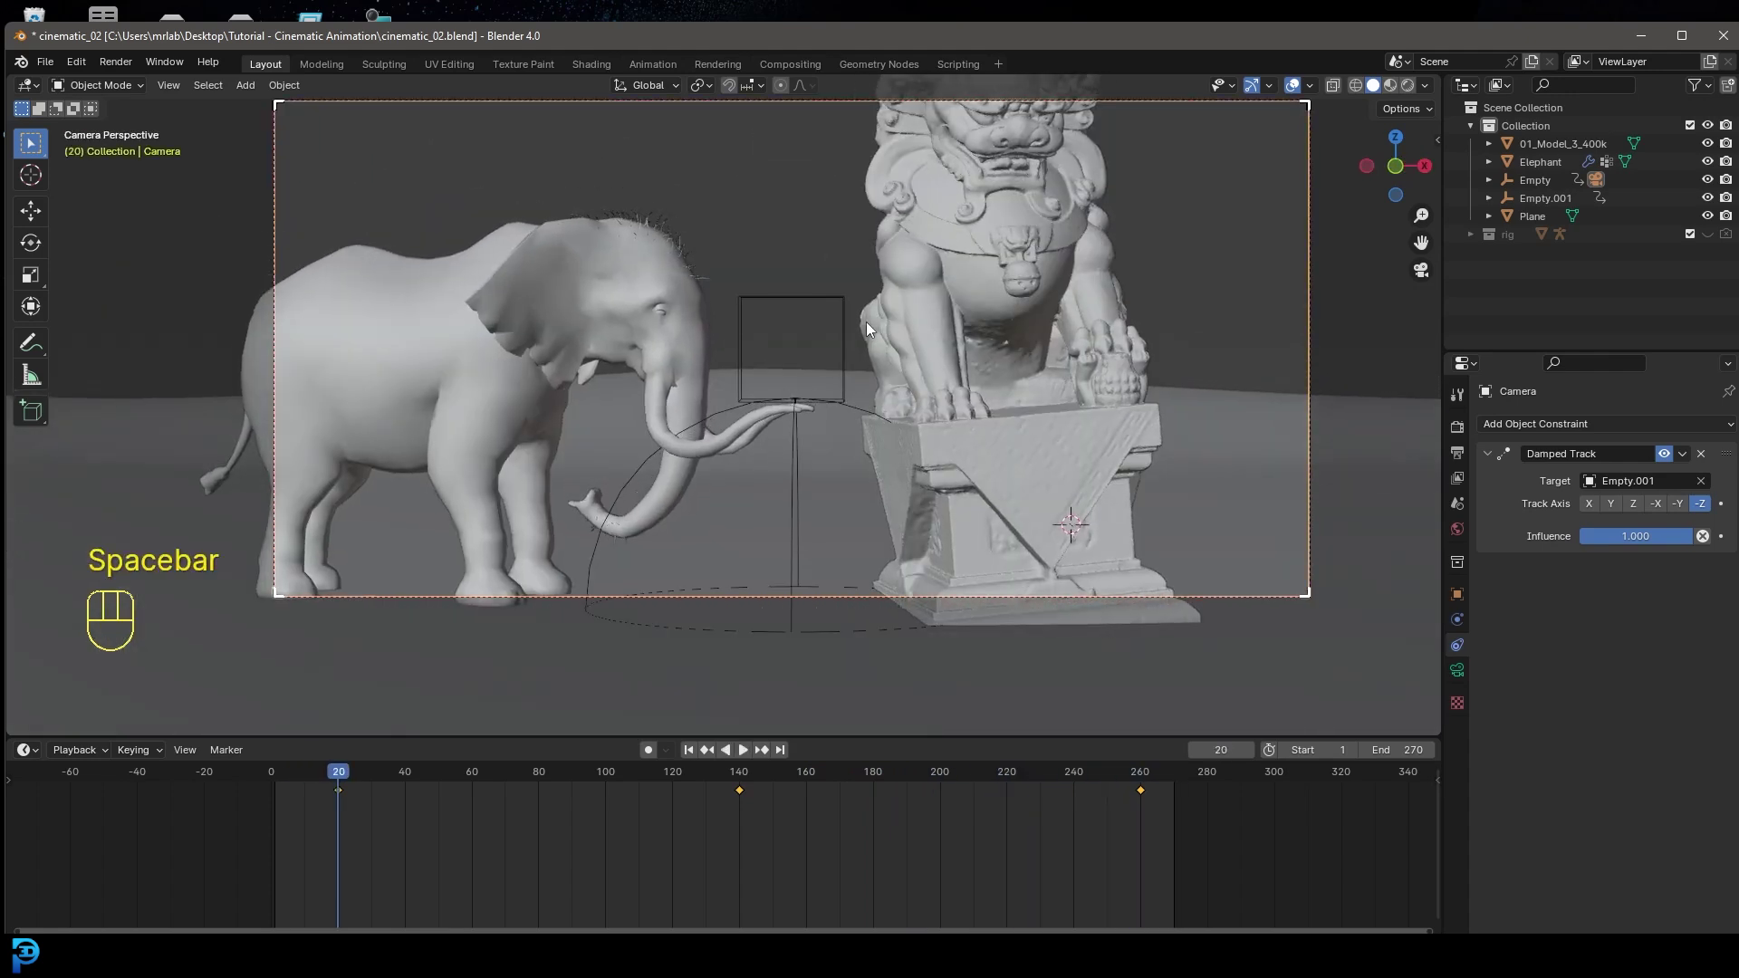
key("ctrl+s")
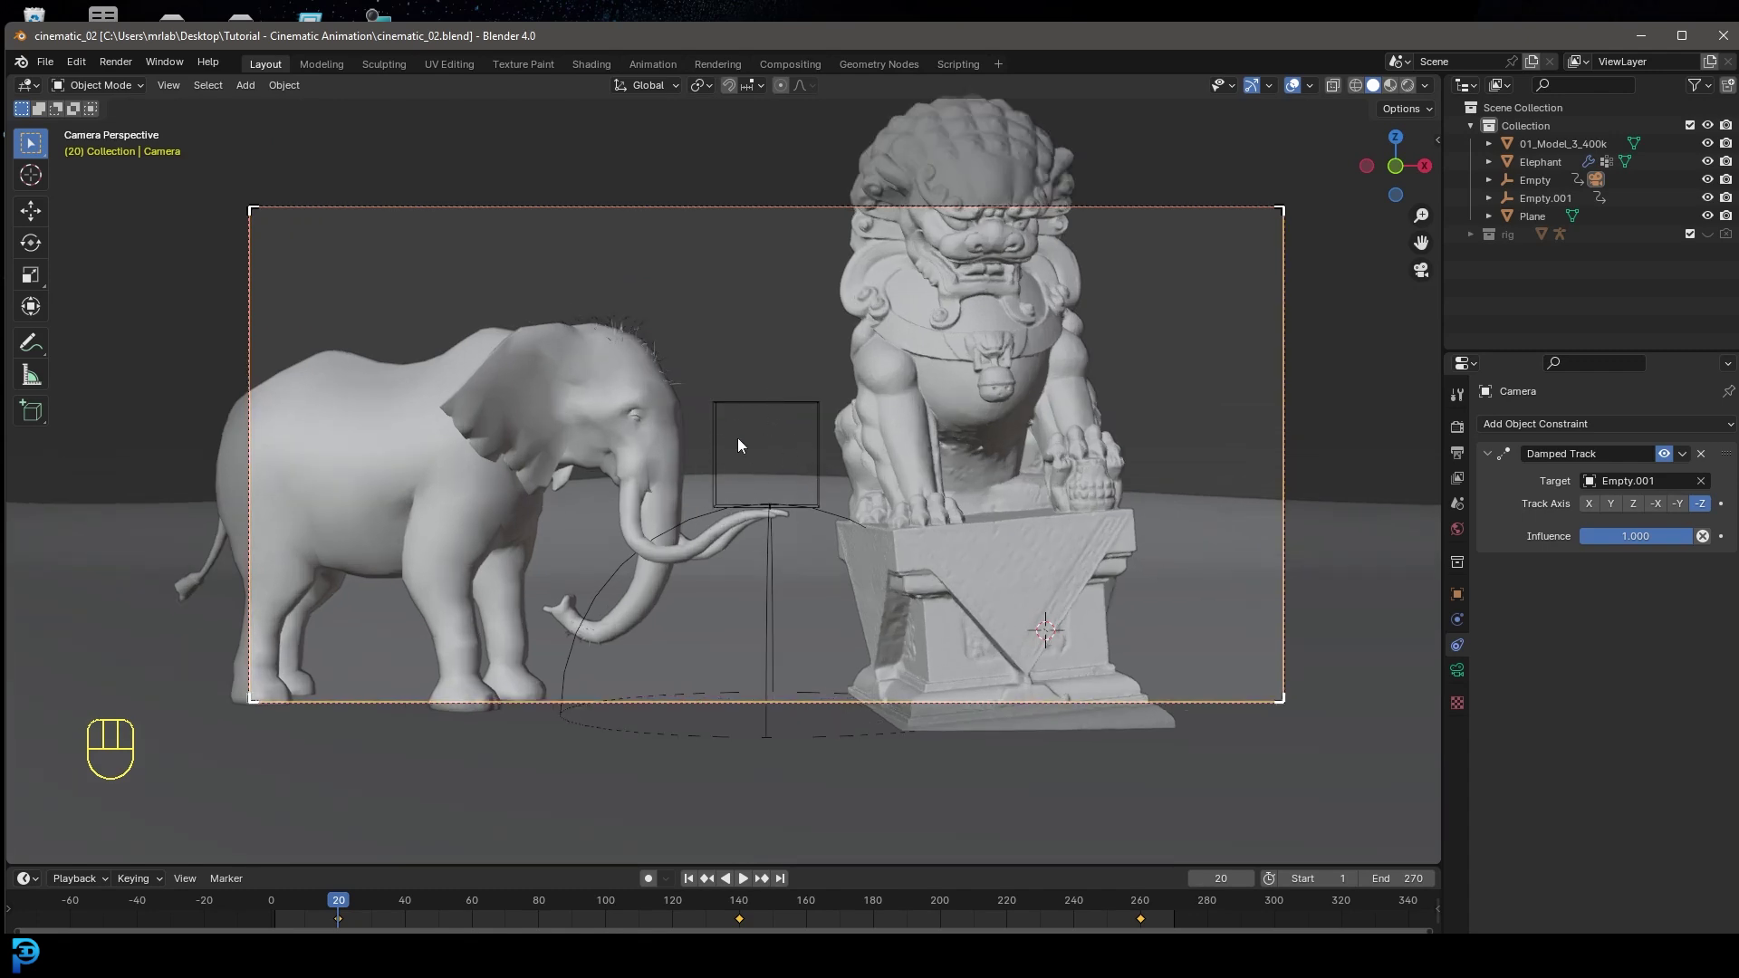
- Add a UV sphere and move and shrink it into the cube empty beside the elephant's trunk
key("shift+a")
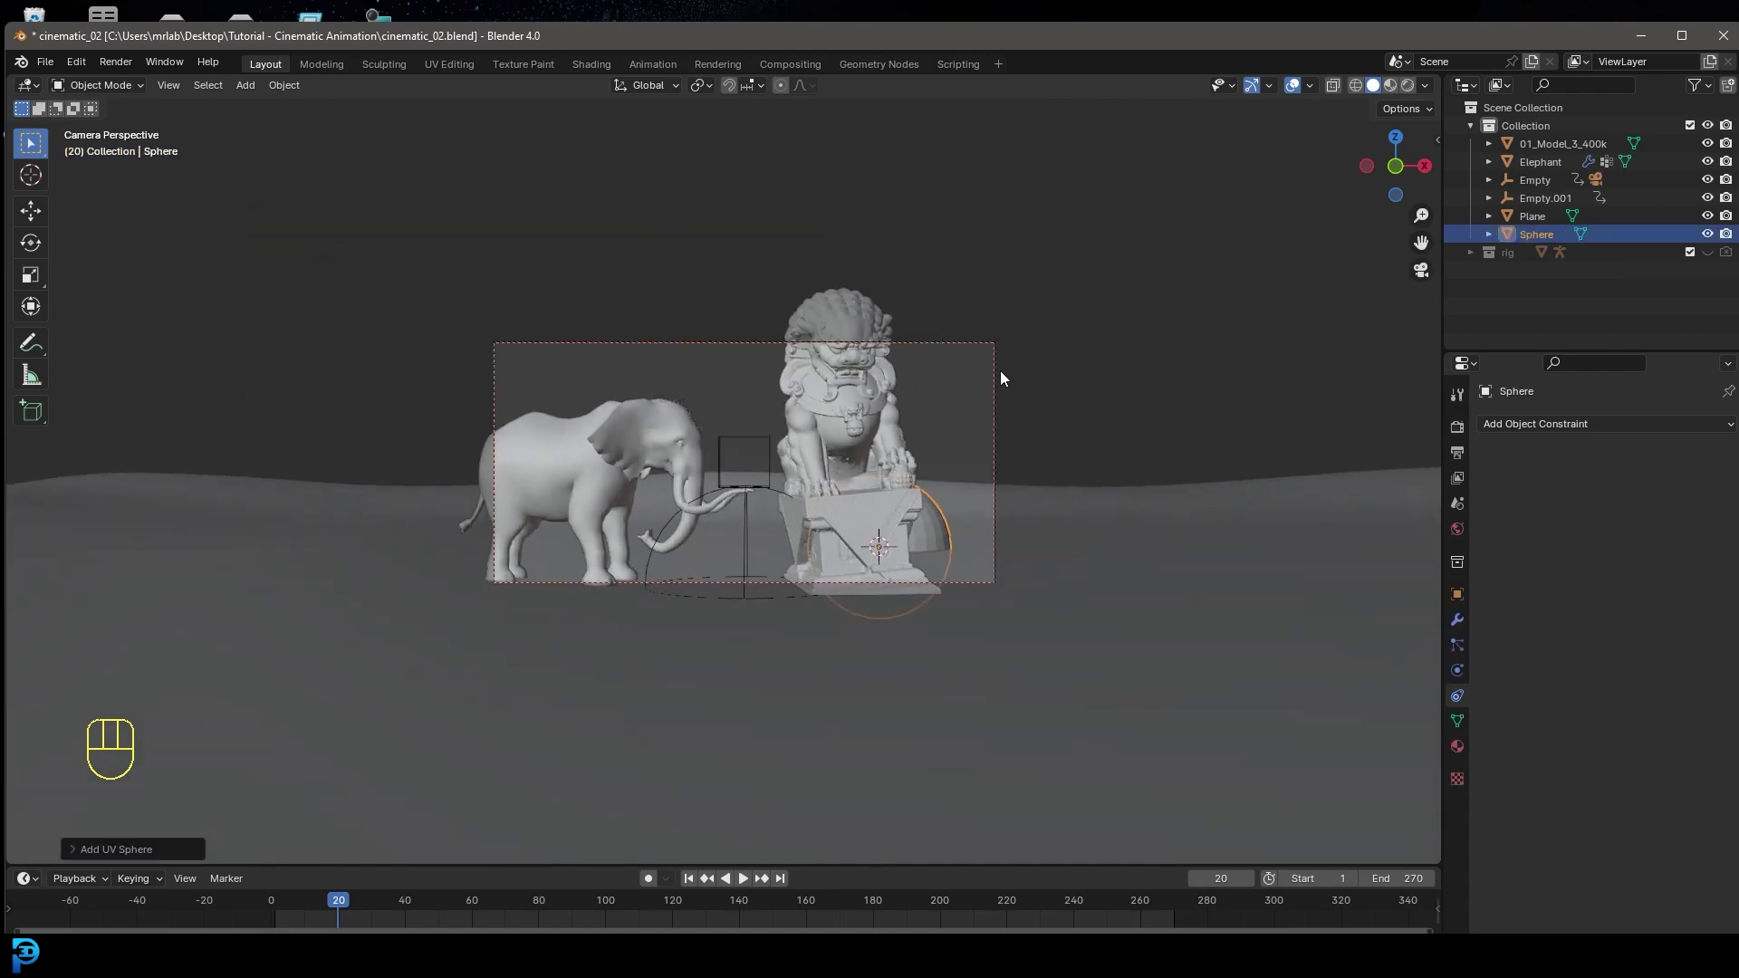
key("KP_7")
key("g")
left_click_drag(893, 582, 1016, 535)
key("s")
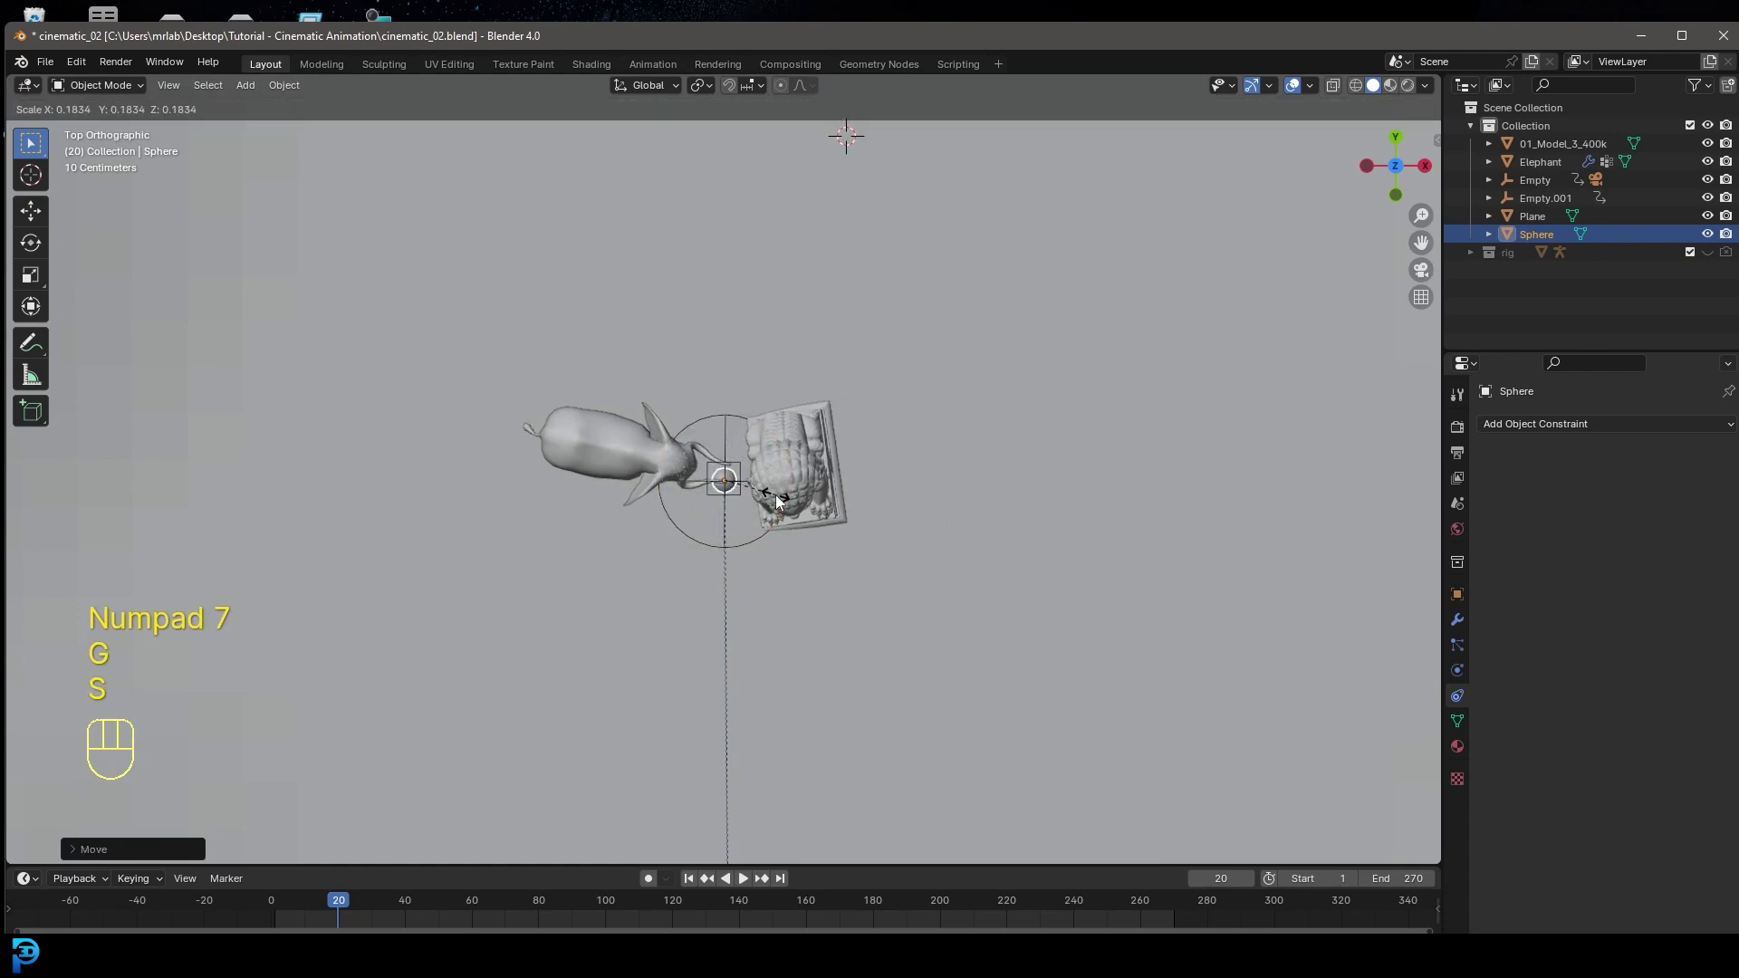
key("KP_1")
key("g")
left_click(835, 468)
- In camera view, shrink the sphere to fit the empty, apply its scale and shade it smooth
key("KP_0")
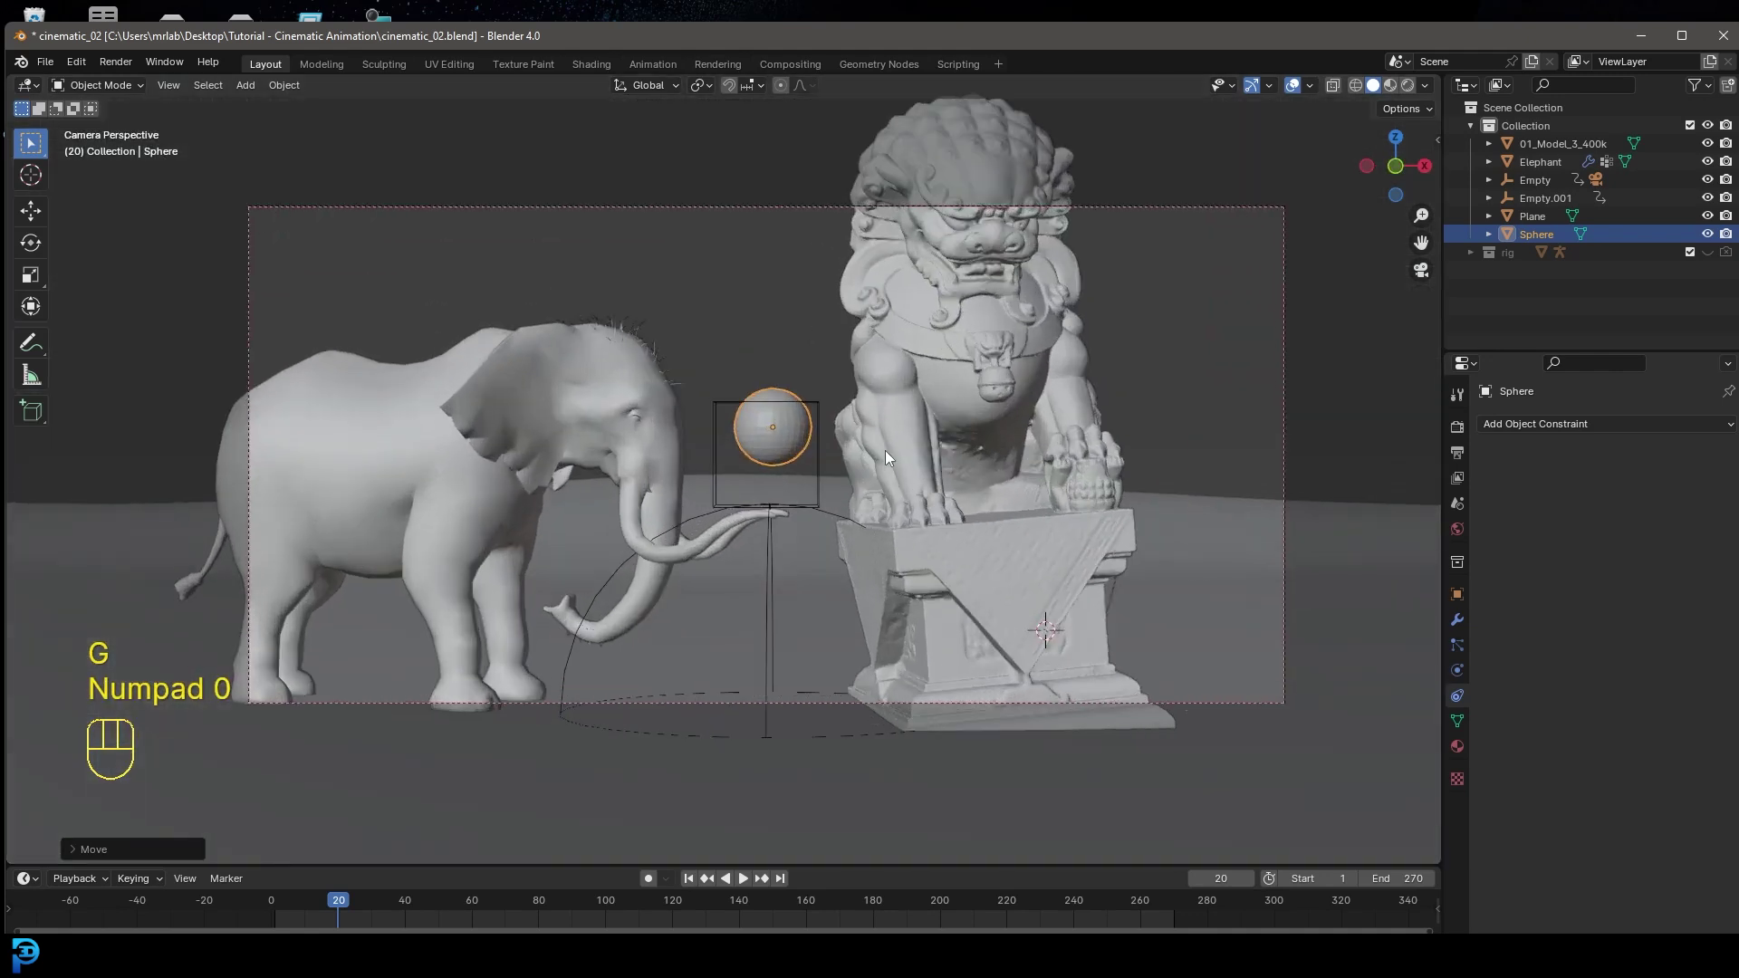
key("s")
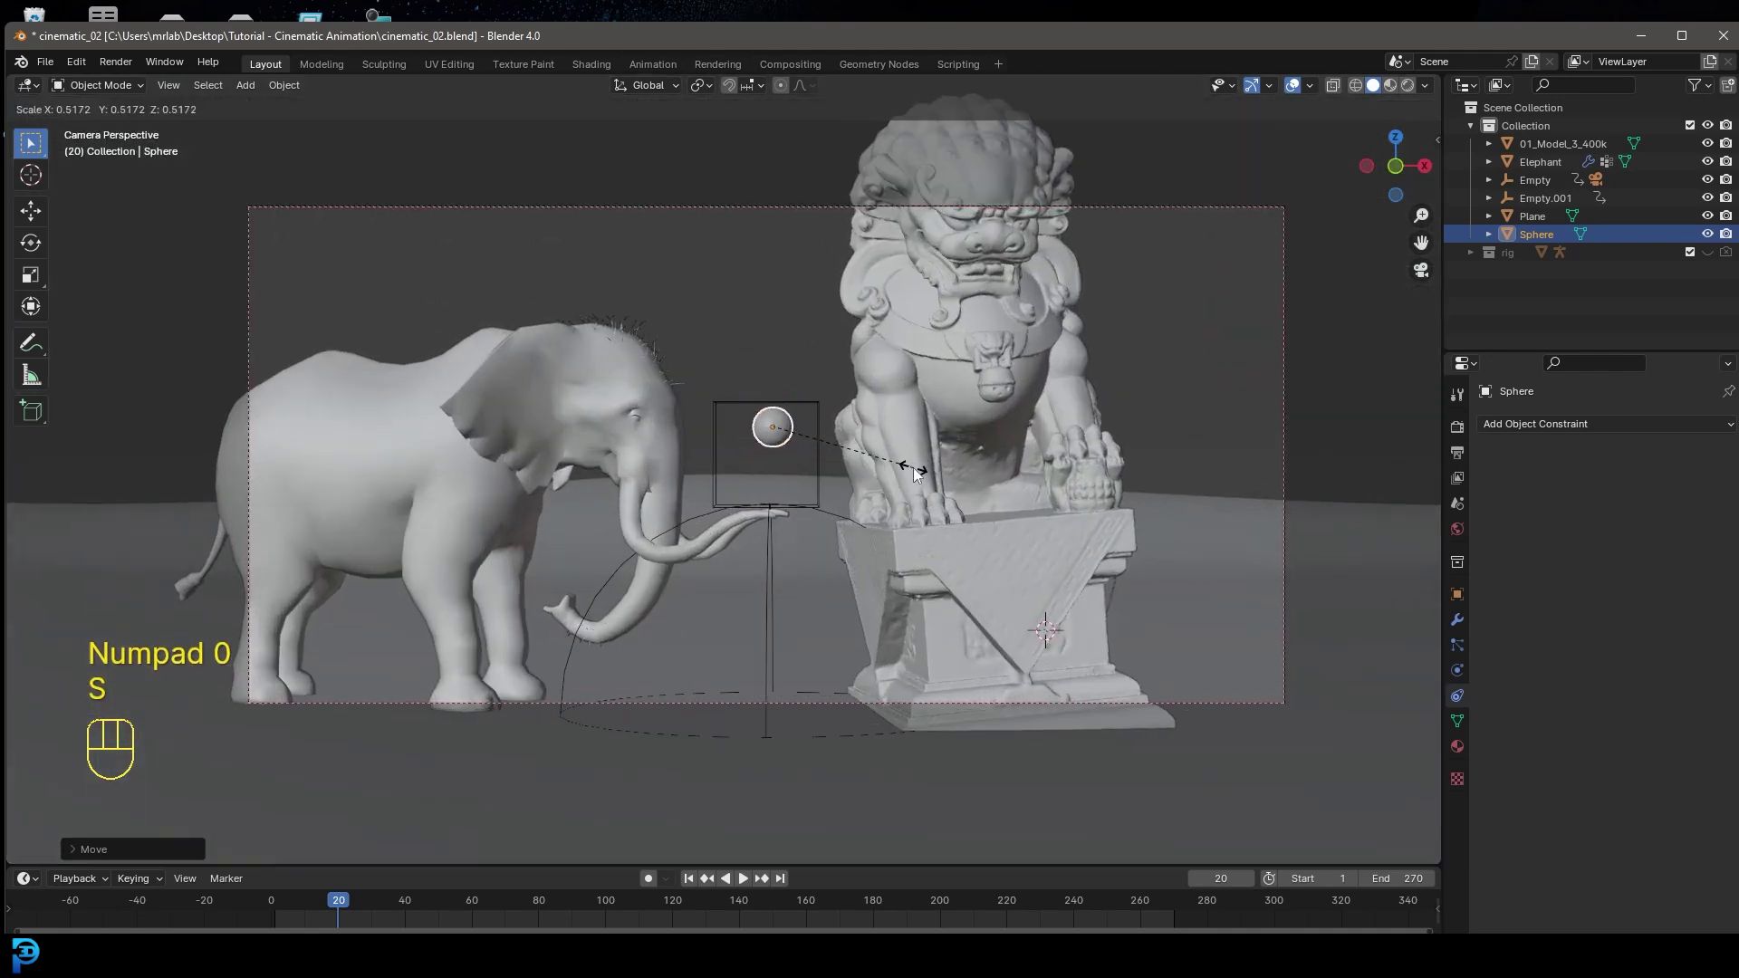
key("ctrl+a")
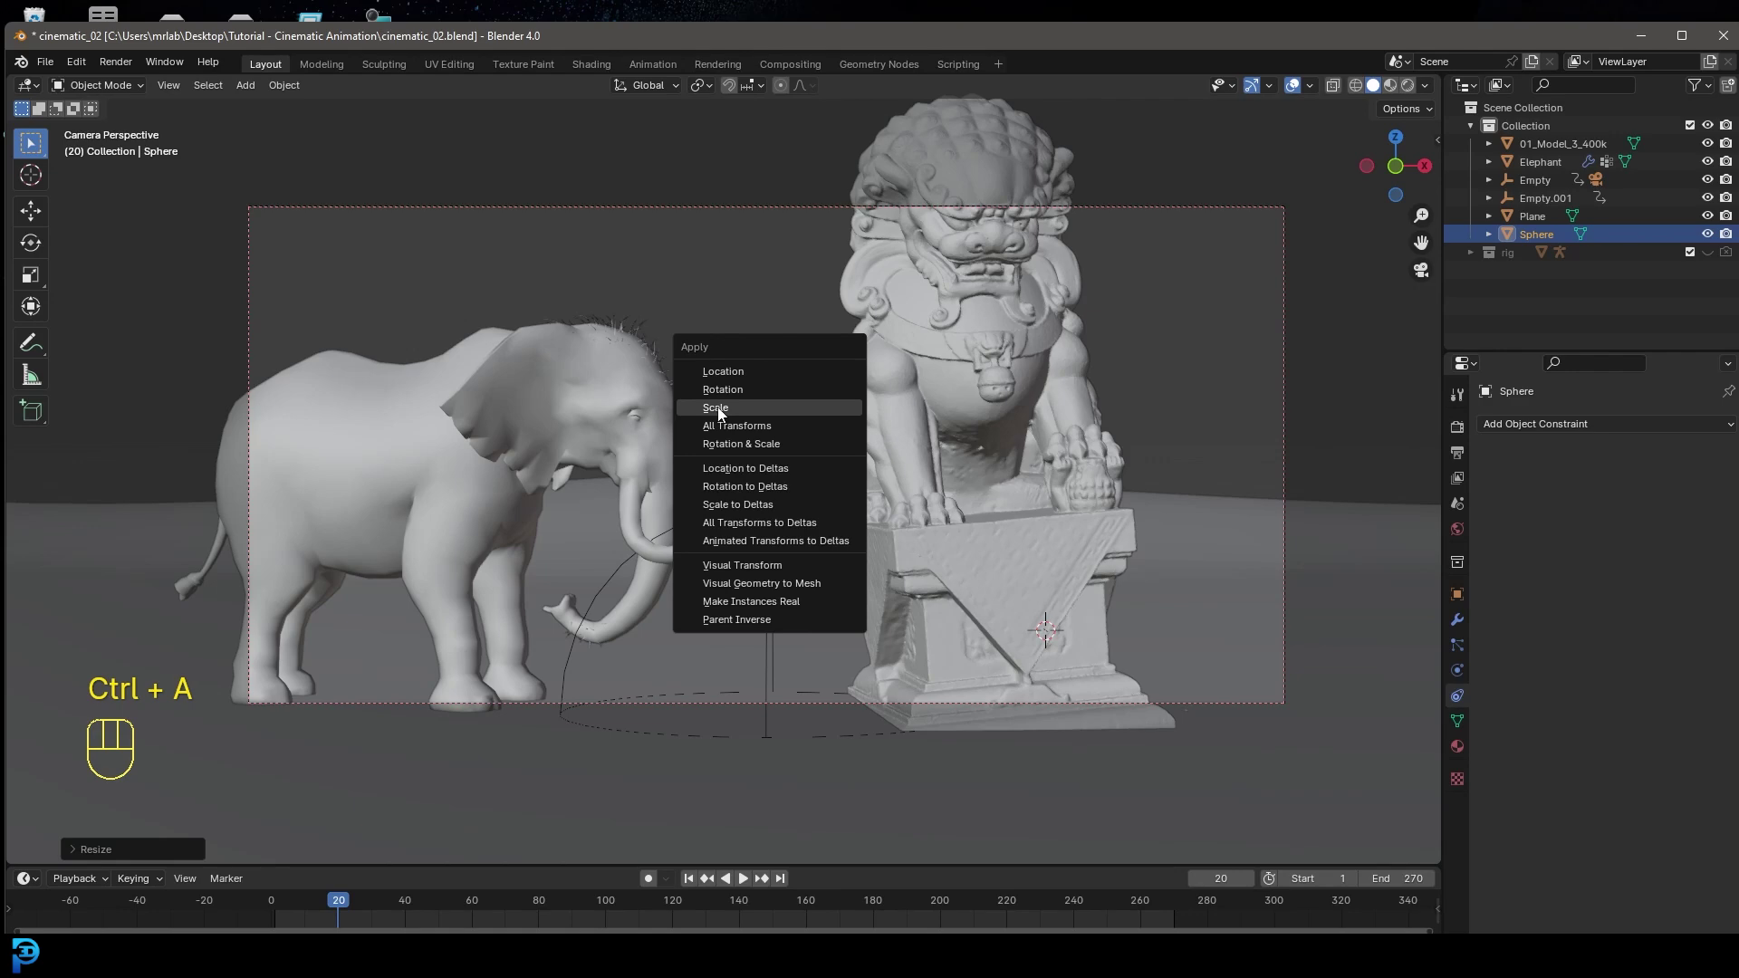
left_click_drag(868, 331, 793, 325)
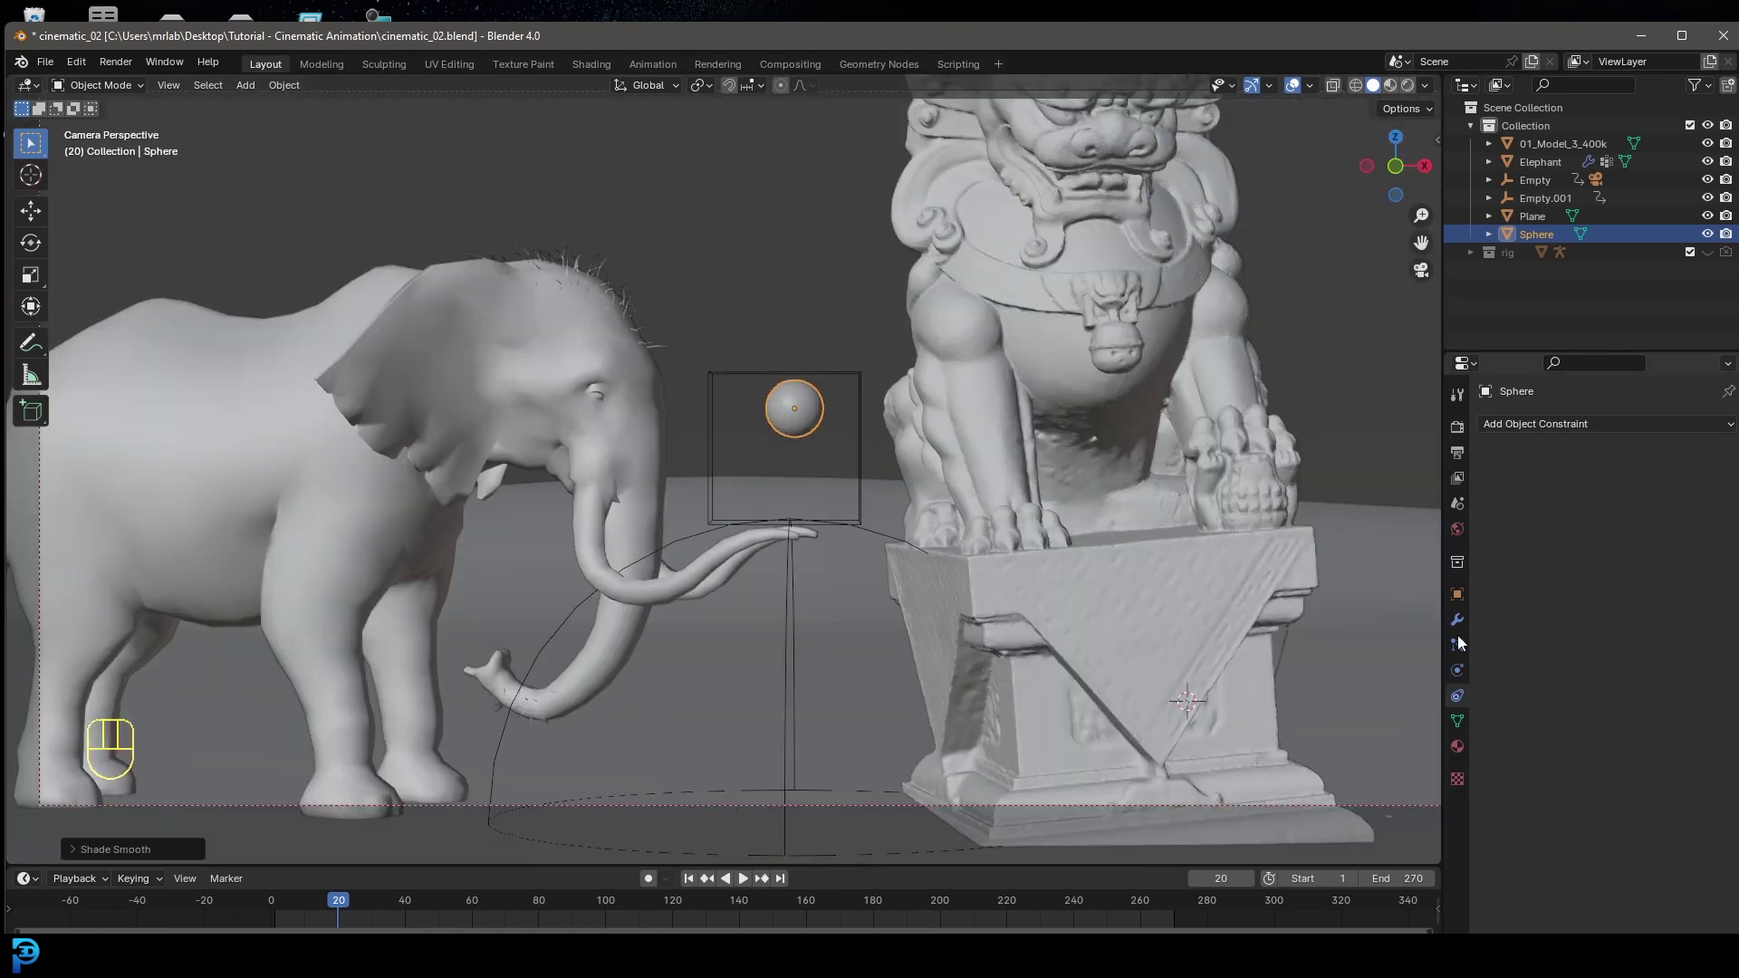
- Add a Displace modifier to the sphere with a new Clouds texture at strength 0.060
left_click_drag(1559, 430, 1417, 455)
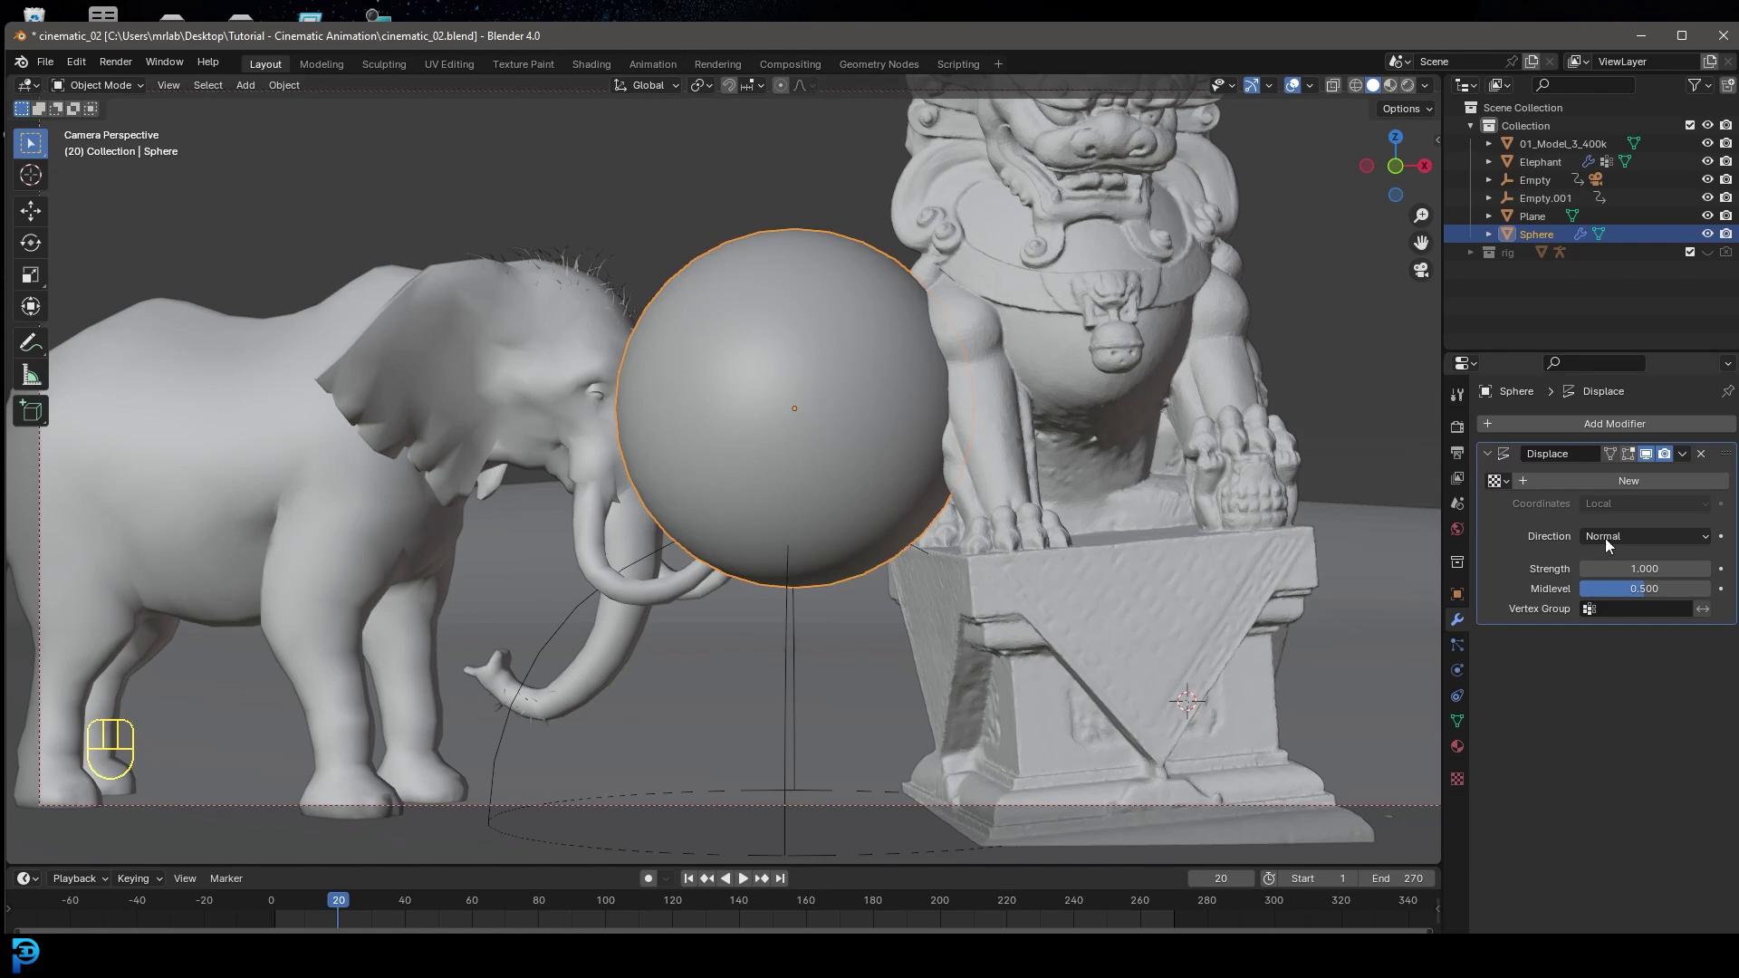
left_click(1621, 490)
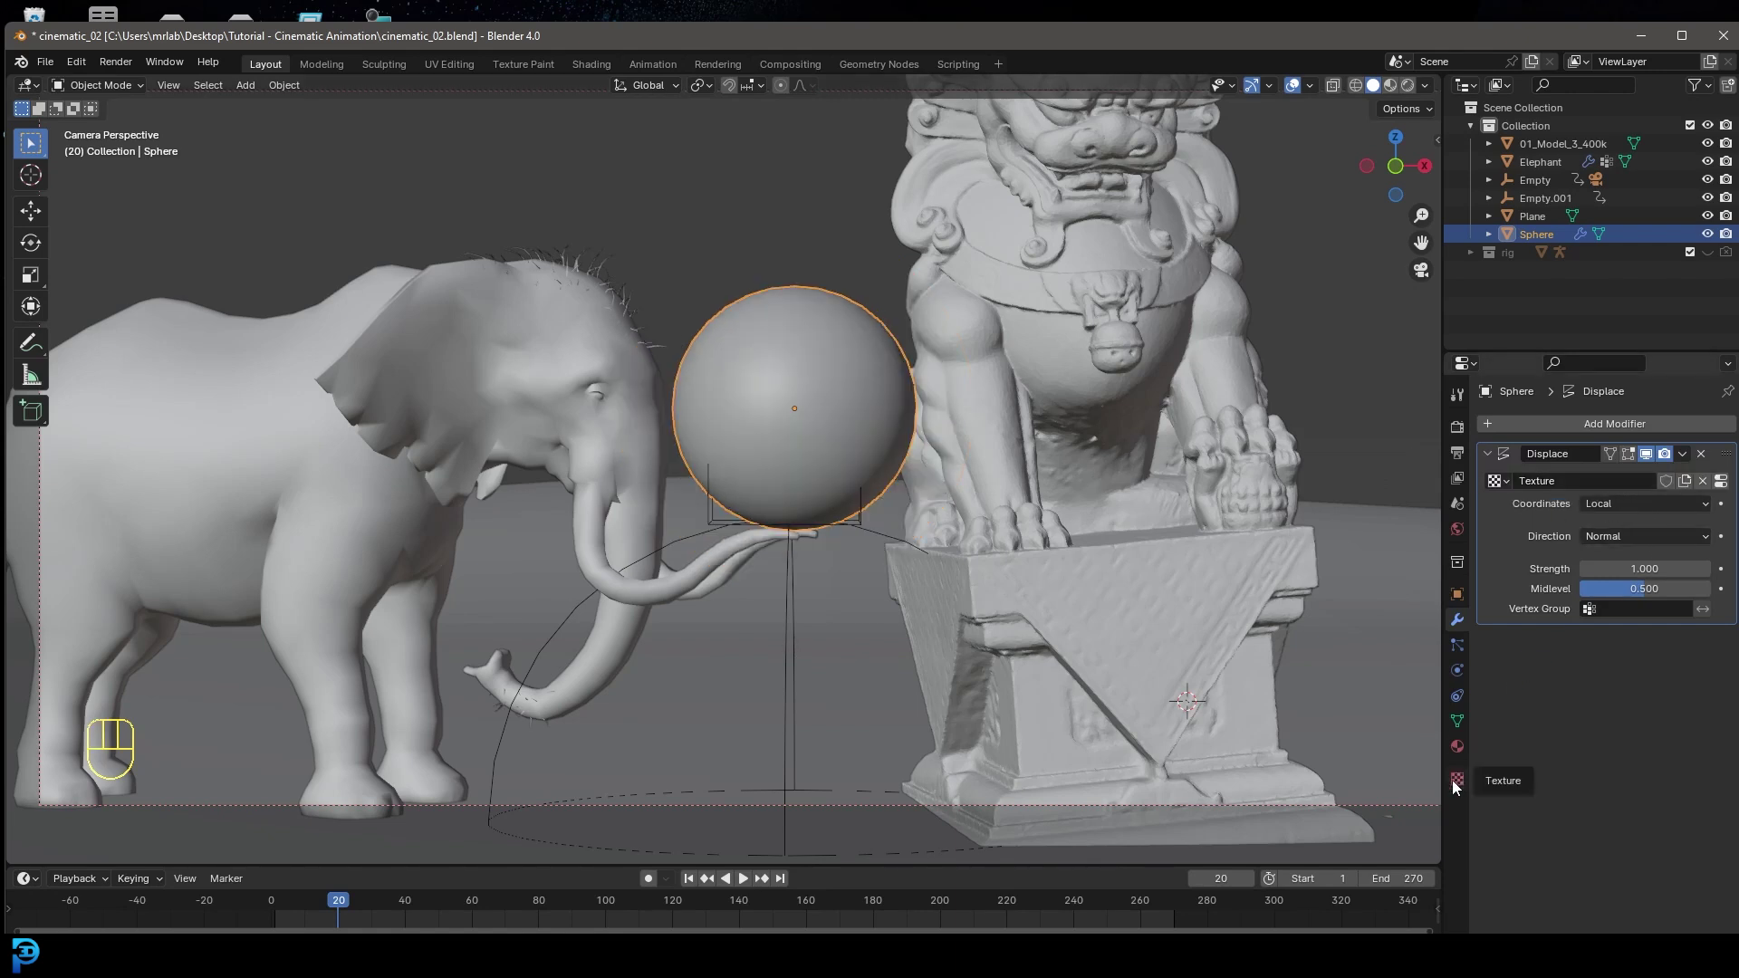
left_click_drag(1578, 480, 1574, 543)
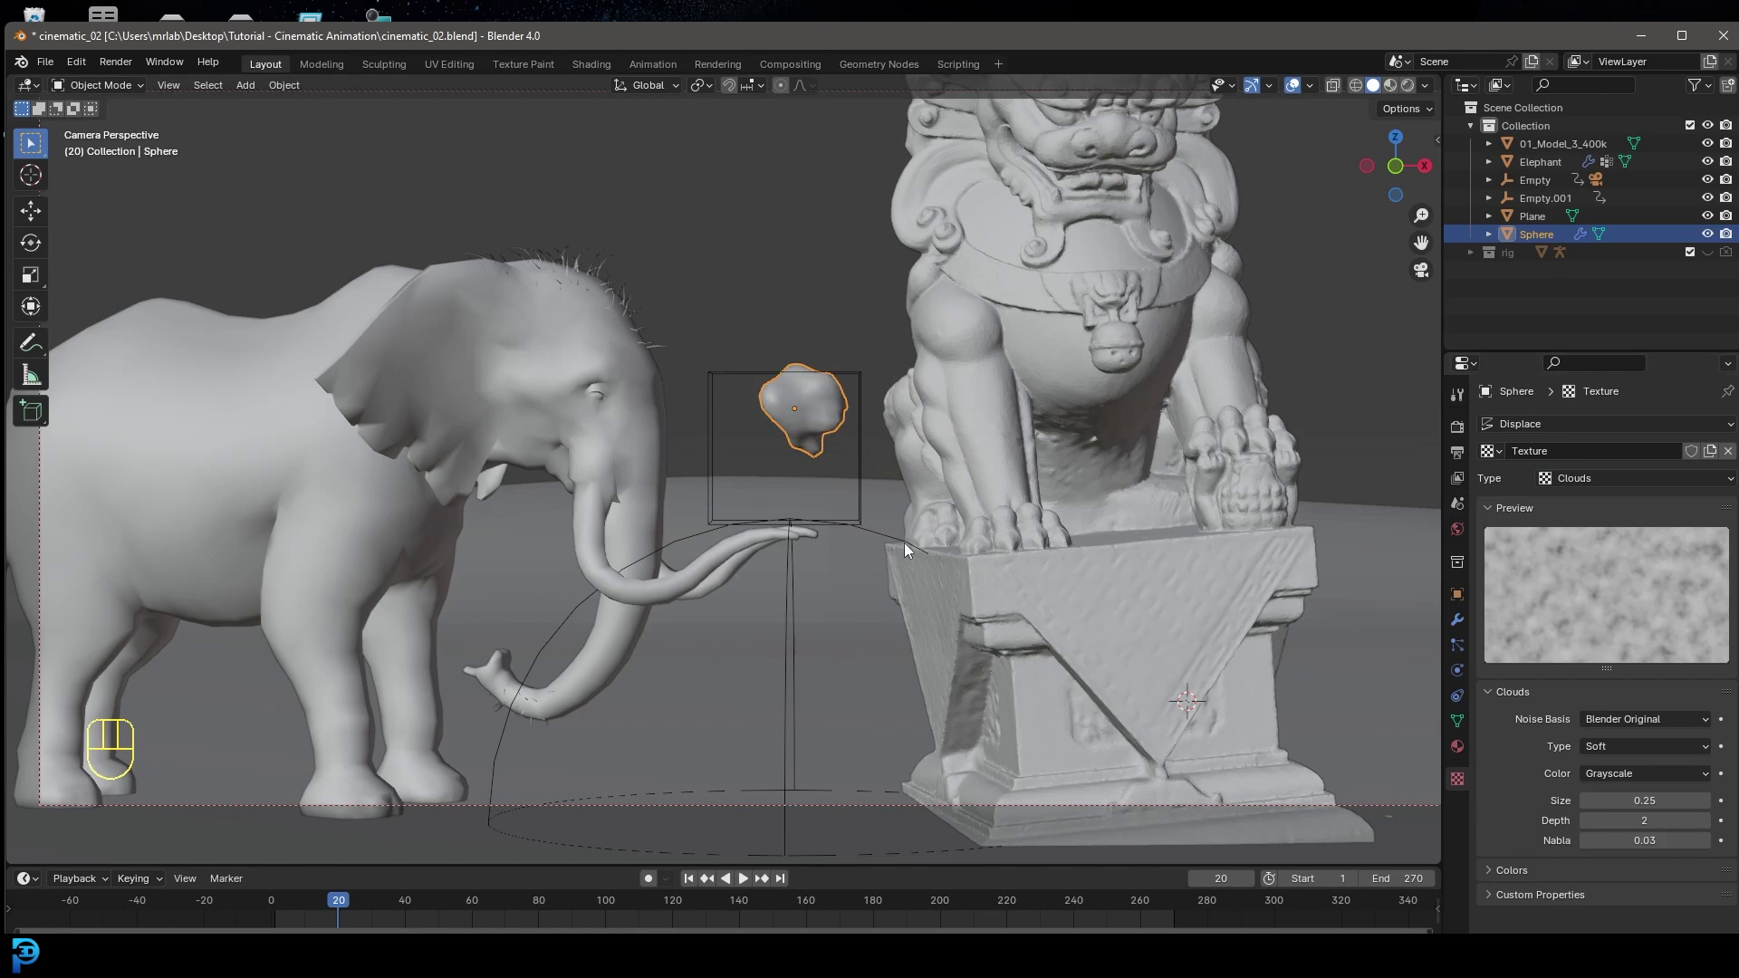
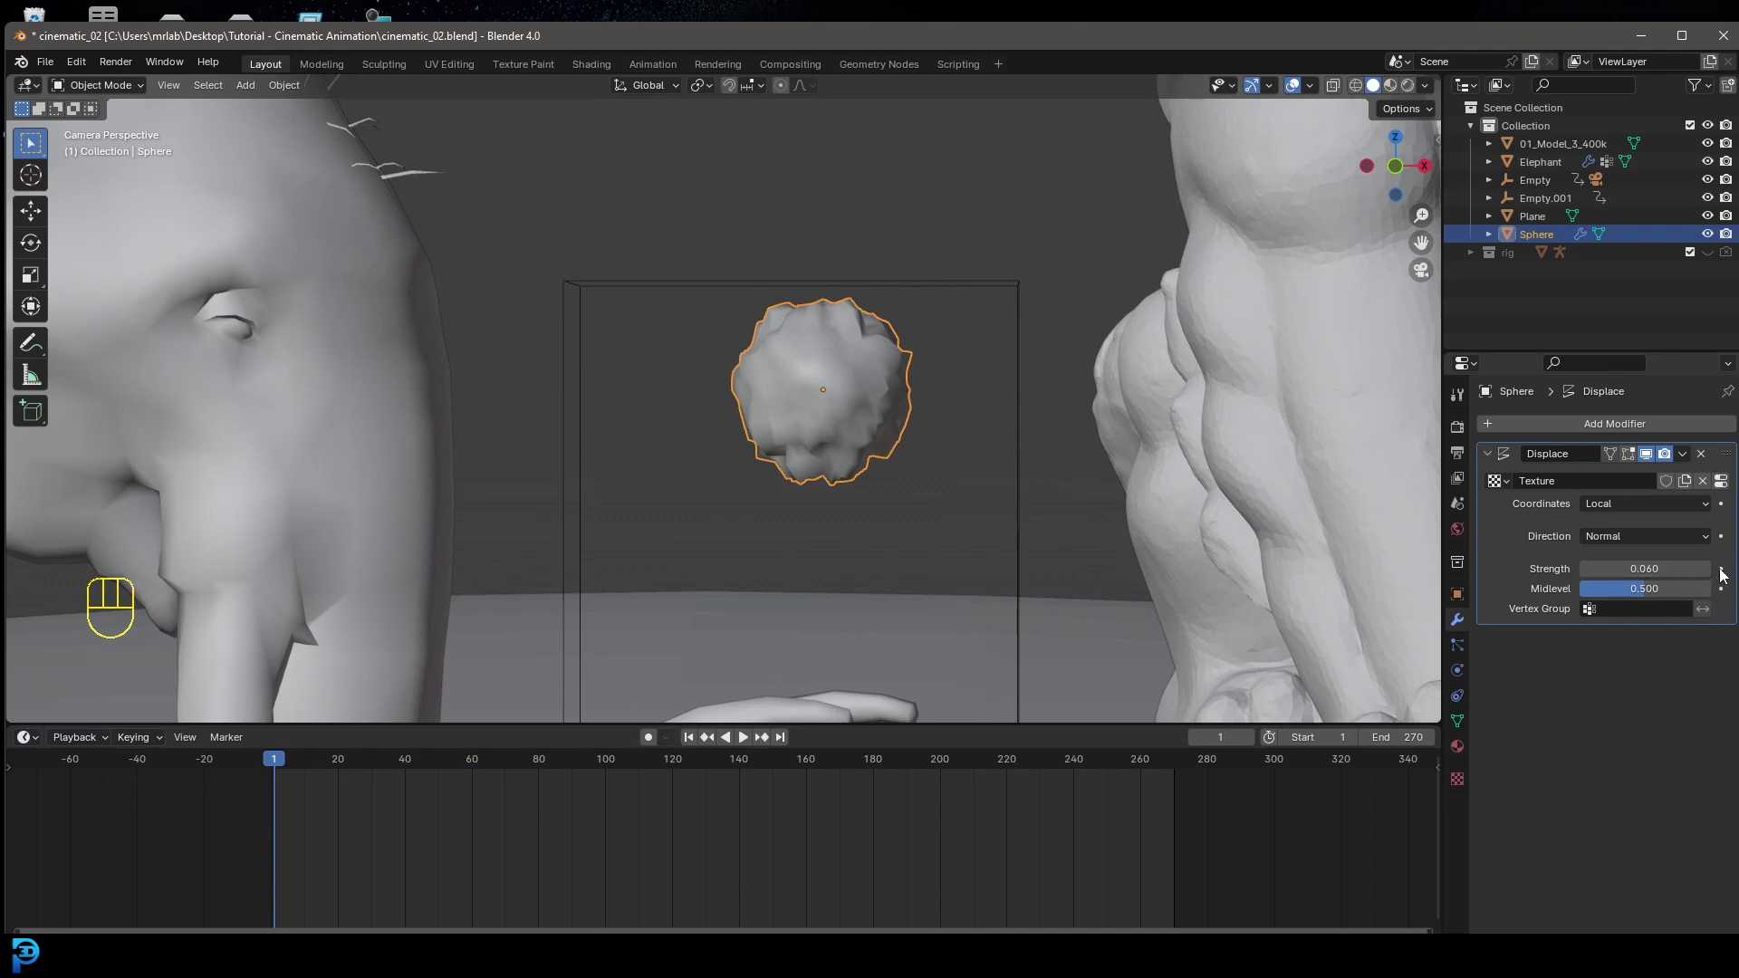
- Keyframe the Displace strength and select its Strength curve in the Graph Editor
left_click(1726, 575)
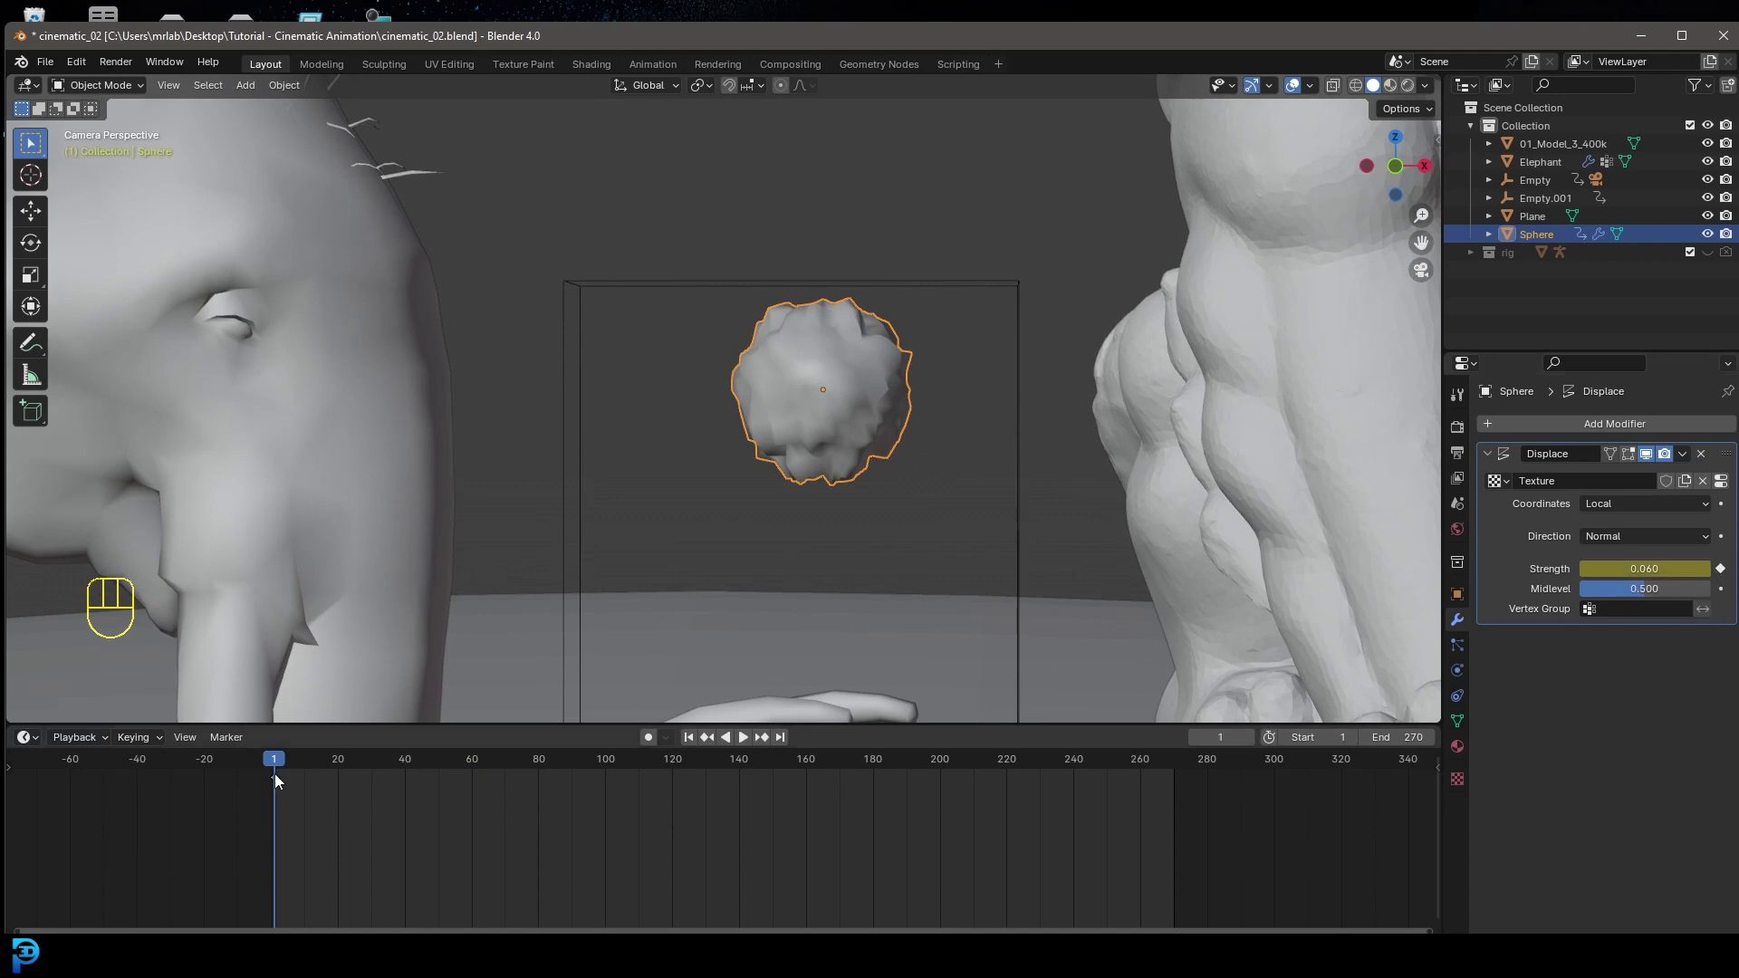
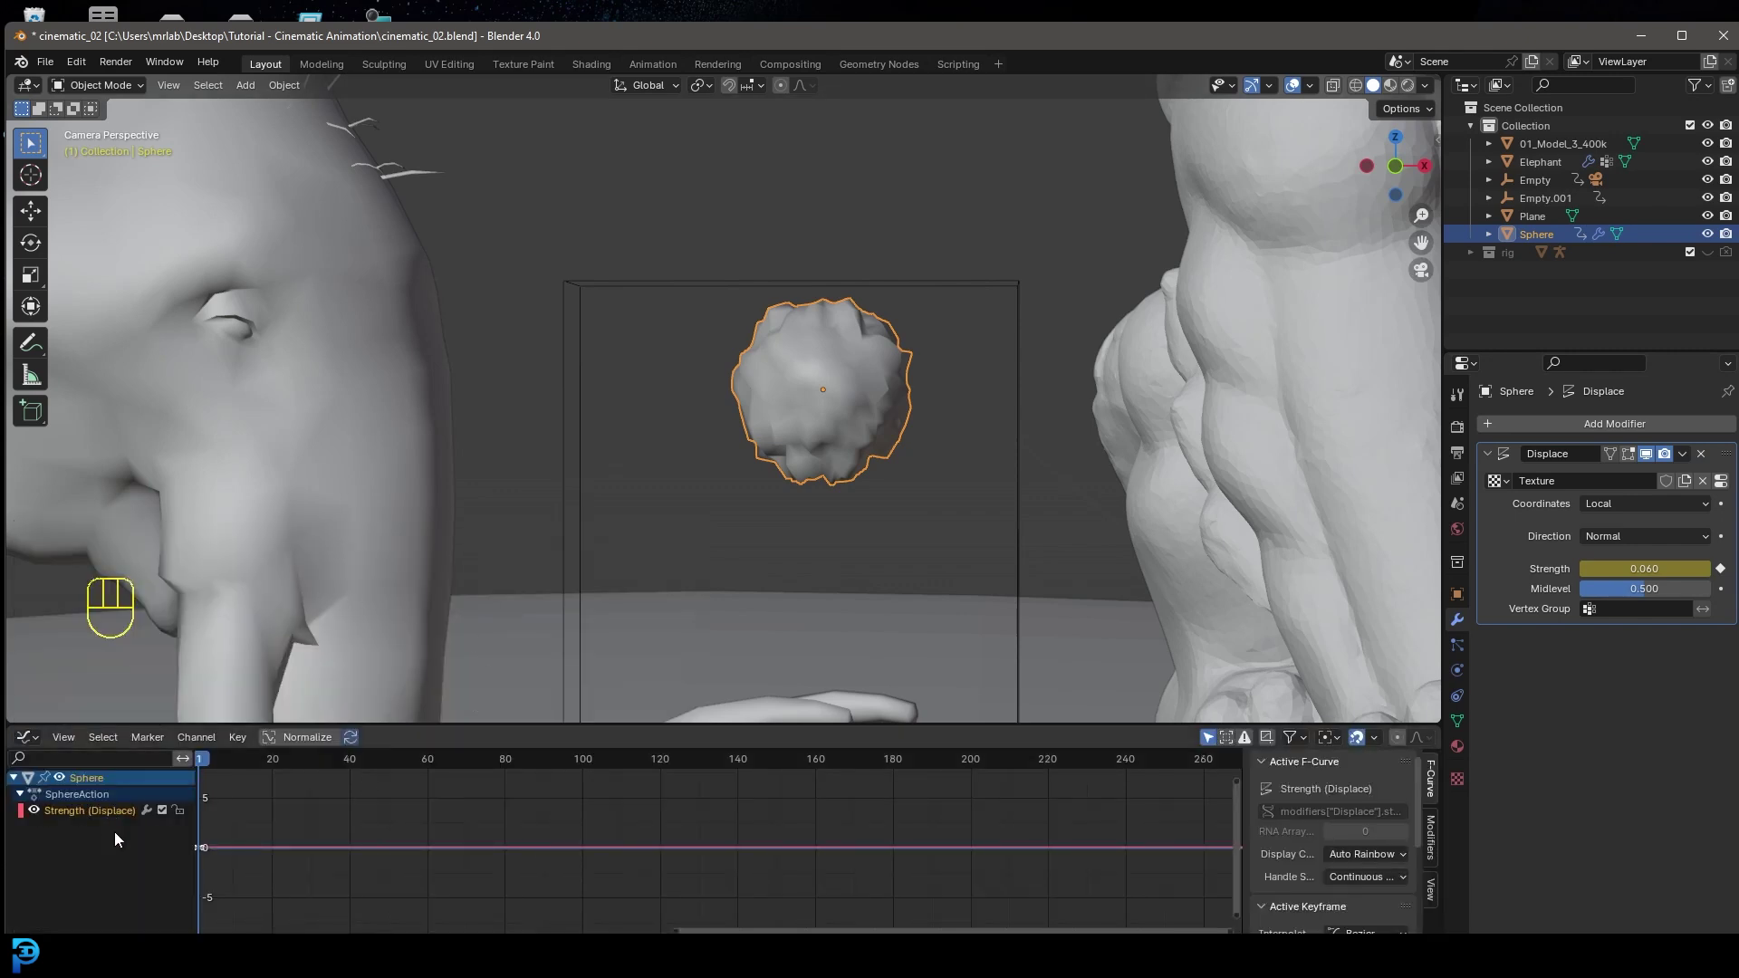
left_click_drag(97, 816, 36, 821)
left_click(85, 816)
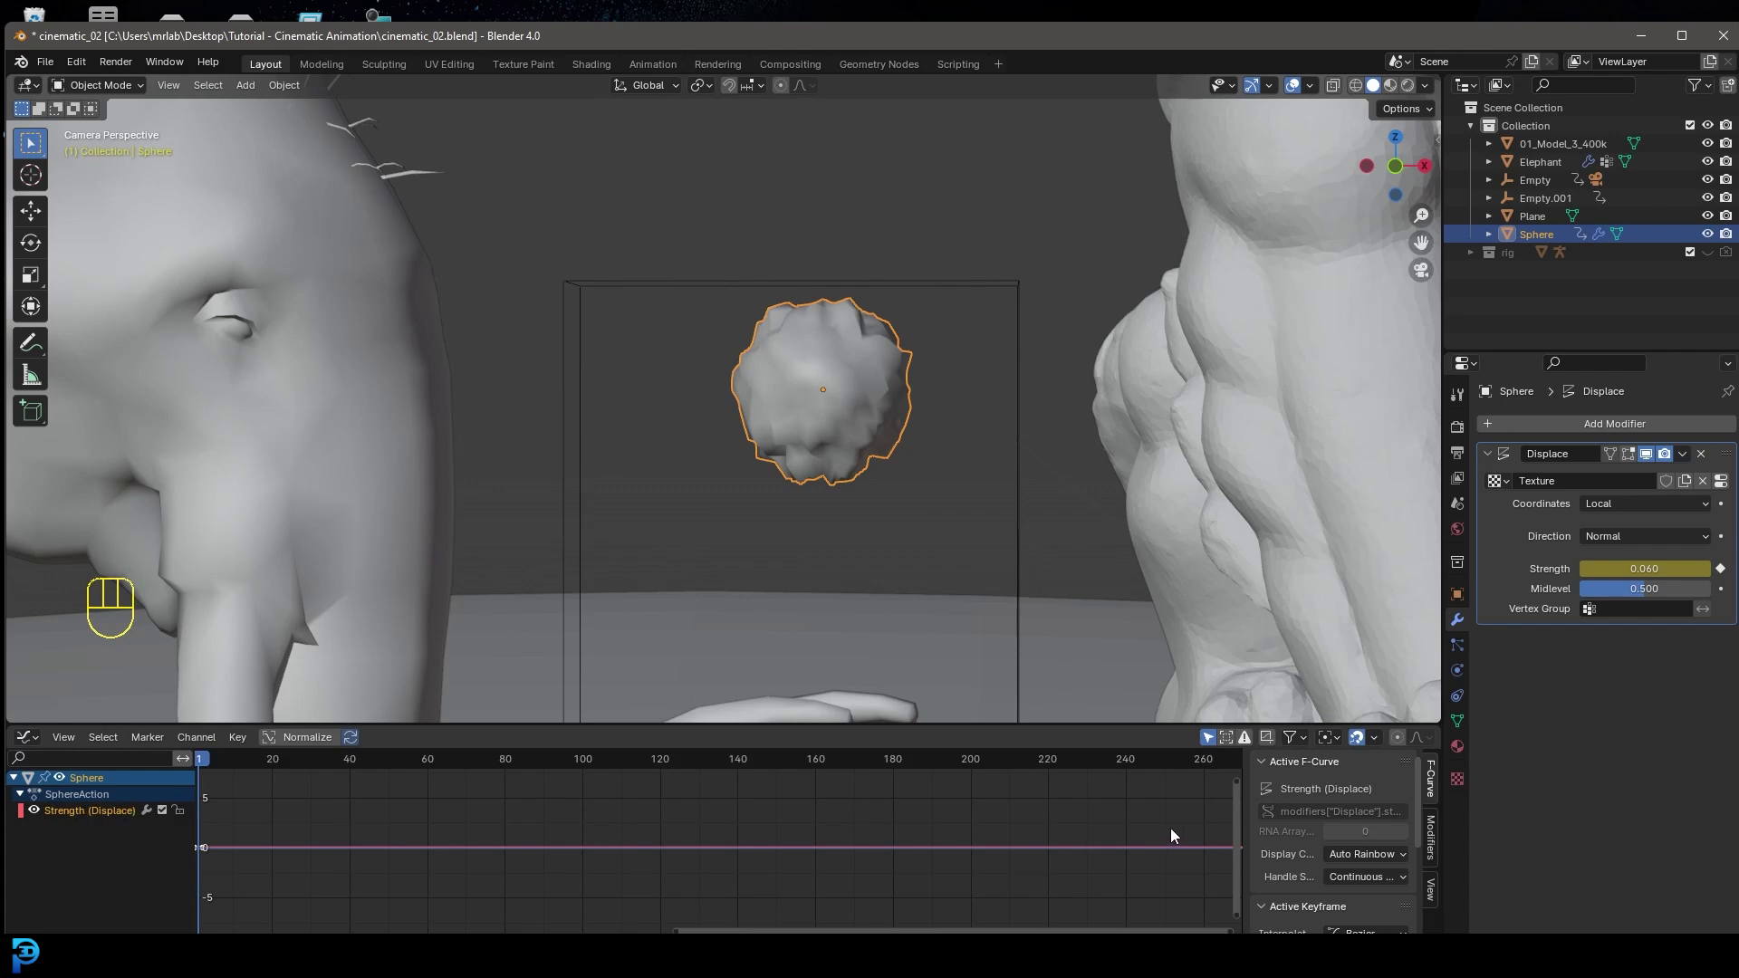
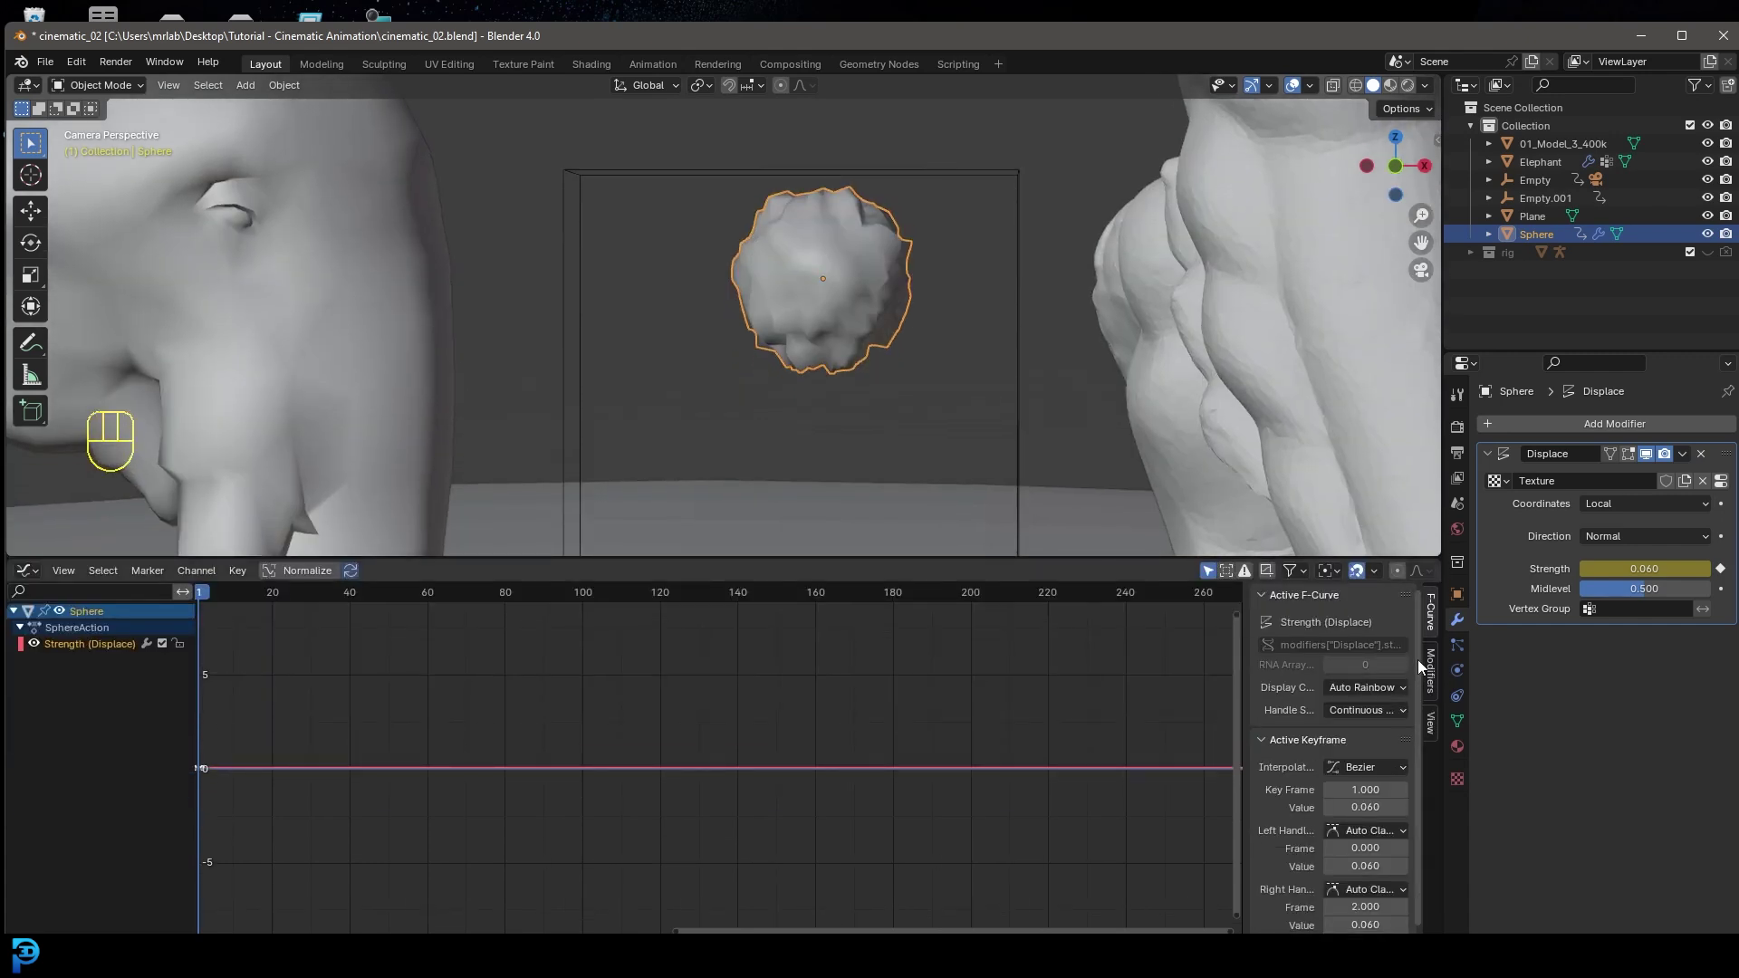
- Add a Noise F-Curve modifier (Scale 15, Strength 0.5) and preview the flicker
left_click(1439, 667)
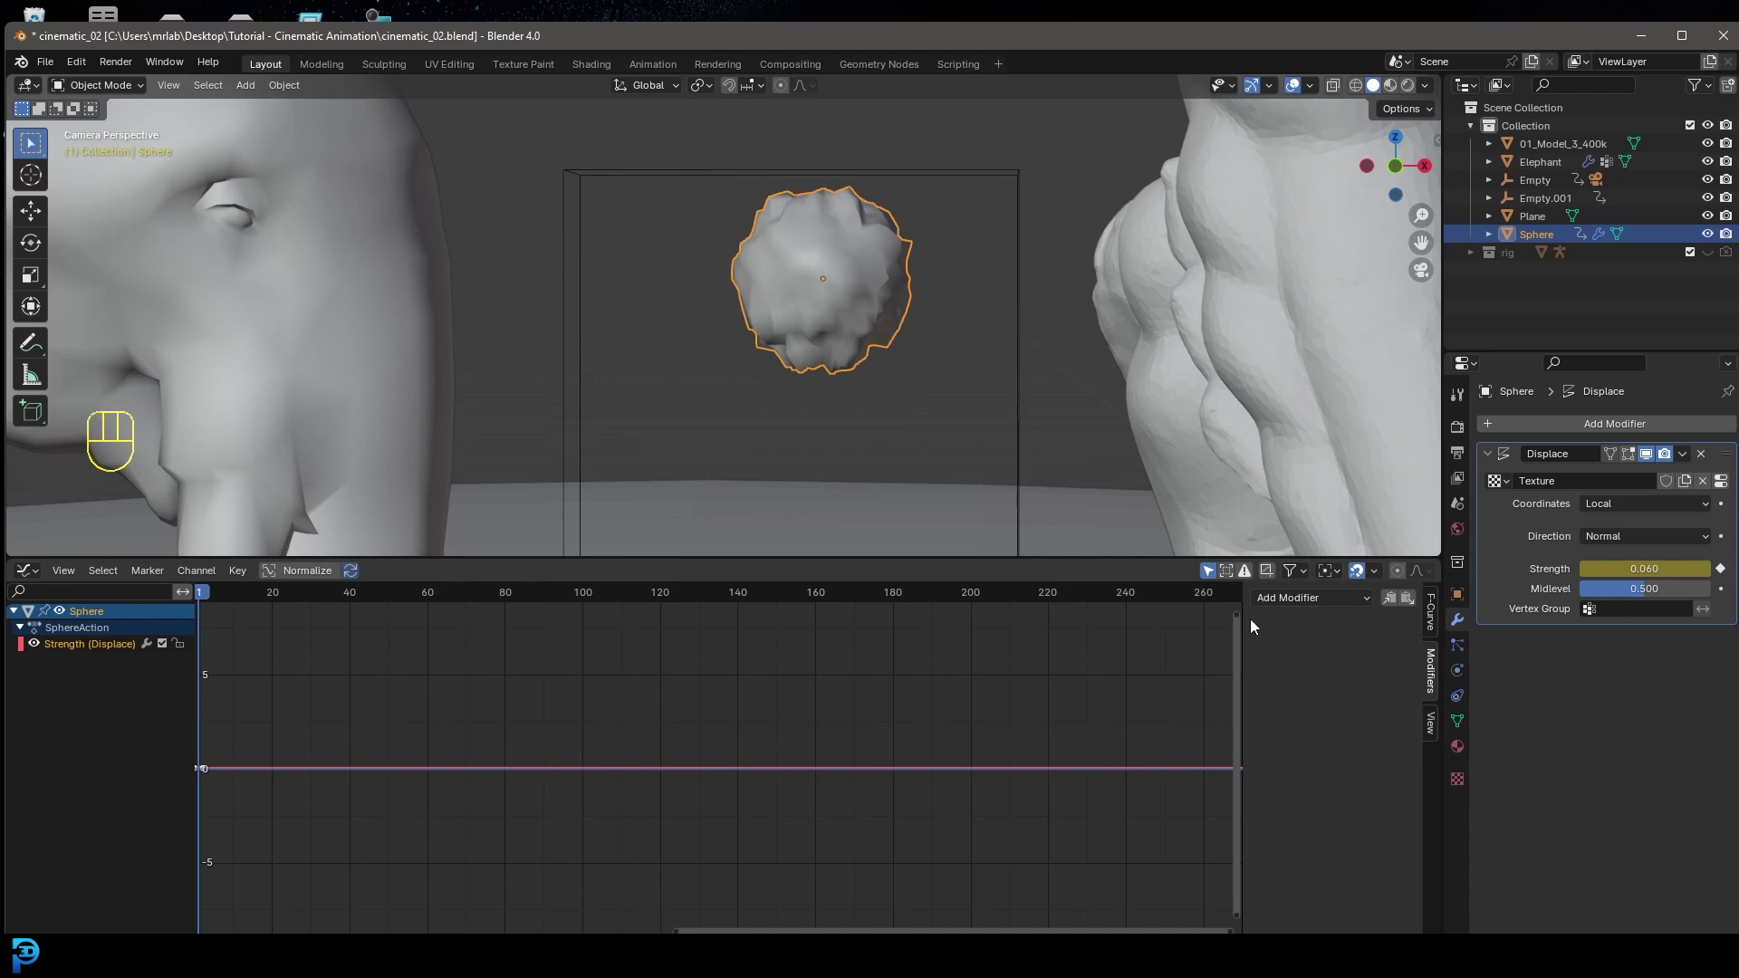
left_click_drag(1296, 609, 1322, 706)
key("space")
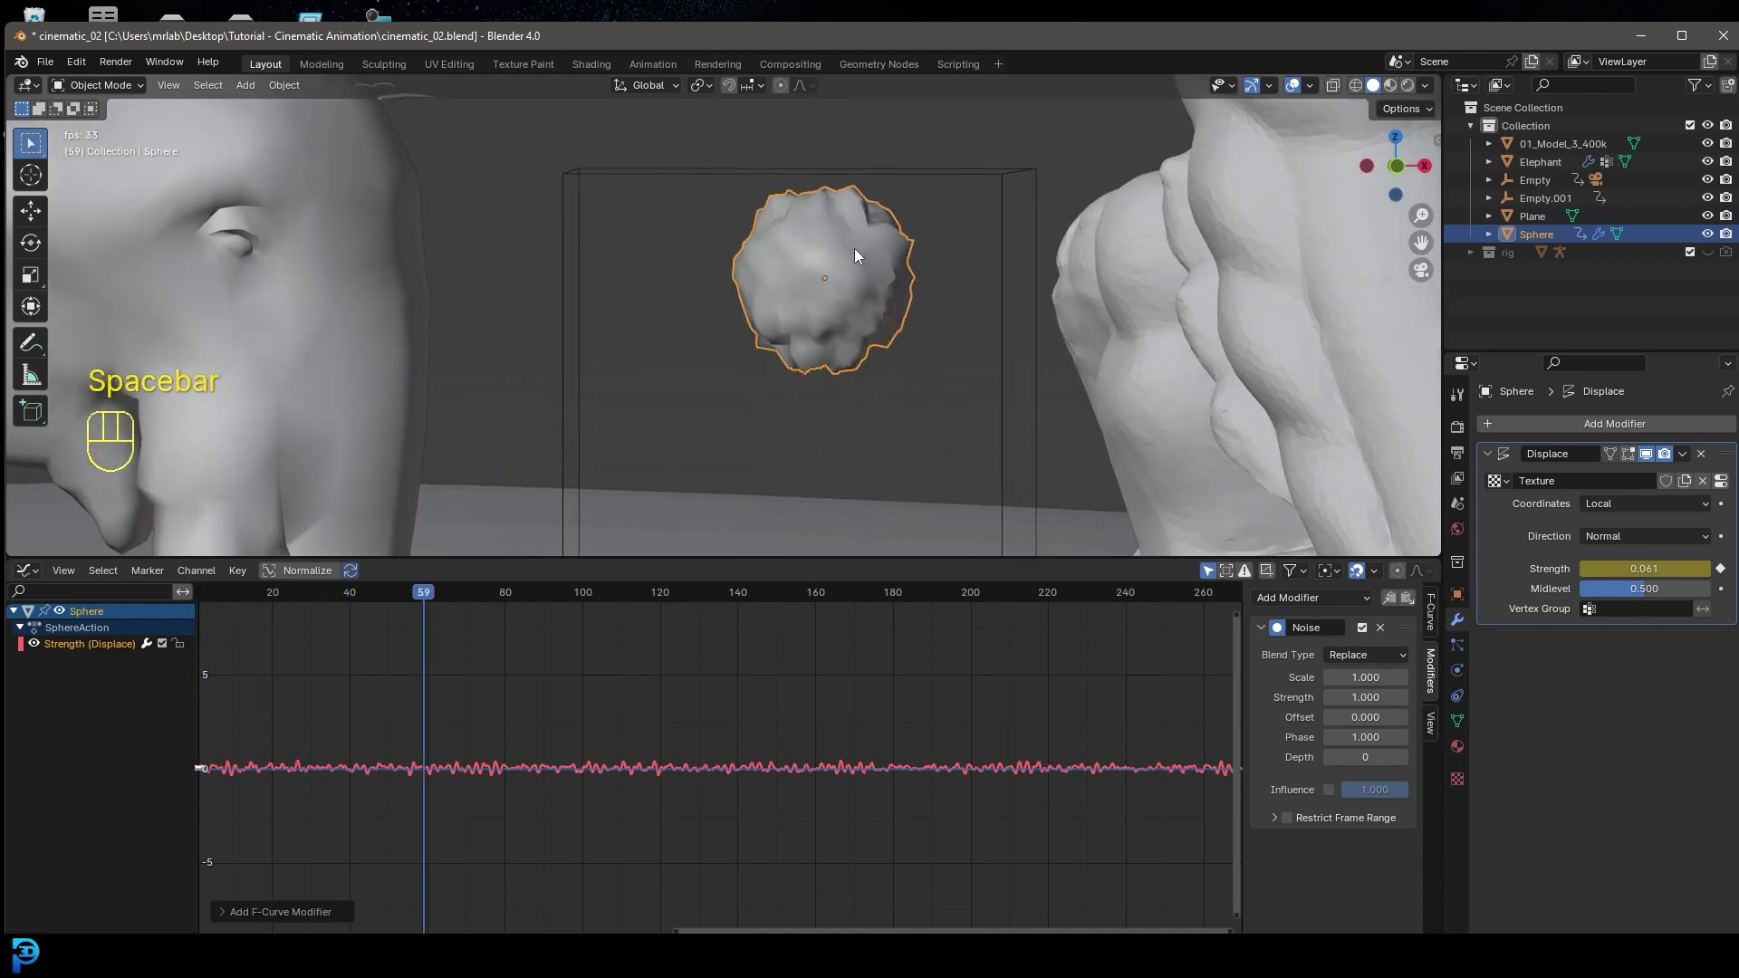
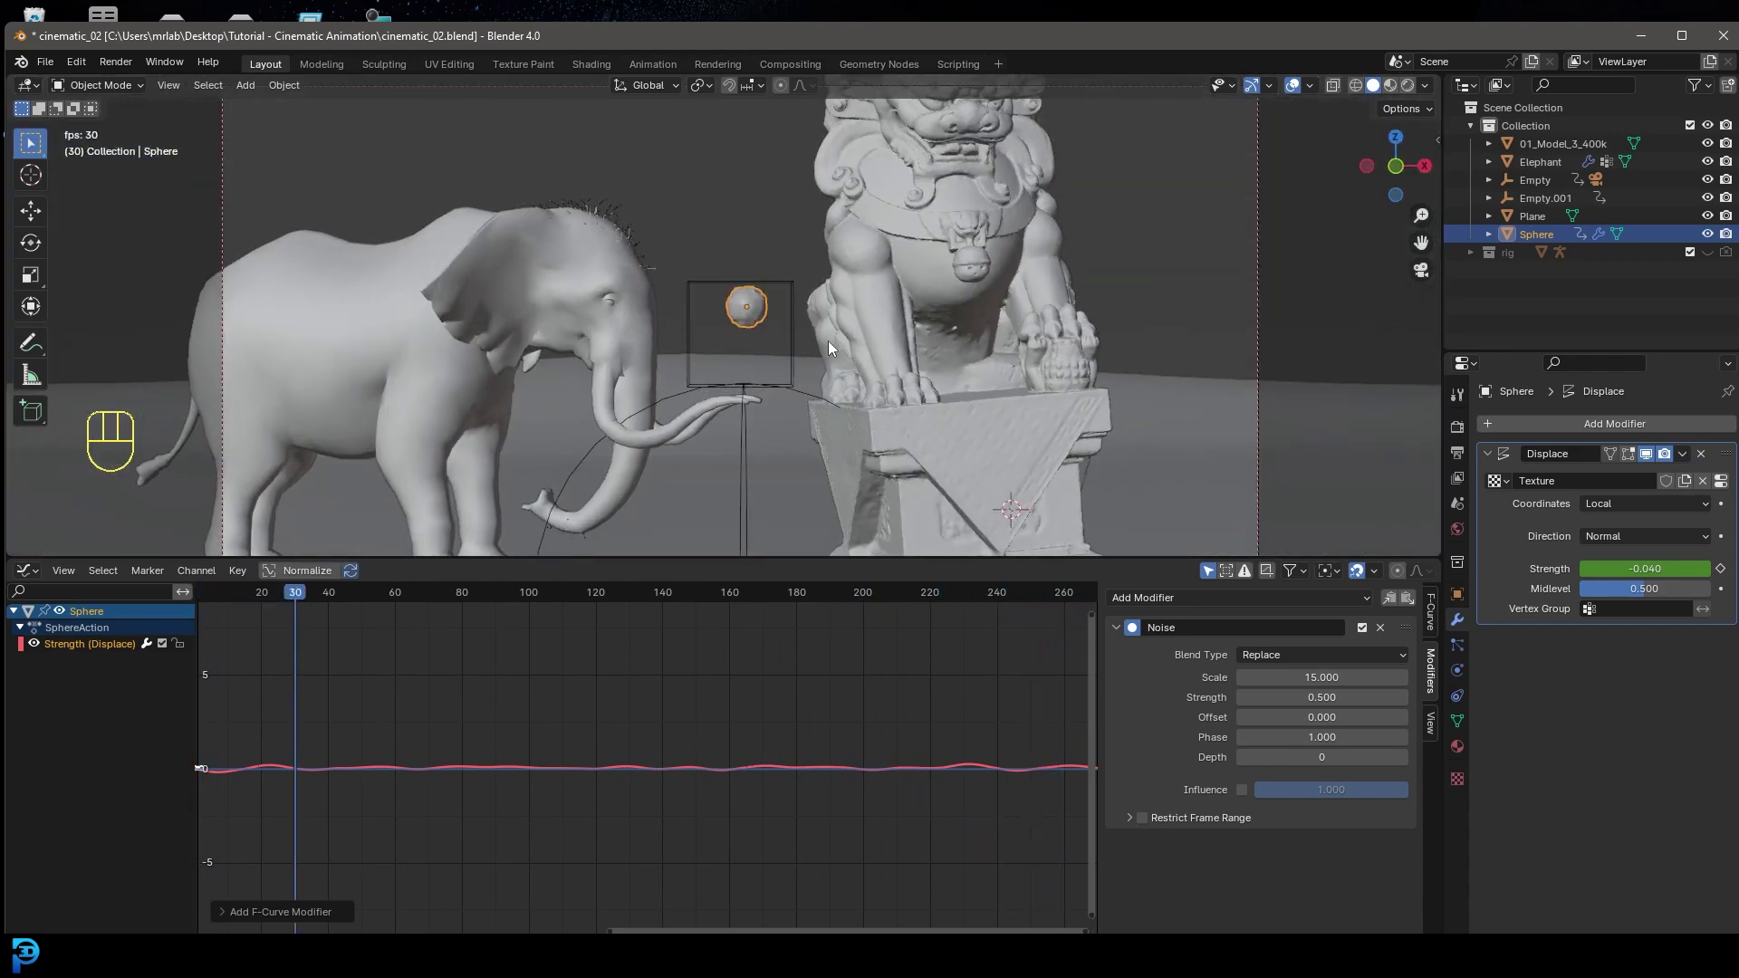
- Stop playback and add a Subdivision Surface modifier to the sphere via modifier search
key("alt+a")
key("space")
left_click(814, 301)
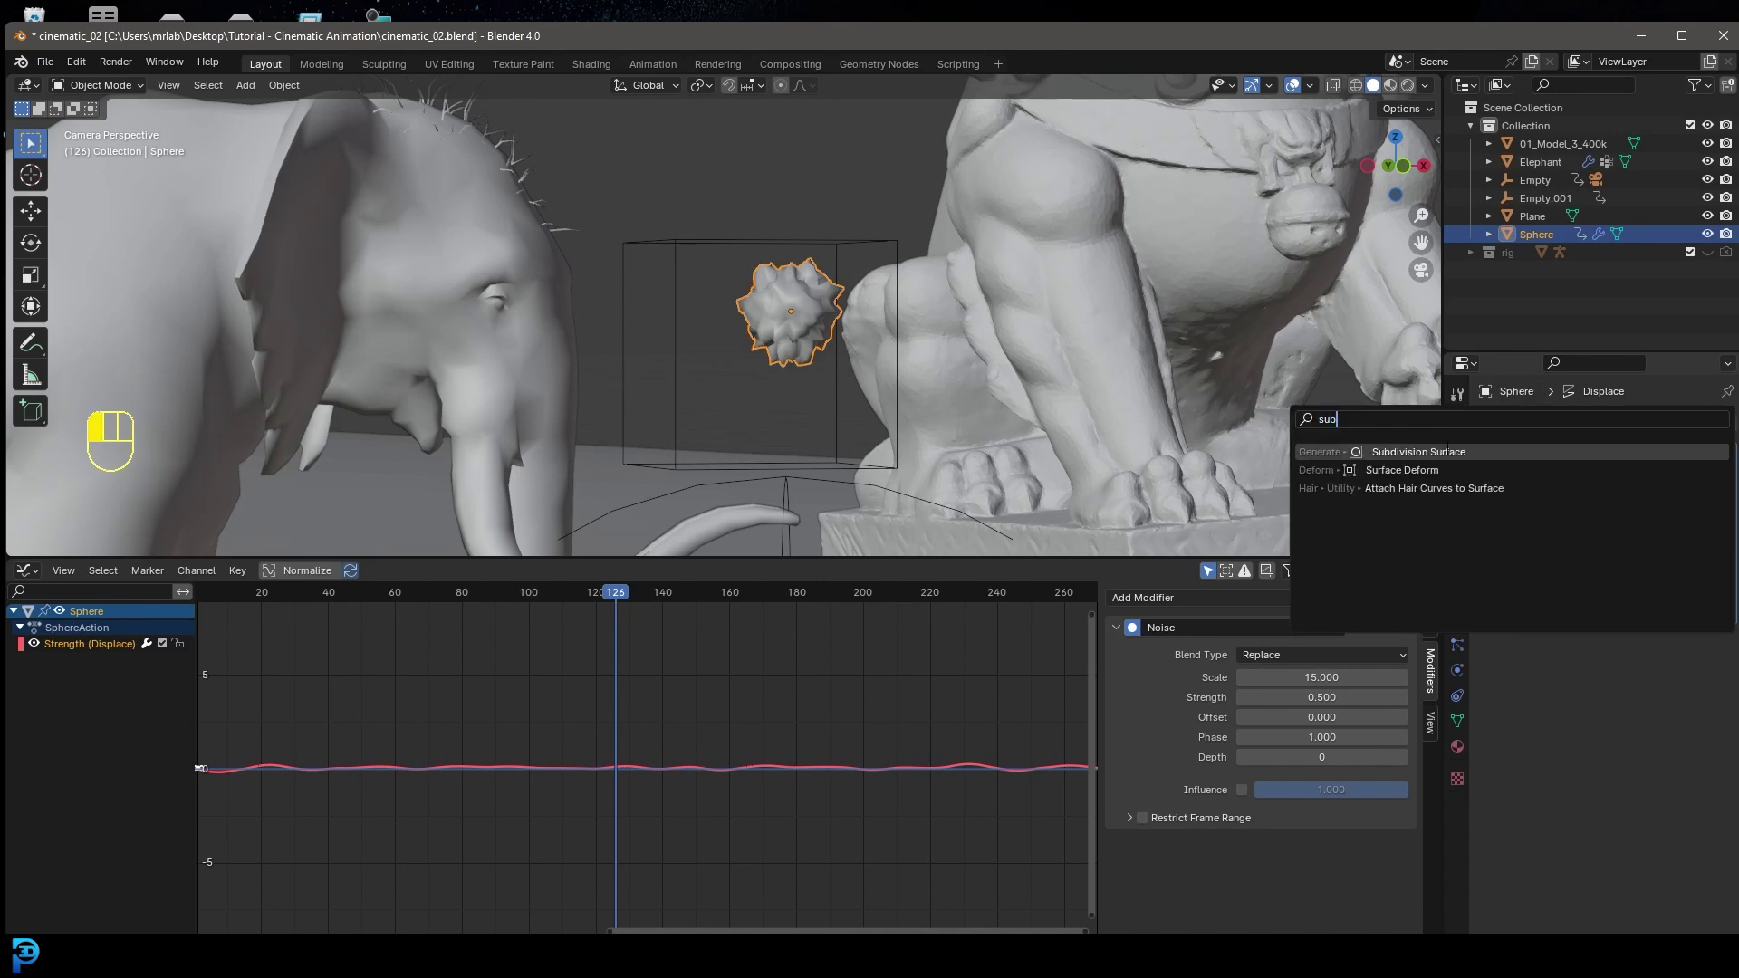
key("space")
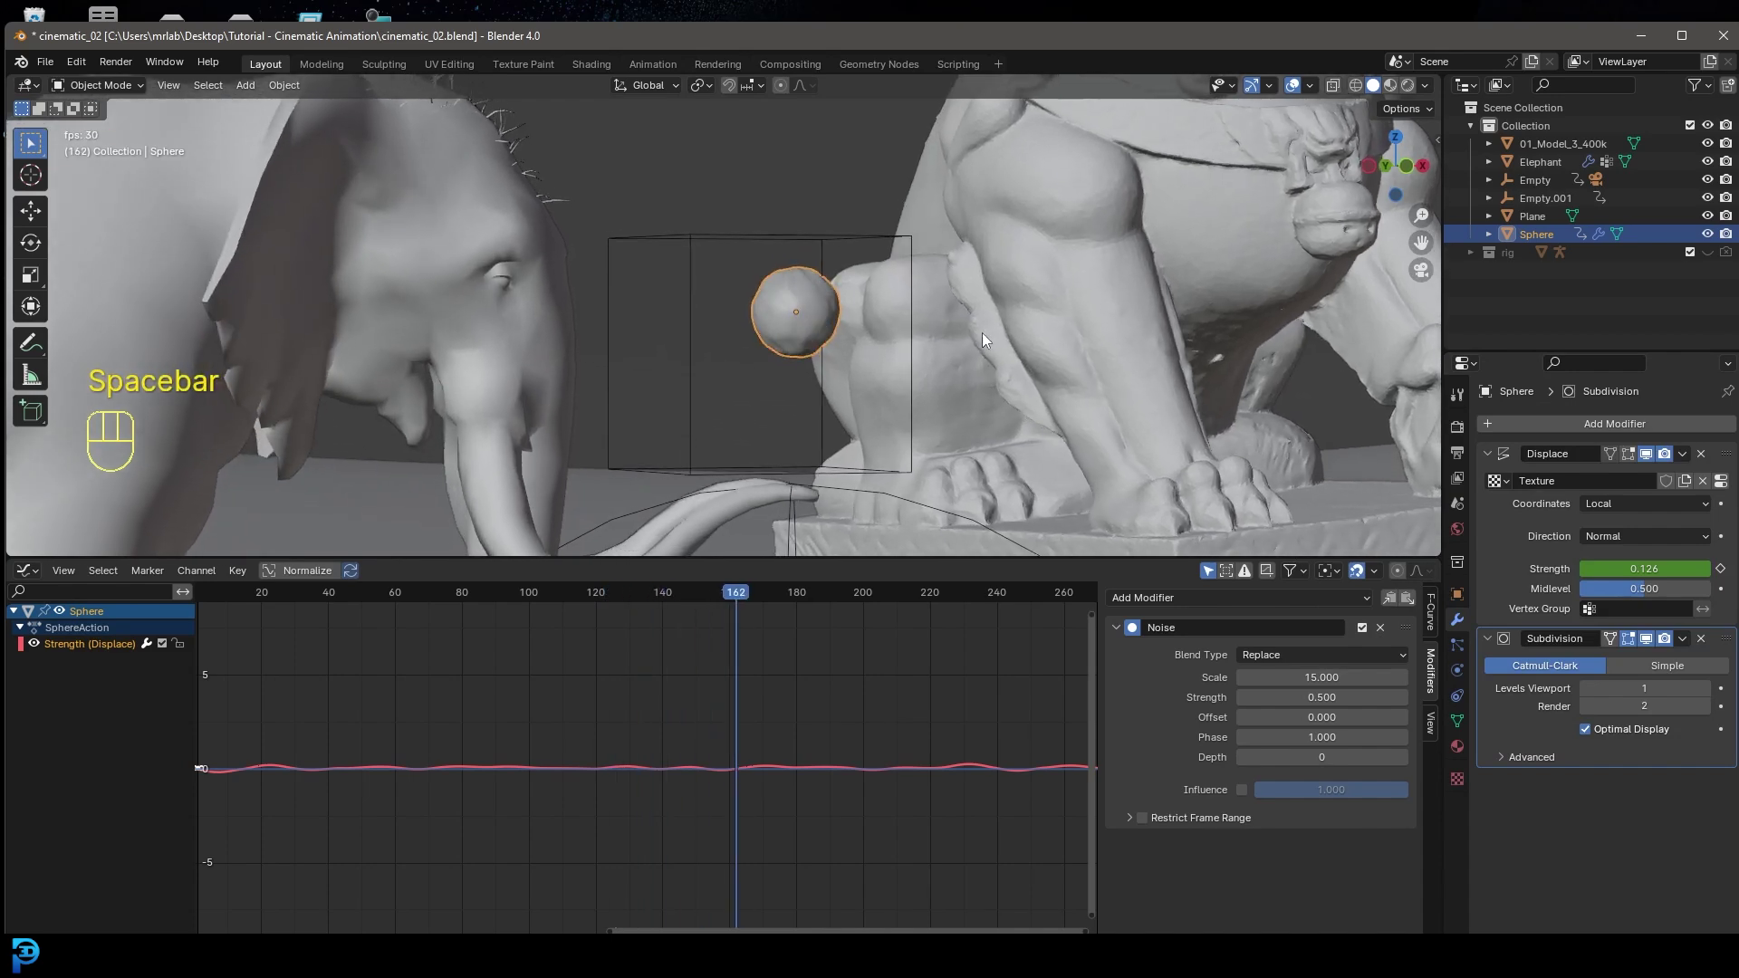
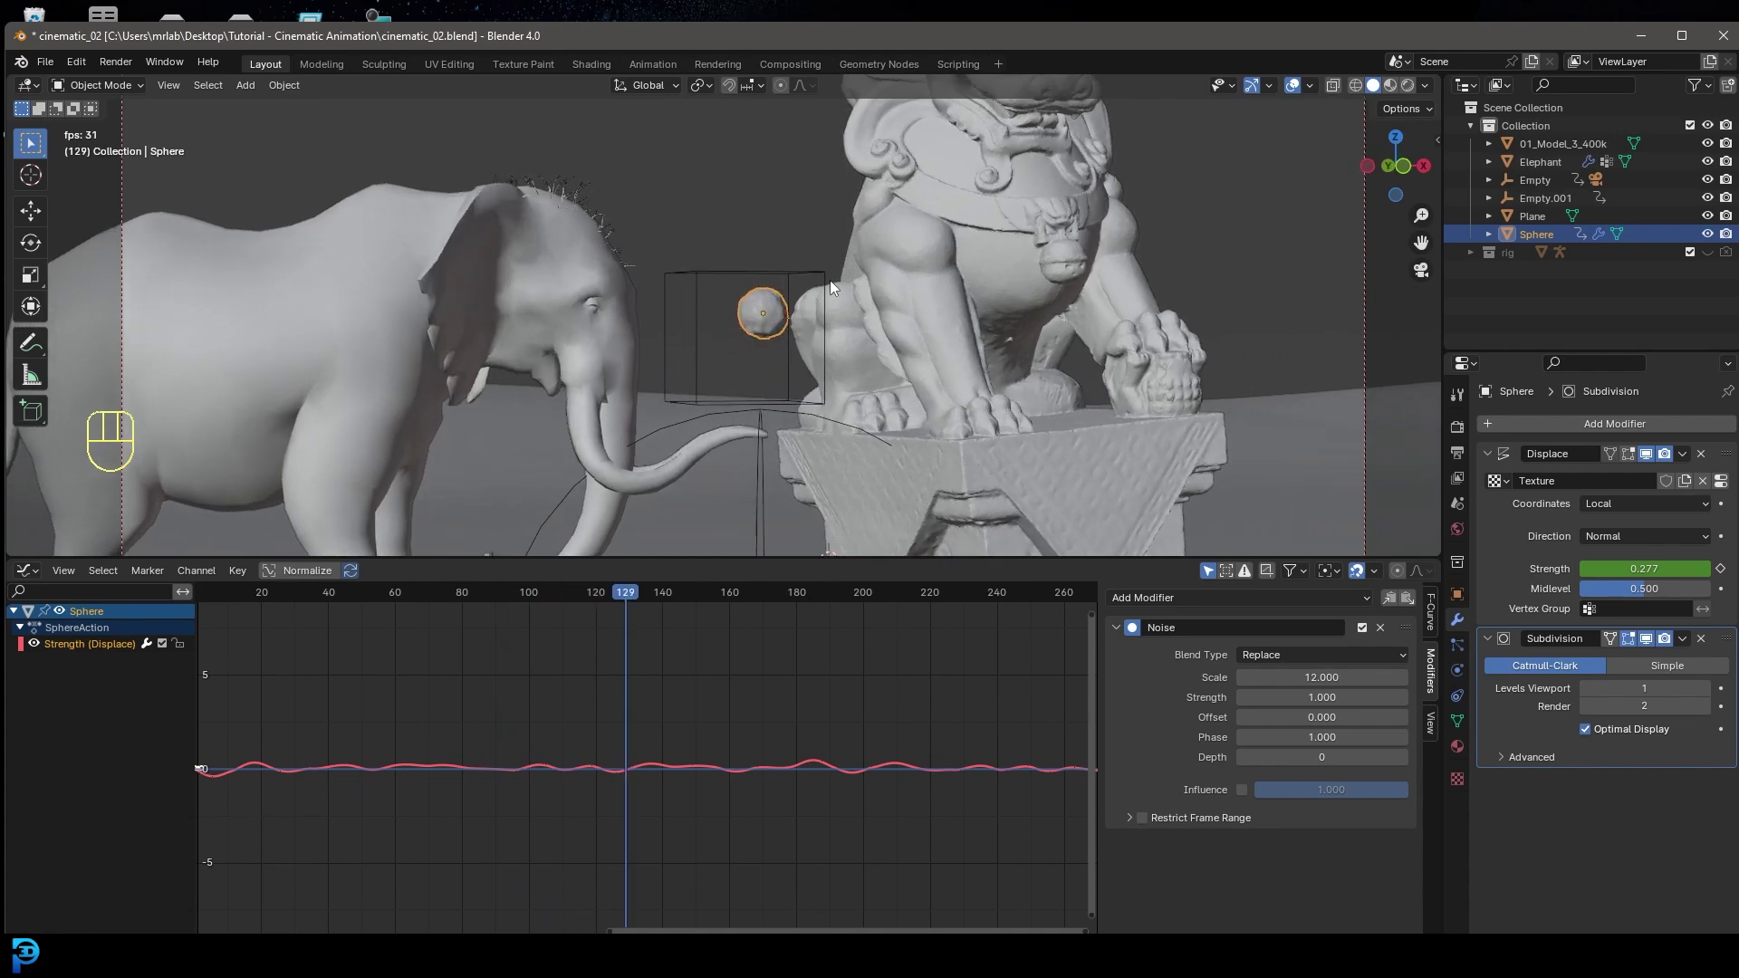
key("alt+space")
key("alt+a")
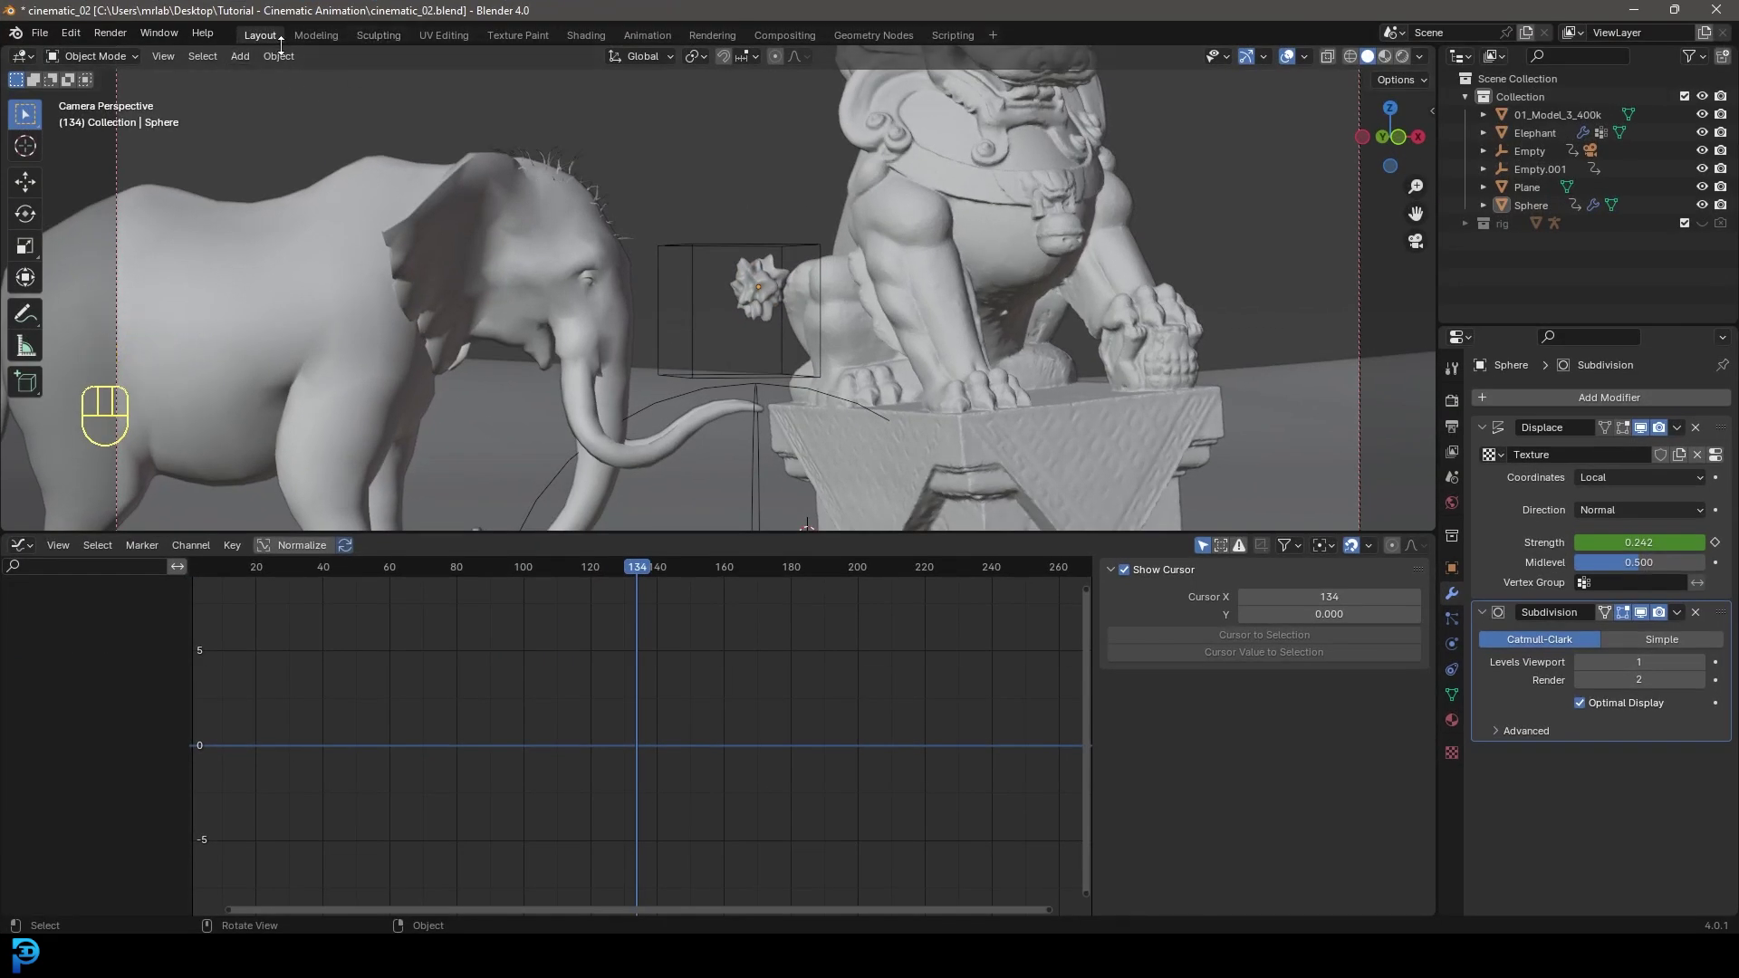
left_click_drag(35, 553, 293, 619)
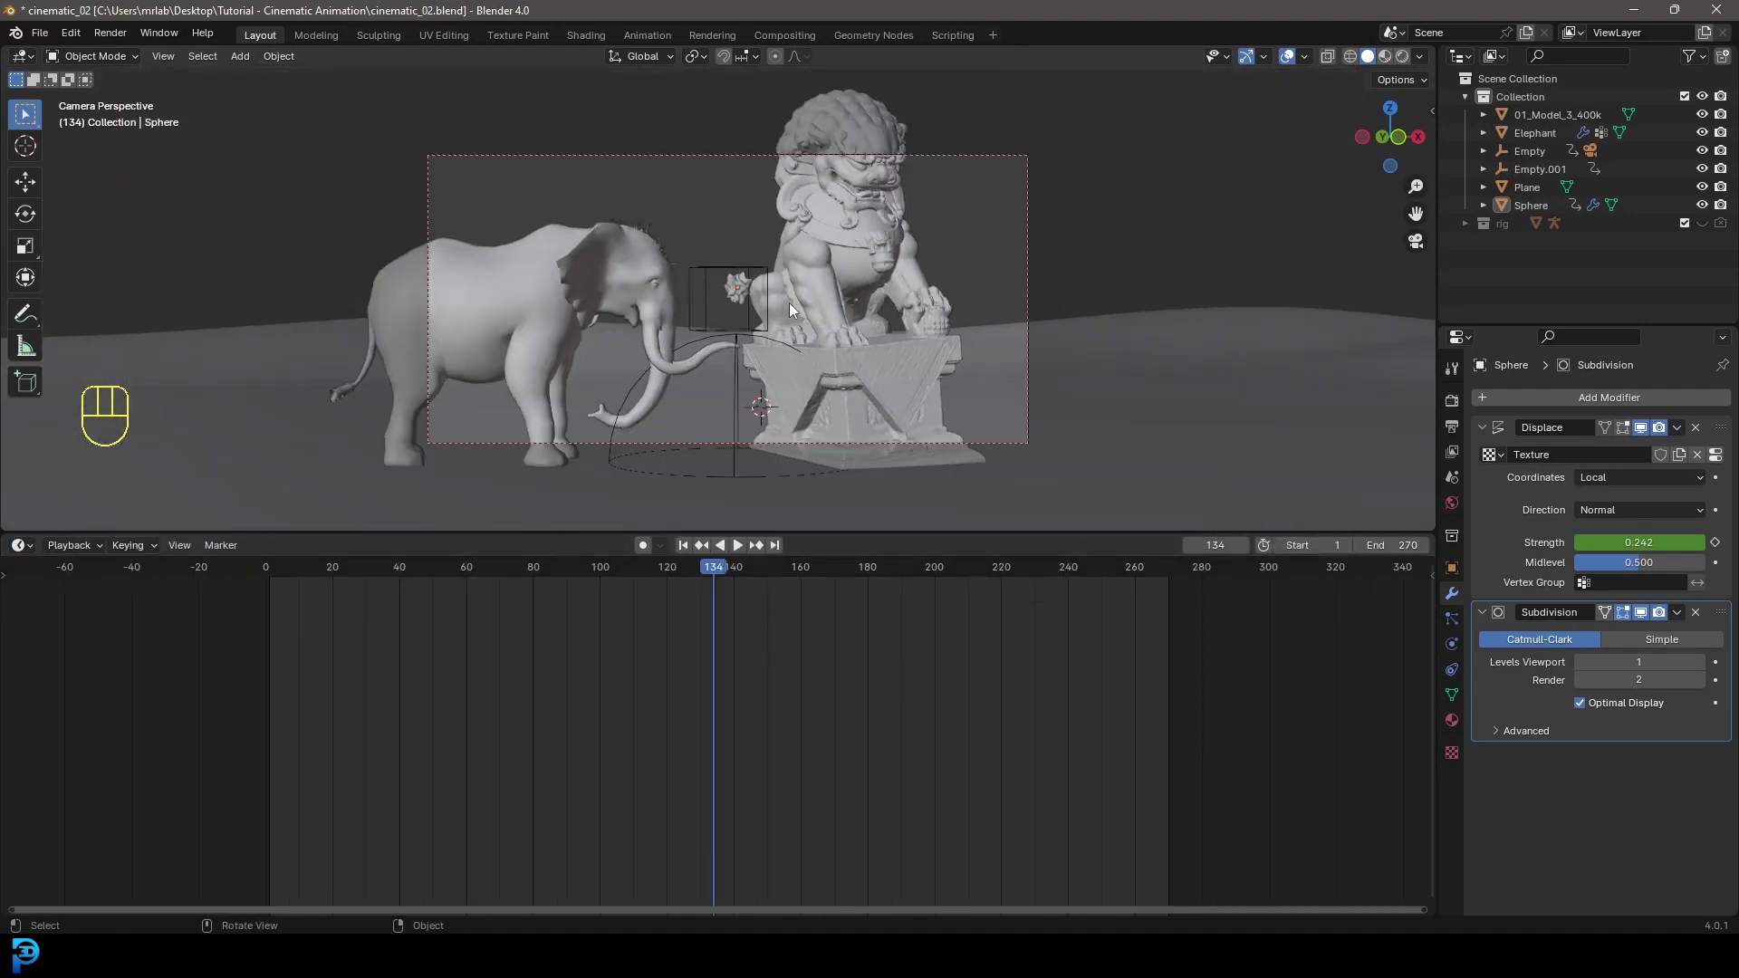
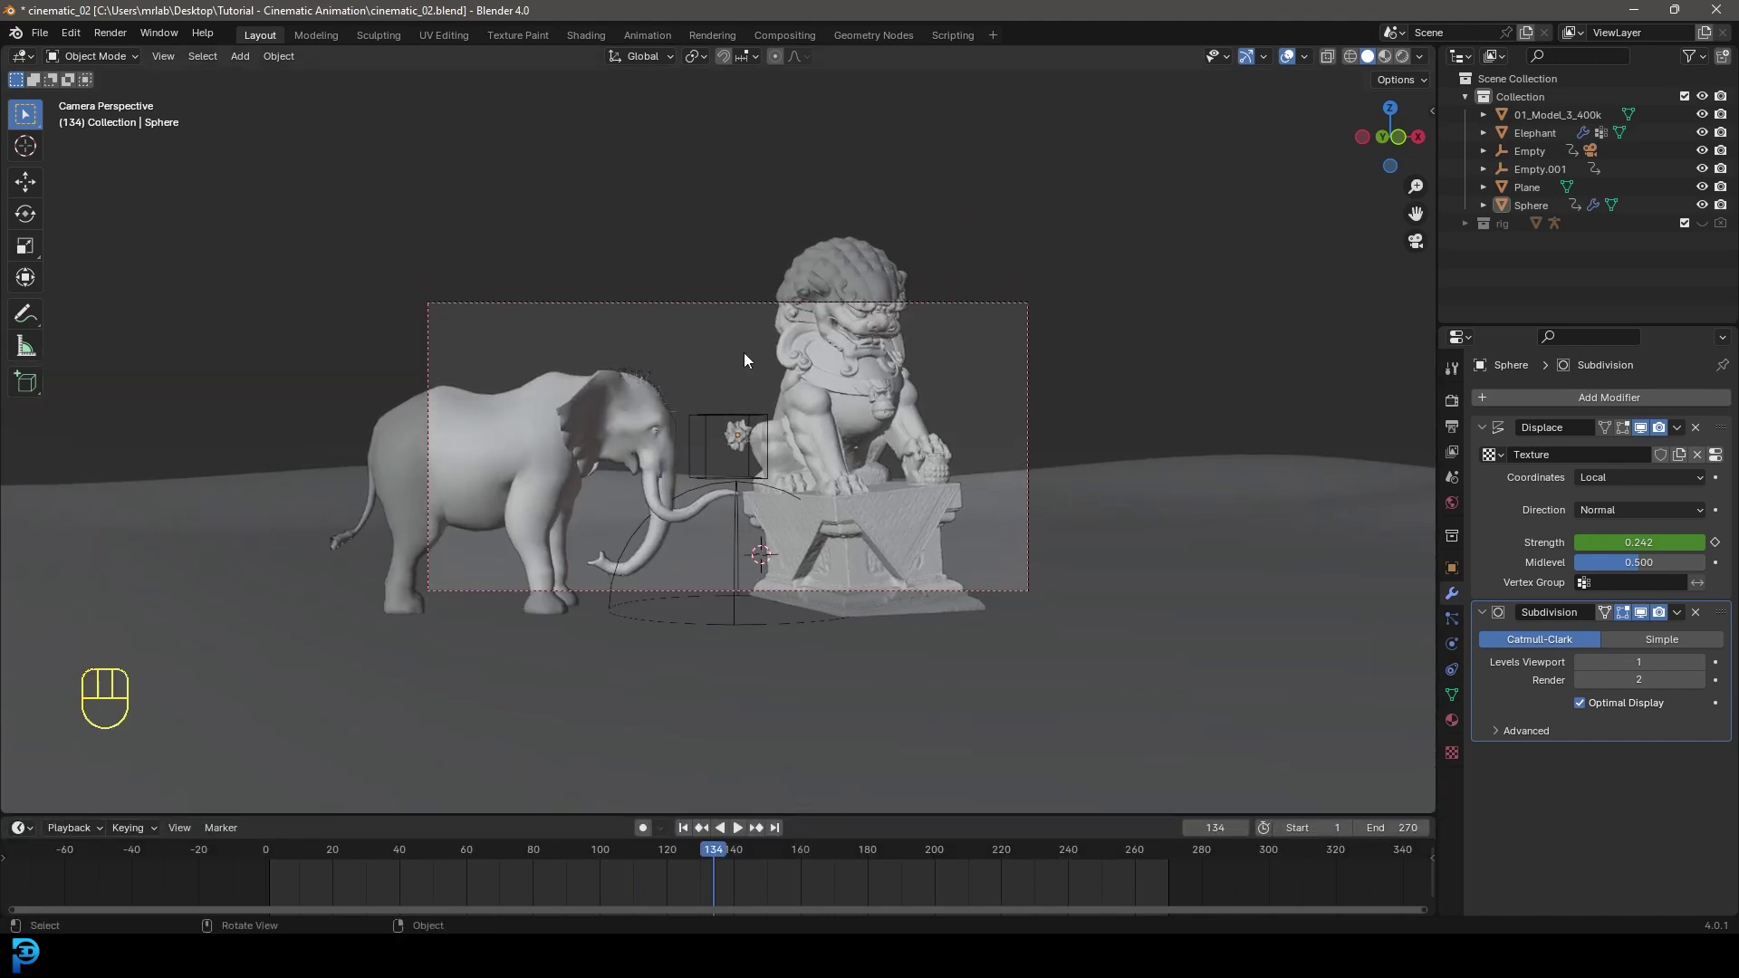
left_click(765, 442)
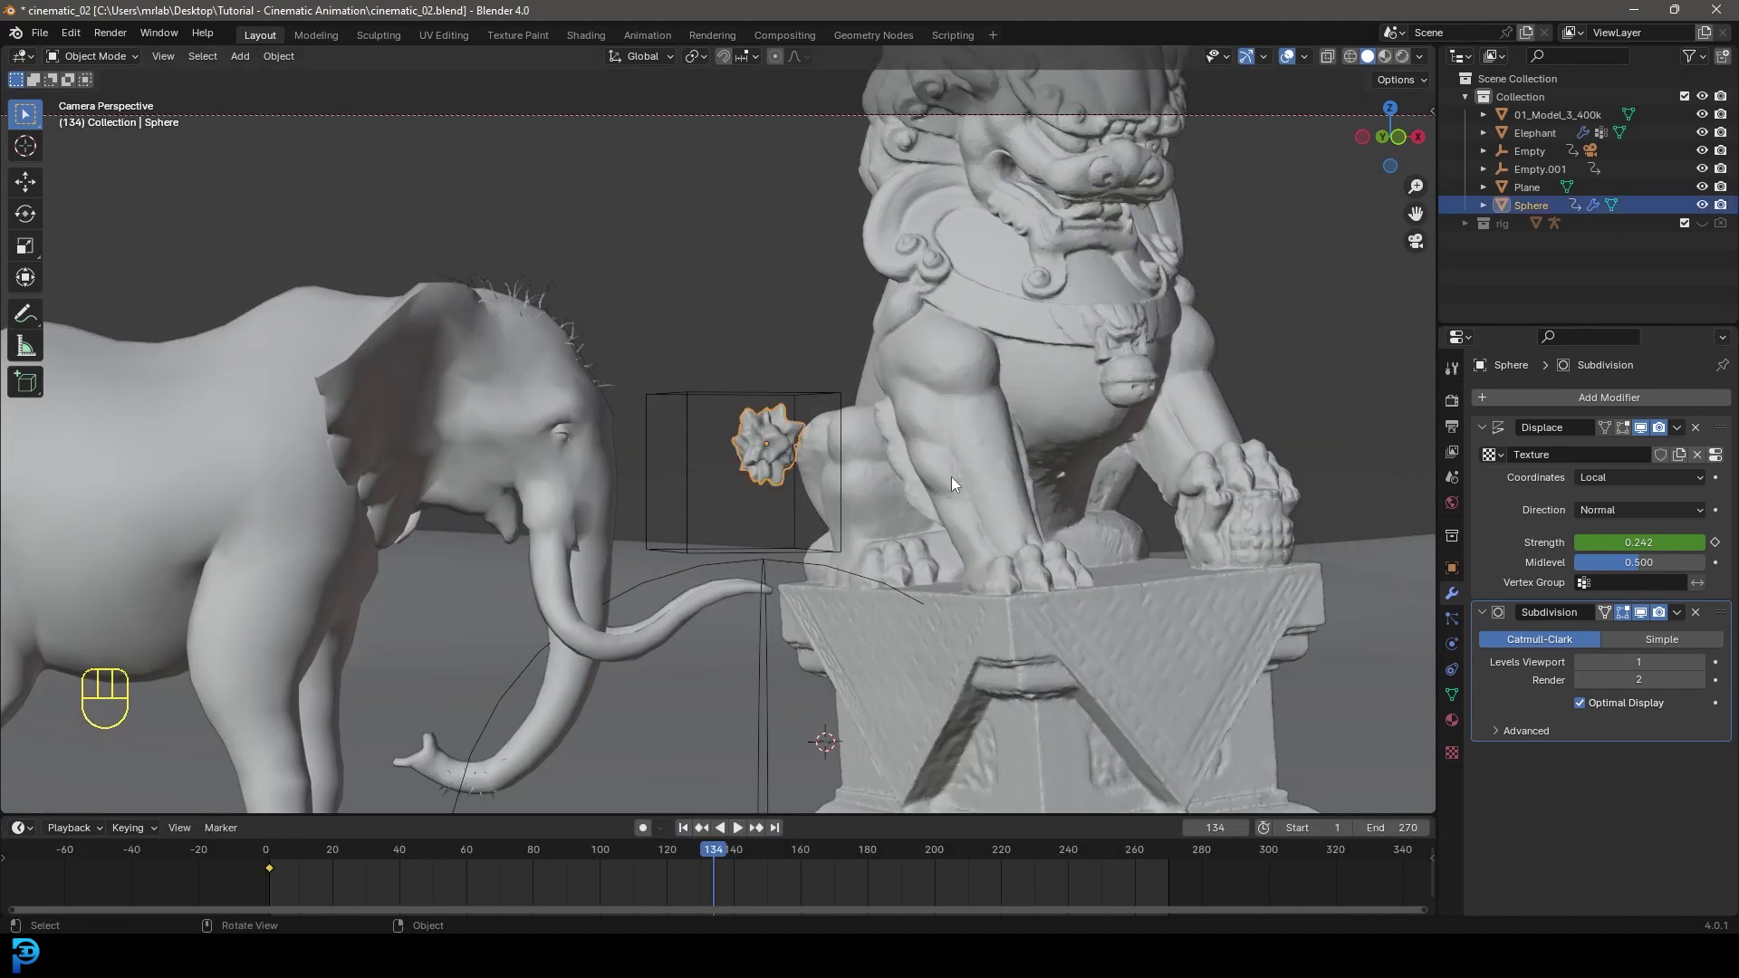
left_click_drag(914, 413, 861, 409)
middle_click(787, 435)
key("g")
left_click_drag(792, 388, 853, 543)
key("g")
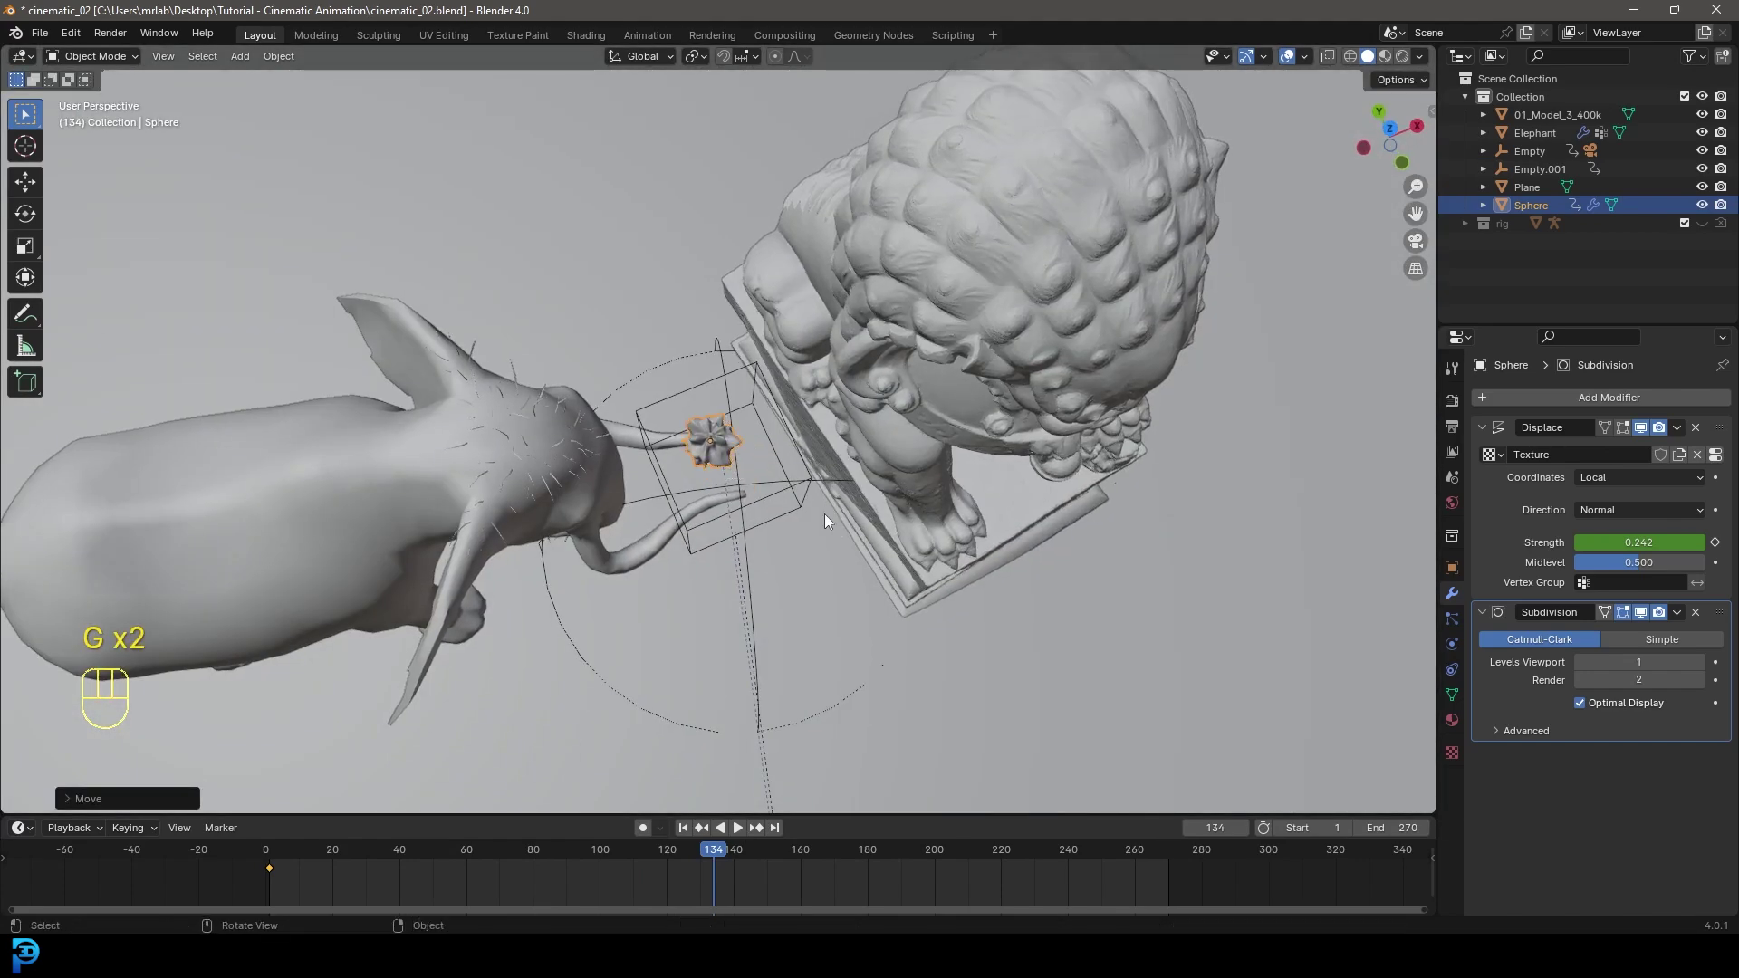
key("KP_0")
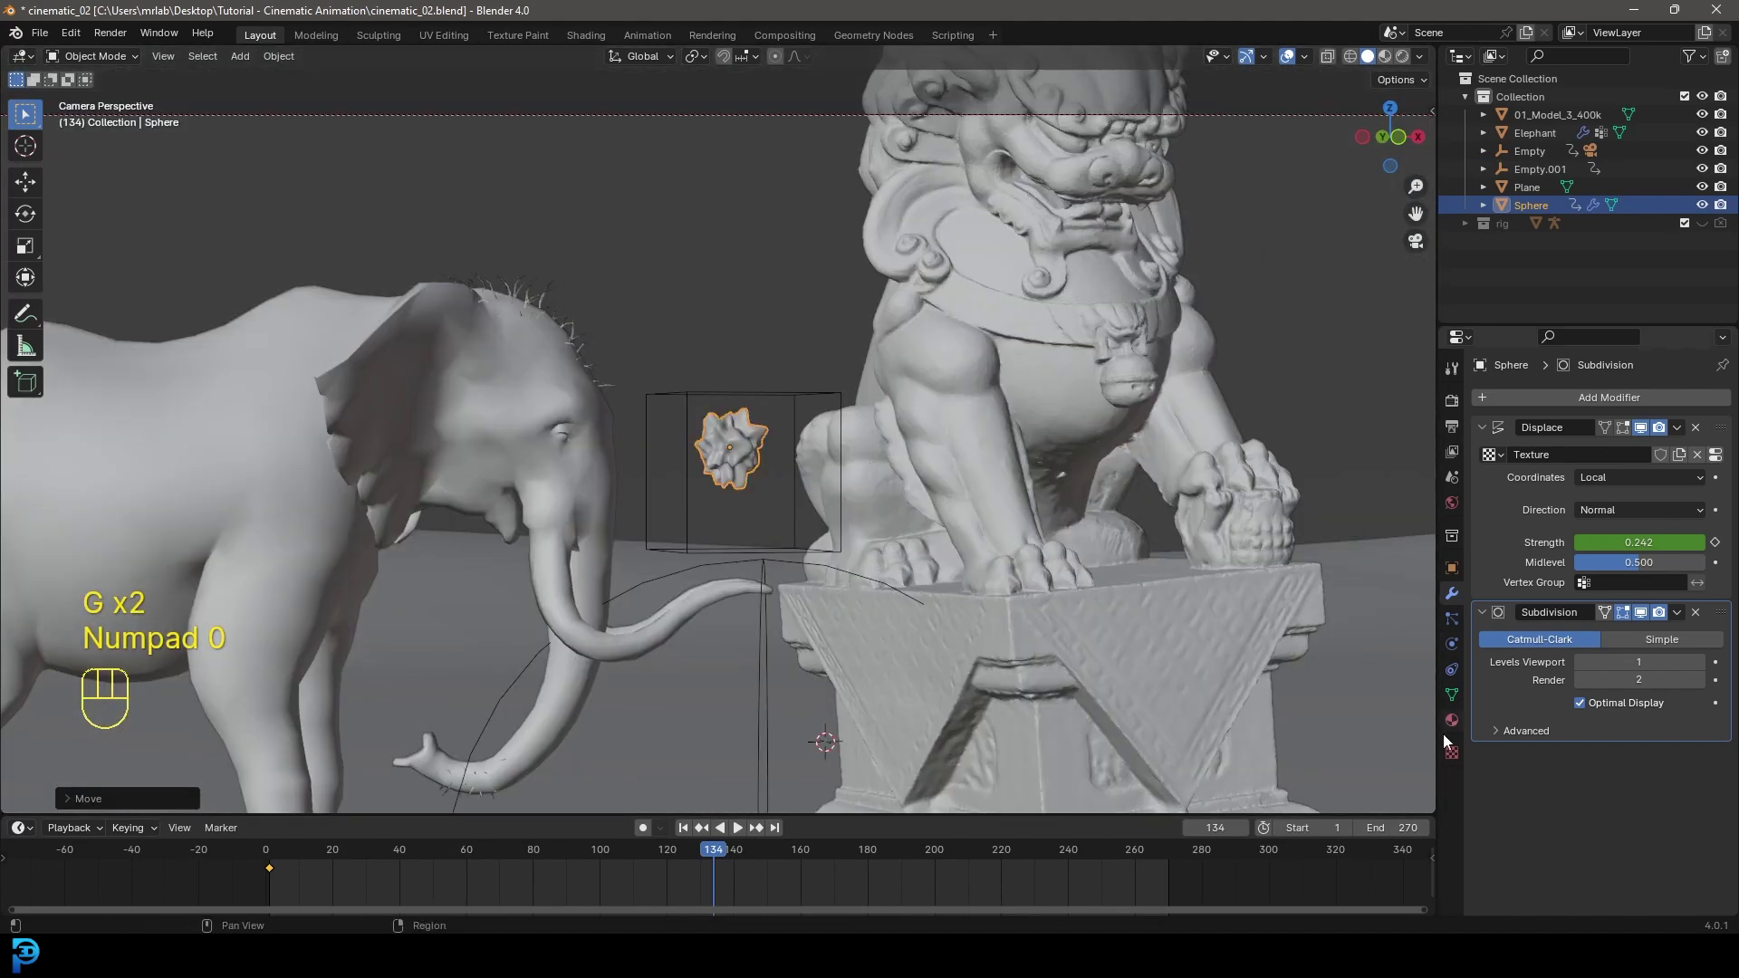
- Create material 'light' with an orange Emission surface and begin setting strength 50
left_click(1462, 724)
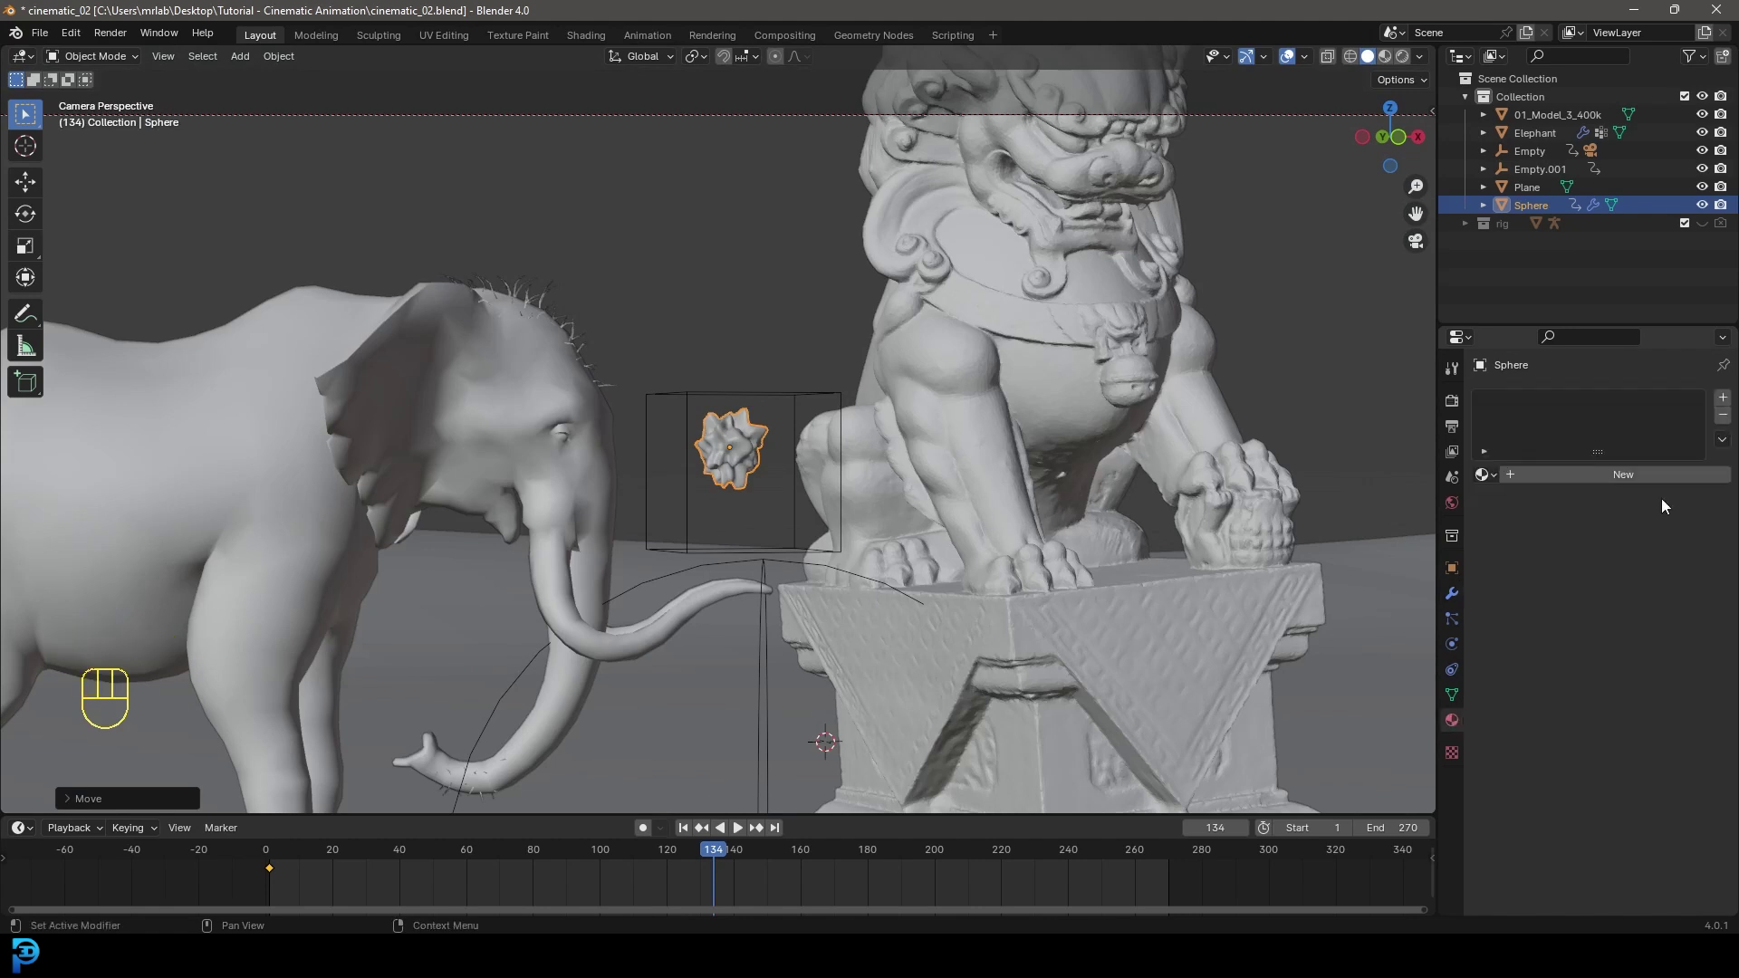
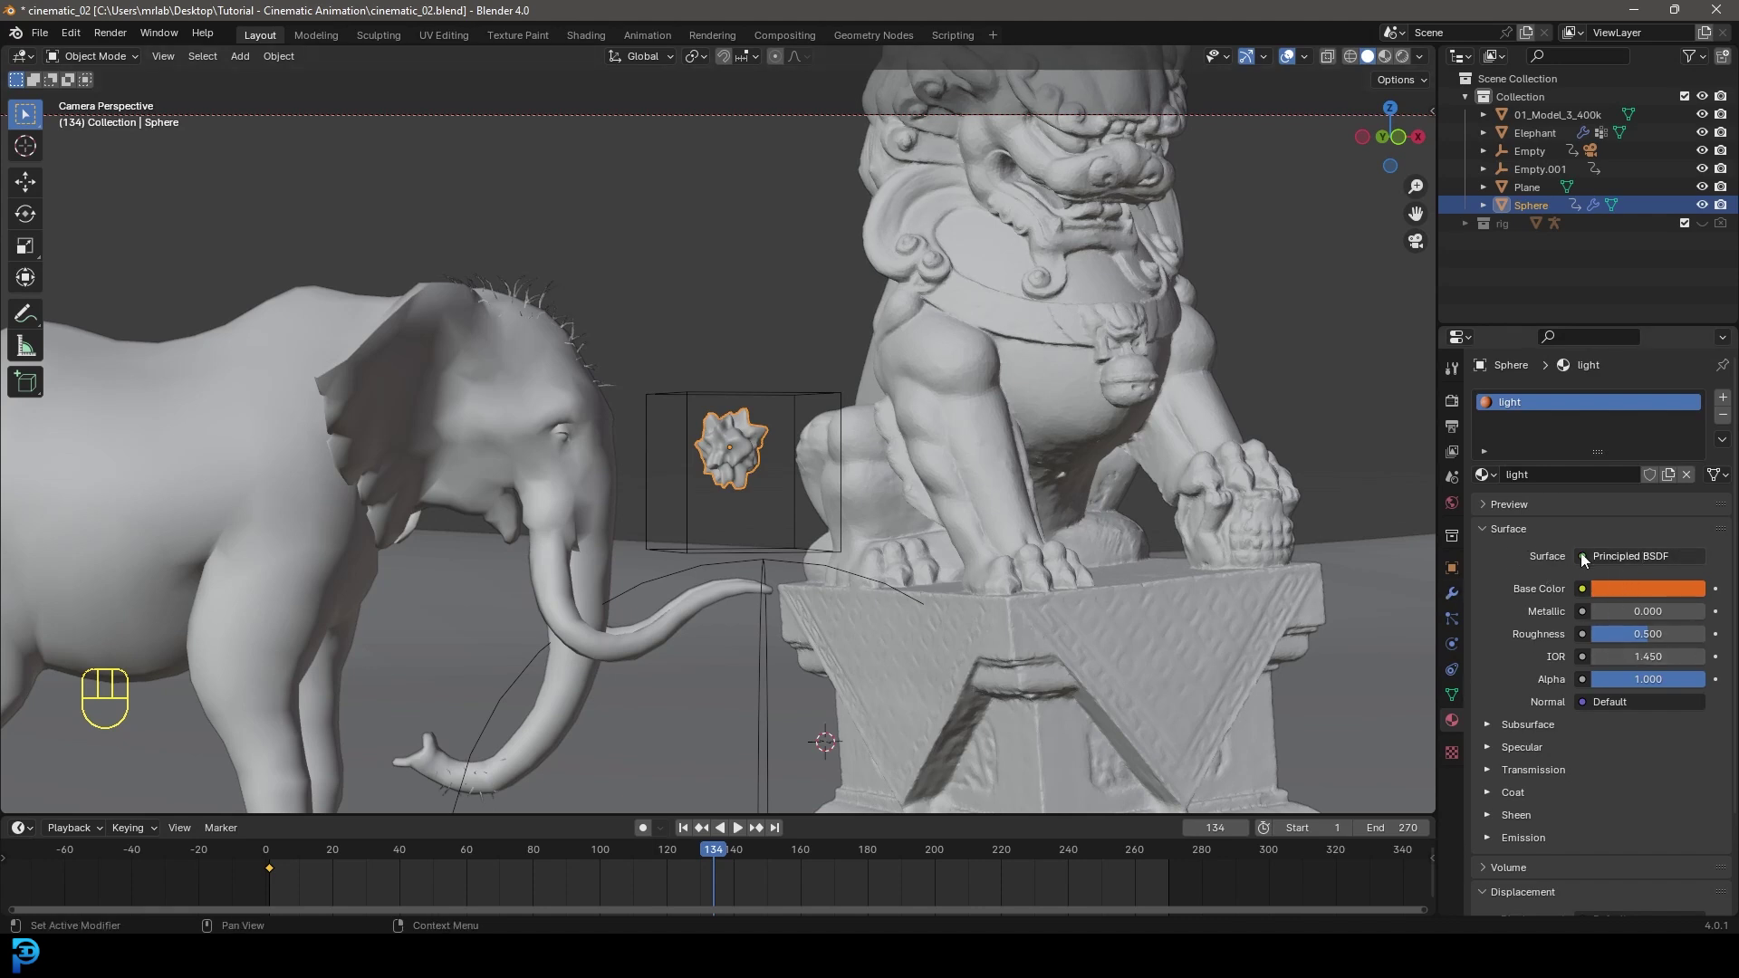
left_click(1644, 561)
key("m")
key("m")
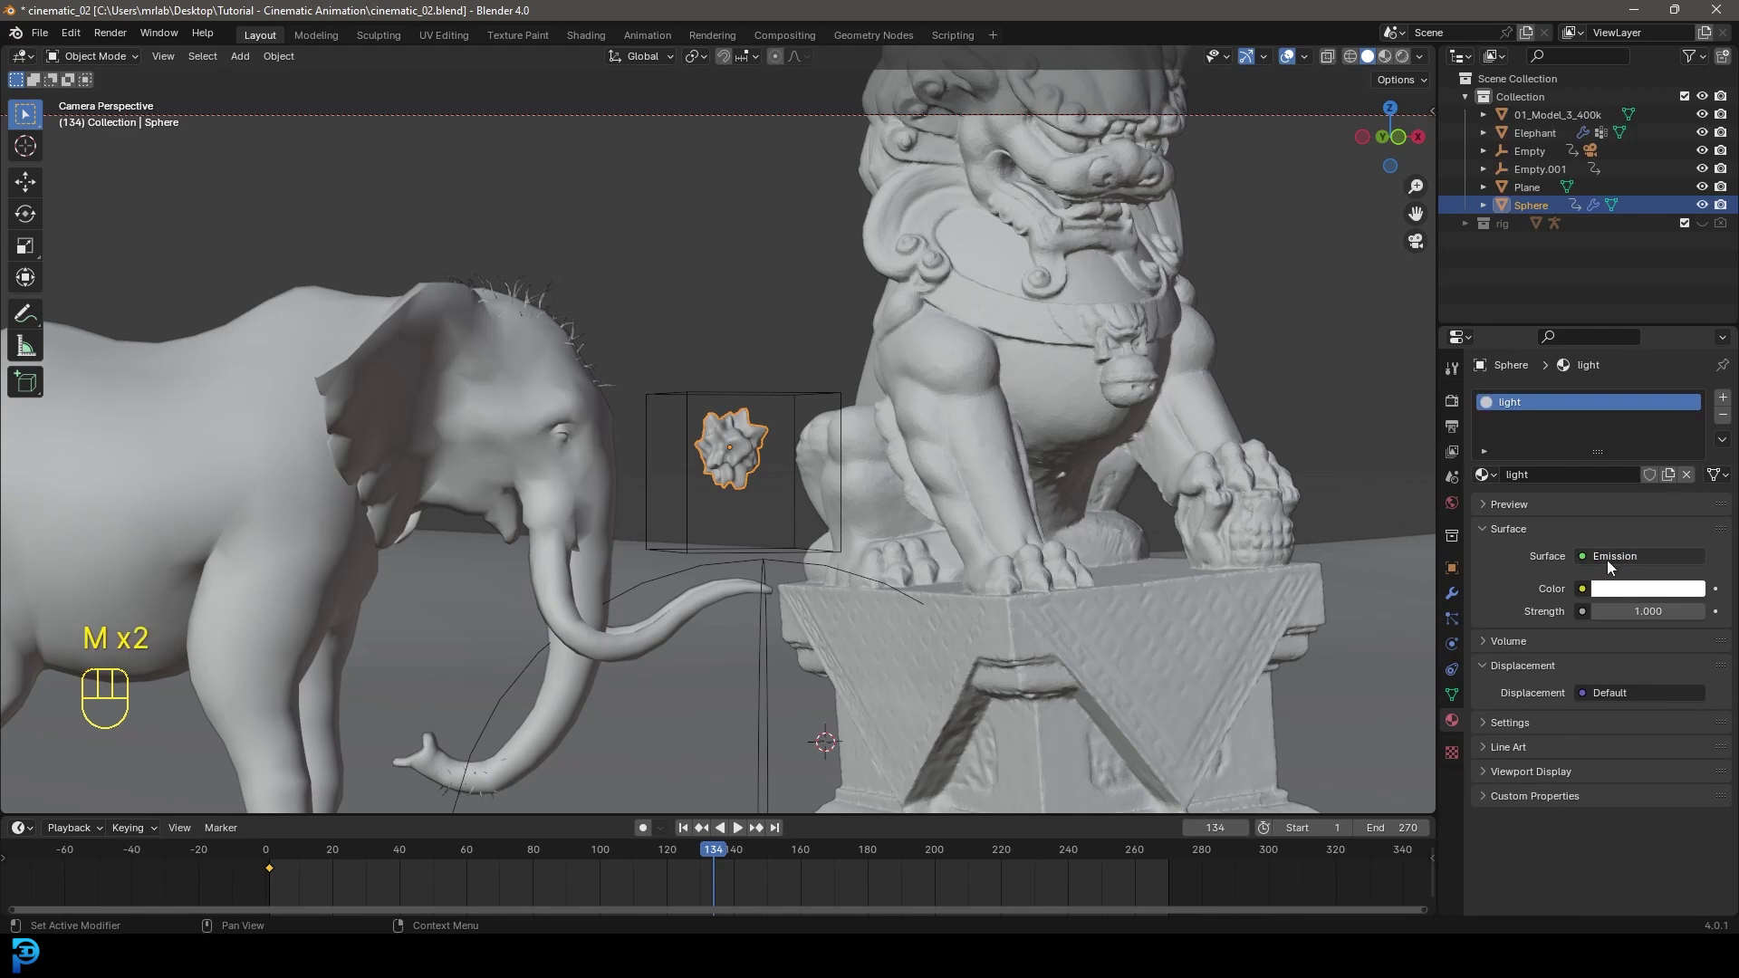
left_click_drag(1635, 561, 1702, 682)
left_click(1633, 597)
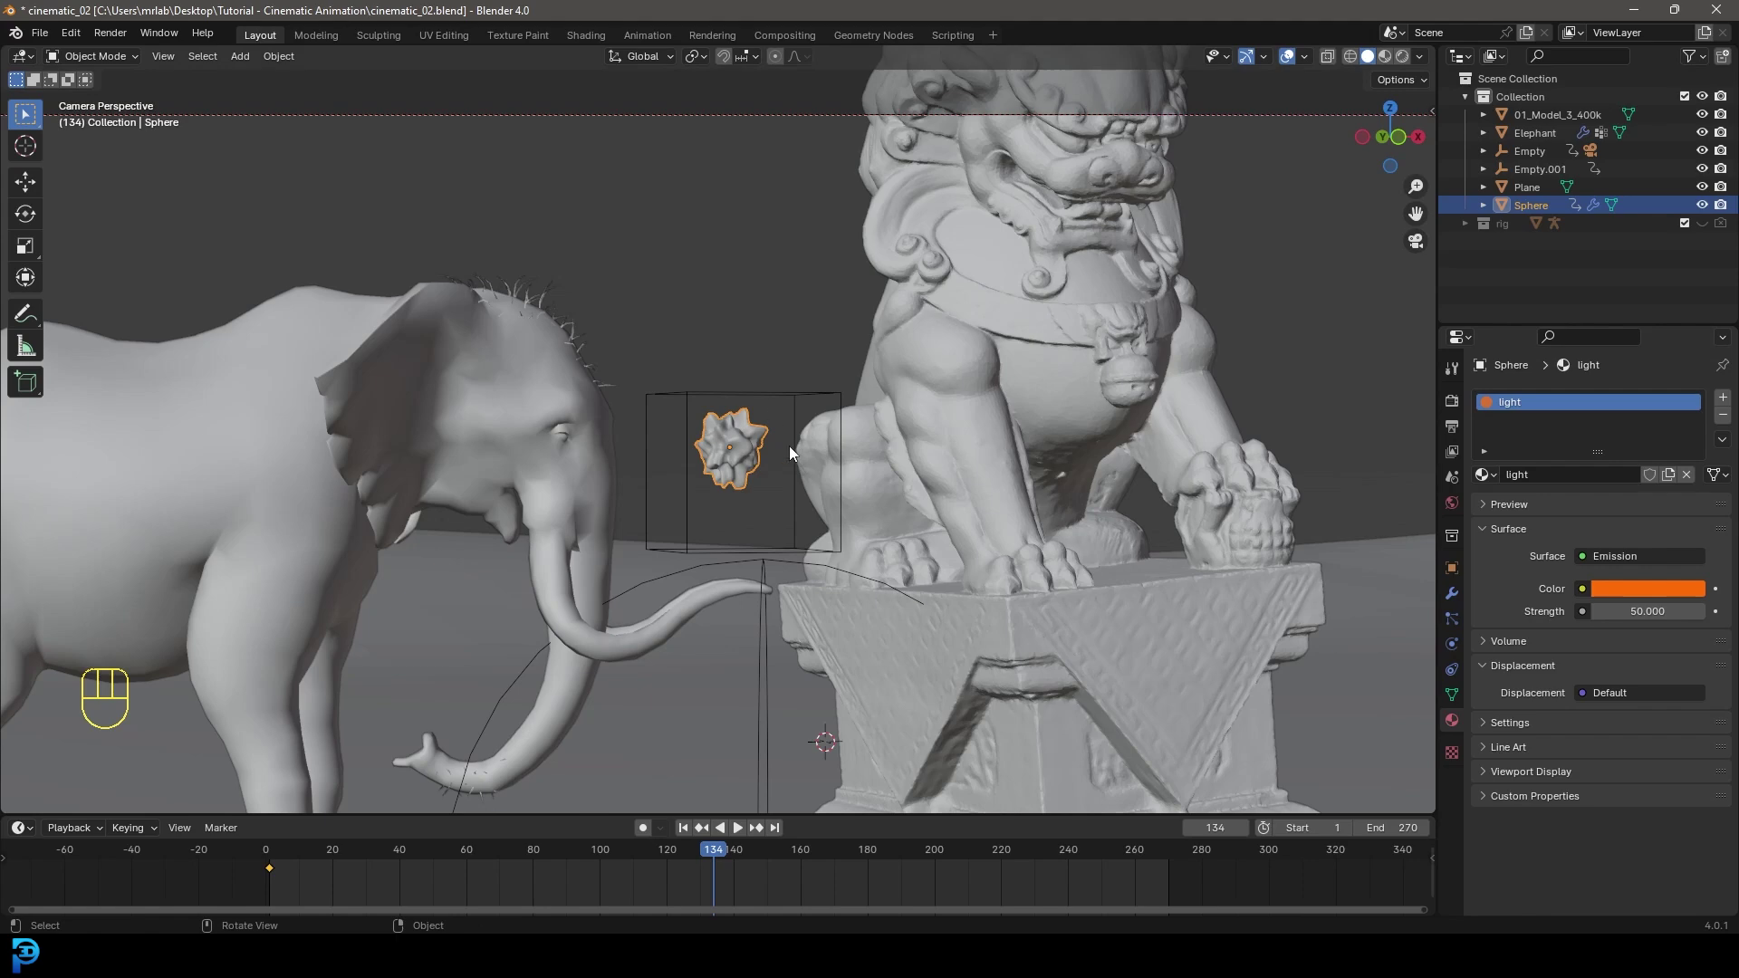
- Return to solid shading, leave the camera view and orbit to look down on the statue
key("z")
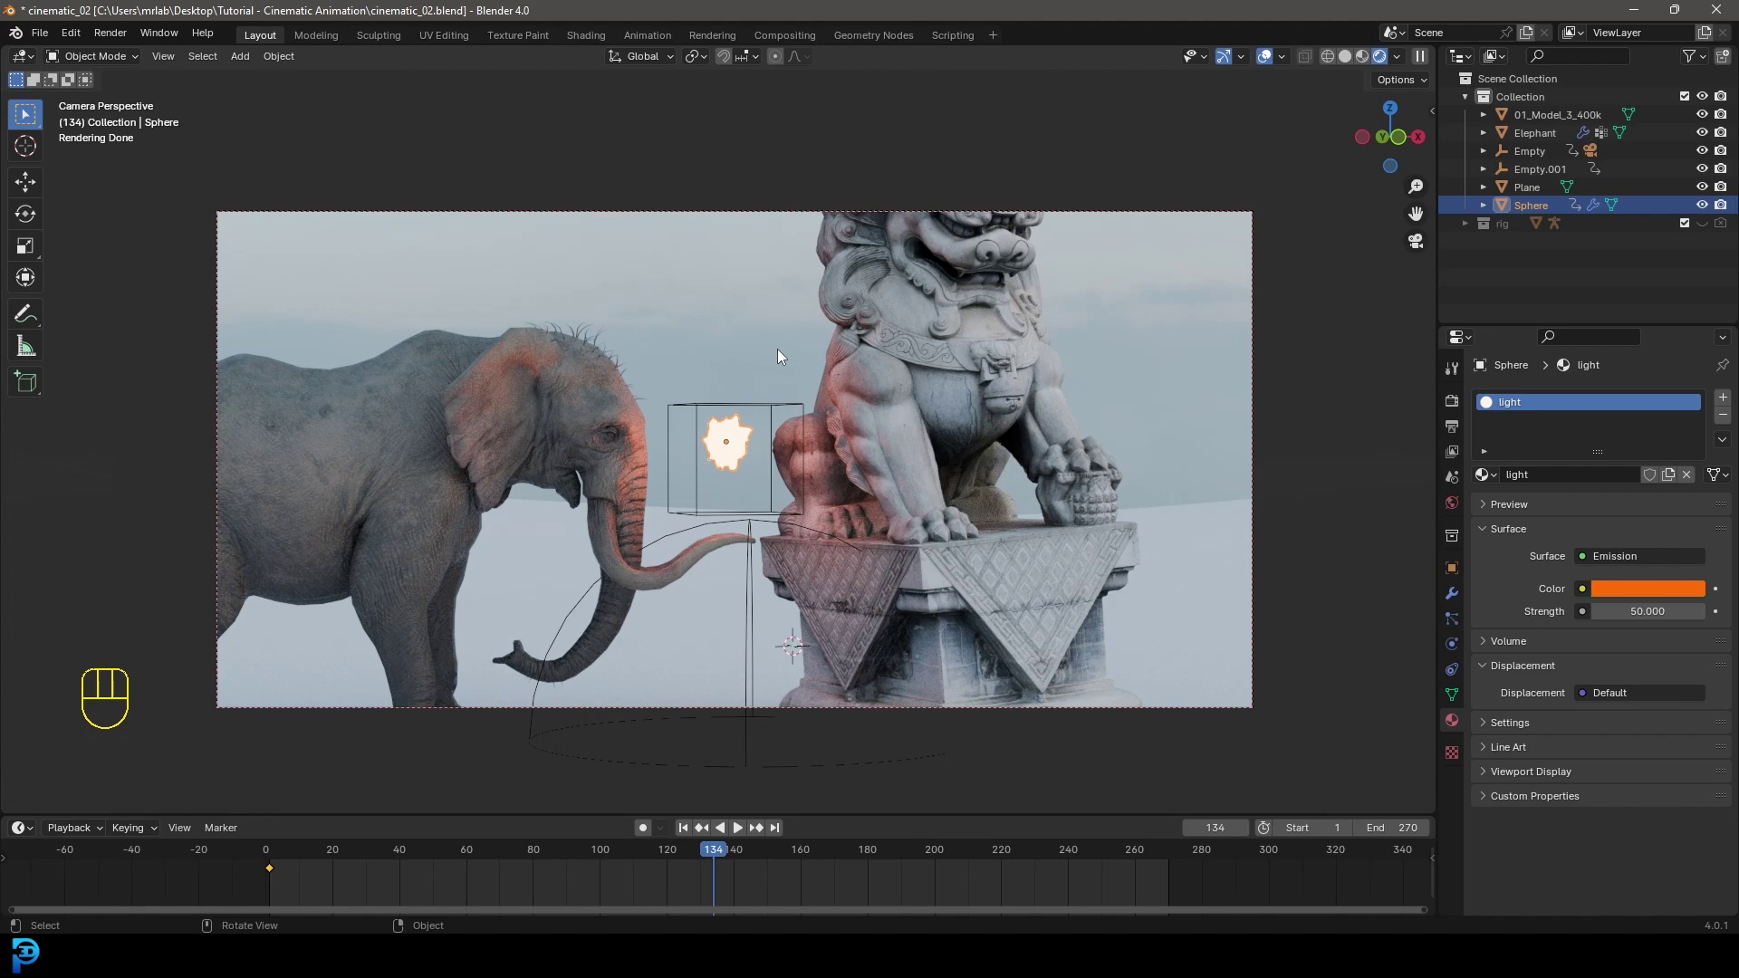
key("alt+a")
key("z")
left_click_drag(770, 420, 745, 467)
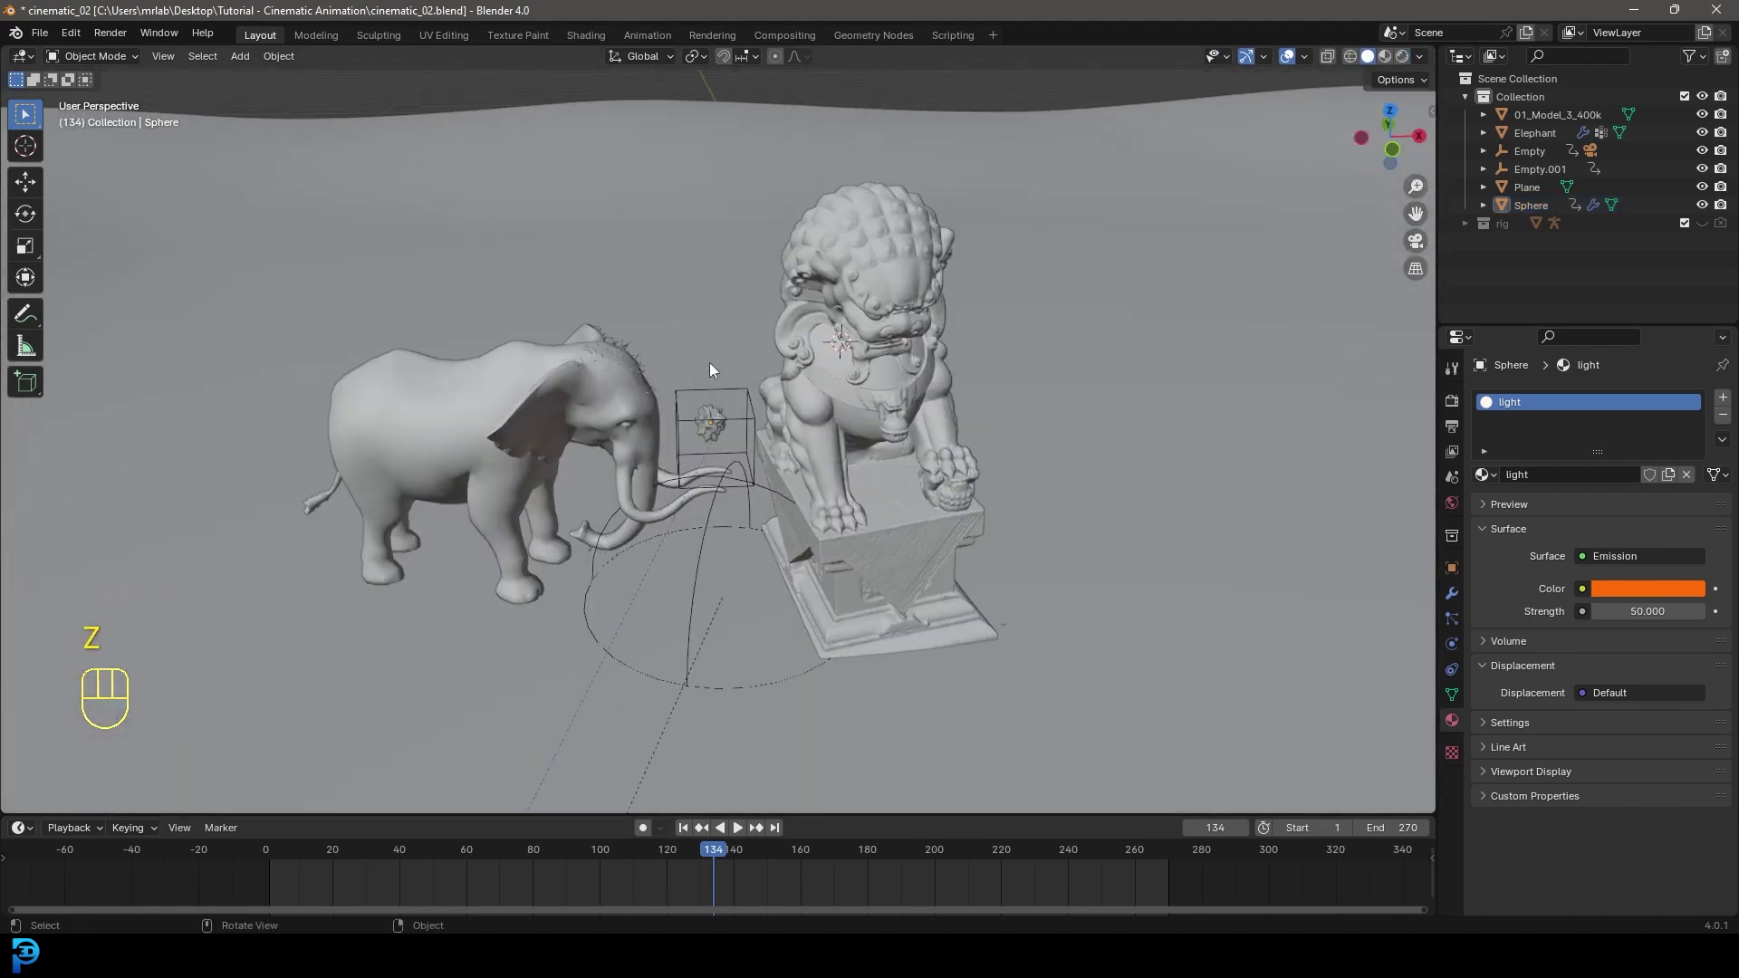
- Add an orange point light (0.17 m radius) and move it above the elephant
key("shift+a")
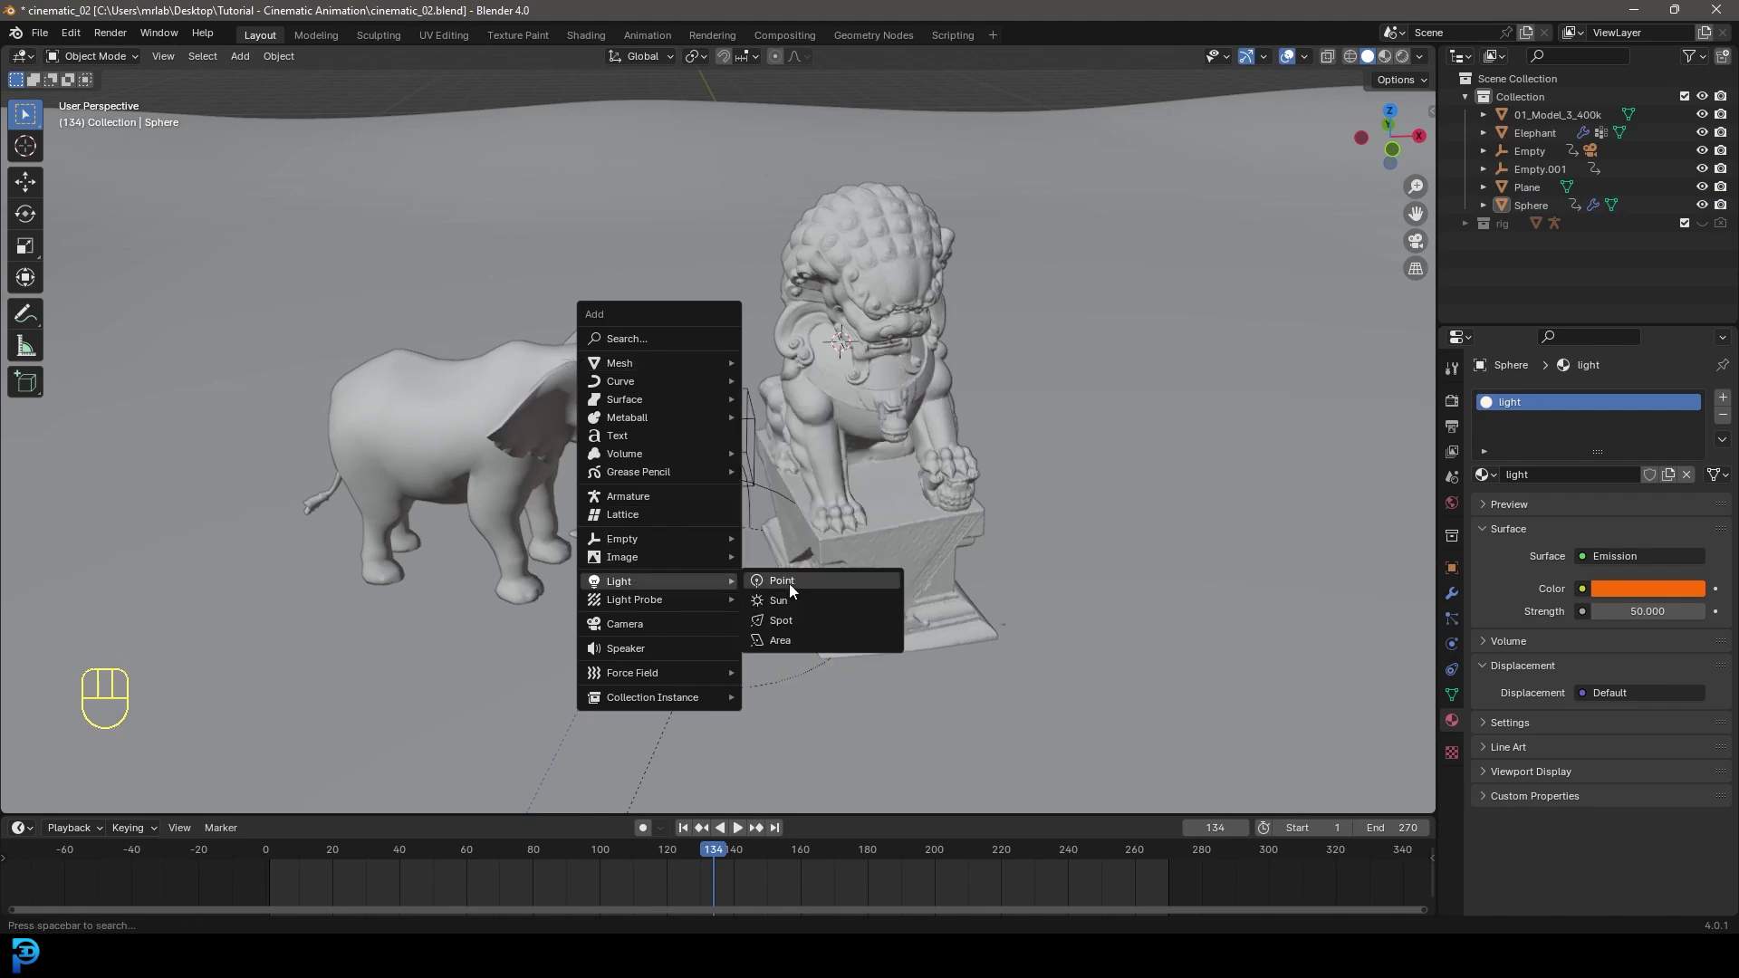
left_click_drag(782, 462, 772, 602)
key("g")
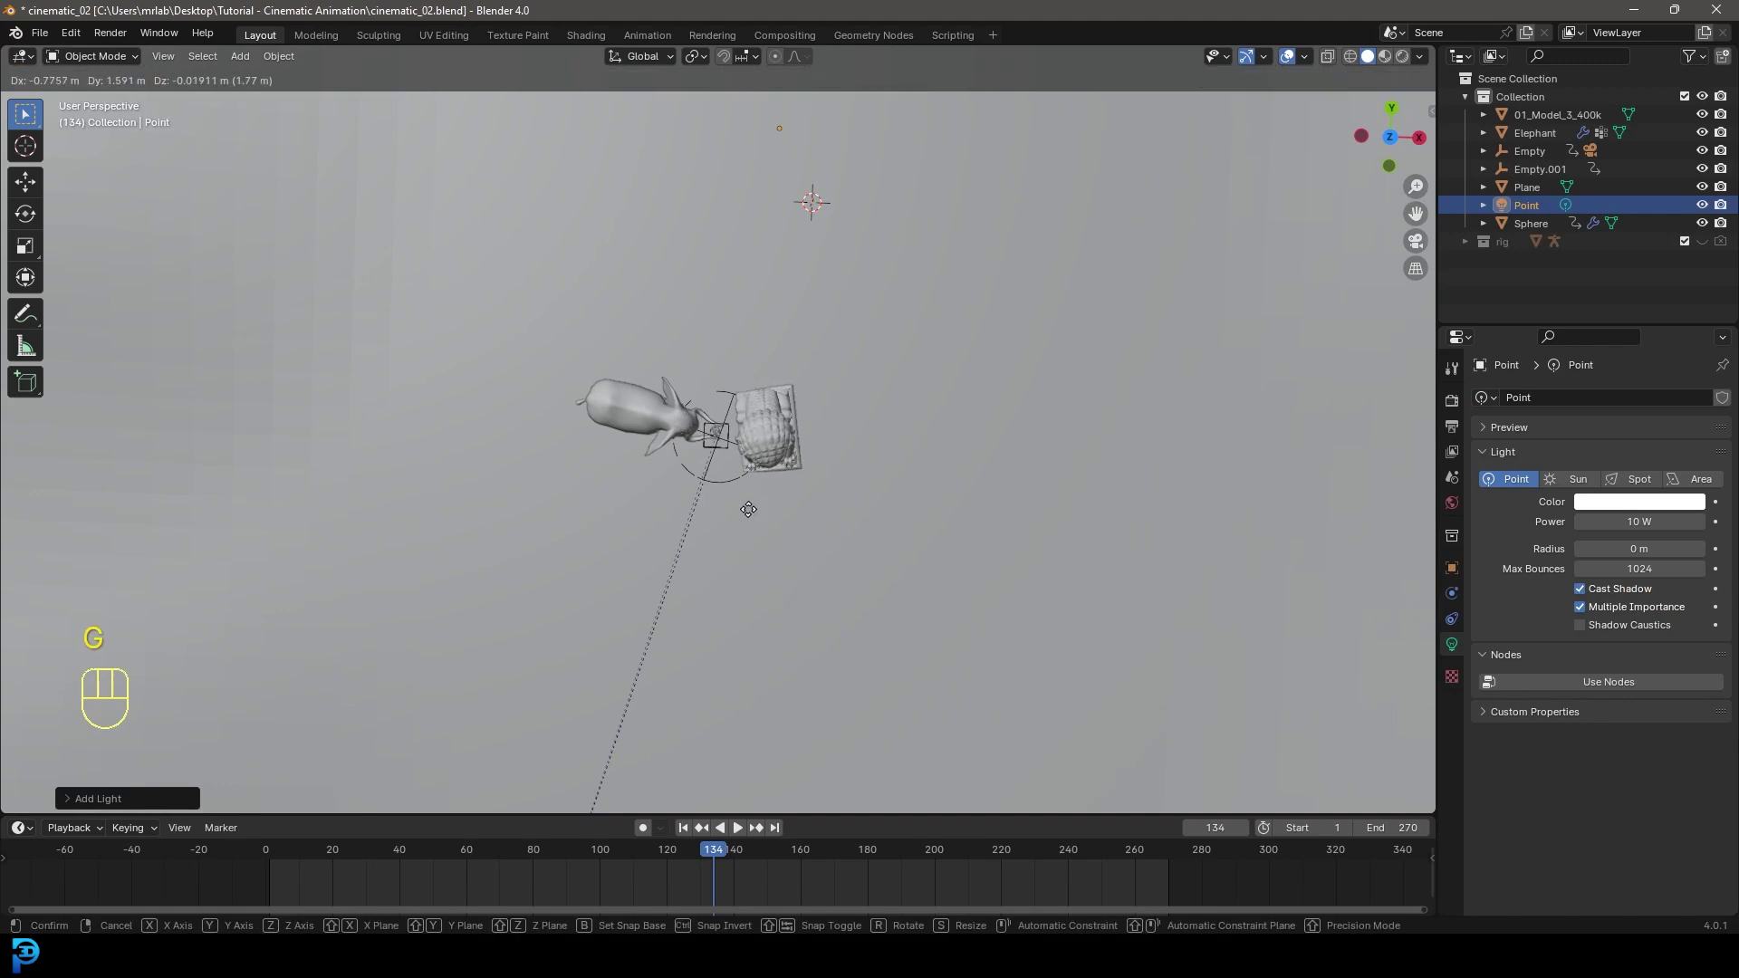
left_click_drag(931, 358, 1067, 249)
left_click_drag(1075, 394, 1041, 376)
key("g")
left_click_drag(585, 403, 786, 398)
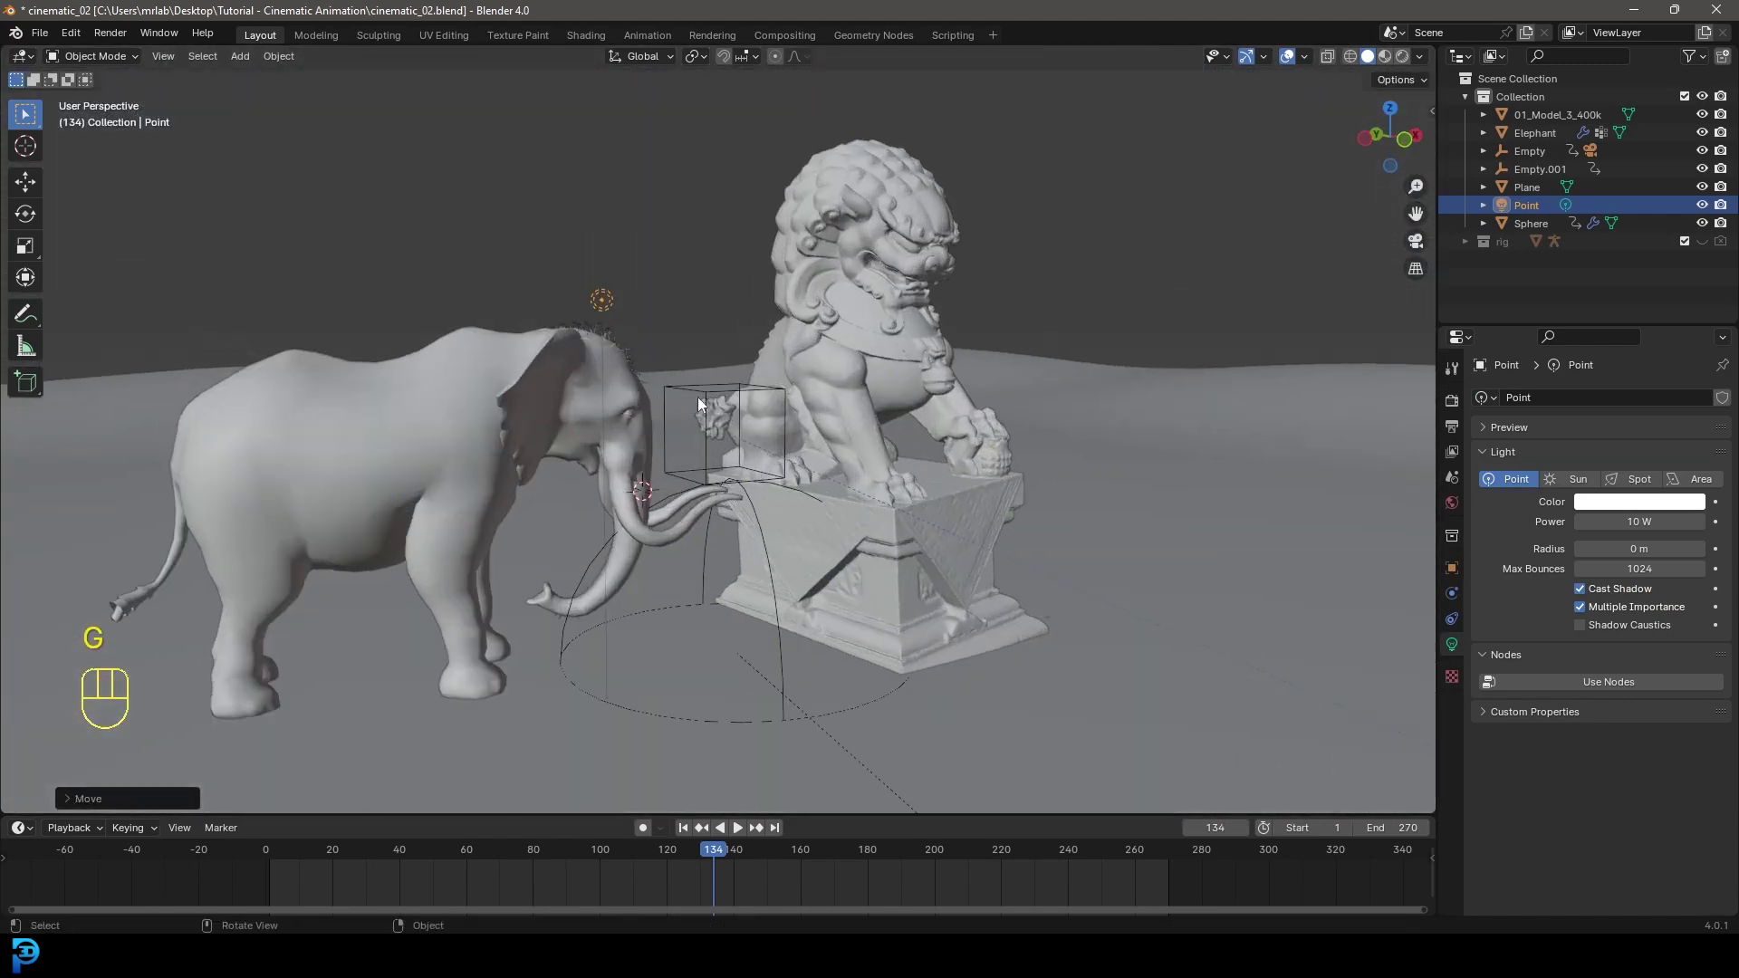
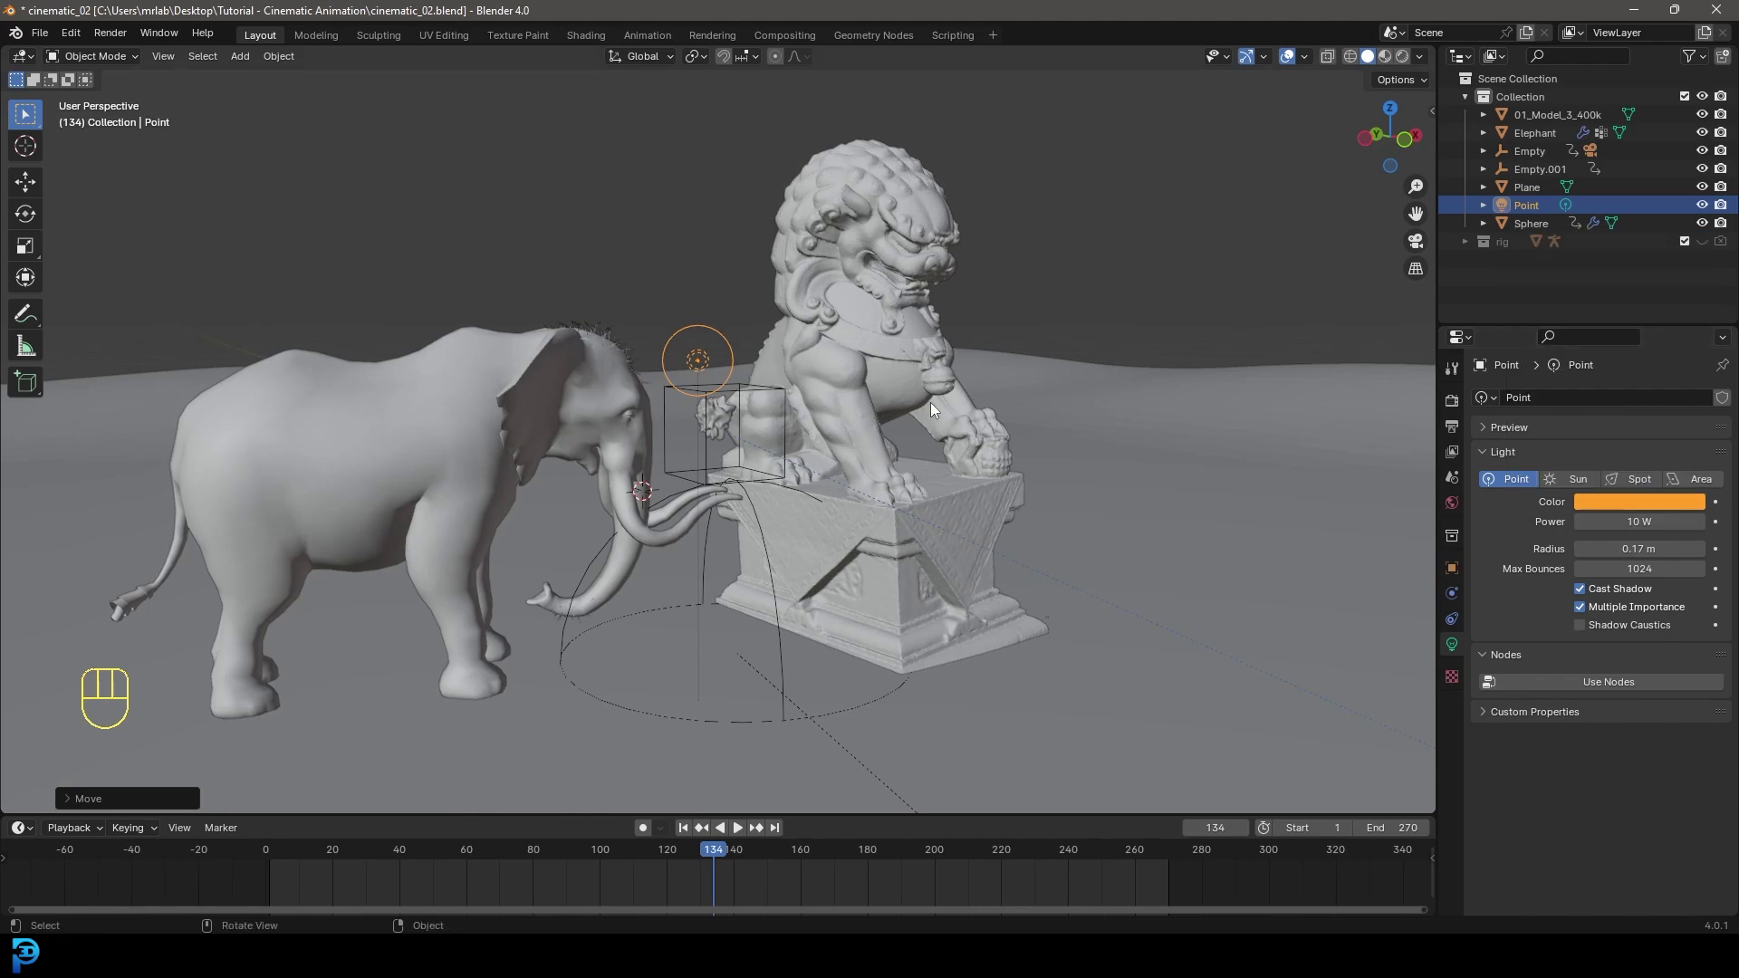
- In rendered top view, drop the point light near the elephant's trunk
key("KP_0")
key("z")
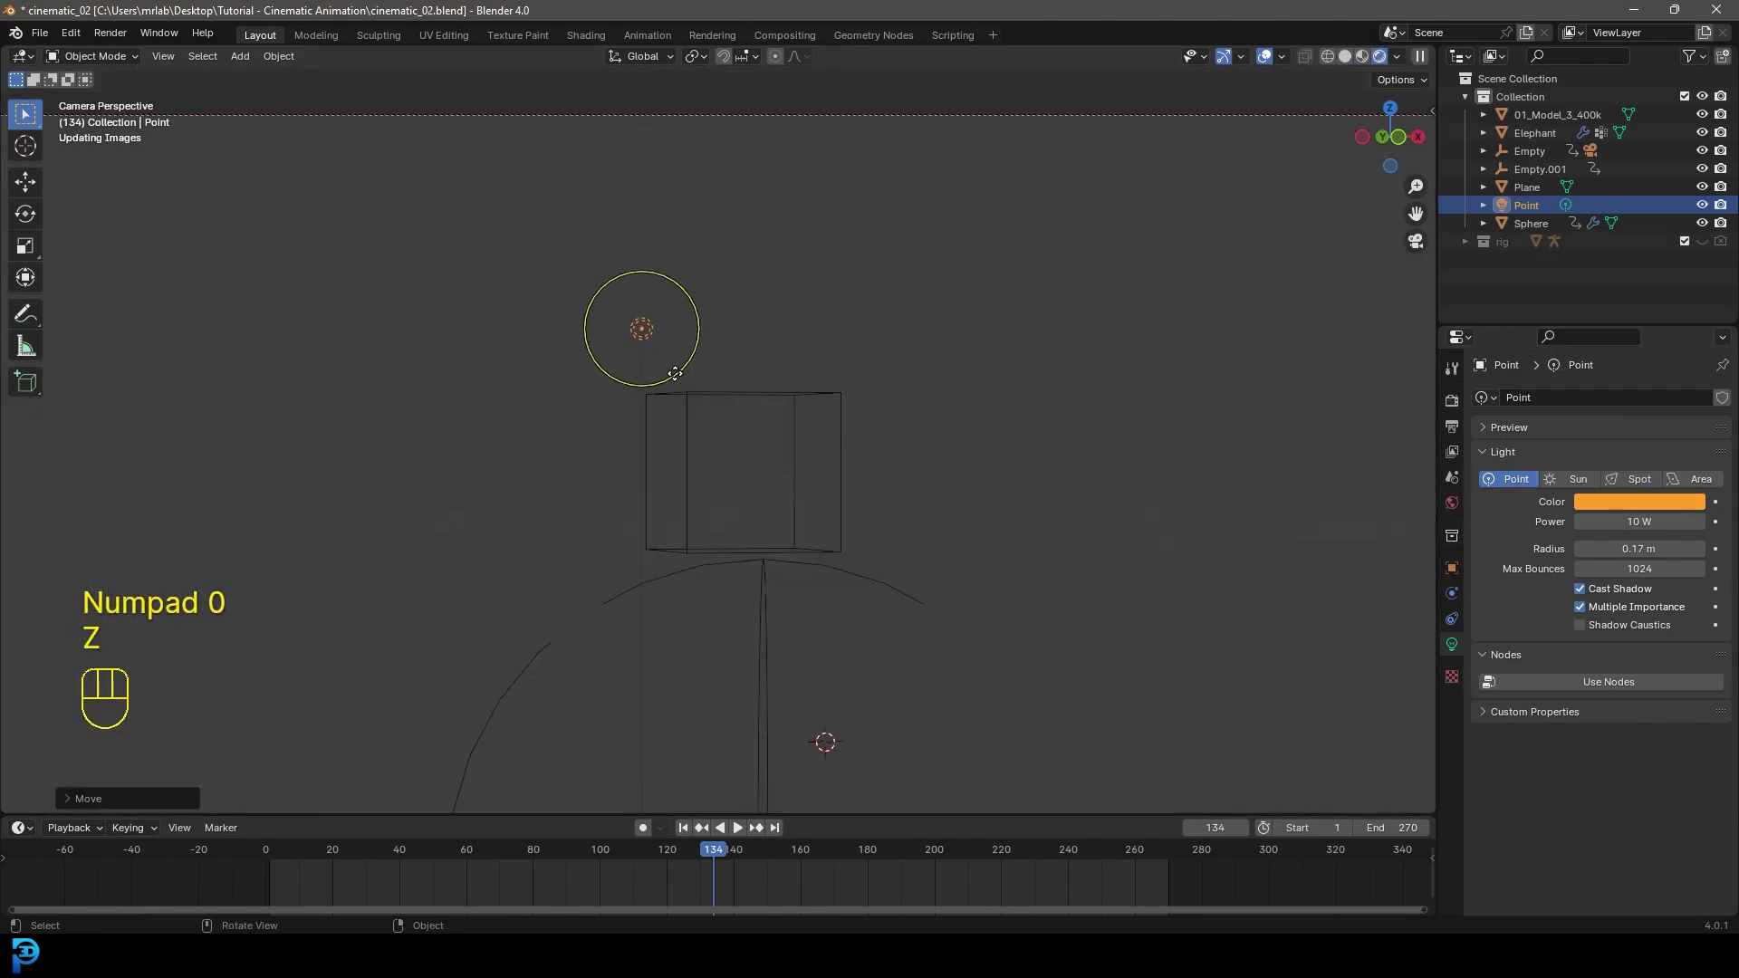
key("KP_7")
key("g")
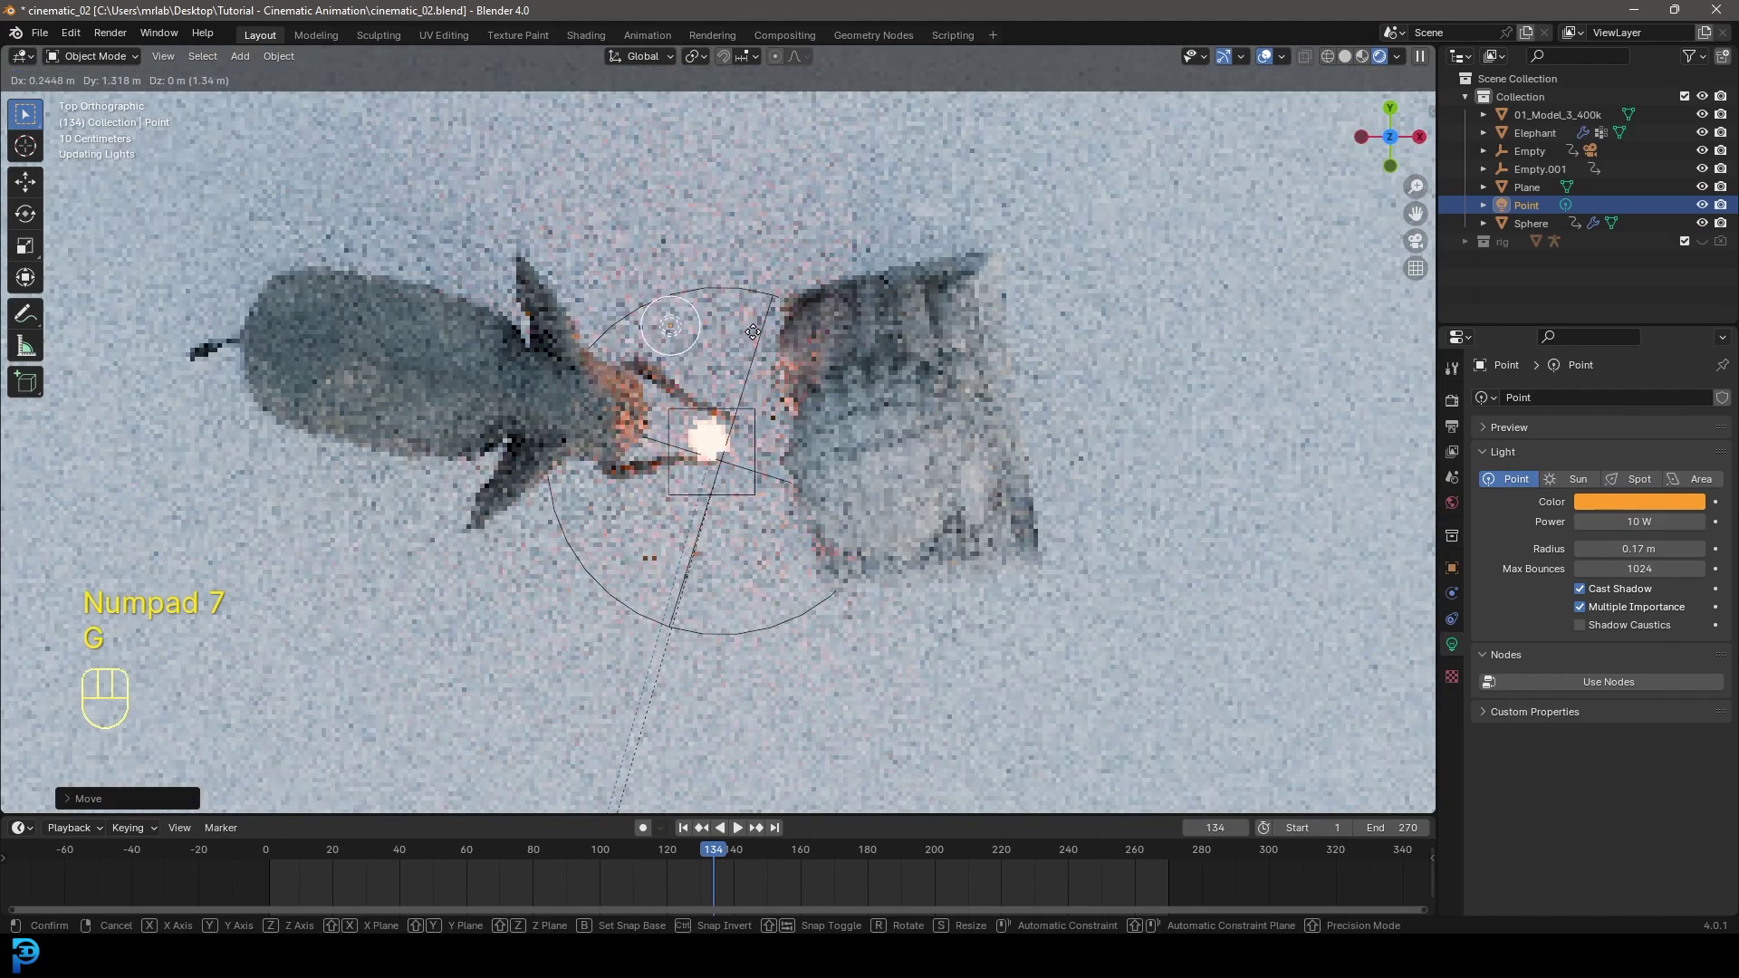
left_click(736, 300)
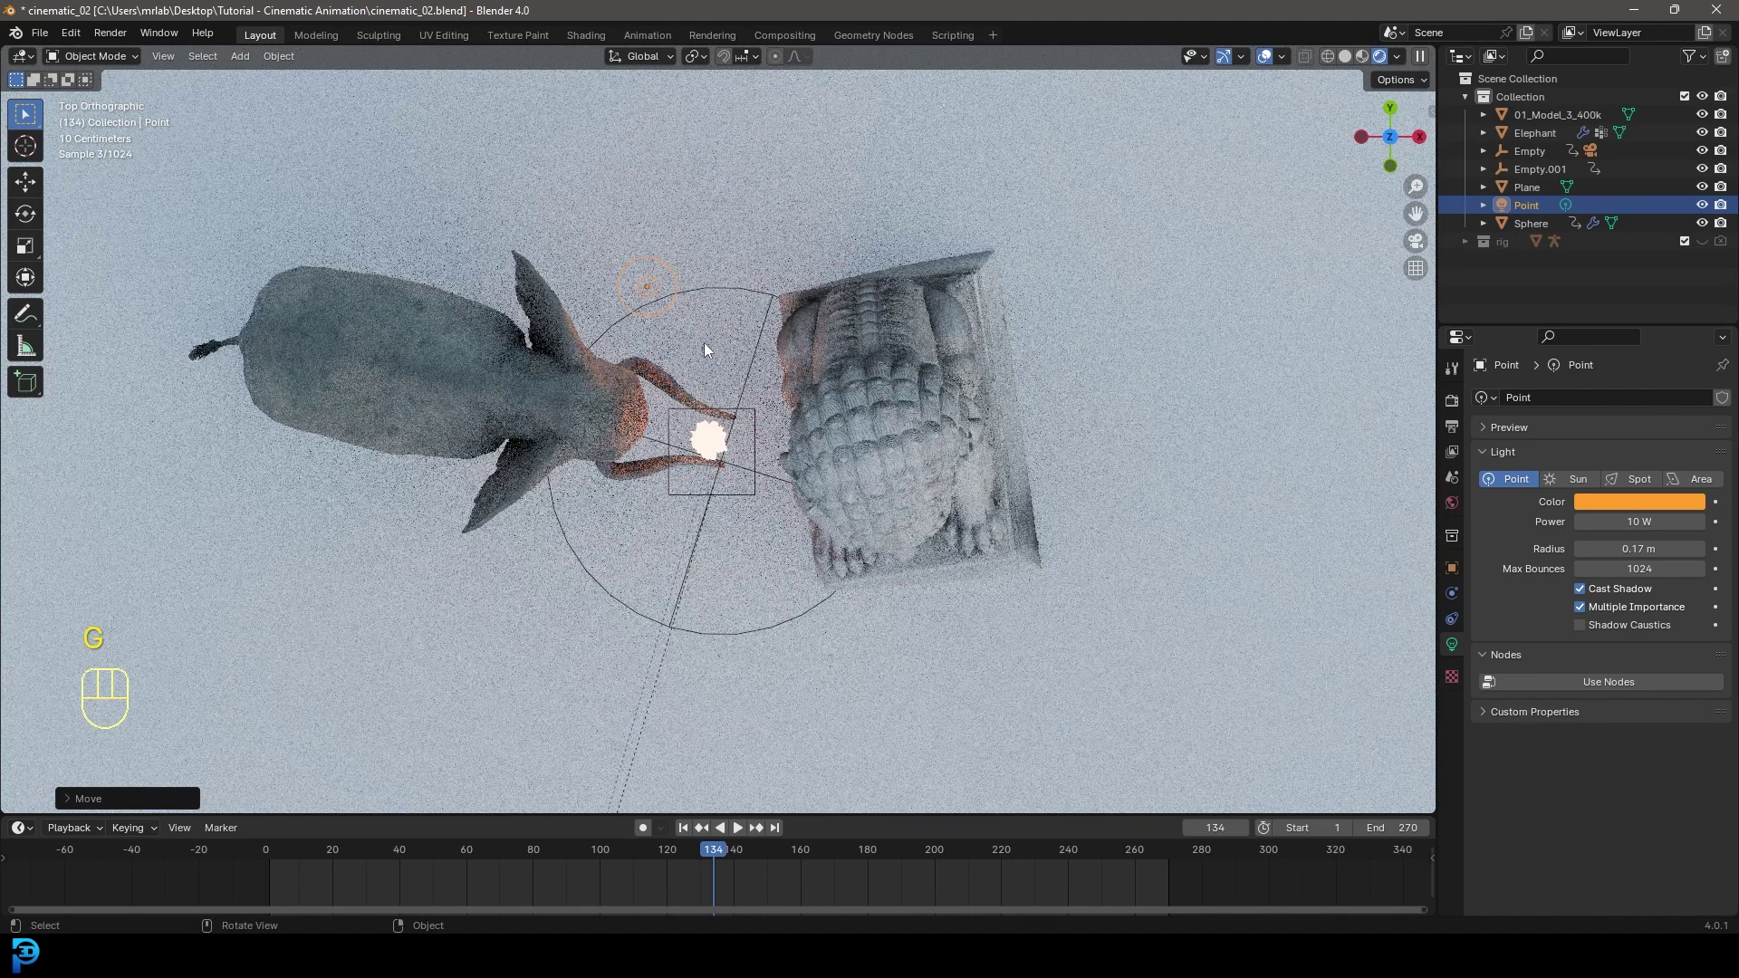
- Duplicate the point light twice, placing the third copy above the lion's head
key("shift+d")
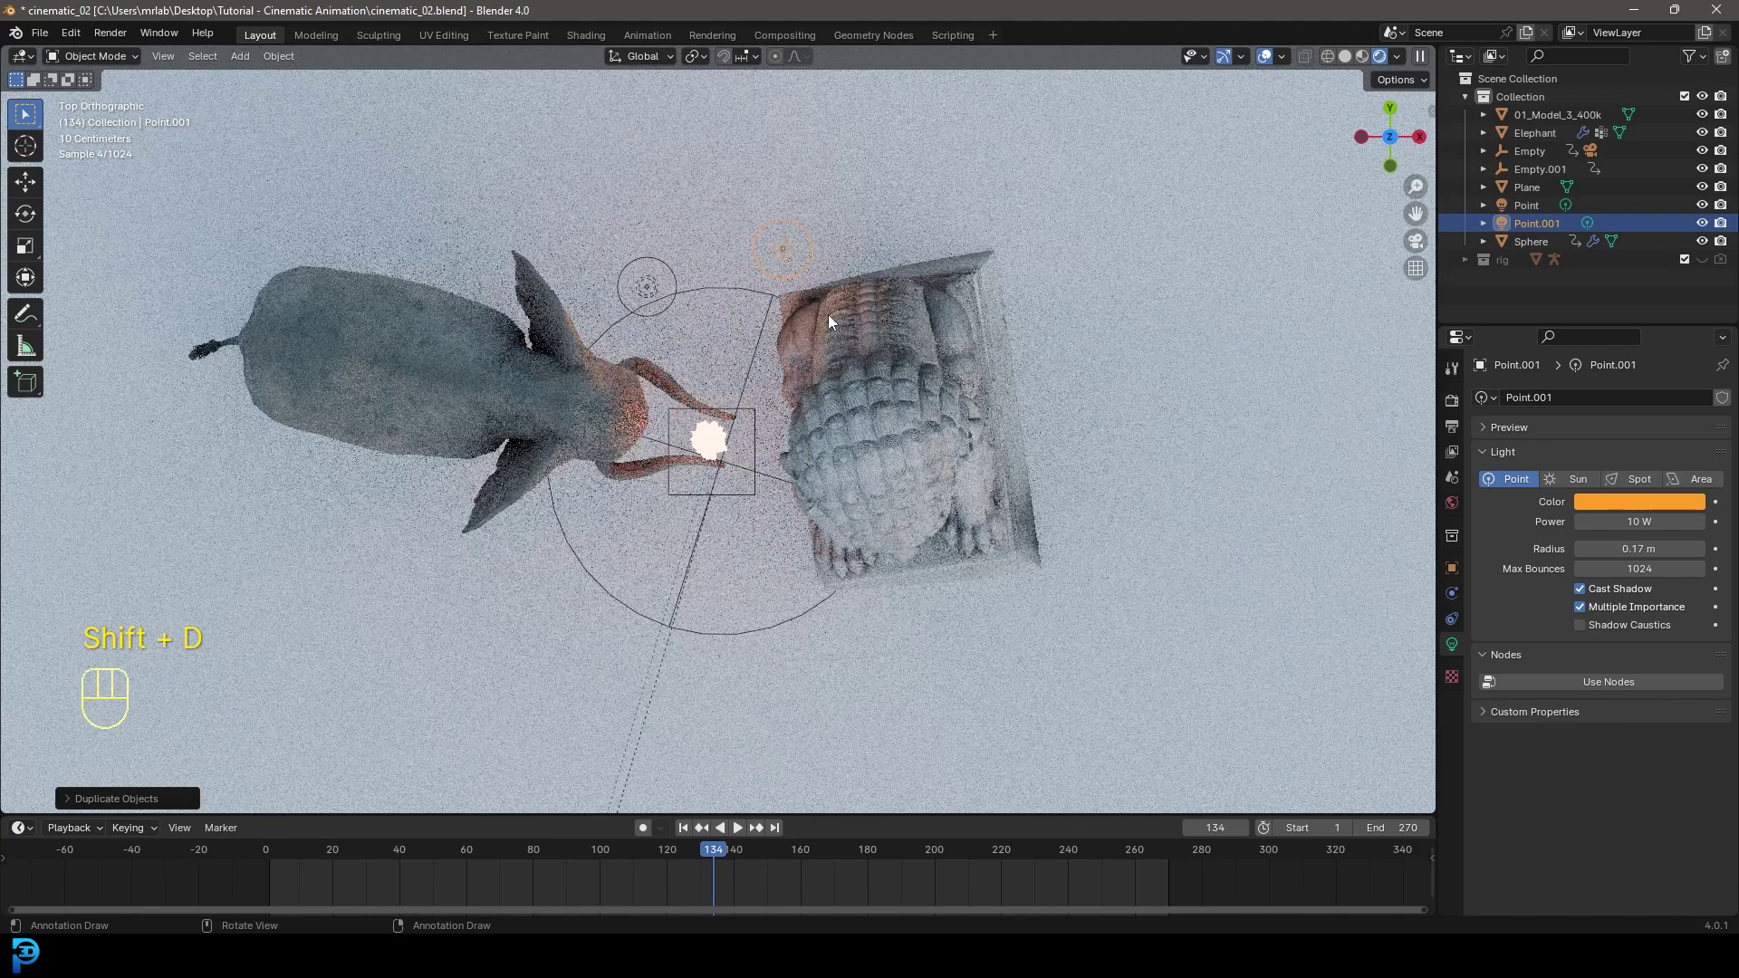
key("KP_0")
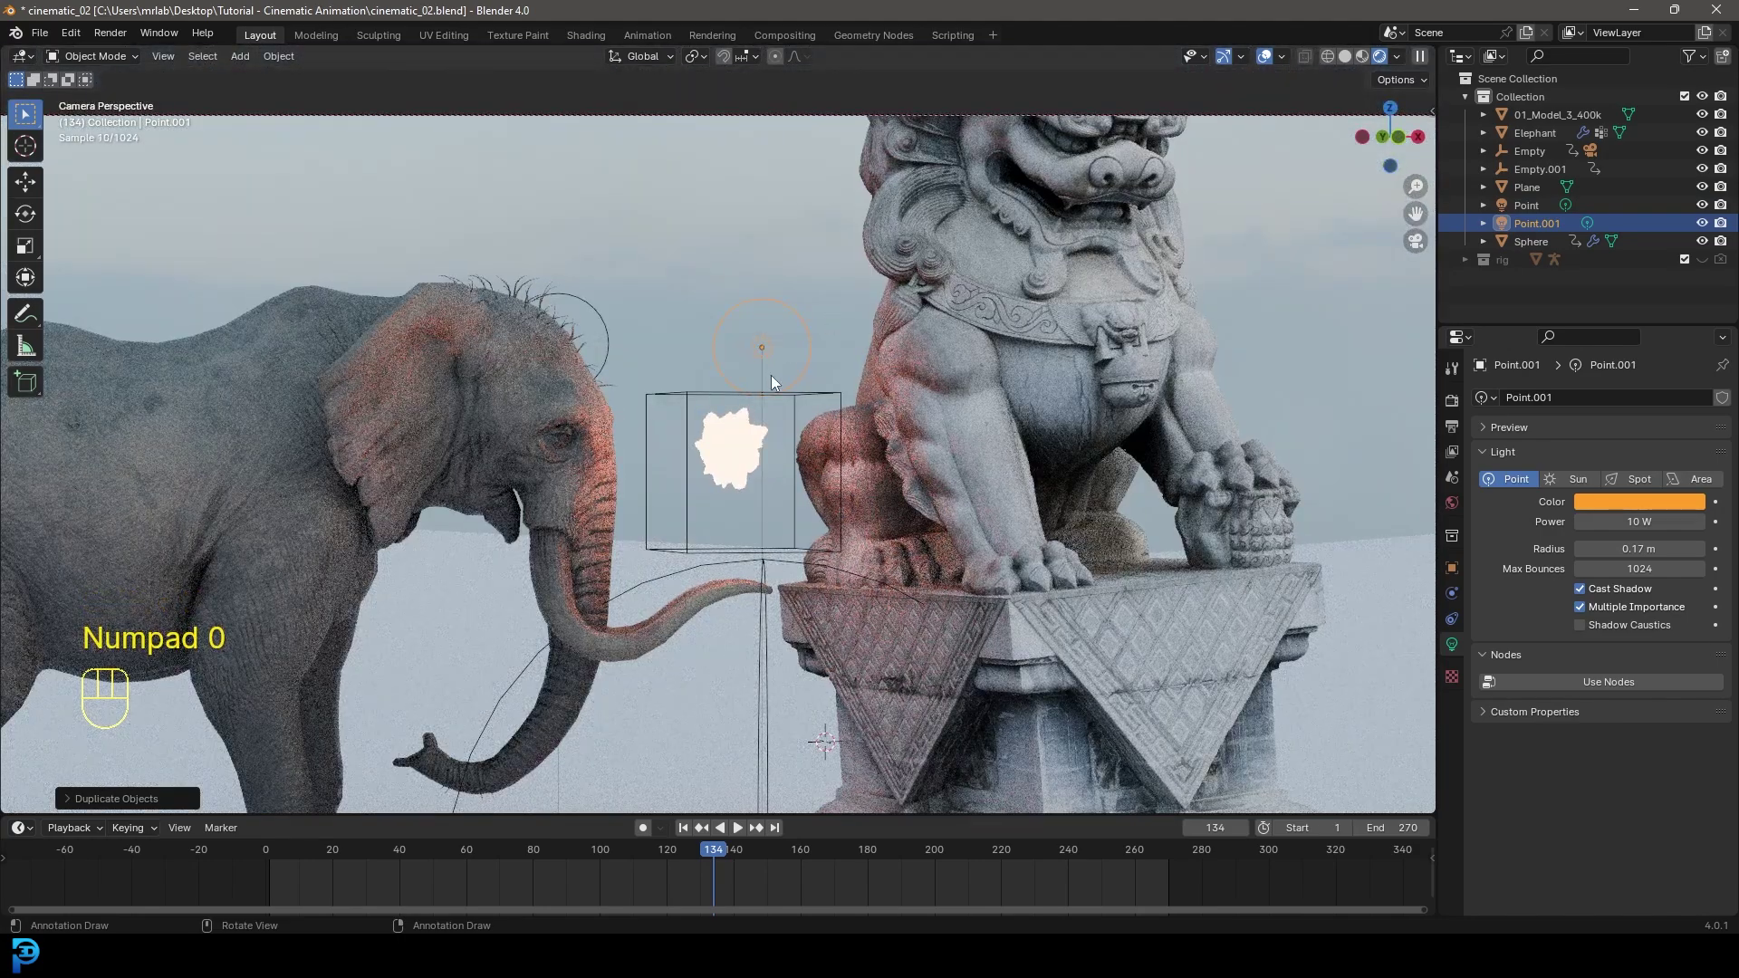
key("shift+d")
left_click(841, 191)
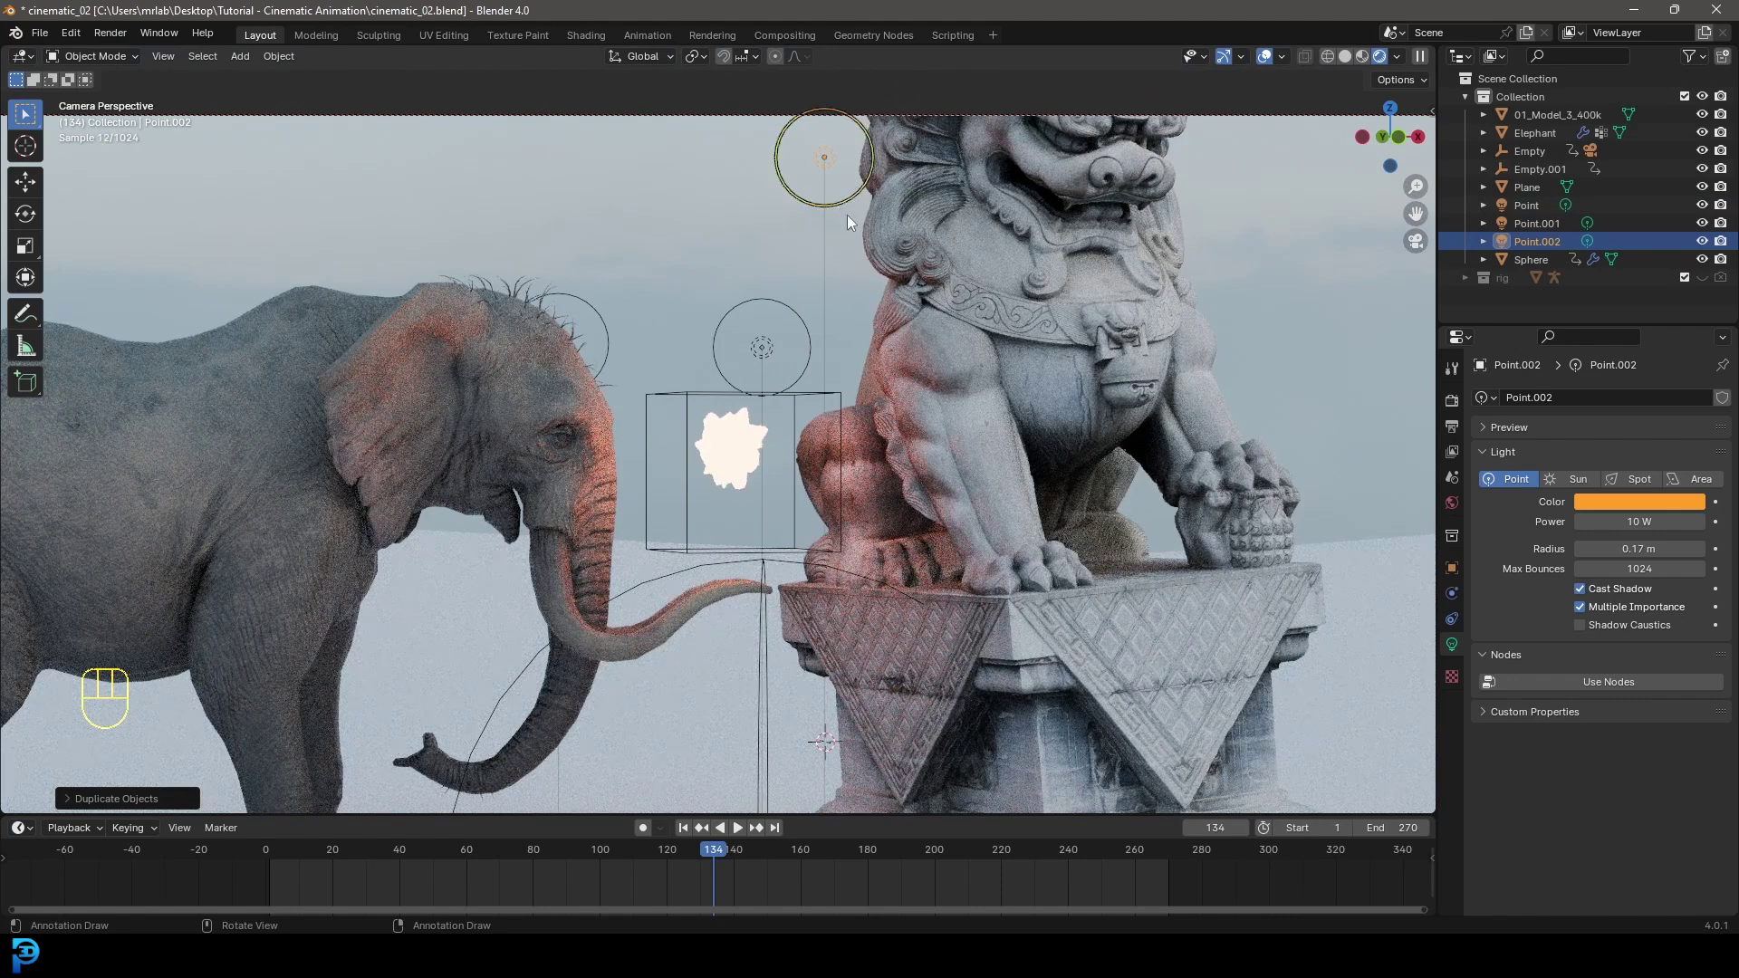
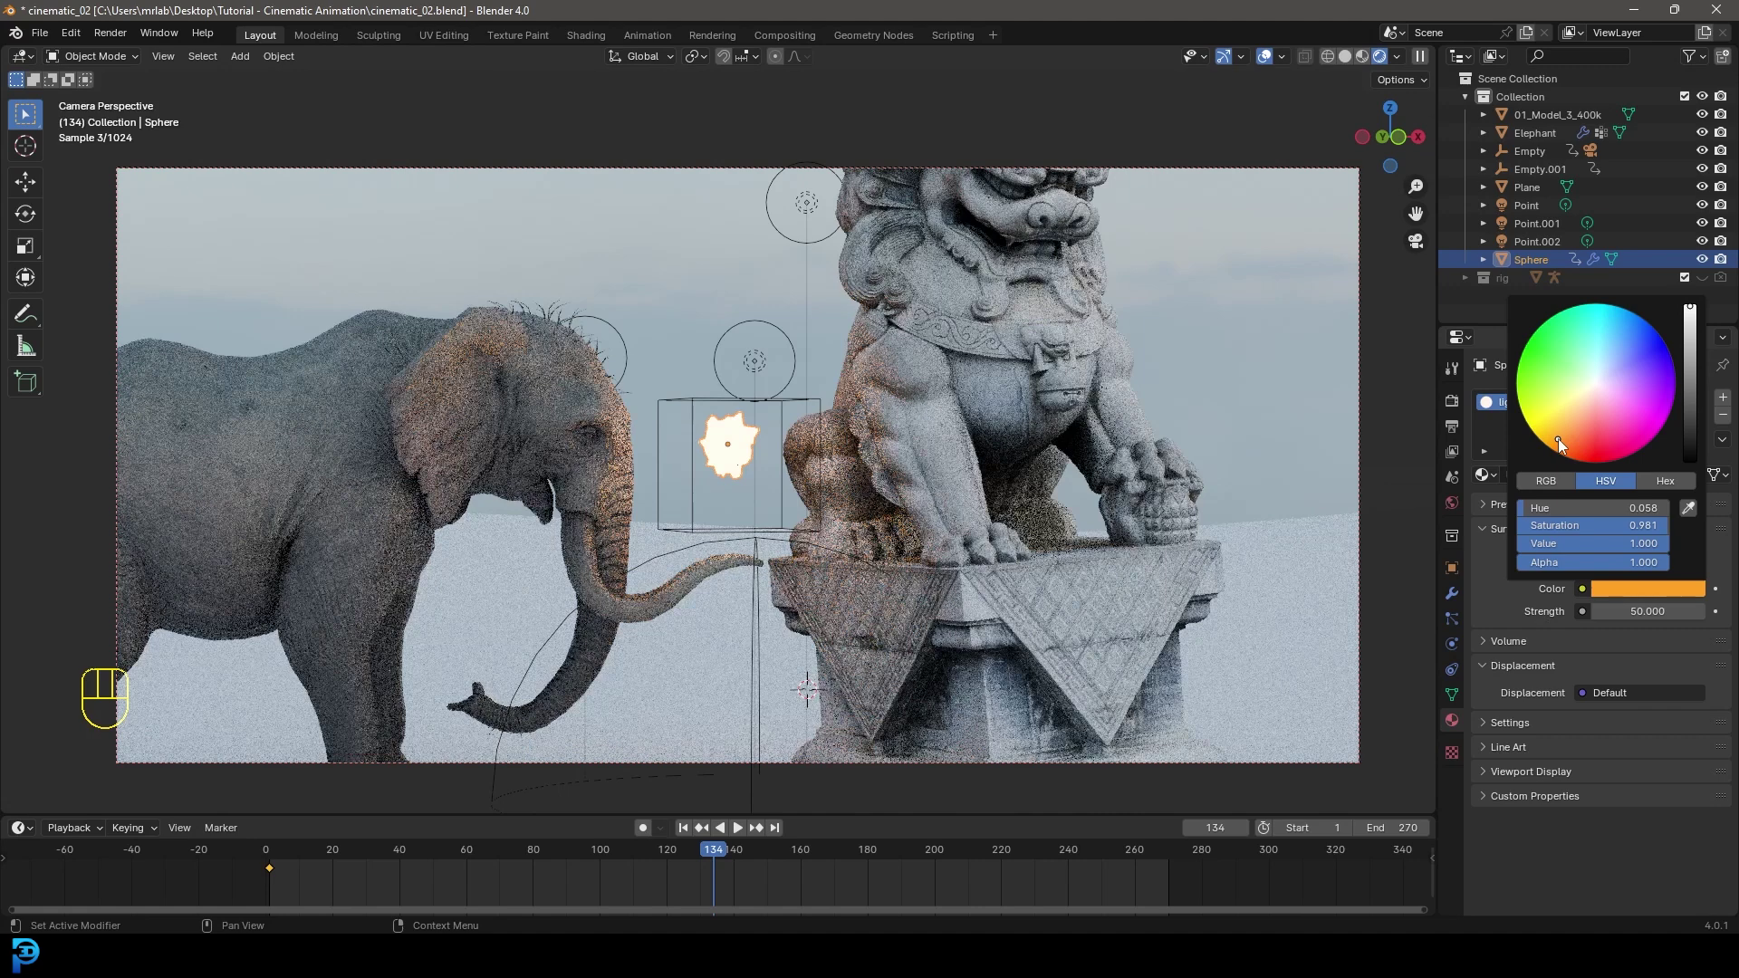
- Add an Area light to the scene
key("alt+a")
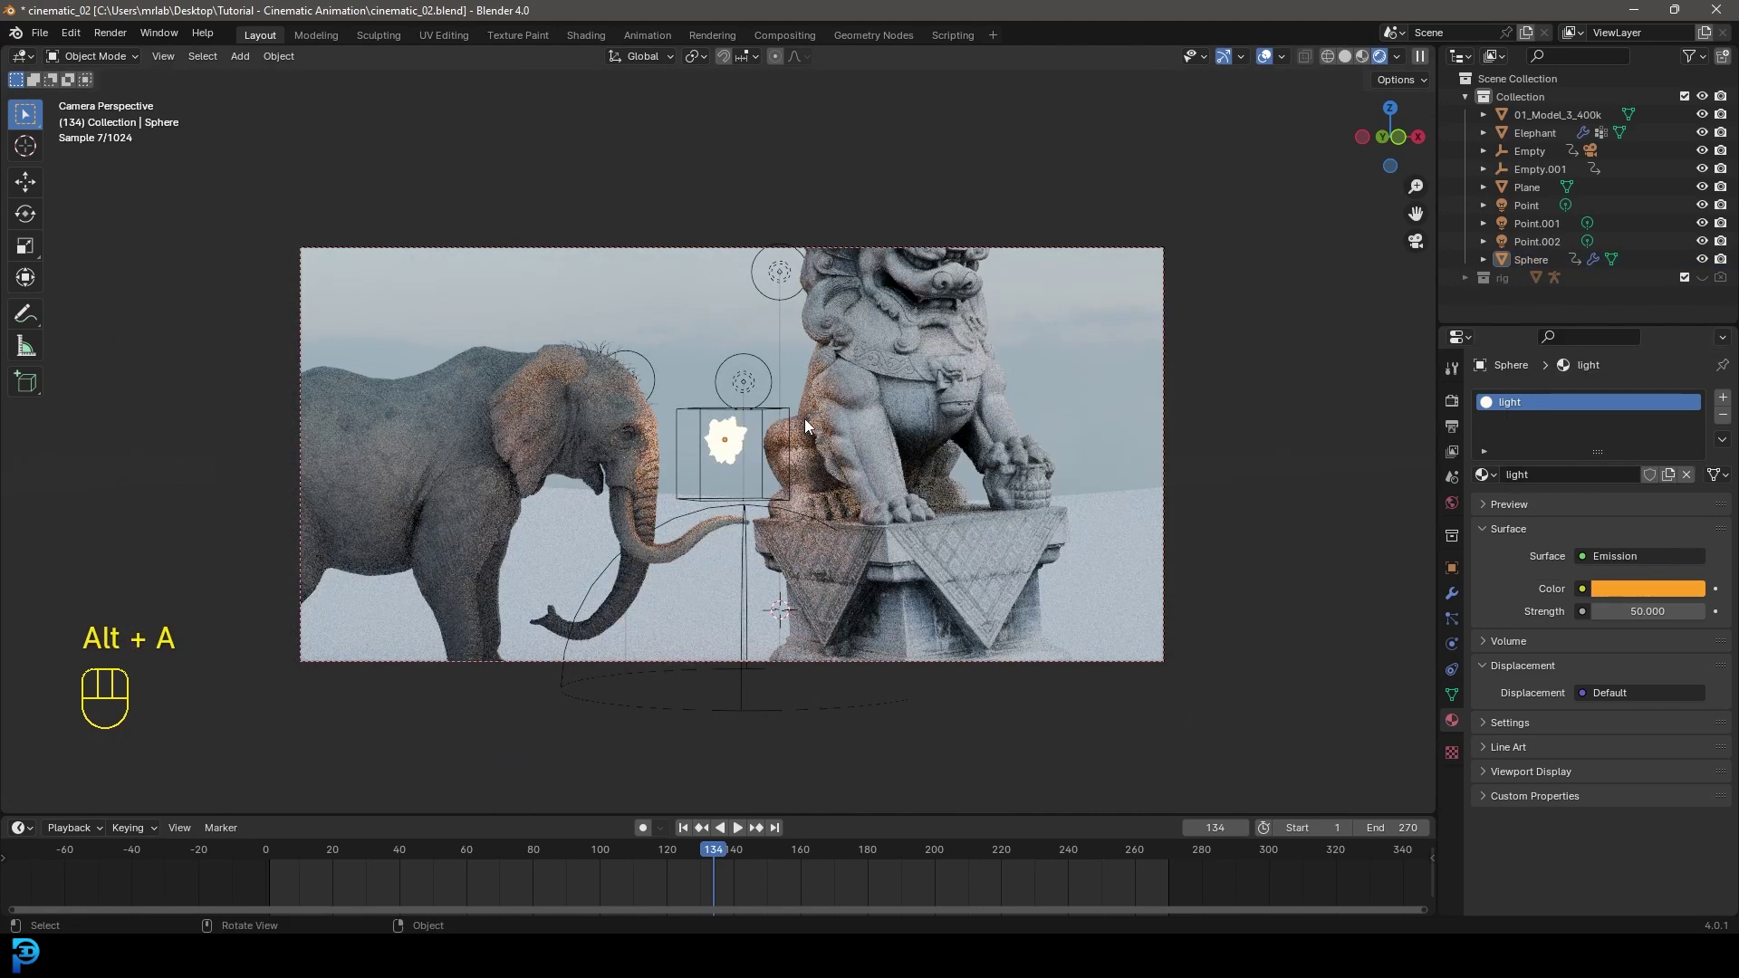
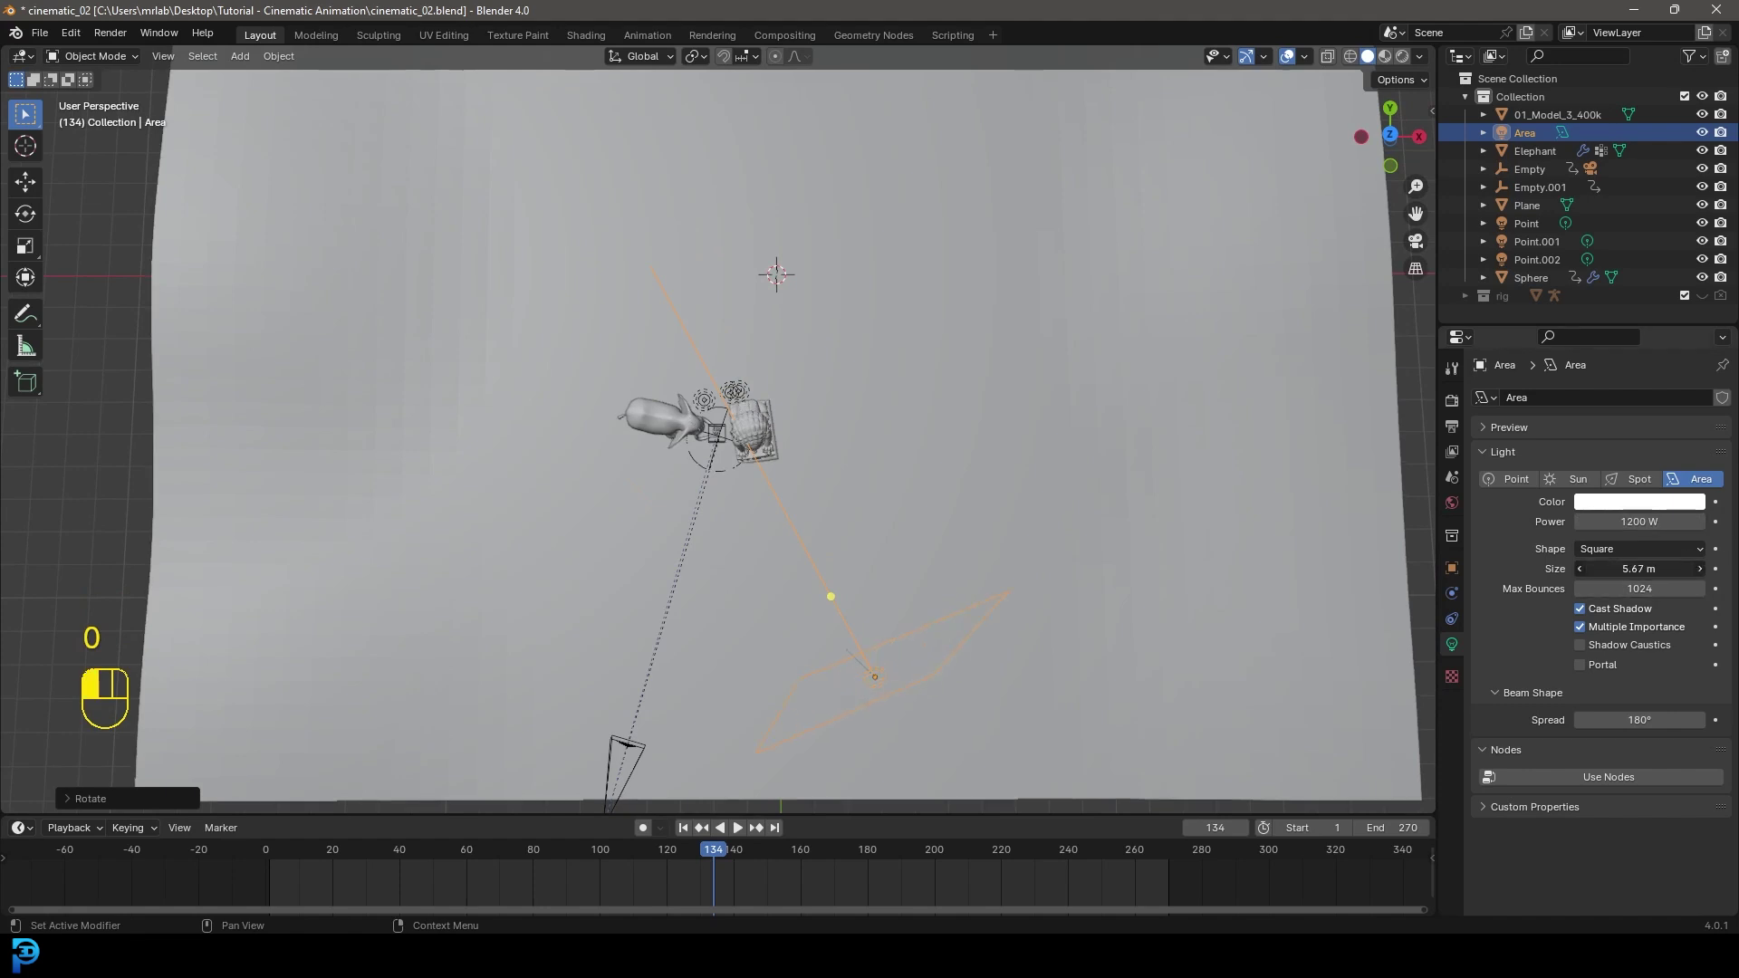
- Tilt the area light toward the statues and set a warm white colour at 700 W, size 5.94 m
left_click_drag(746, 617, 833, 506)
key("z")
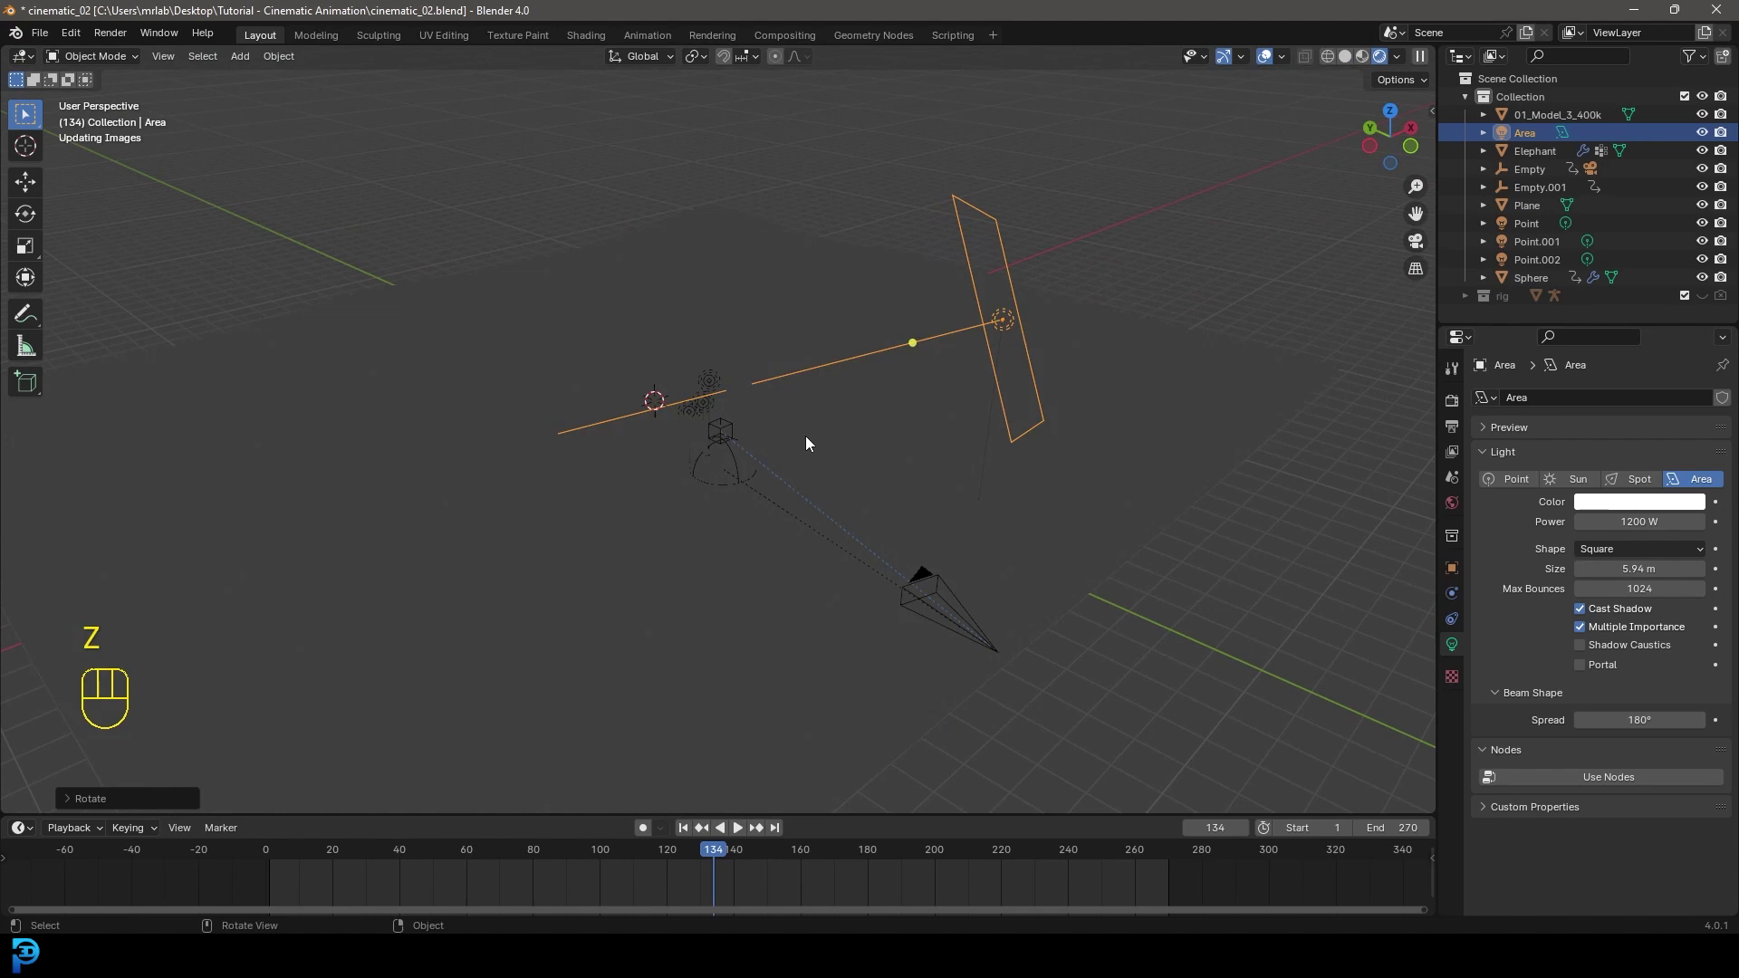
left_click(1656, 506)
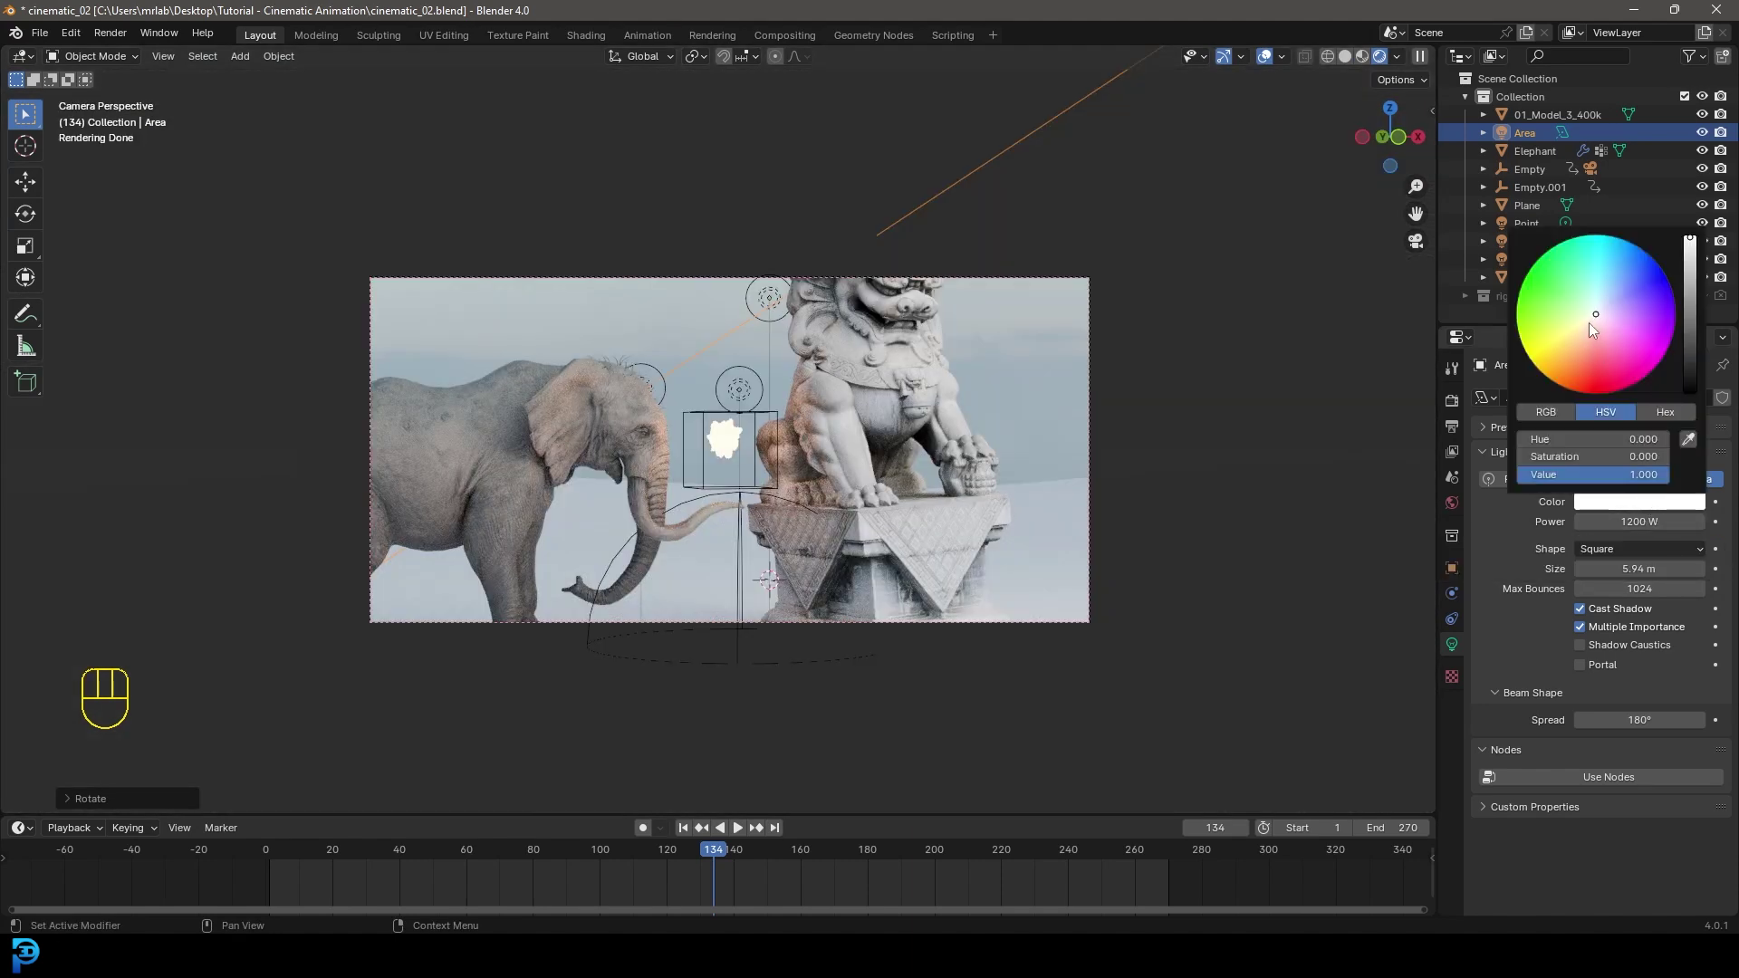
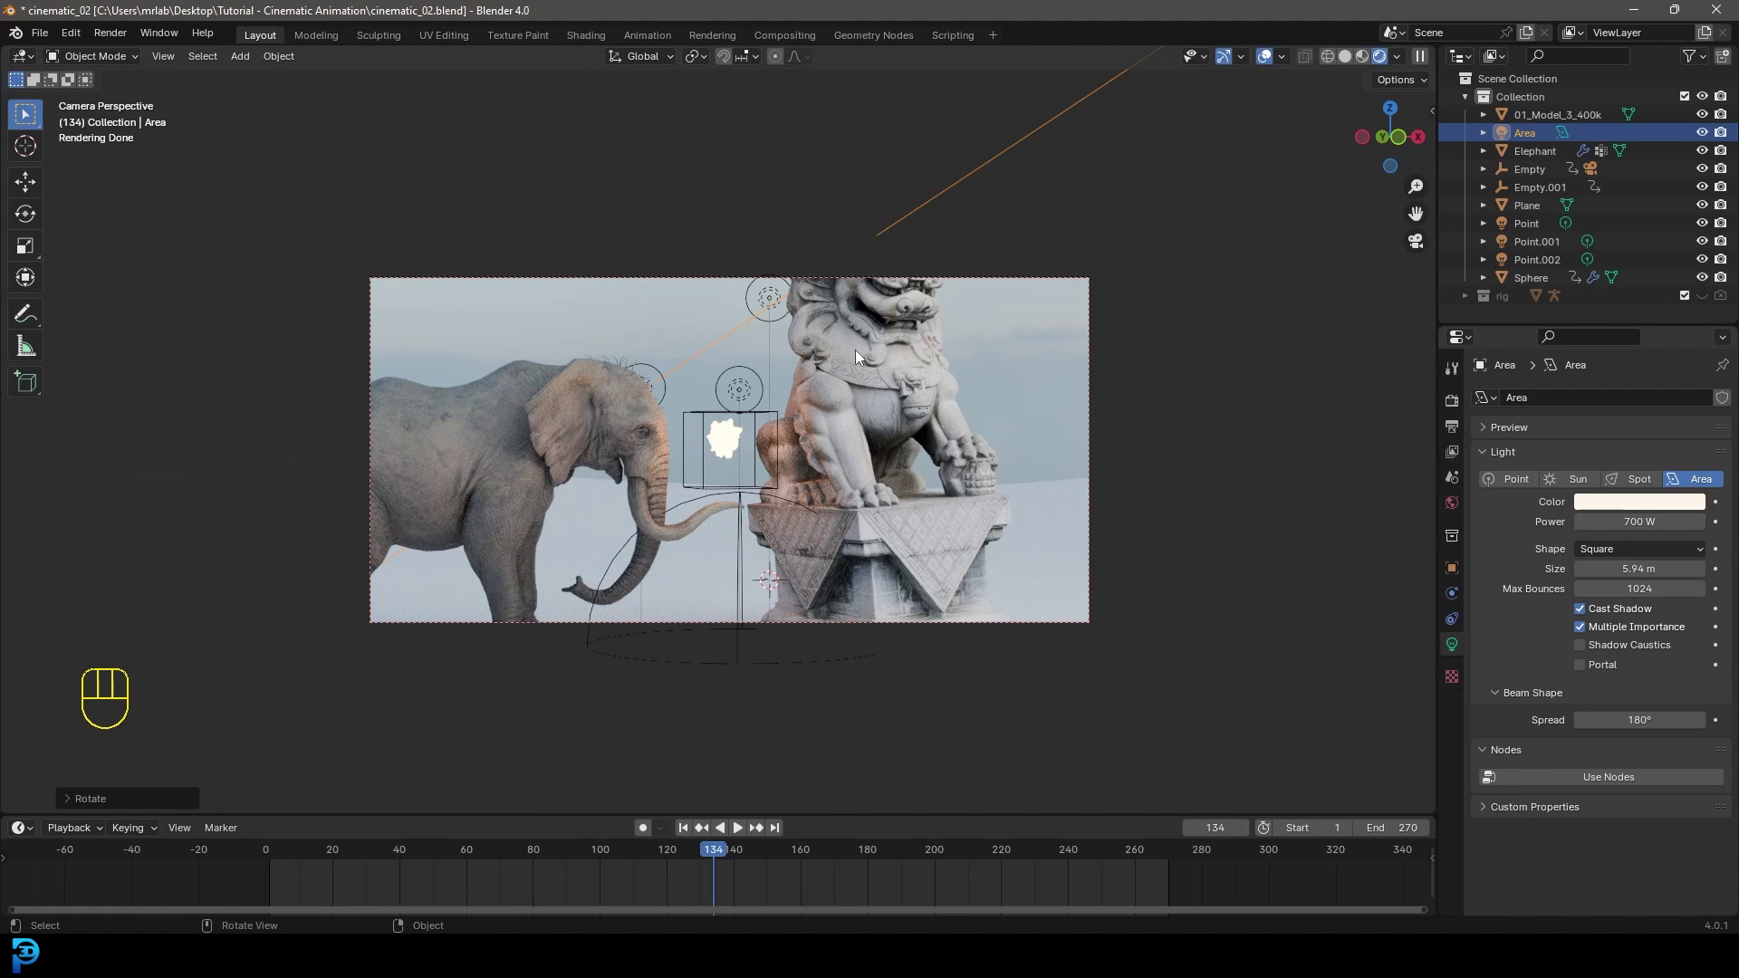
key("z")
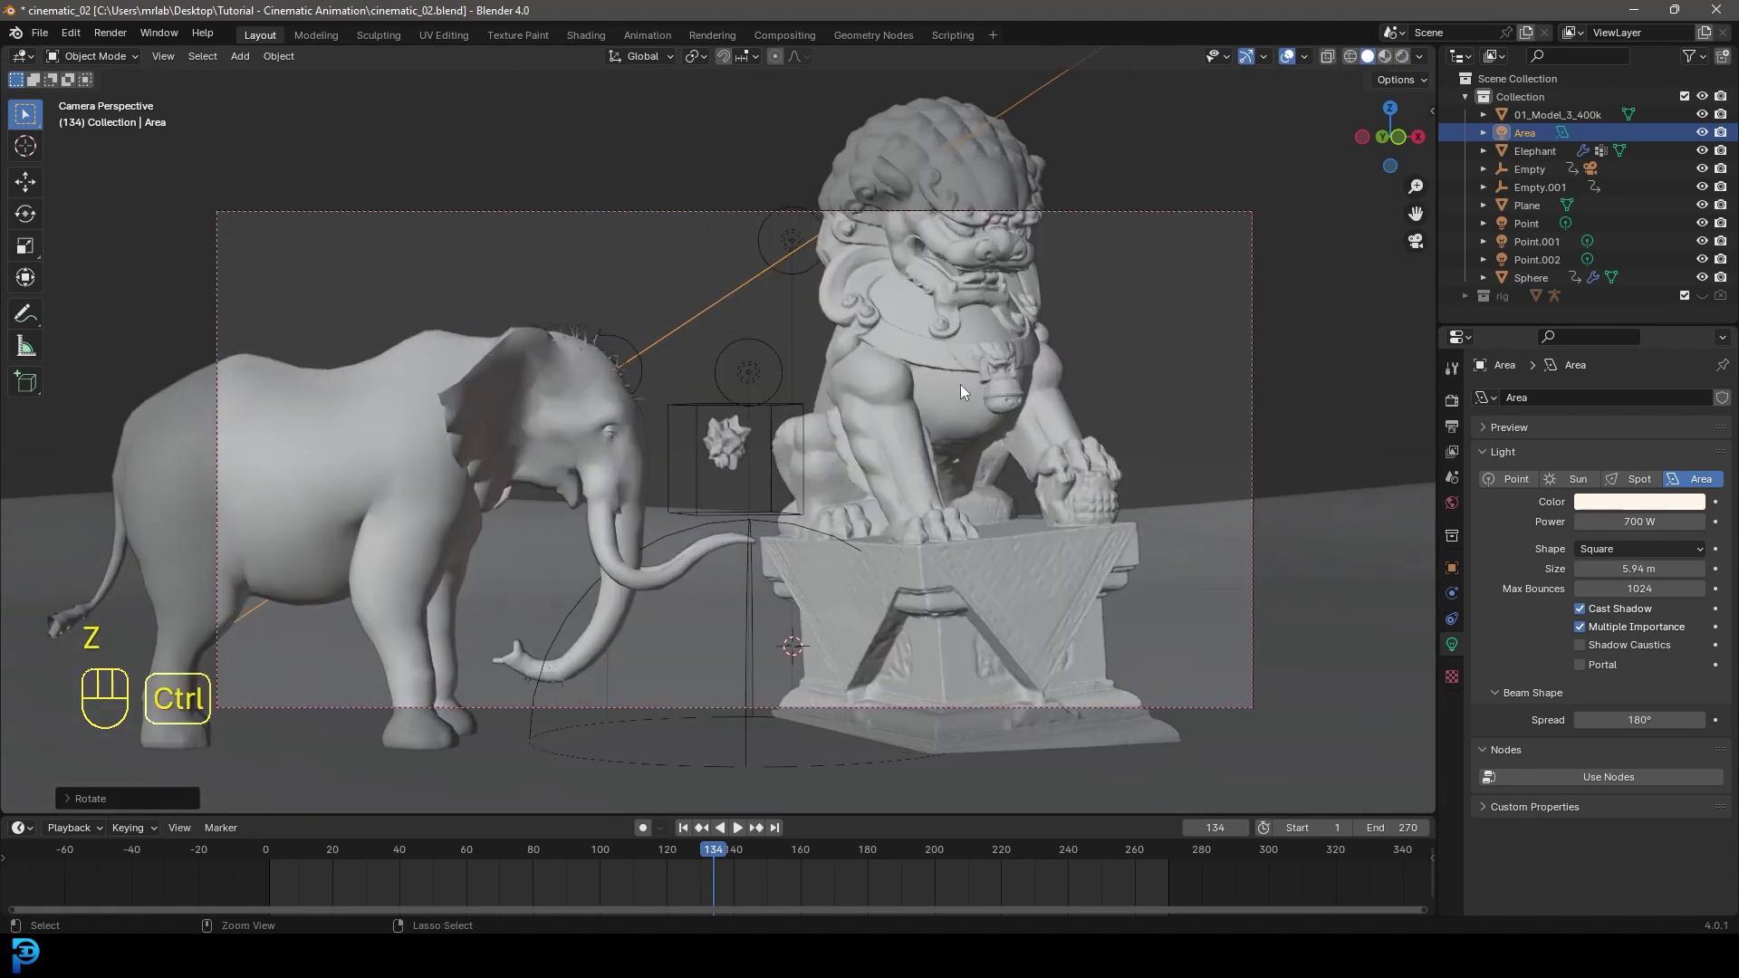
- Save the file, reframe the camera view and show the Geo-Scatter sidebar tab
key("ctrl+s")
key("ctrl+s")
key("ctrl+s")
middle_click(1000, 454)
left_click(1011, 444)
middle_click(1035, 429)
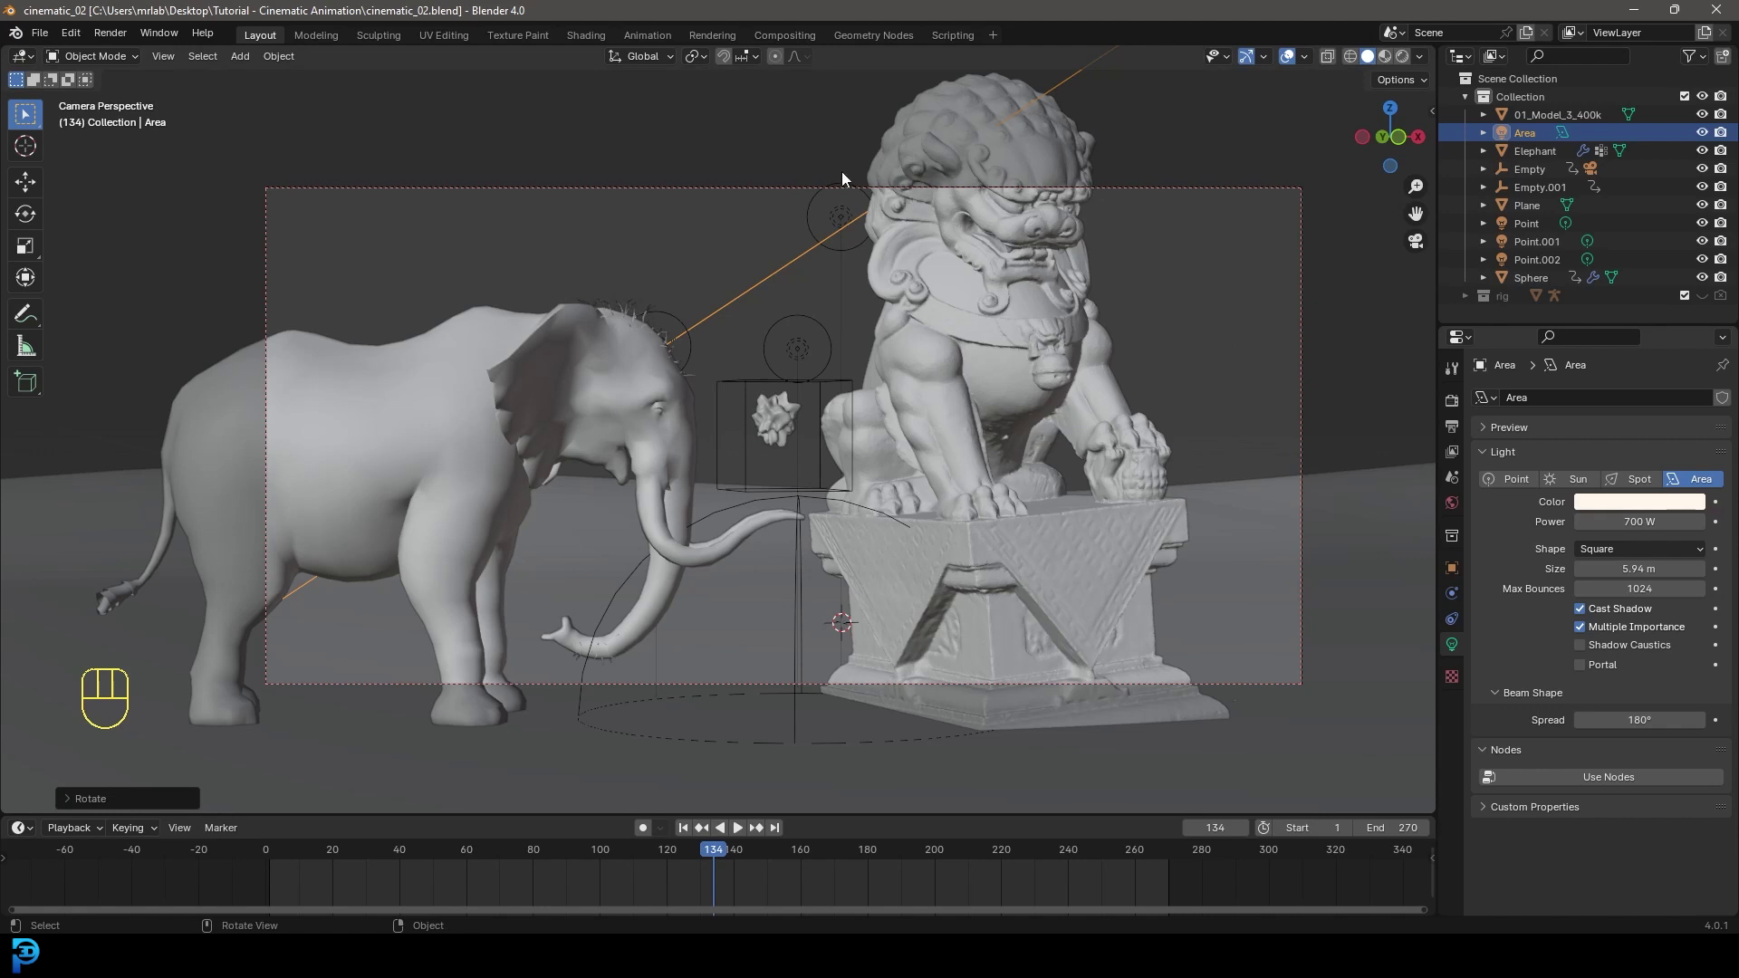
key("n")
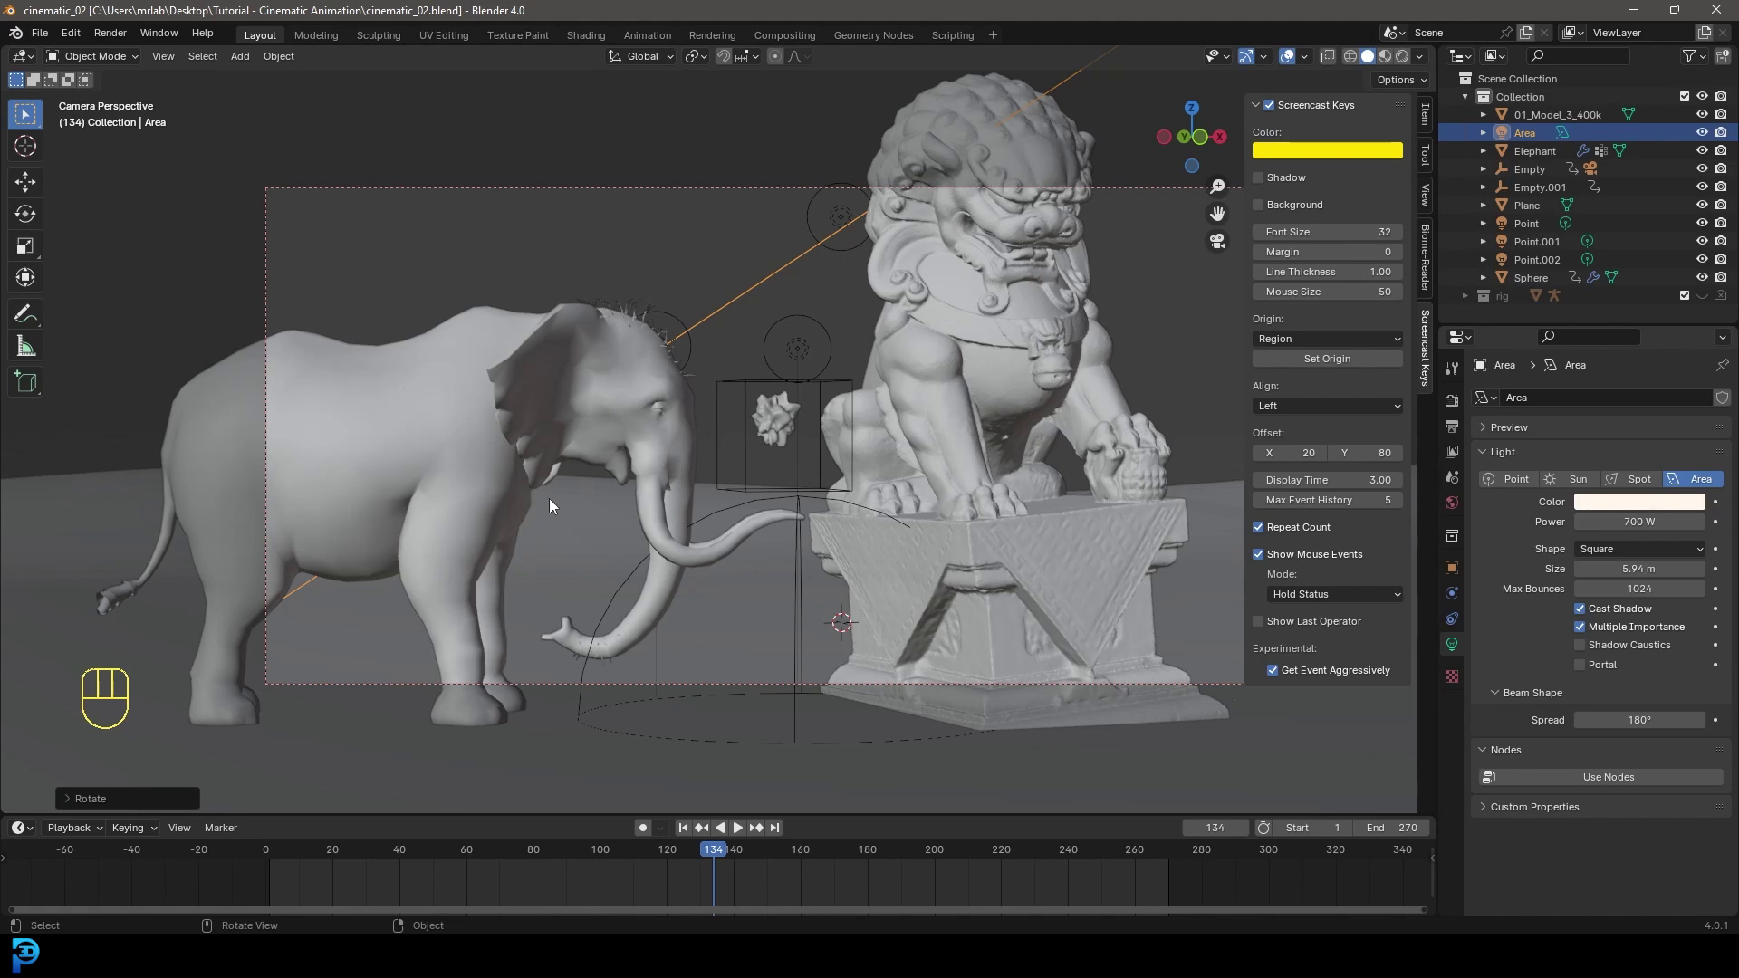
- Pick the ground Plane as Geo-Scatter emitter and bring up Apply transforms for it
left_click(1435, 251)
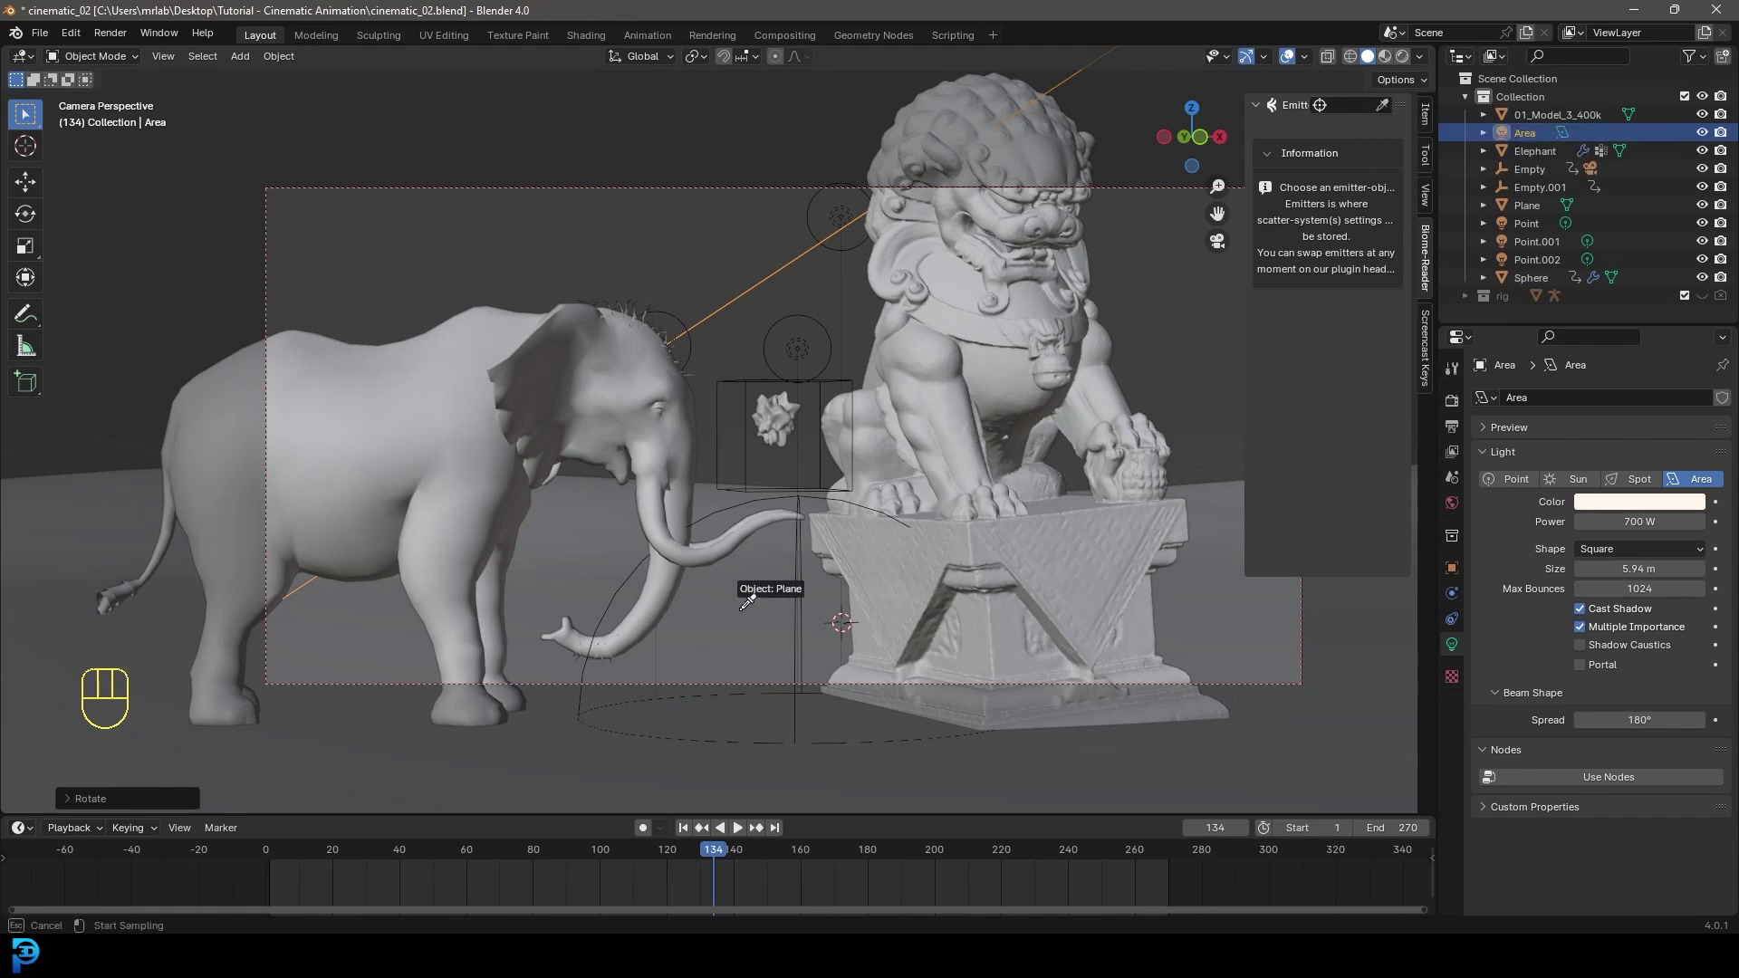
left_click_drag(586, 439, 631, 549)
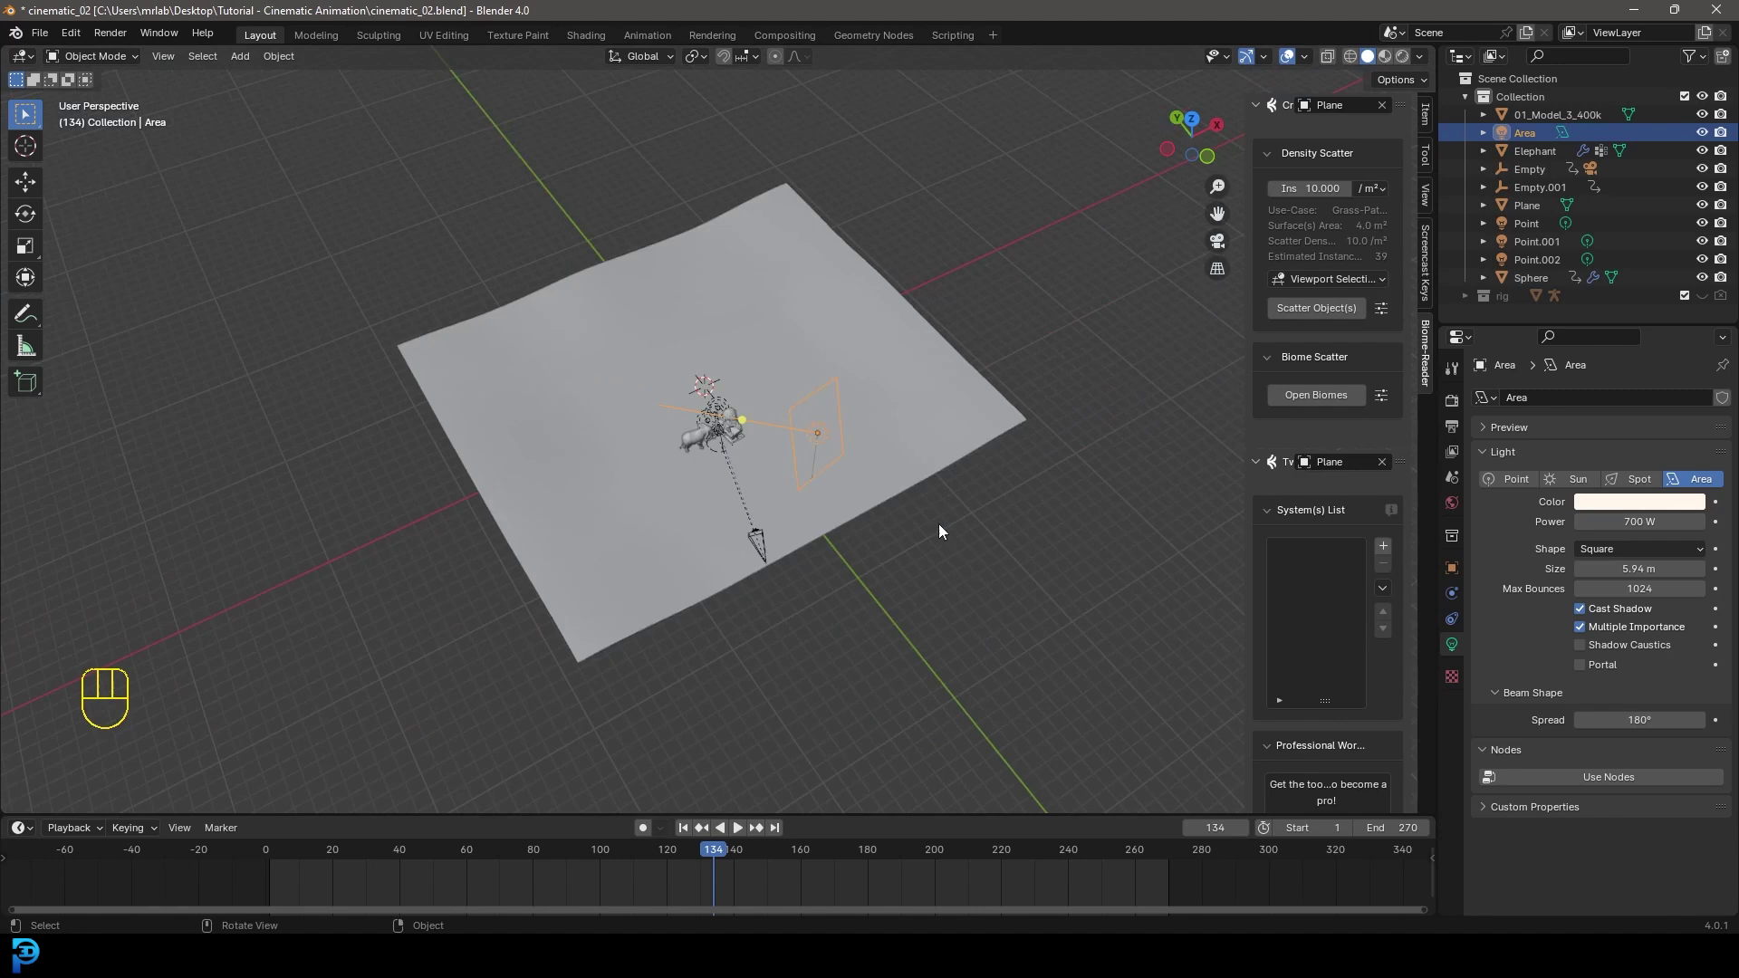
left_click_drag(935, 535, 911, 504)
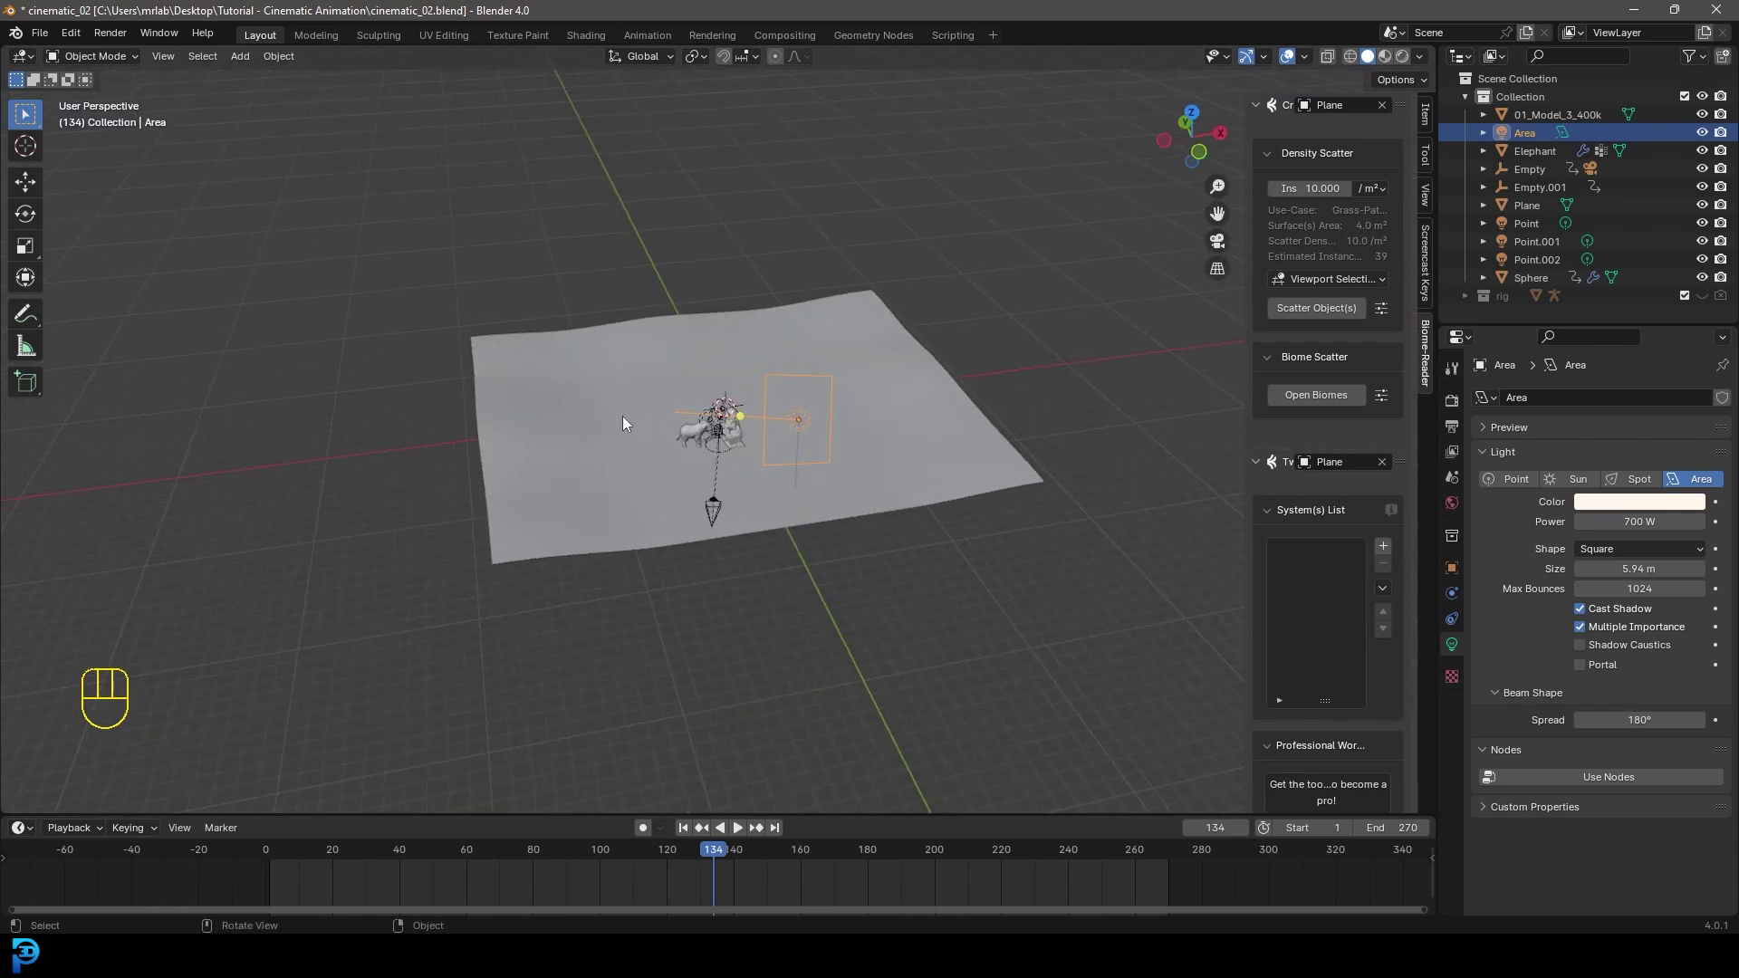
key("ctrl+a")
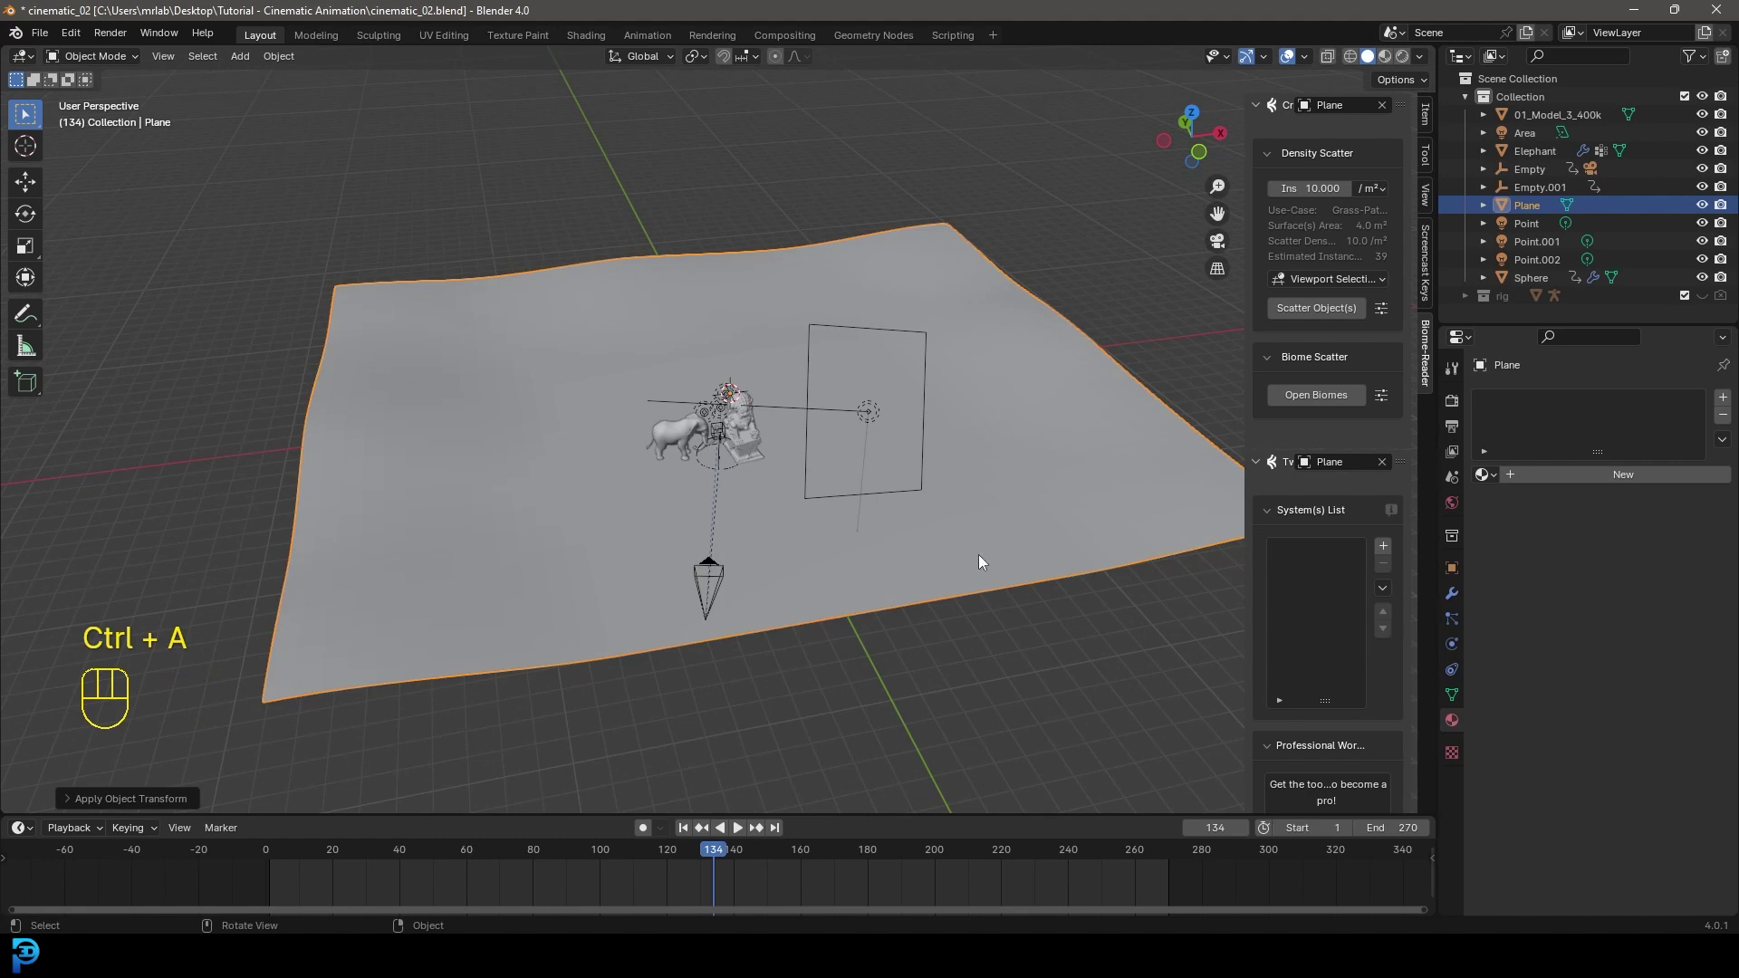
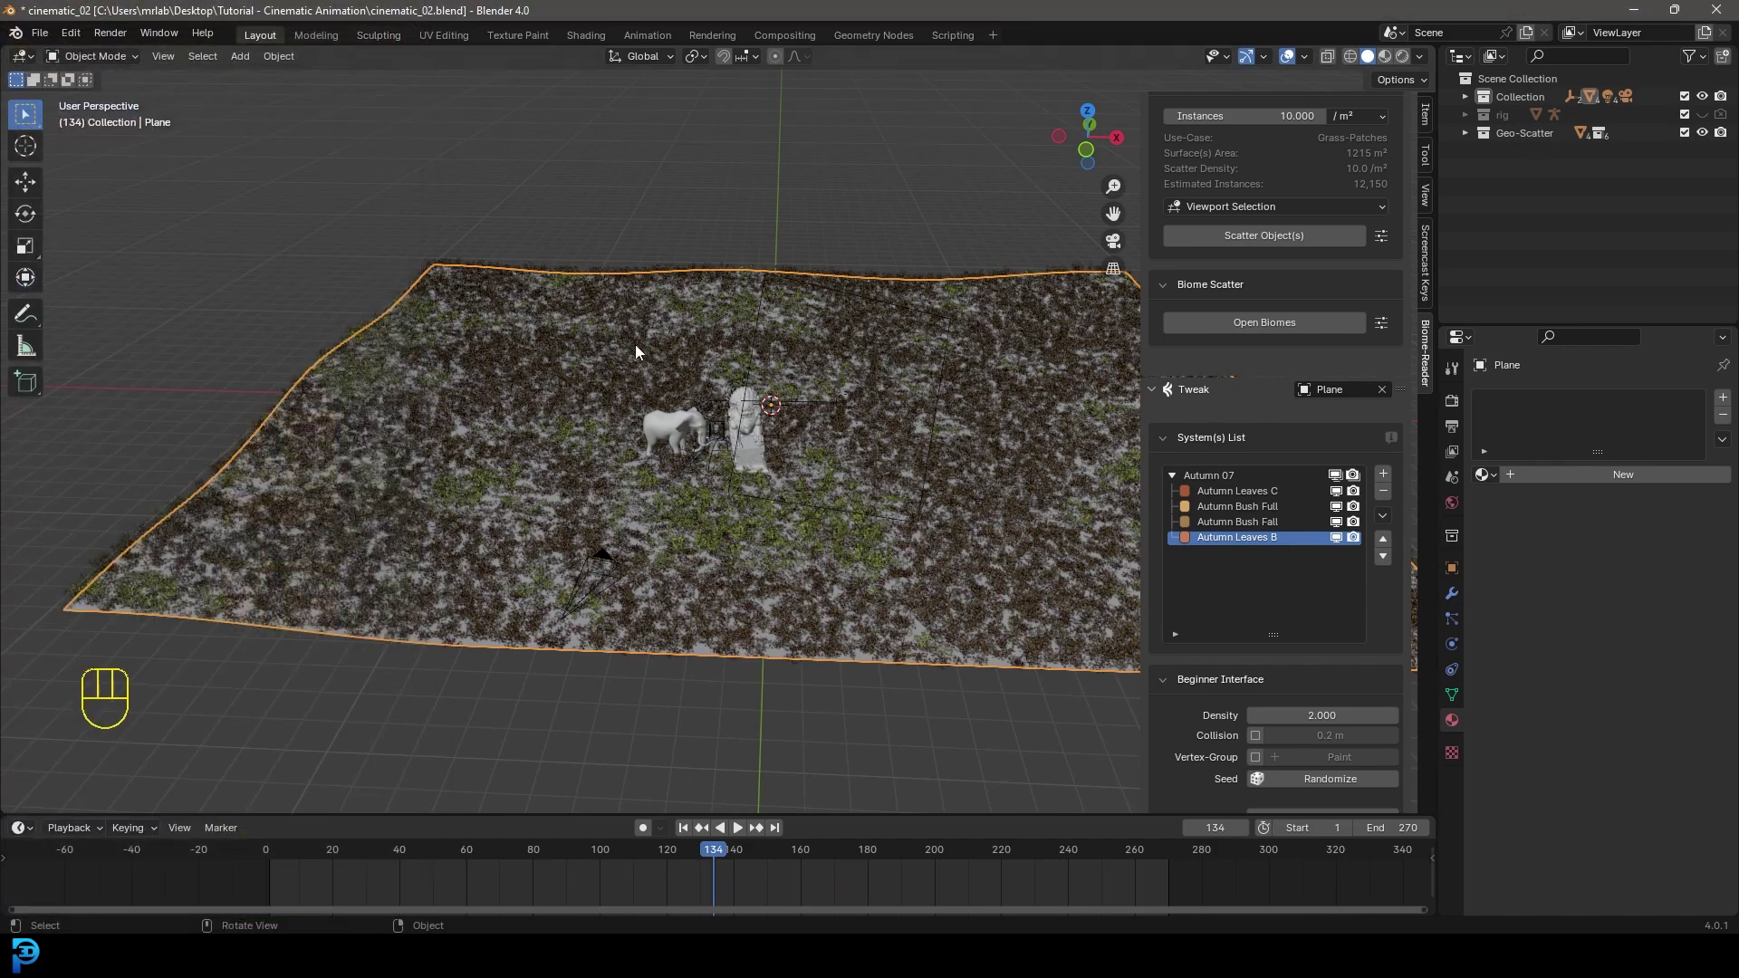
- Orbit to inspect the Autumn 07 biome scattered over the ground plane
middle_click(707, 387)
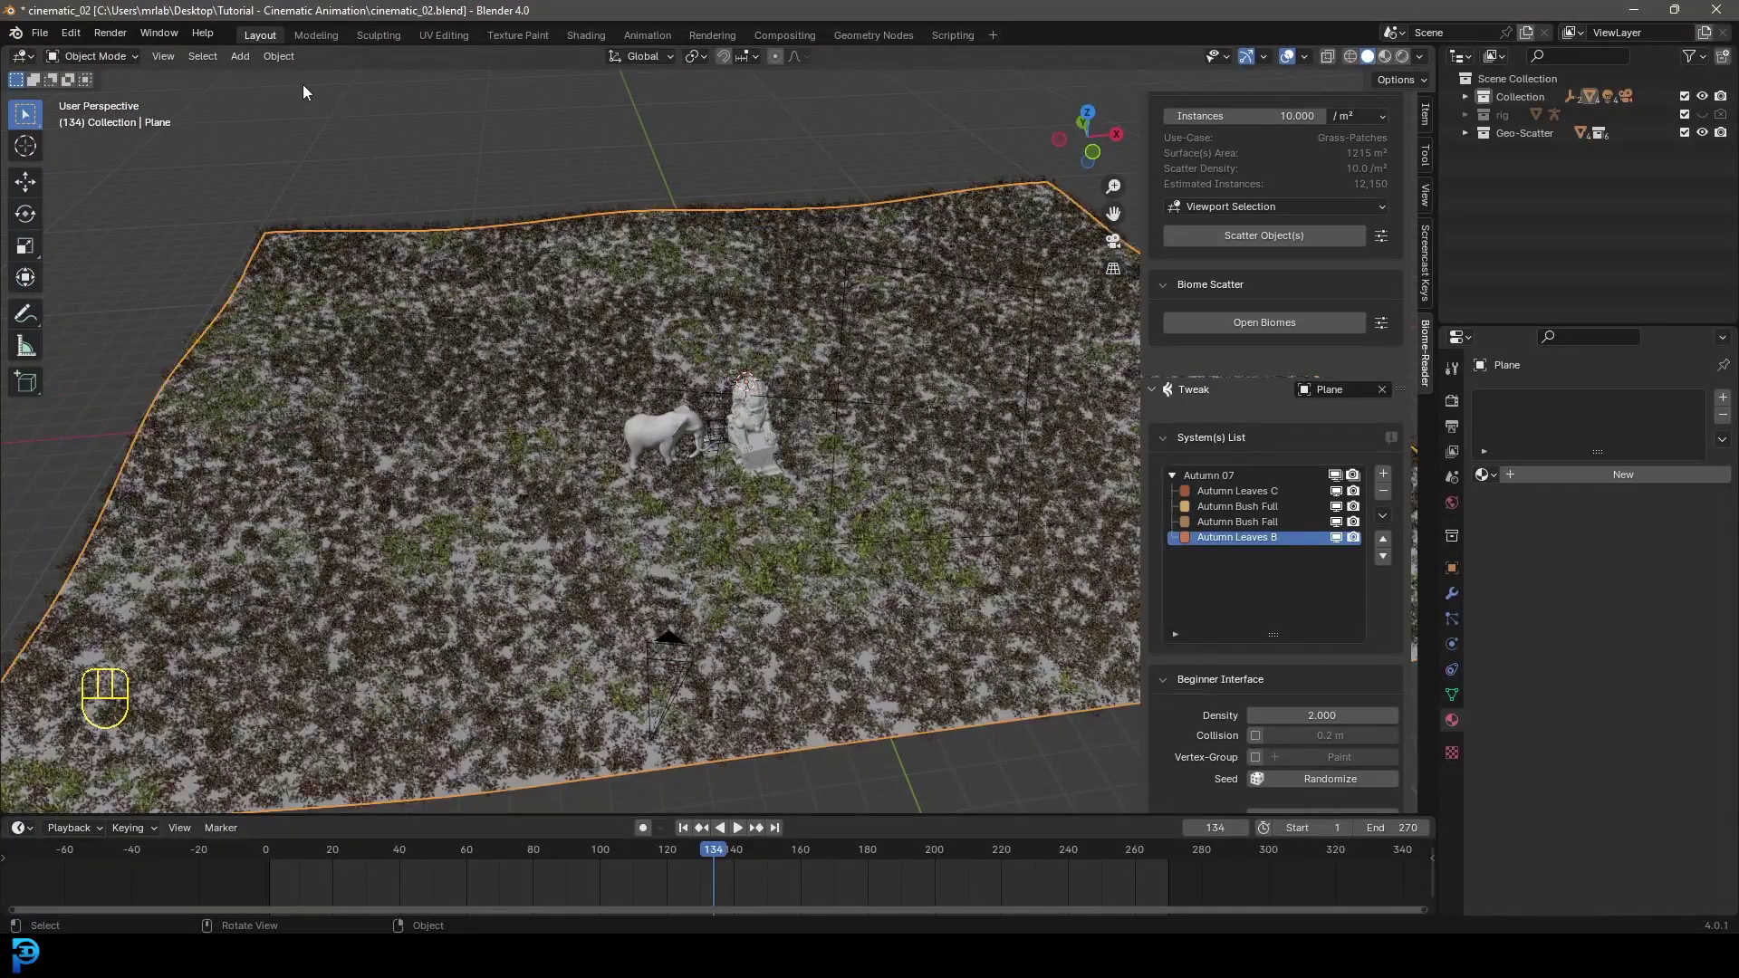
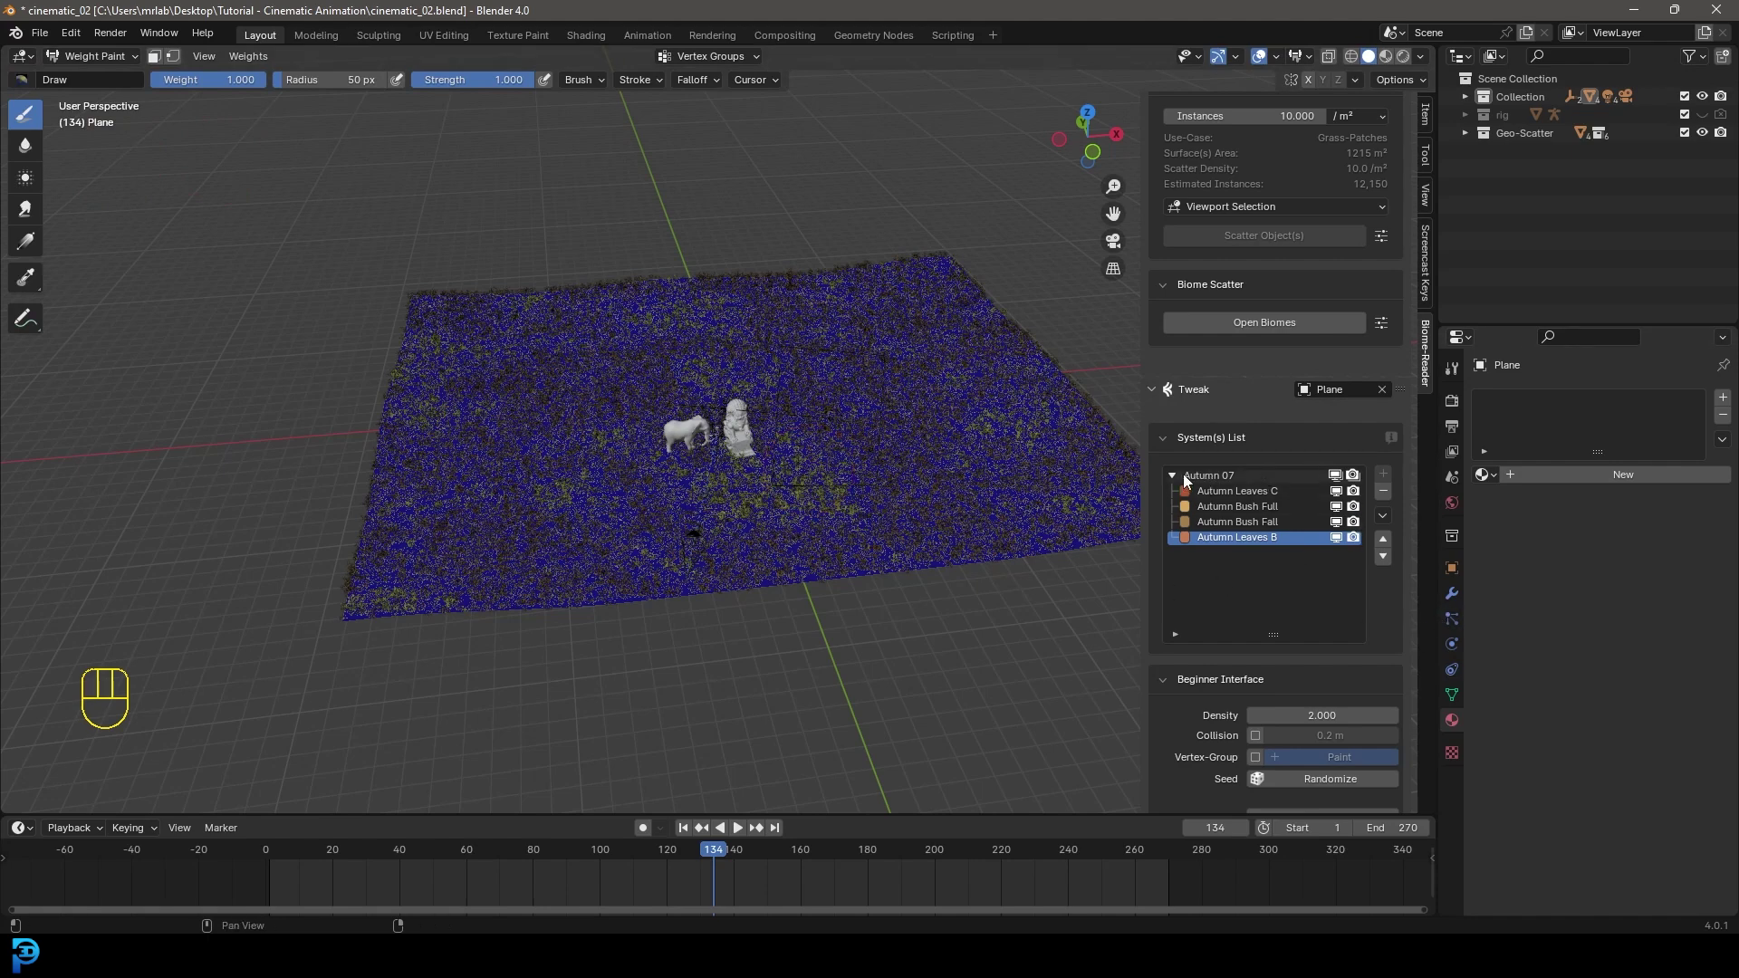
- Hide the scatter layers and paint red weights on the plane within the camera's view wedge
left_click(1342, 480)
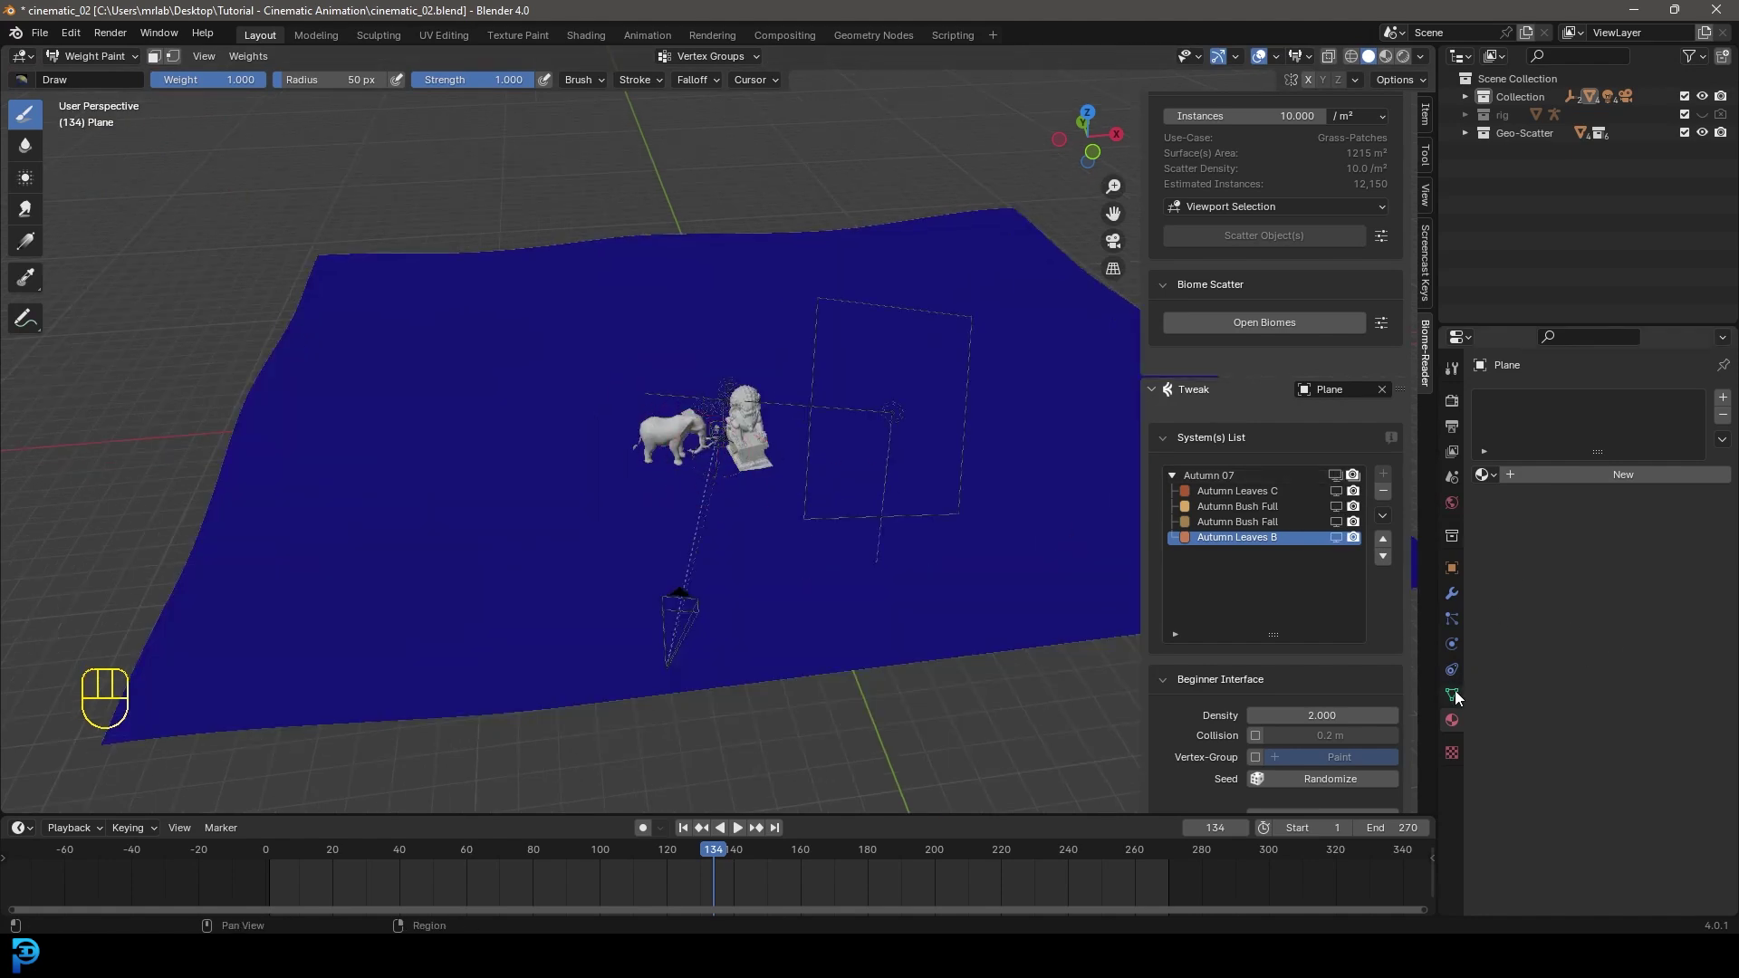
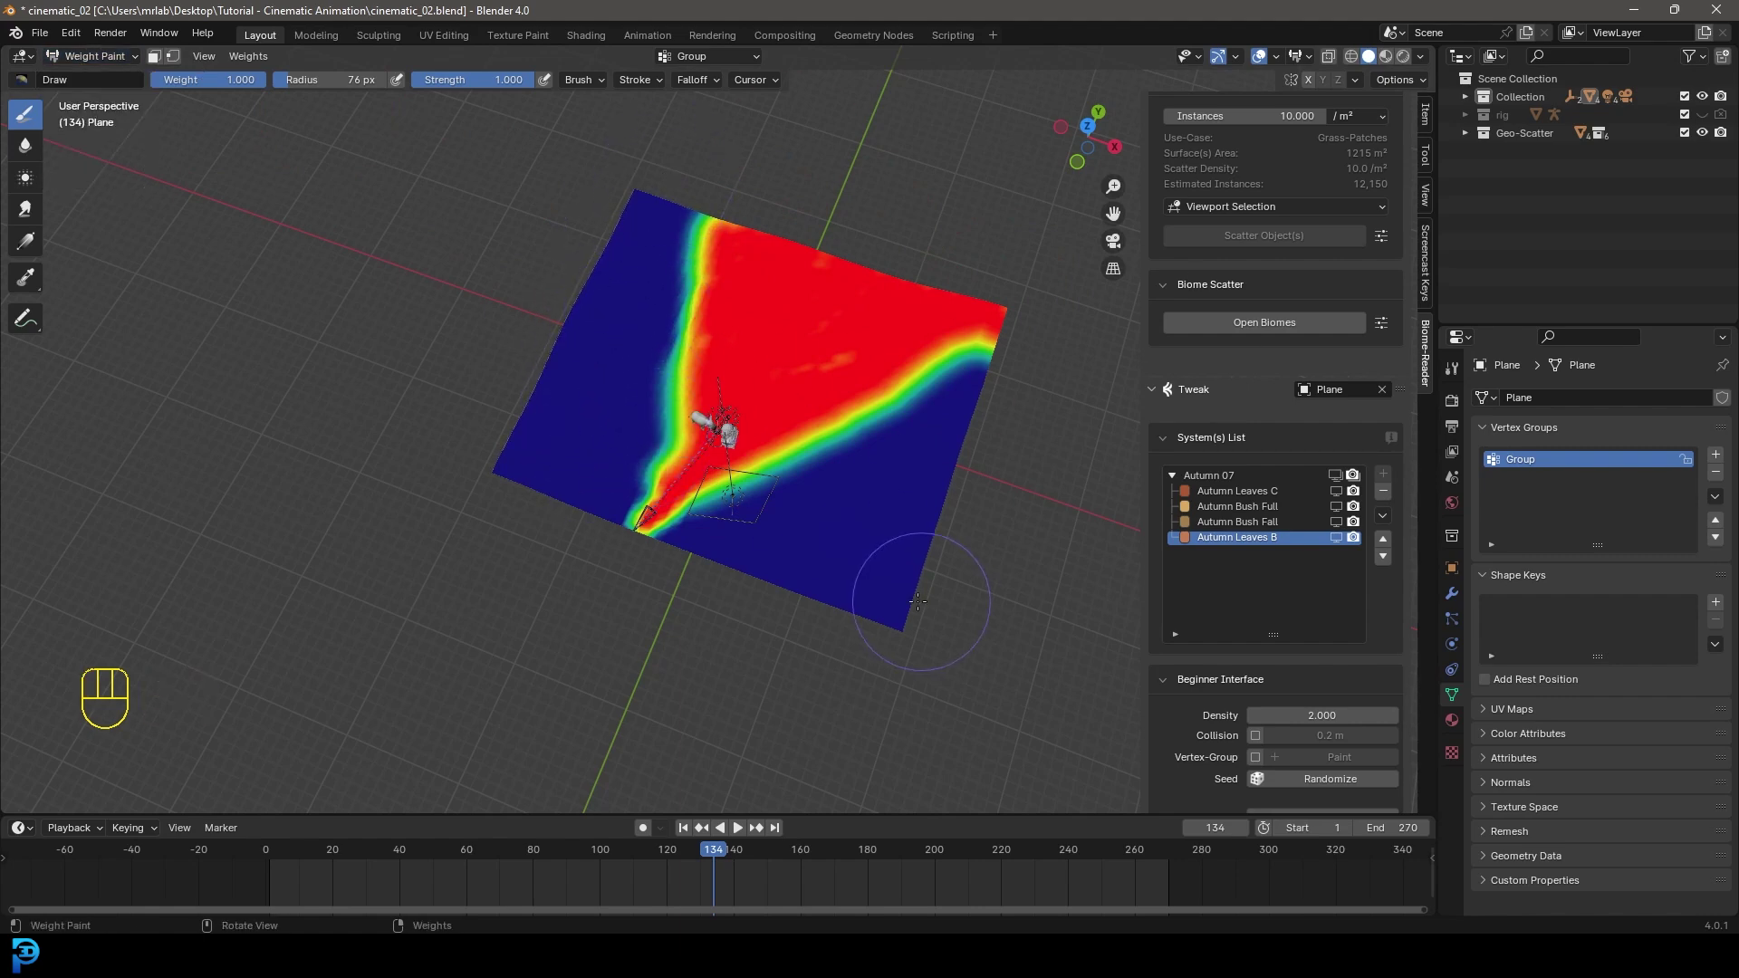
key("KP_0")
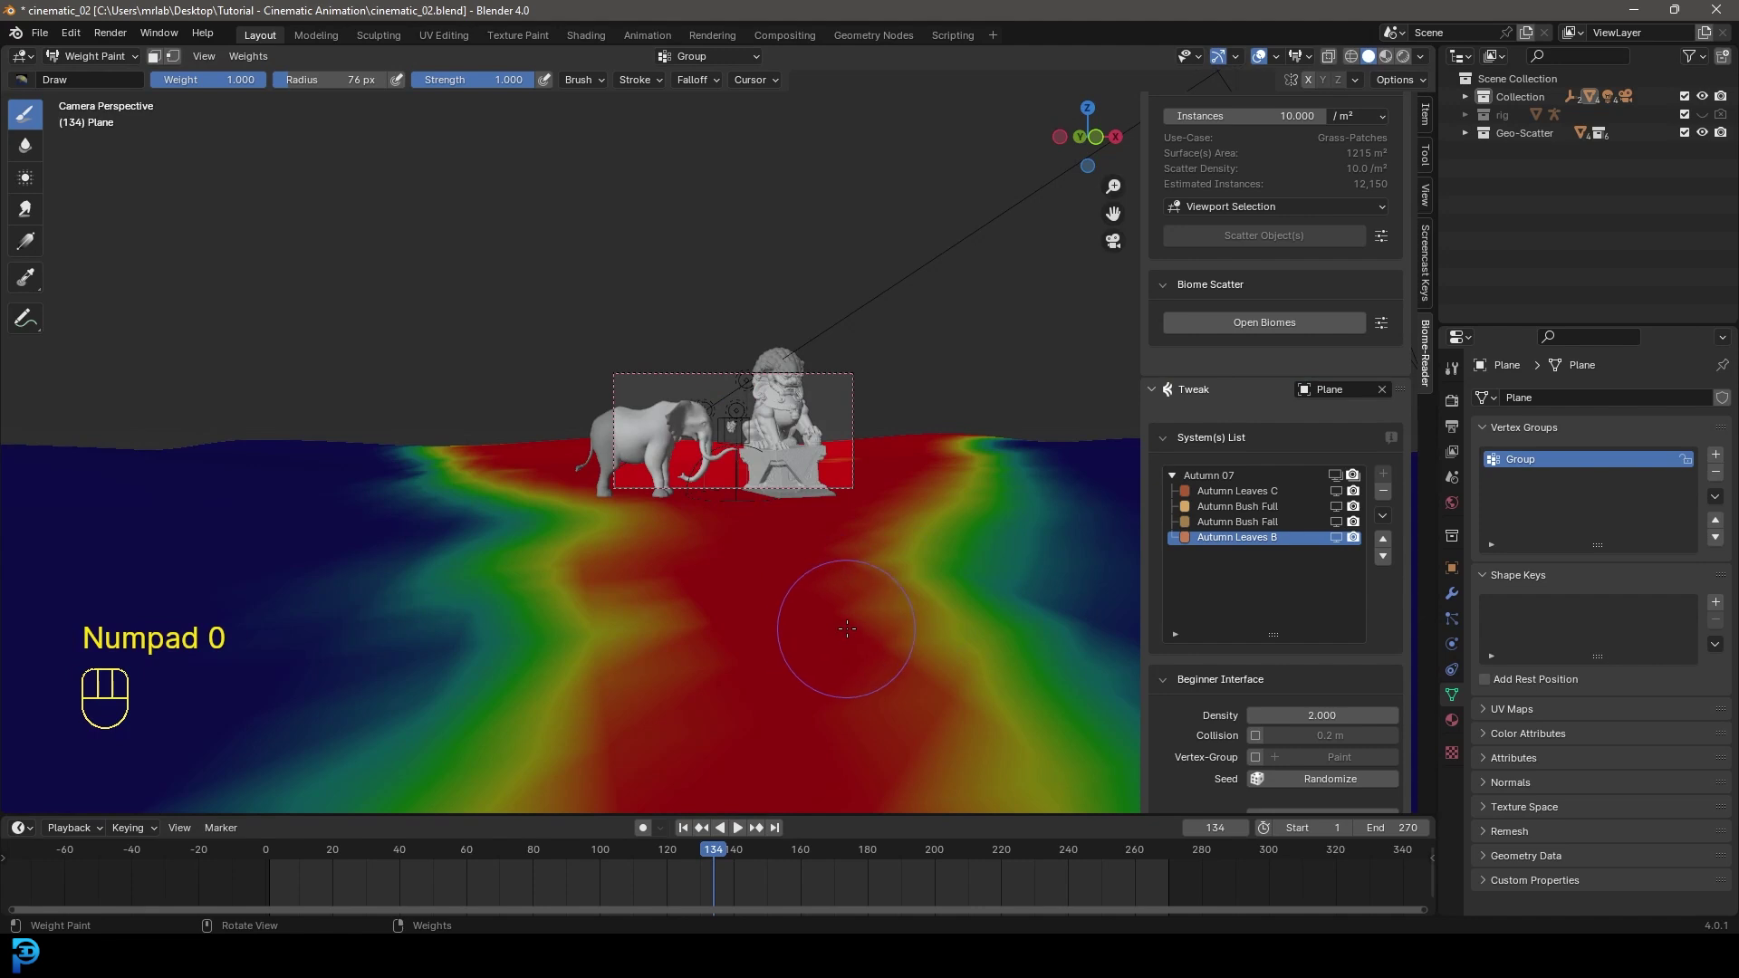
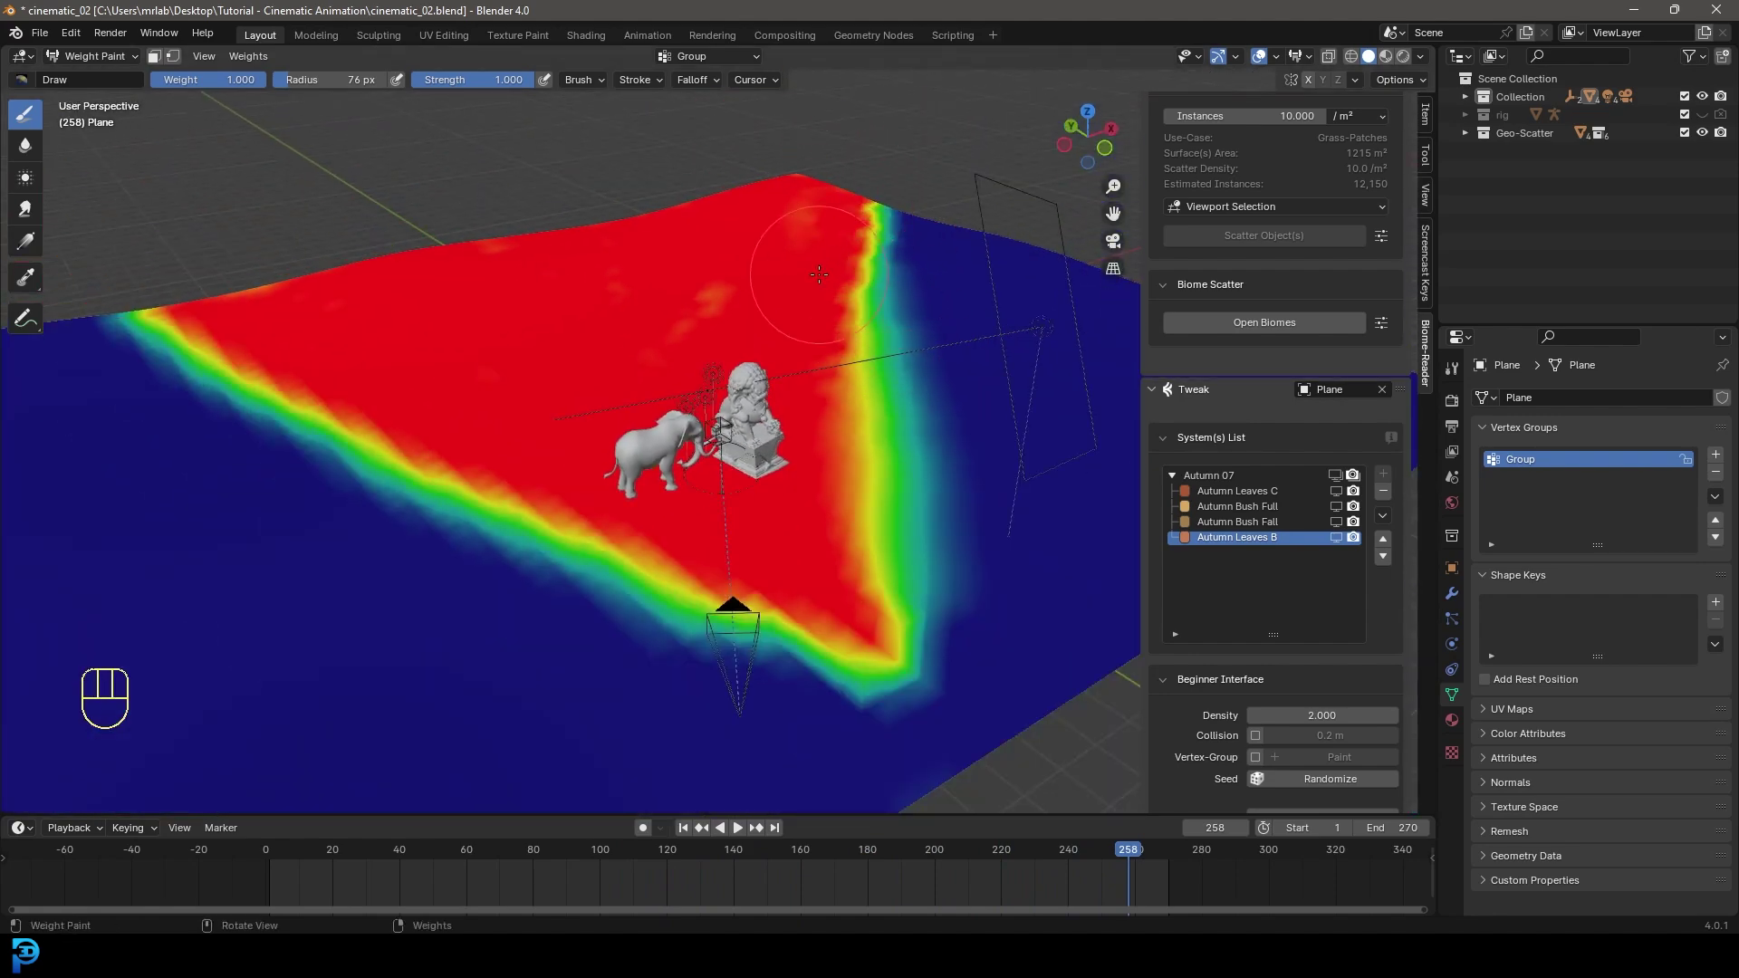
key("KP_0")
key("space")
key("space")
- Back in Object Mode, mask Autumn 07 by the painted Group vertex group, inverted to fill the painted area
left_click_drag(94, 68, 103, 83)
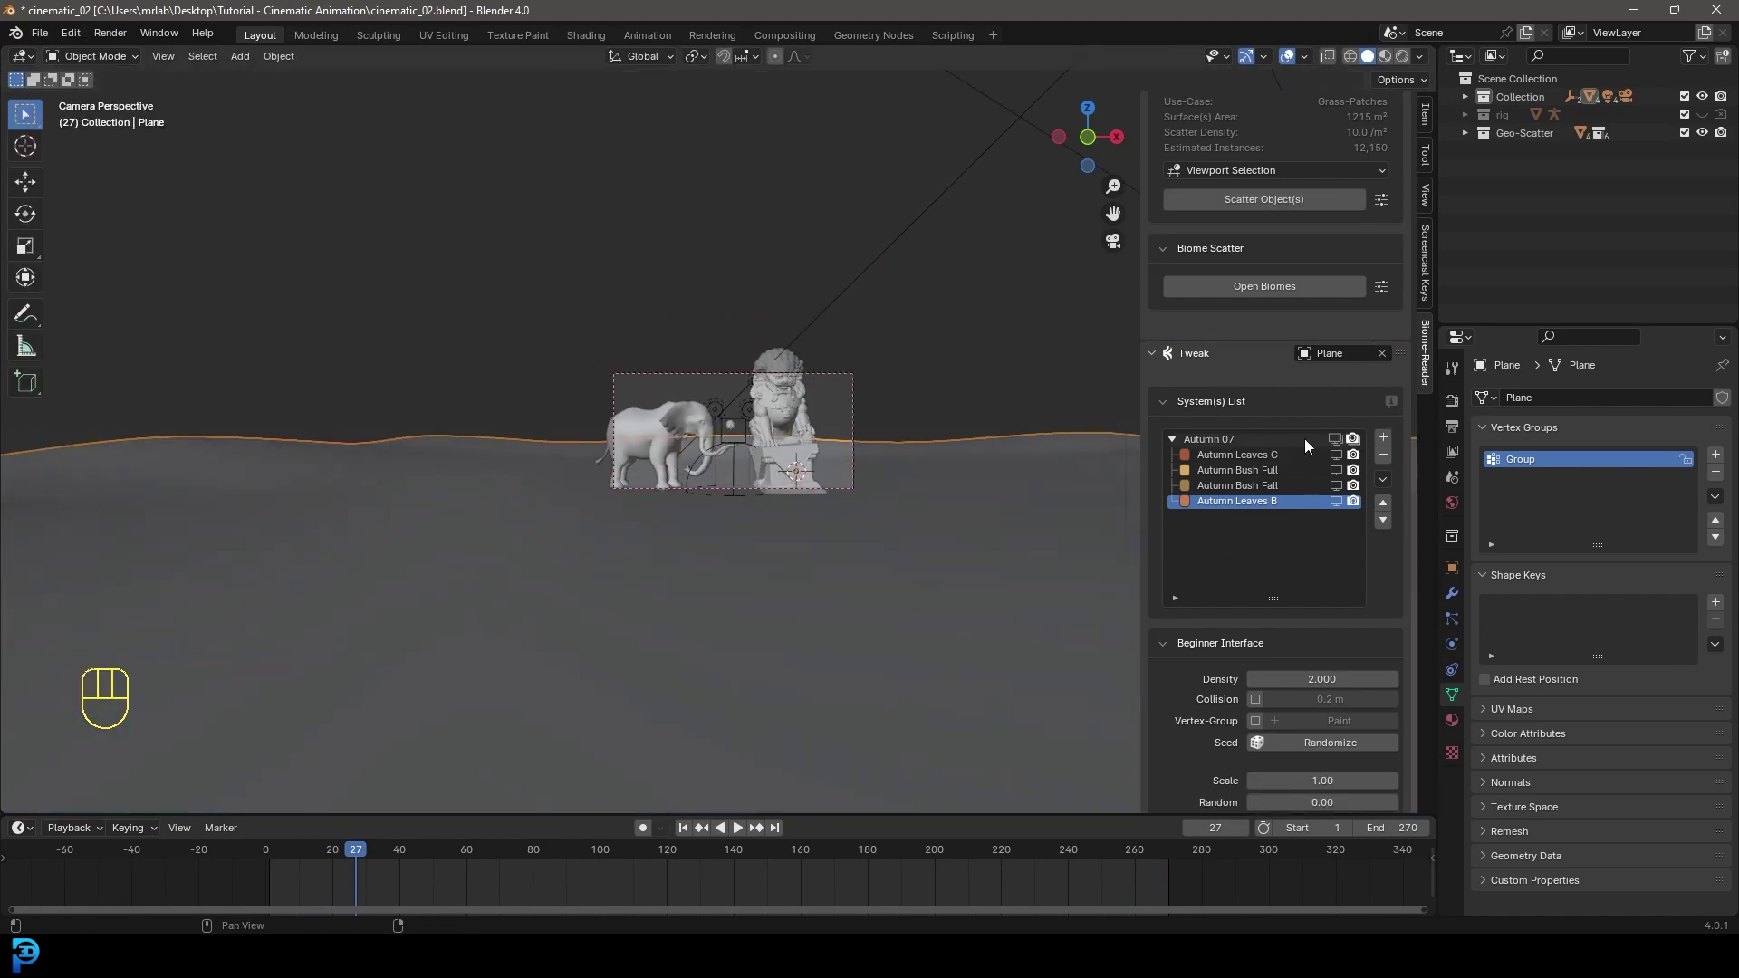
left_click(1338, 444)
middle_click(656, 417)
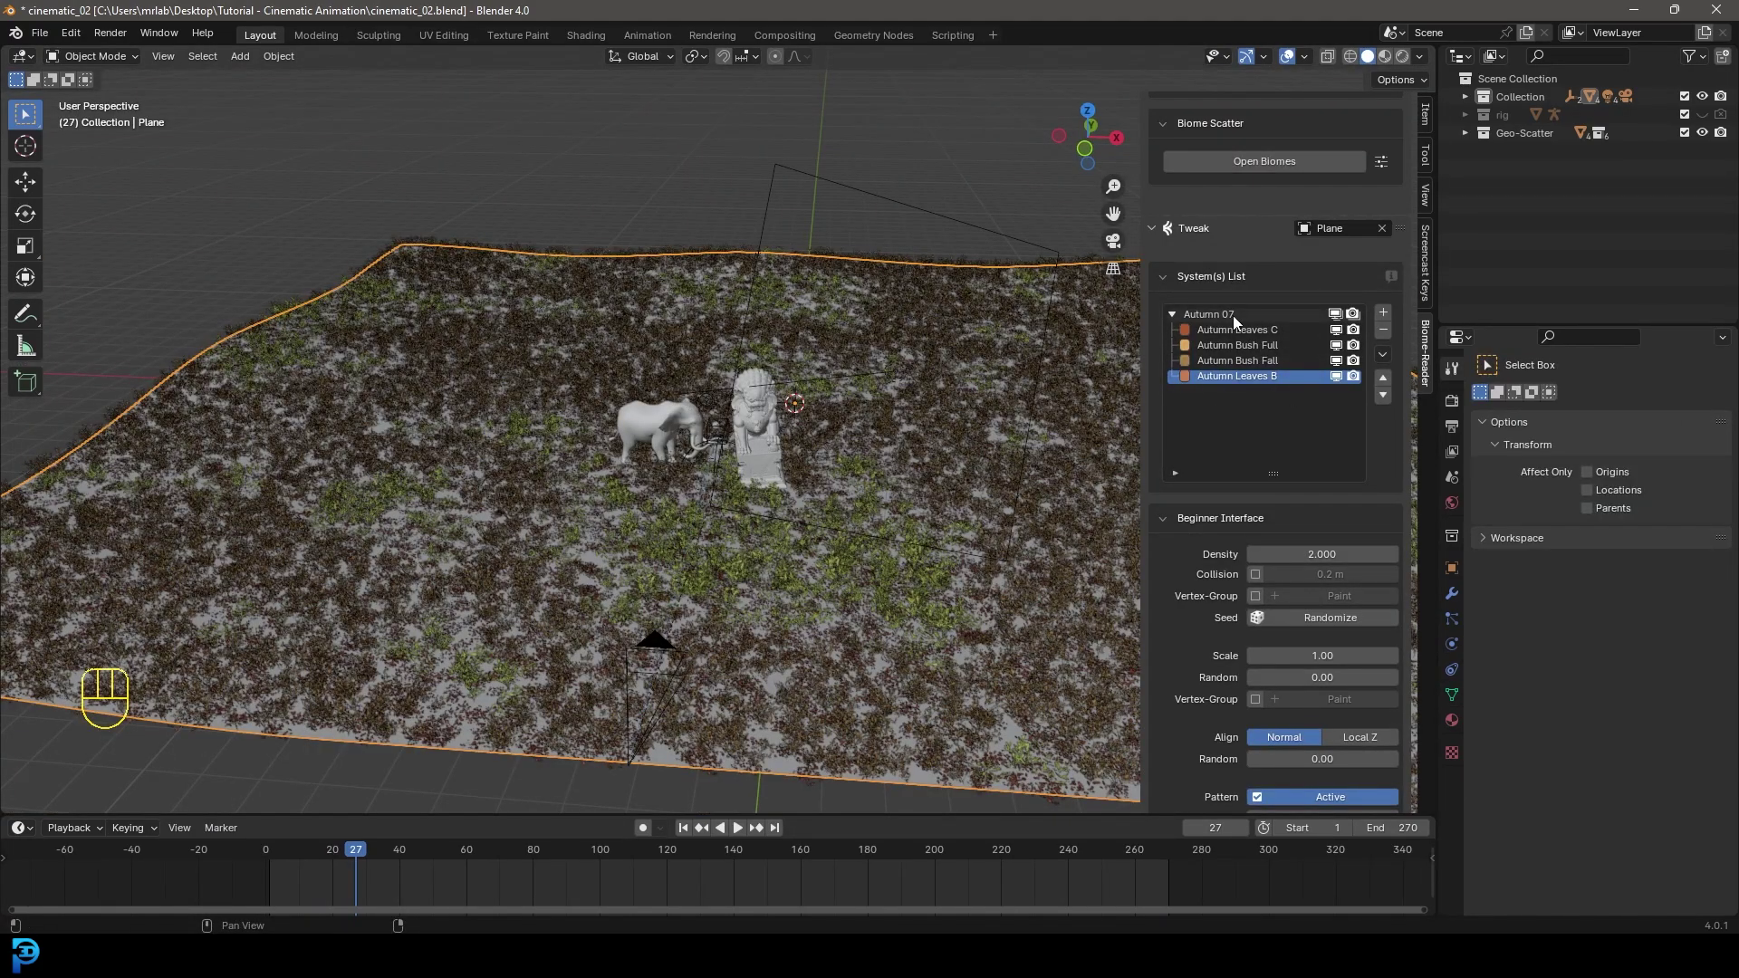
left_click(1243, 322)
left_click(1174, 560)
left_click_drag(1248, 584, 1229, 612)
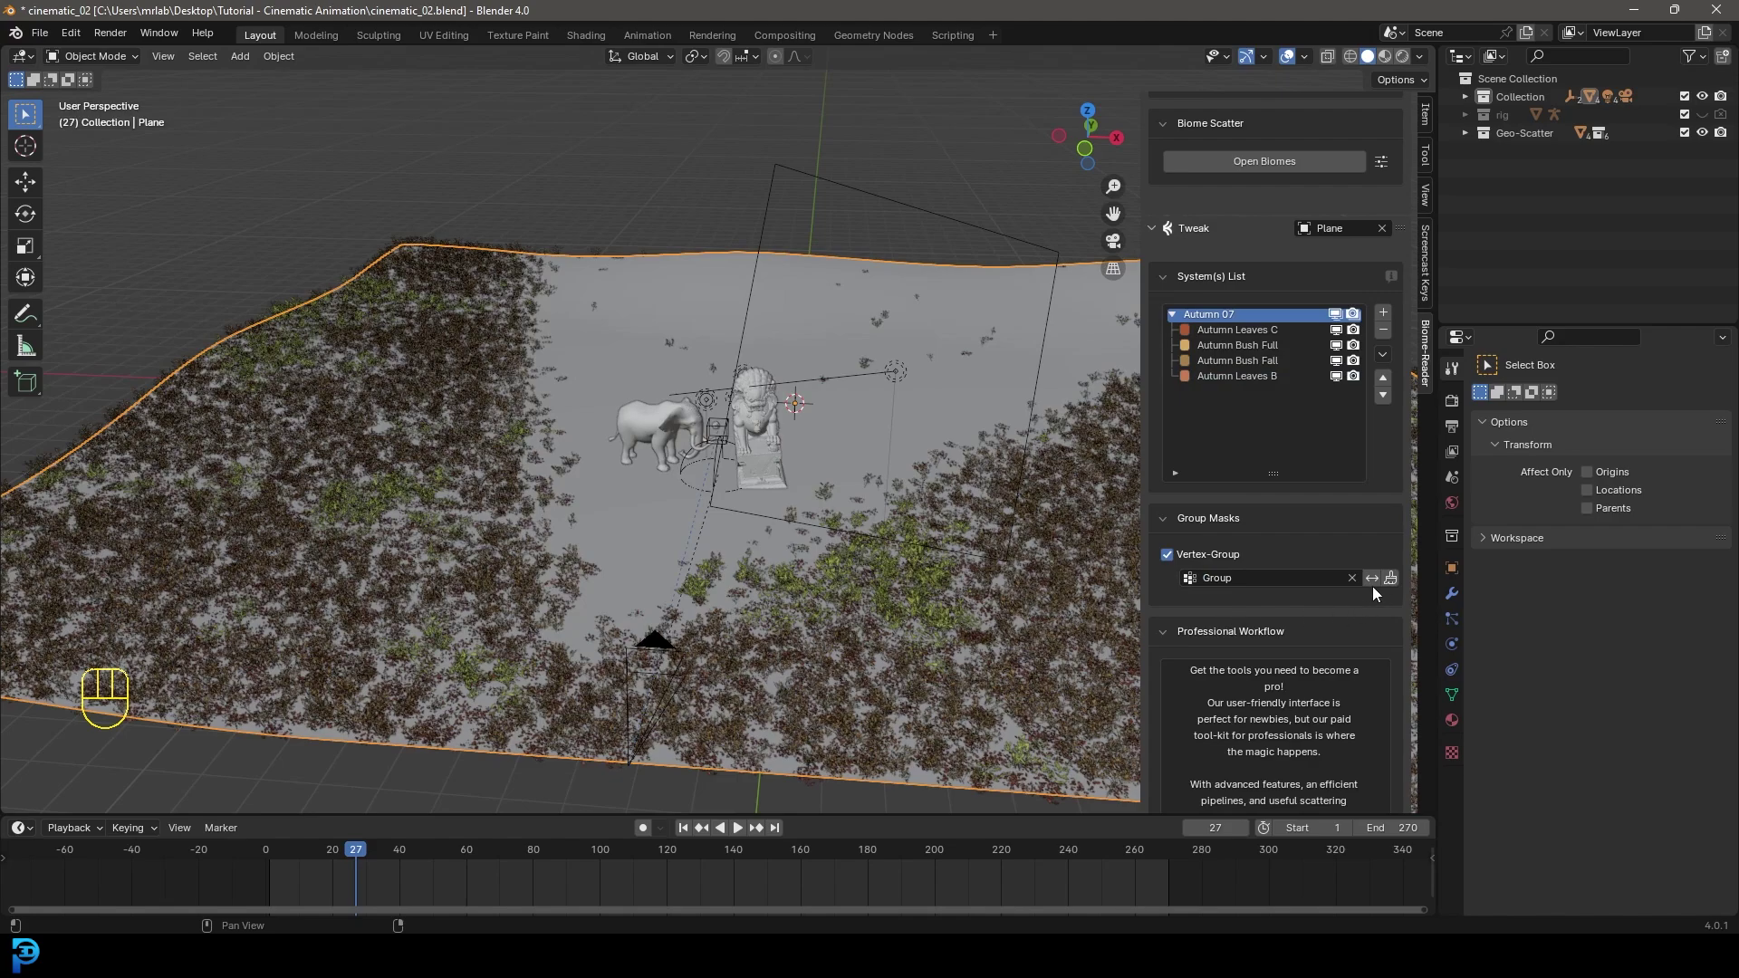
left_click(1378, 586)
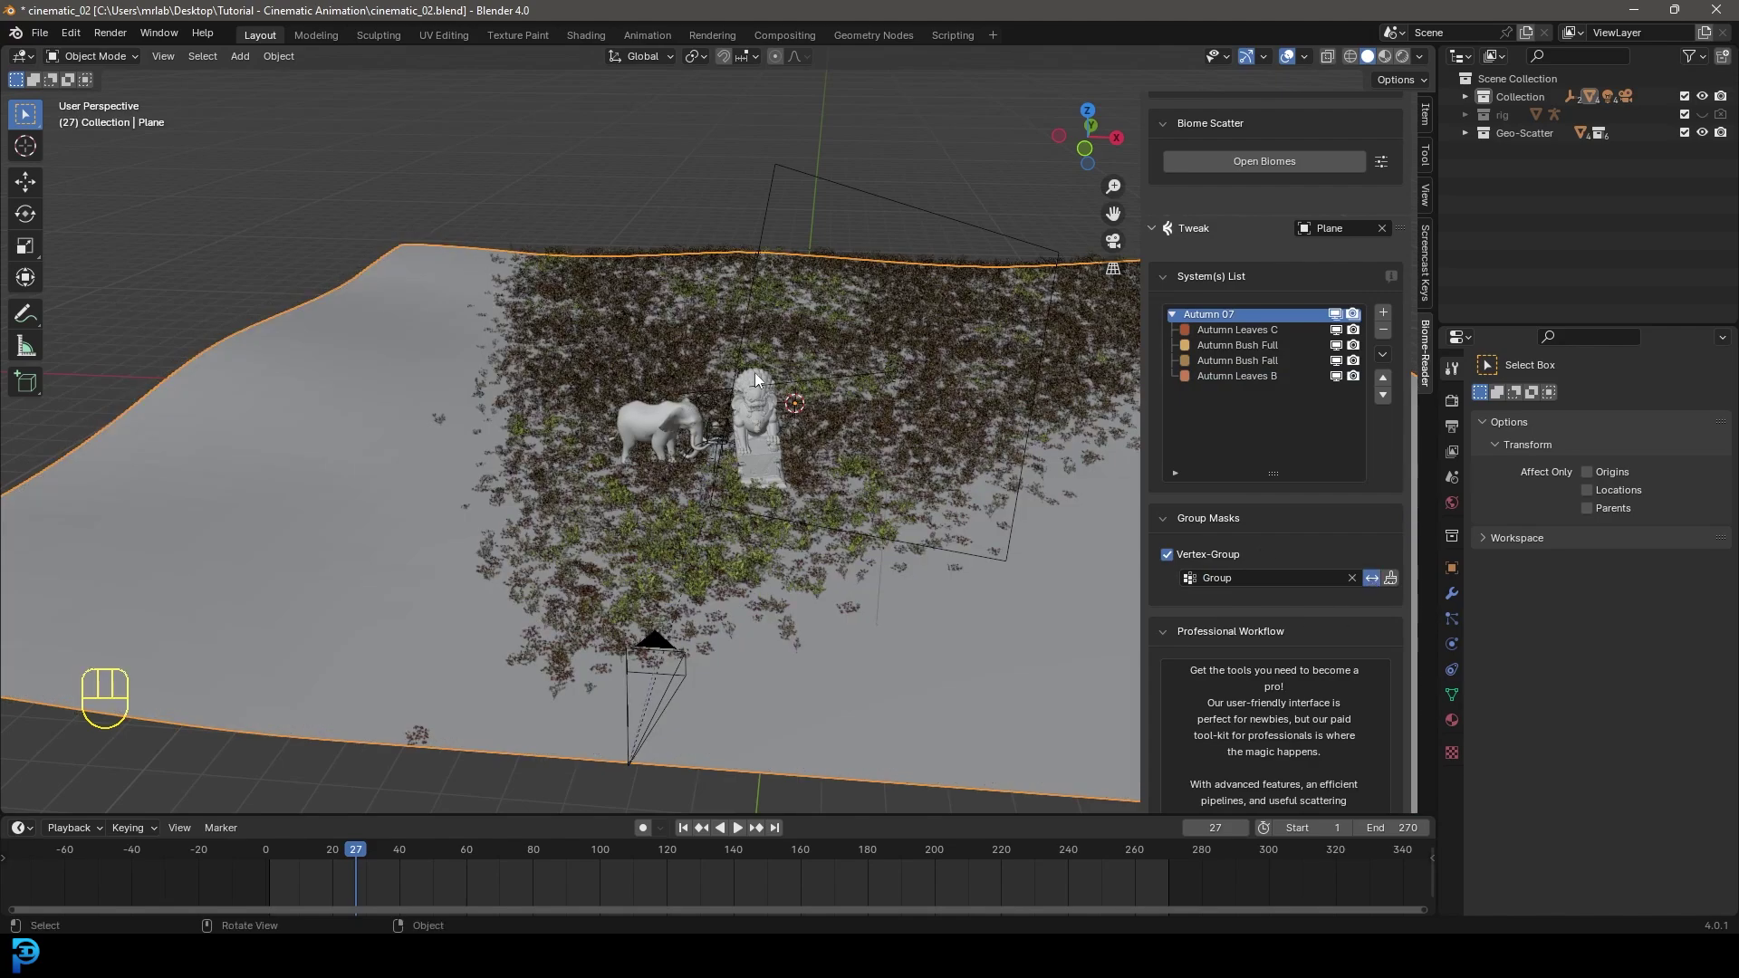
- Preview the masked scatter through the camera with playback and save the file
left_click_drag(732, 396, 809, 461)
key("KP_0")
key("space")
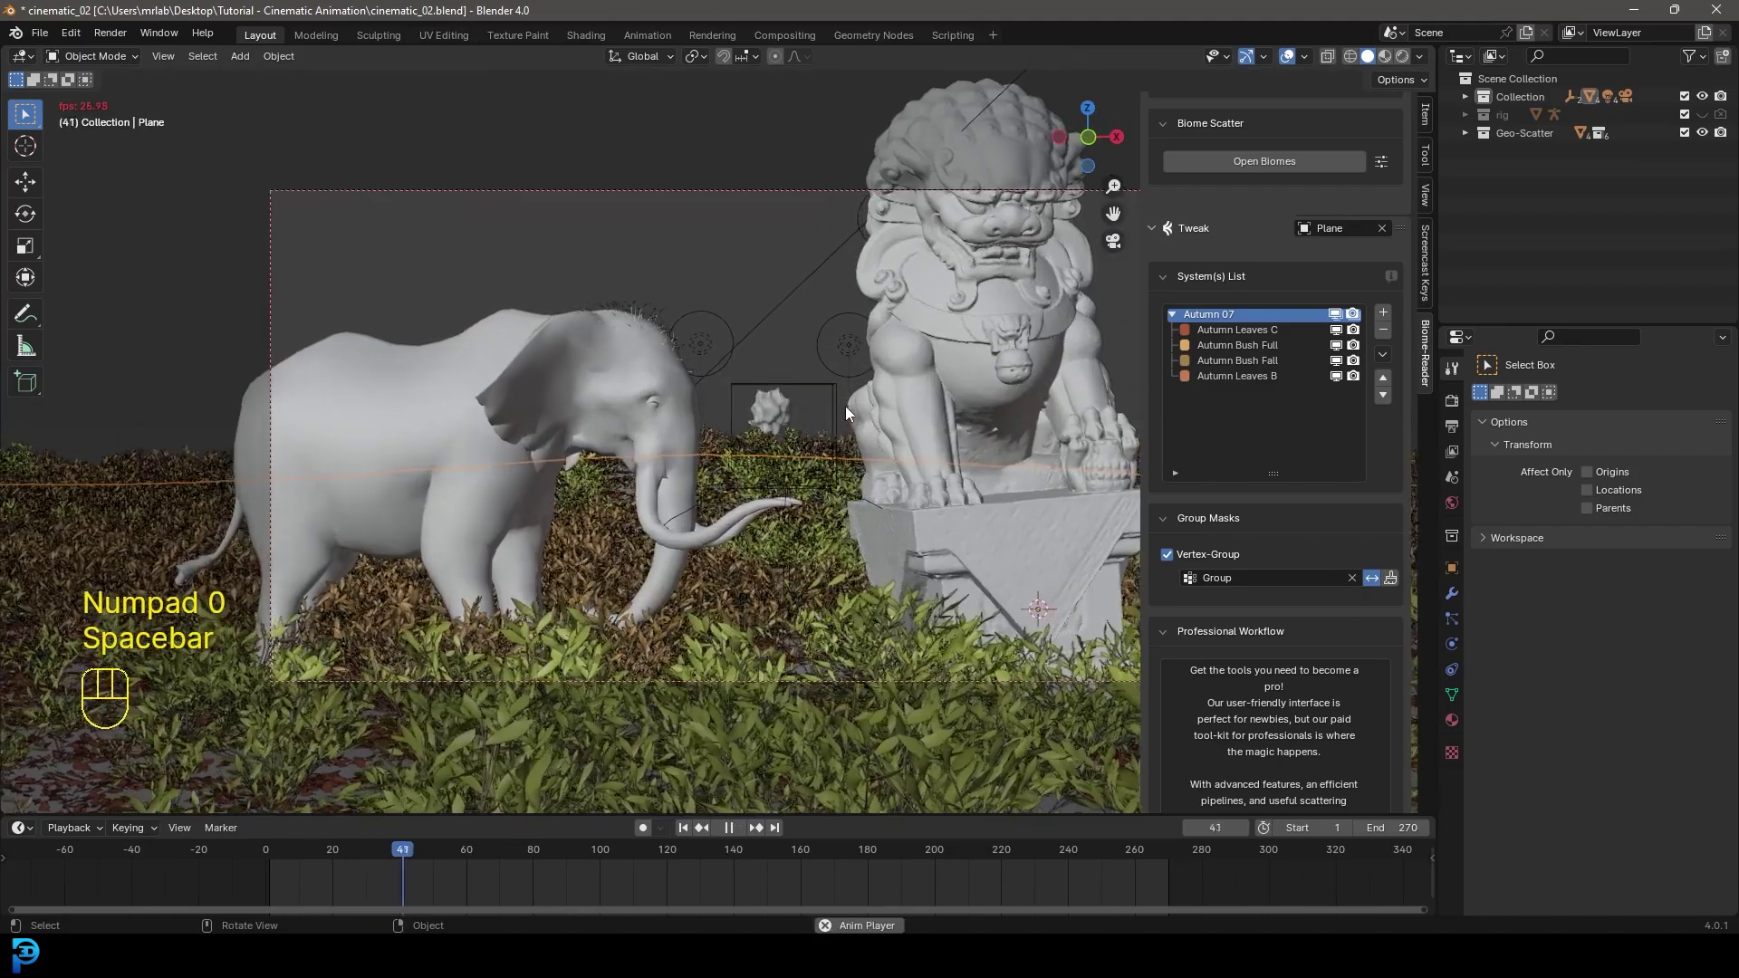
key("space")
left_click(916, 411)
key("n")
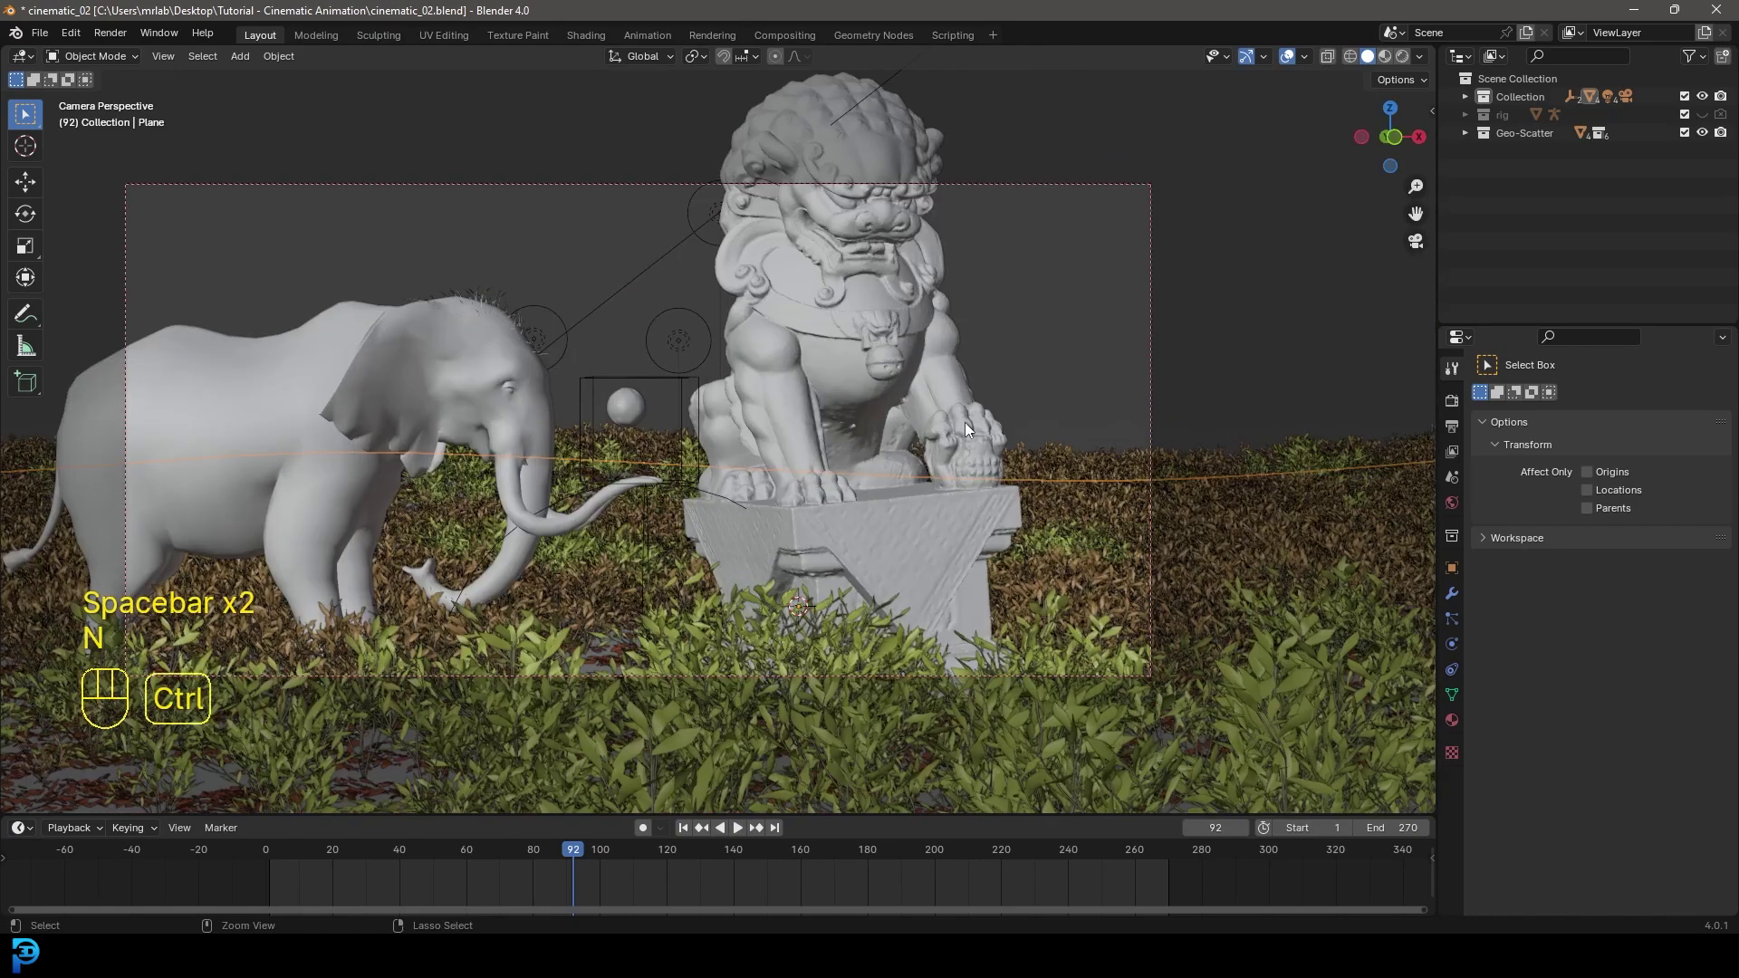
key("ctrl+s")
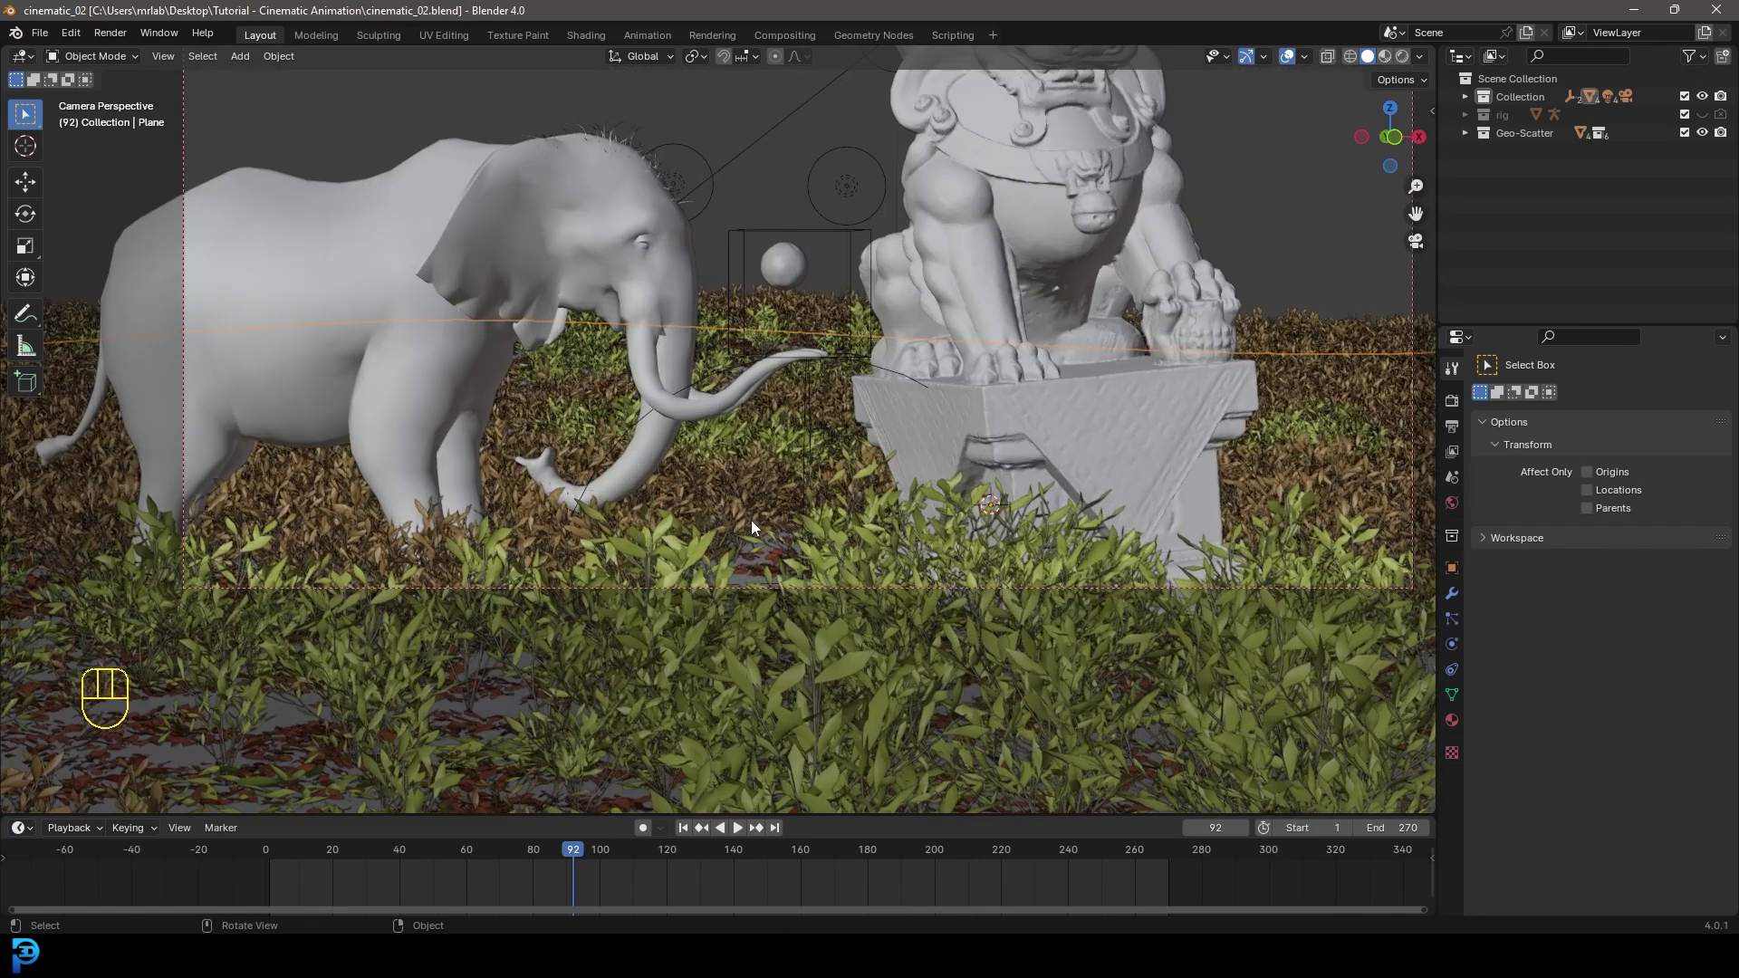
left_click(636, 631)
left_click_drag(748, 556, 778, 589)
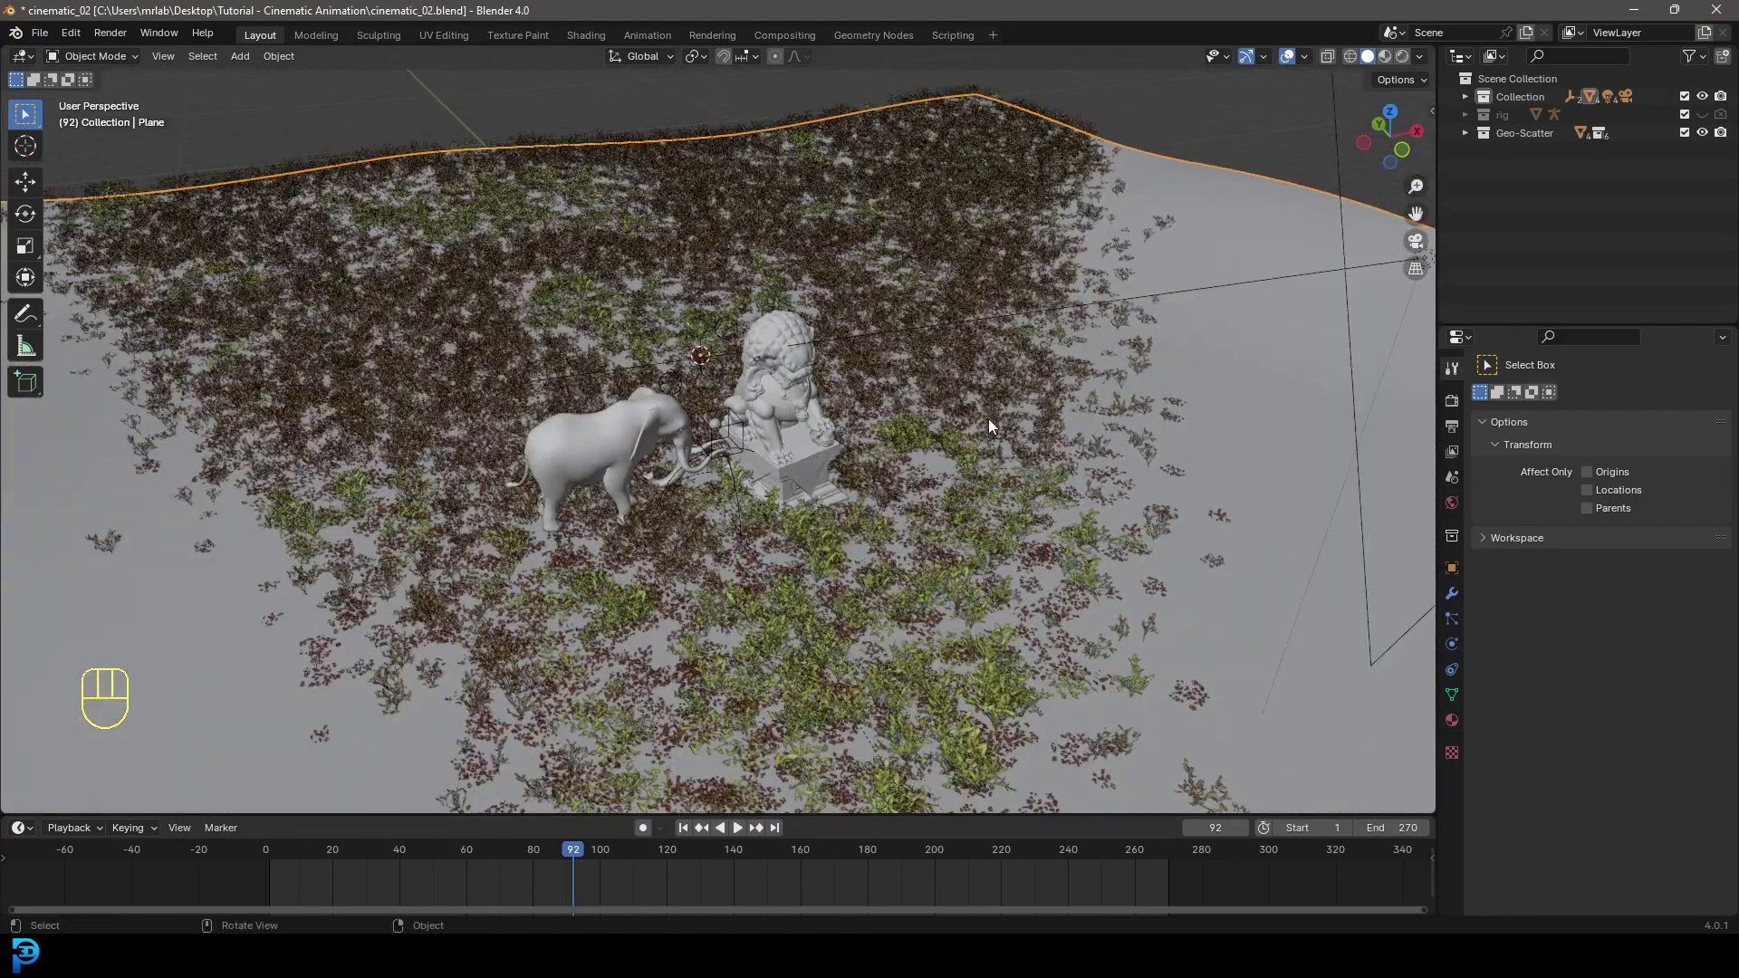
key("n")
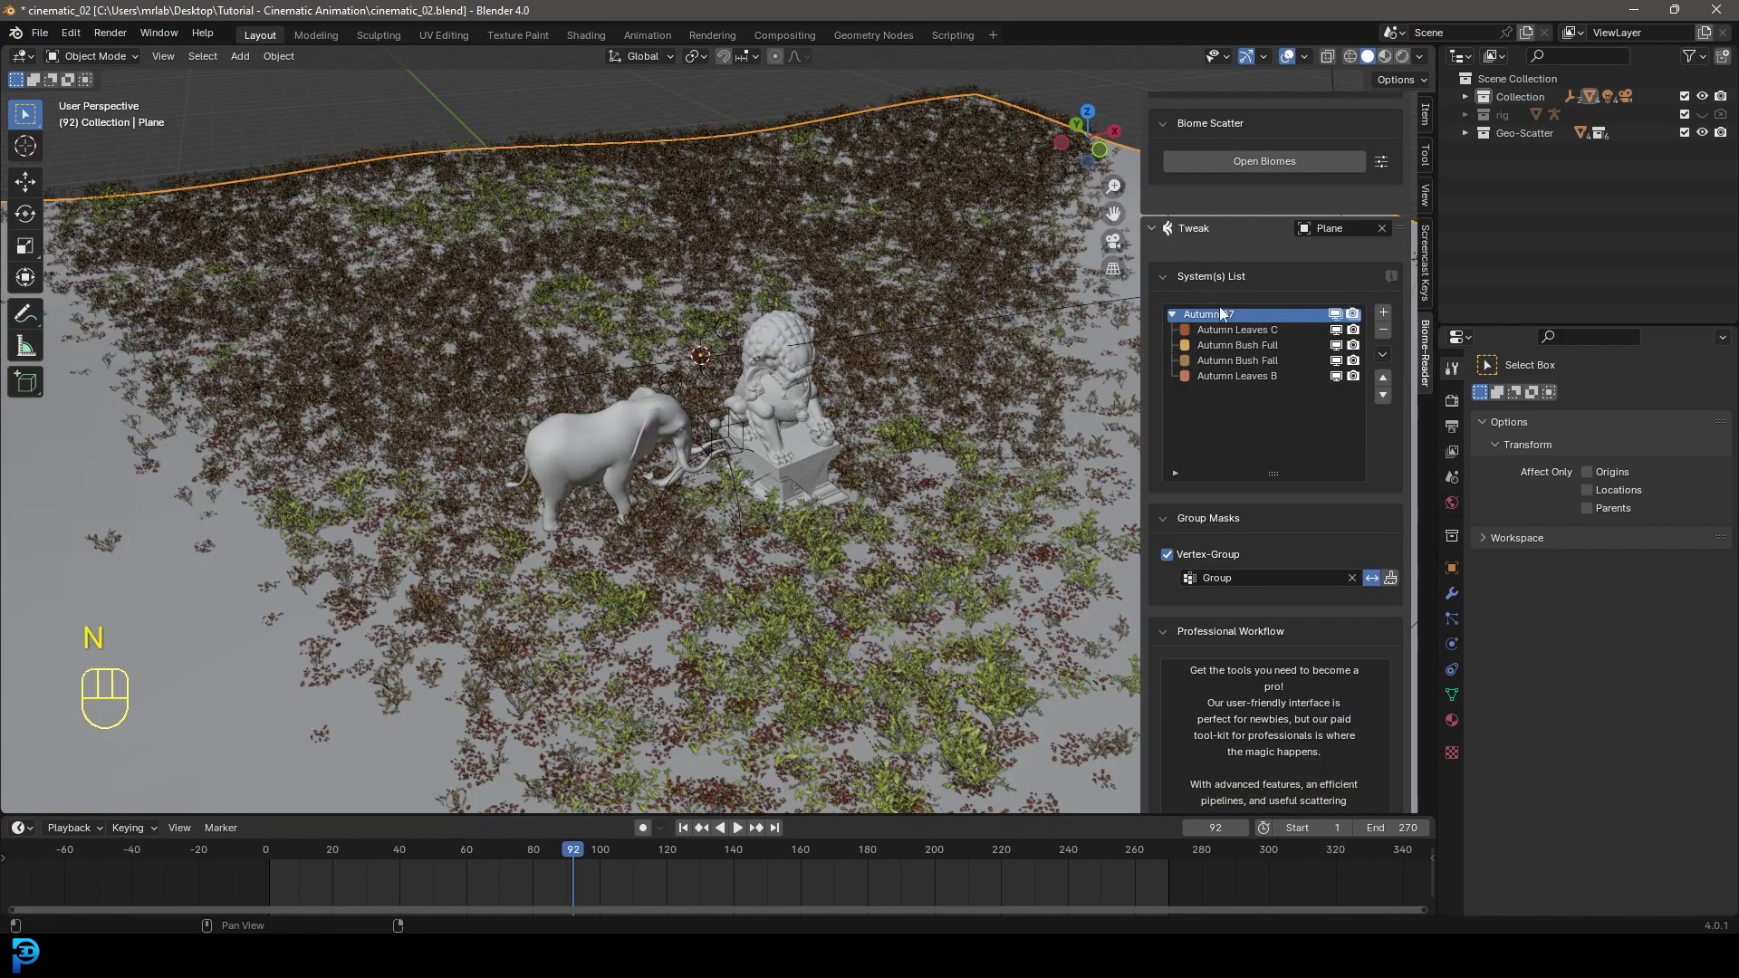
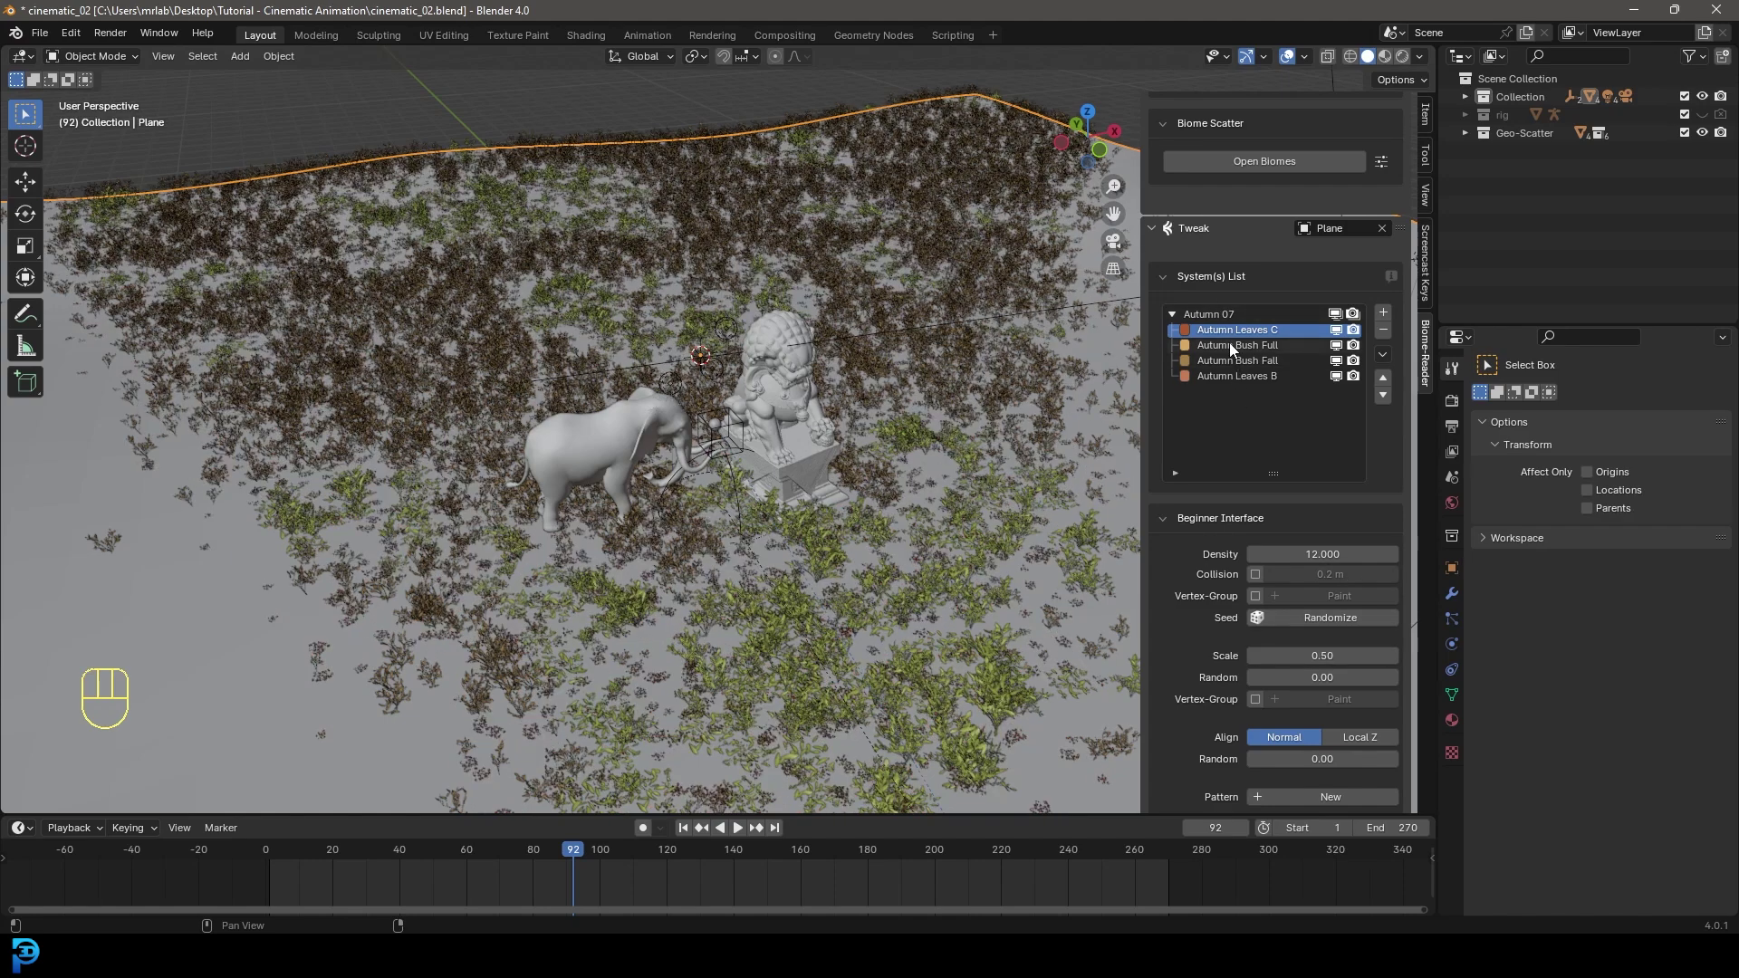
- Select the autumn scatter layers in the System(s) List to edit their density and scale
left_click_drag(1236, 348, 1246, 454)
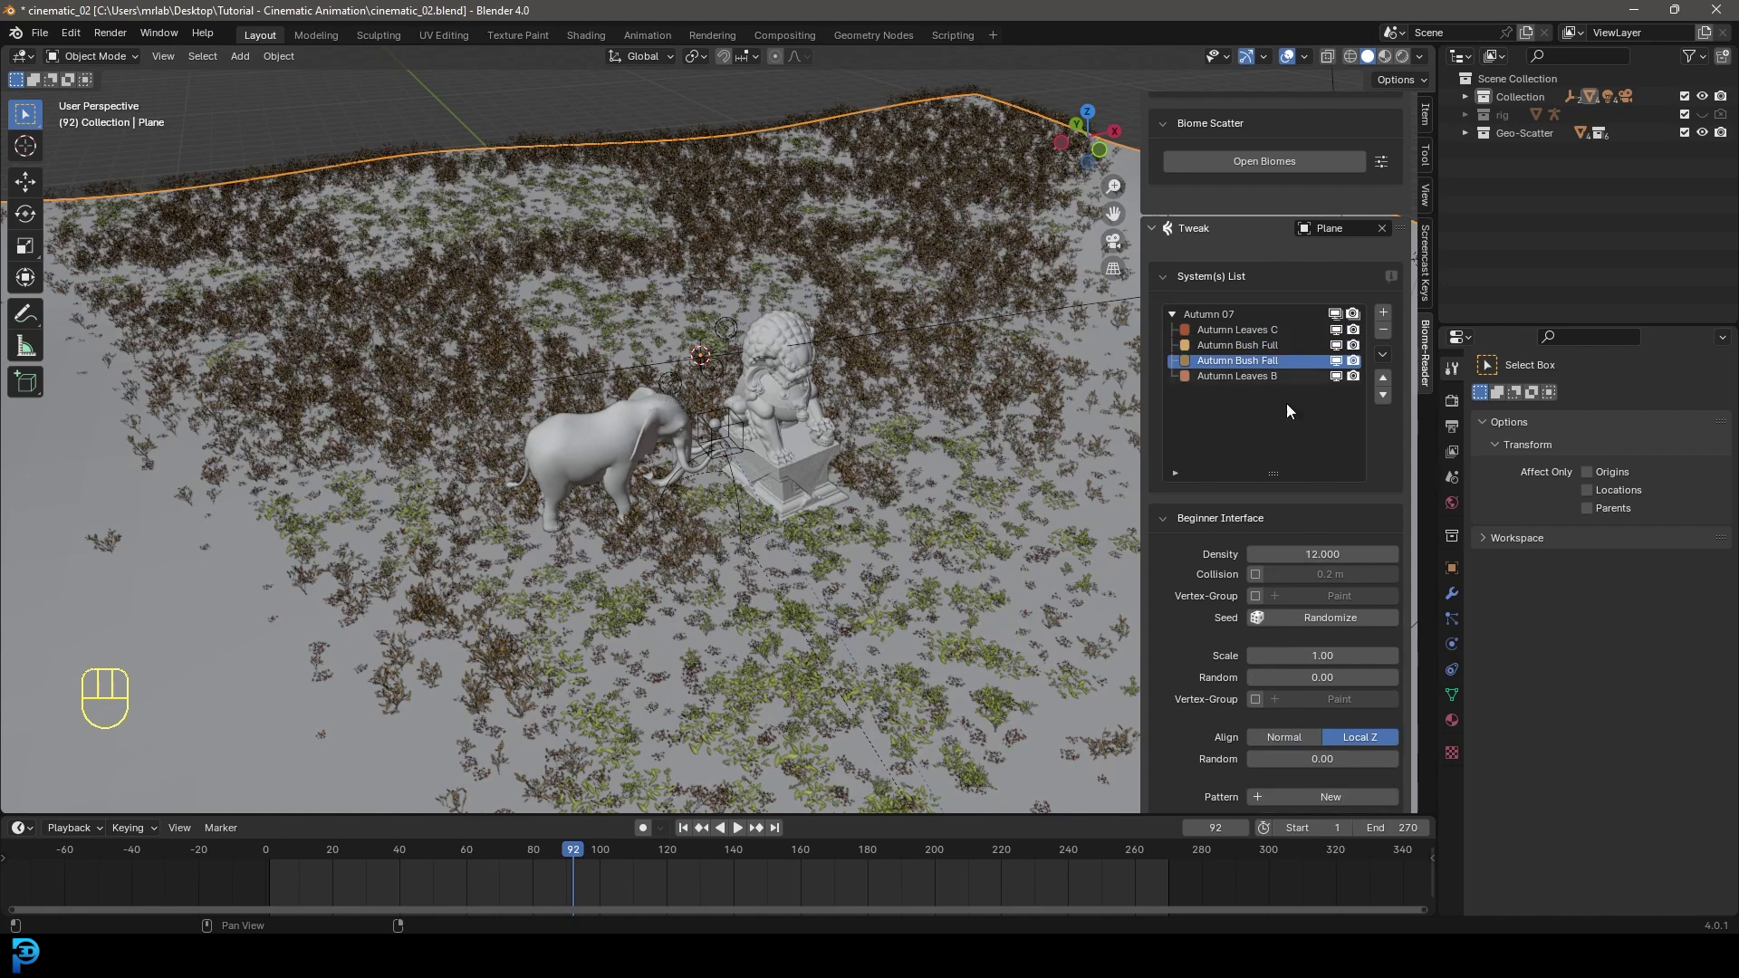
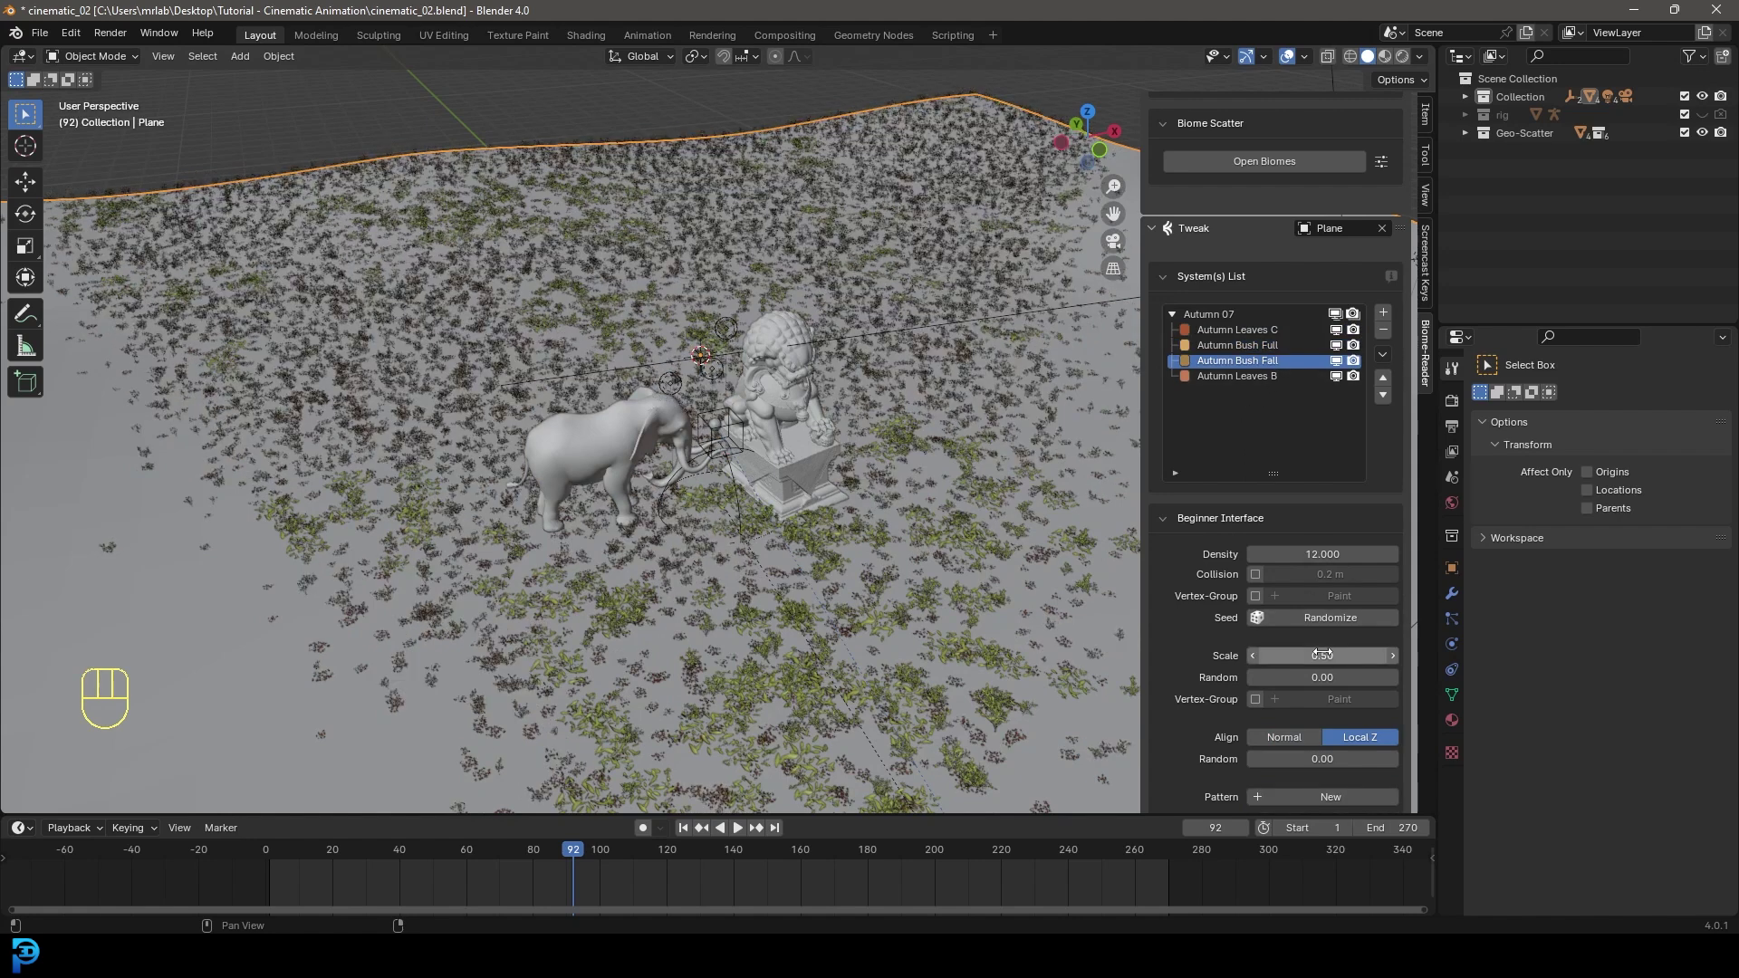
left_click(1234, 377)
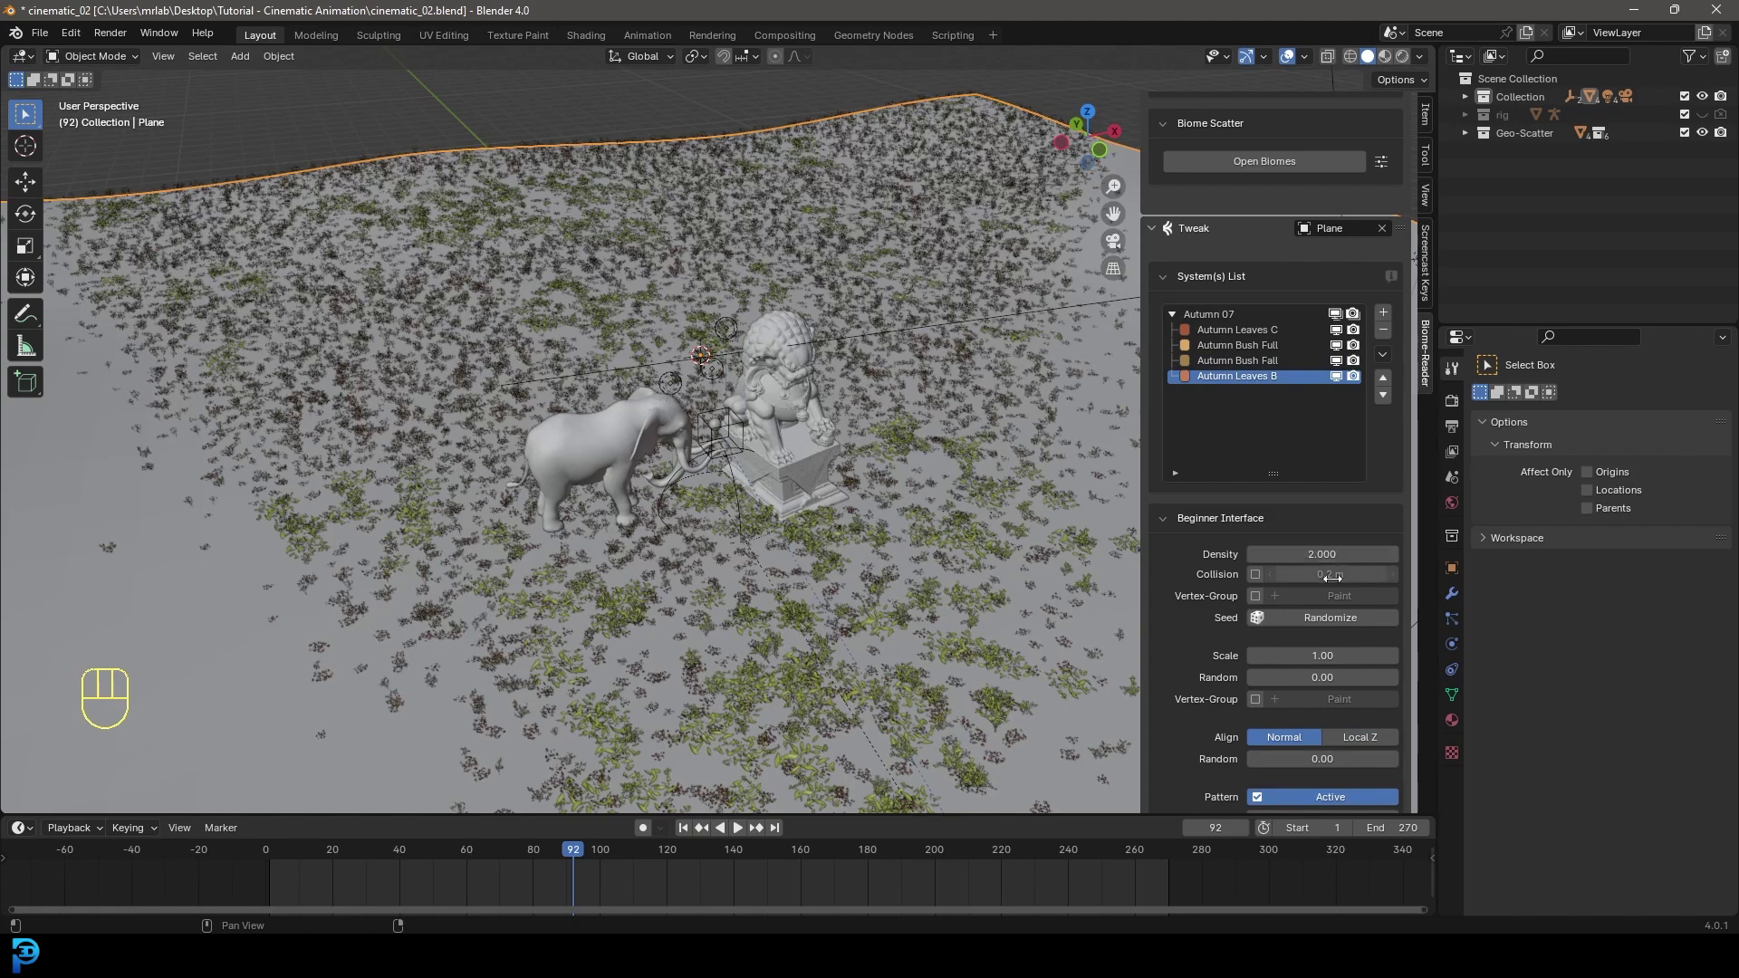
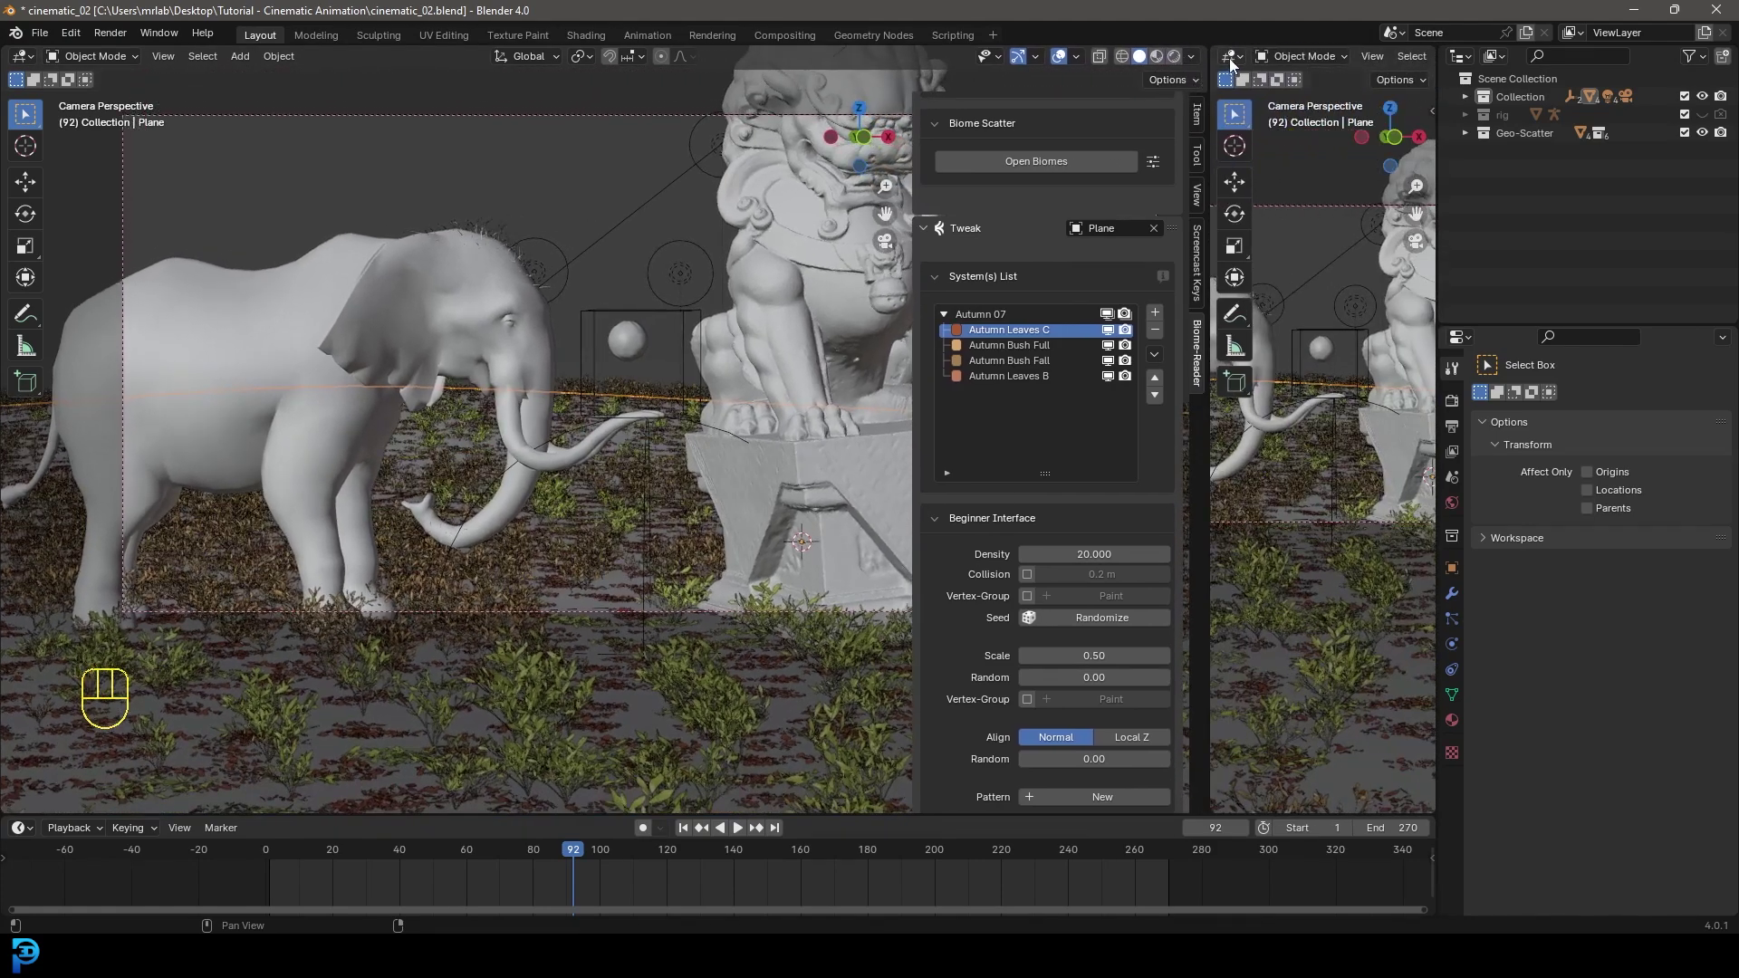
left_click_drag(1236, 63, 1173, 163)
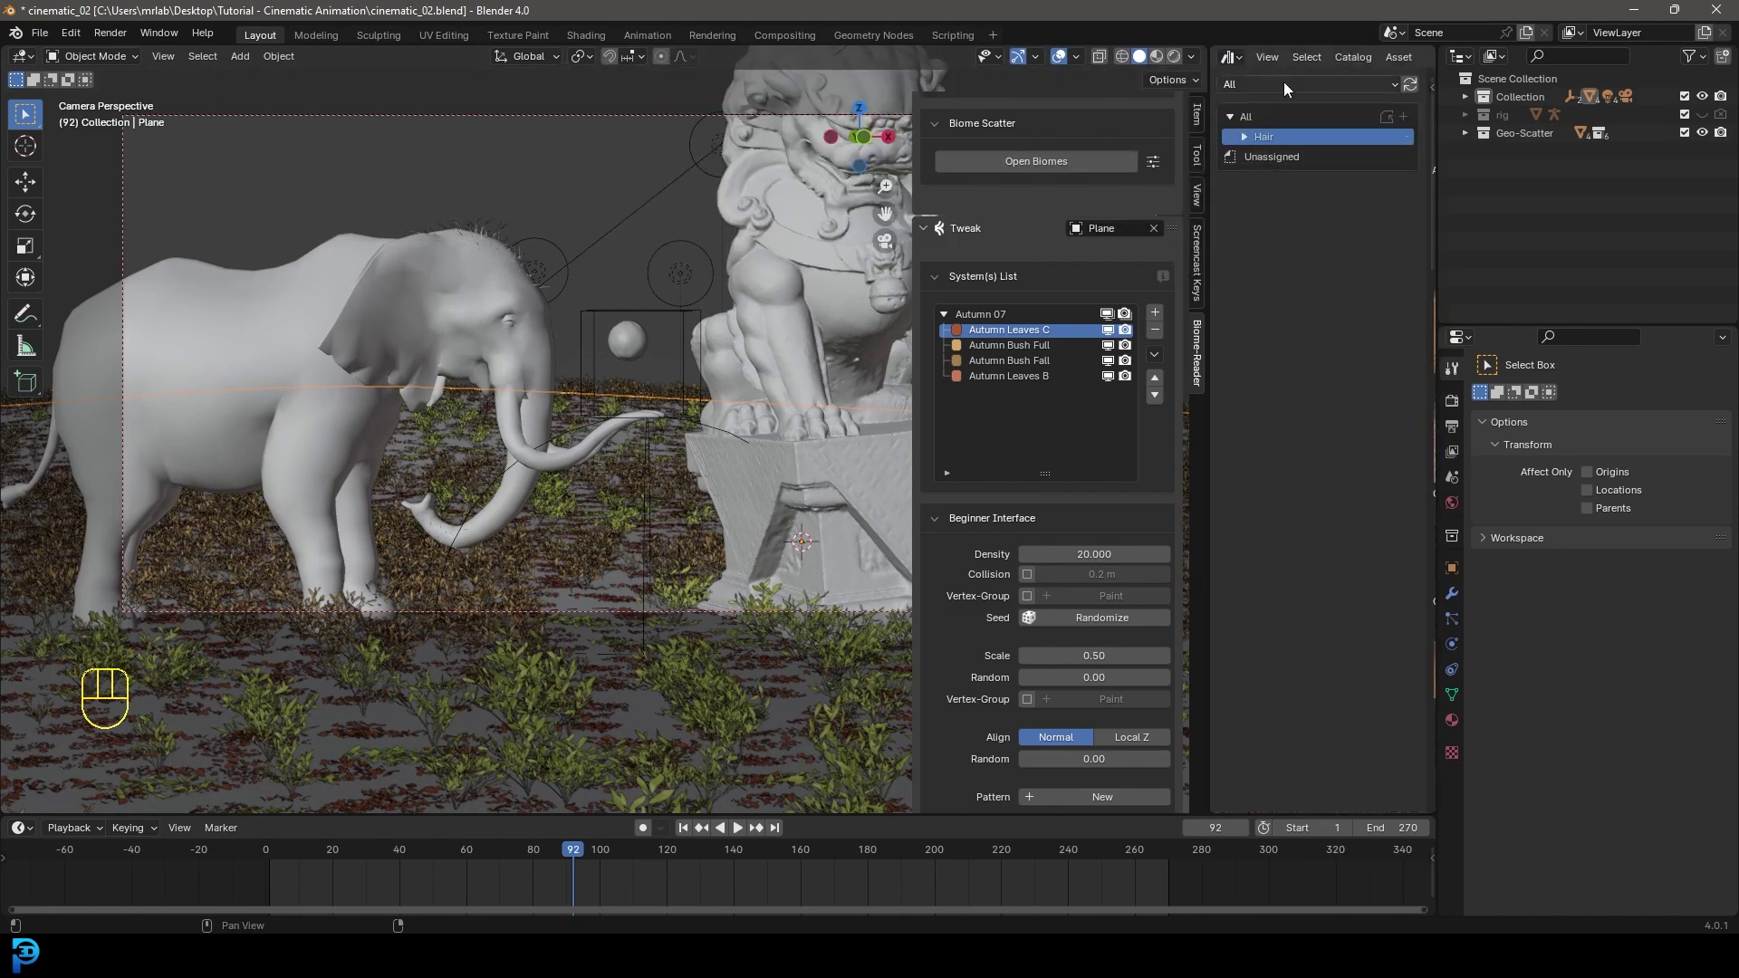
left_click_drag(1292, 89, 1315, 216)
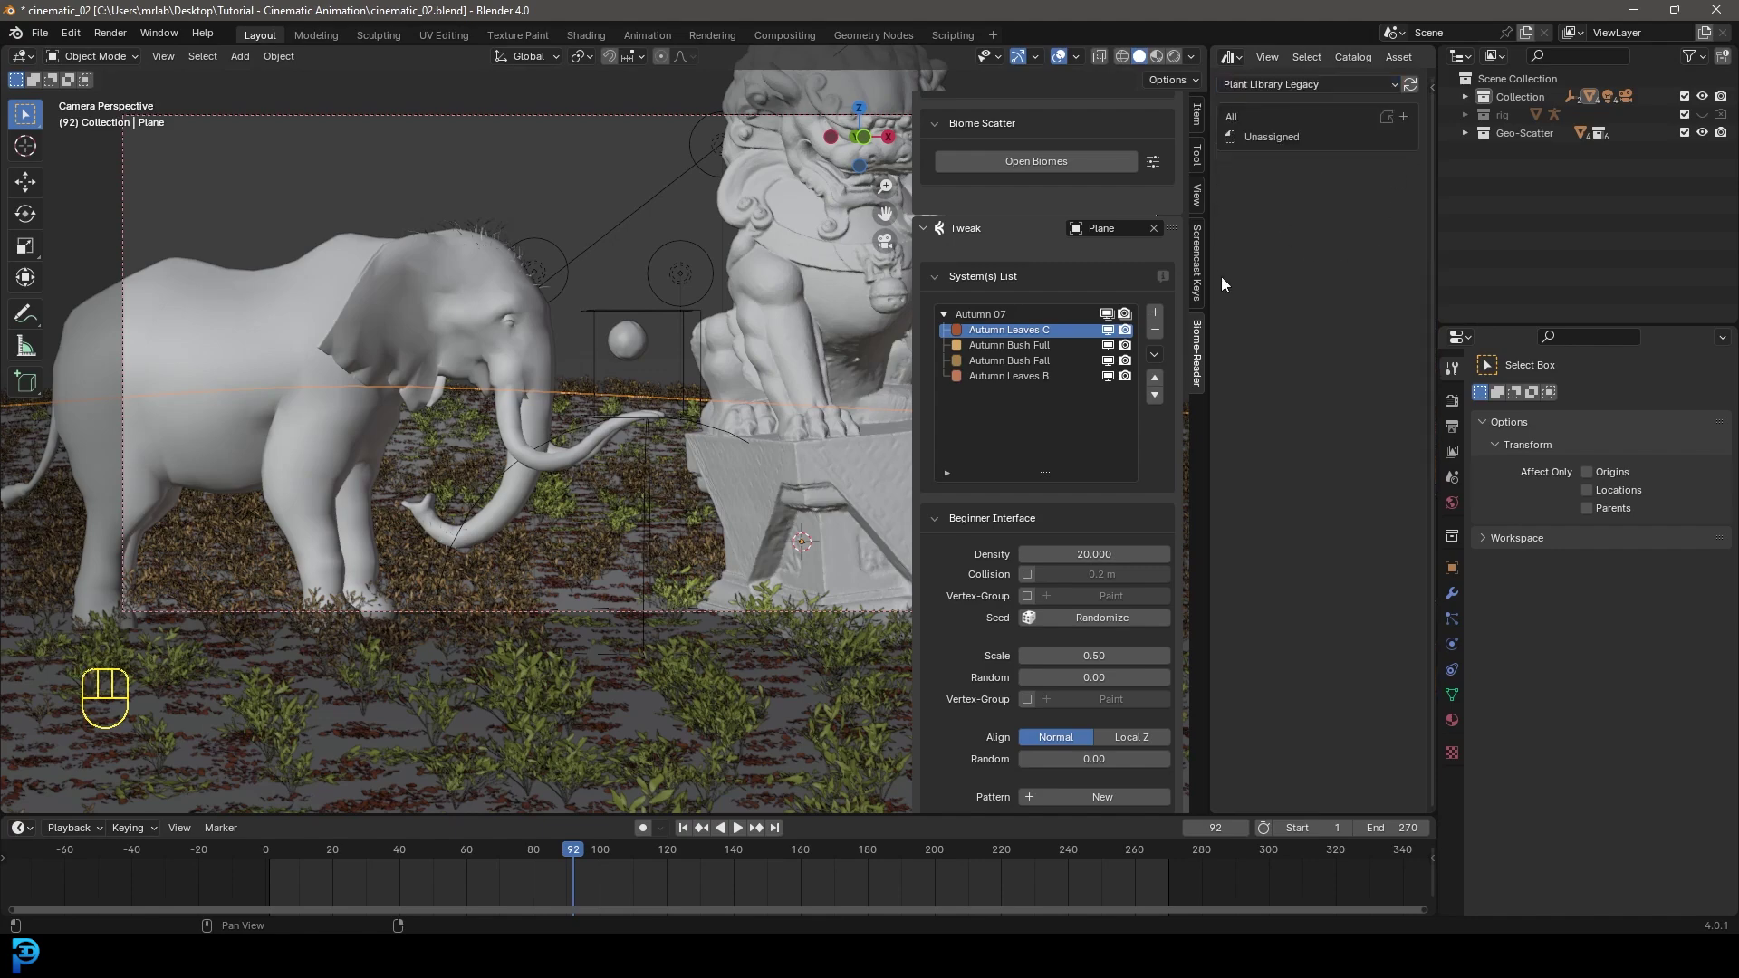
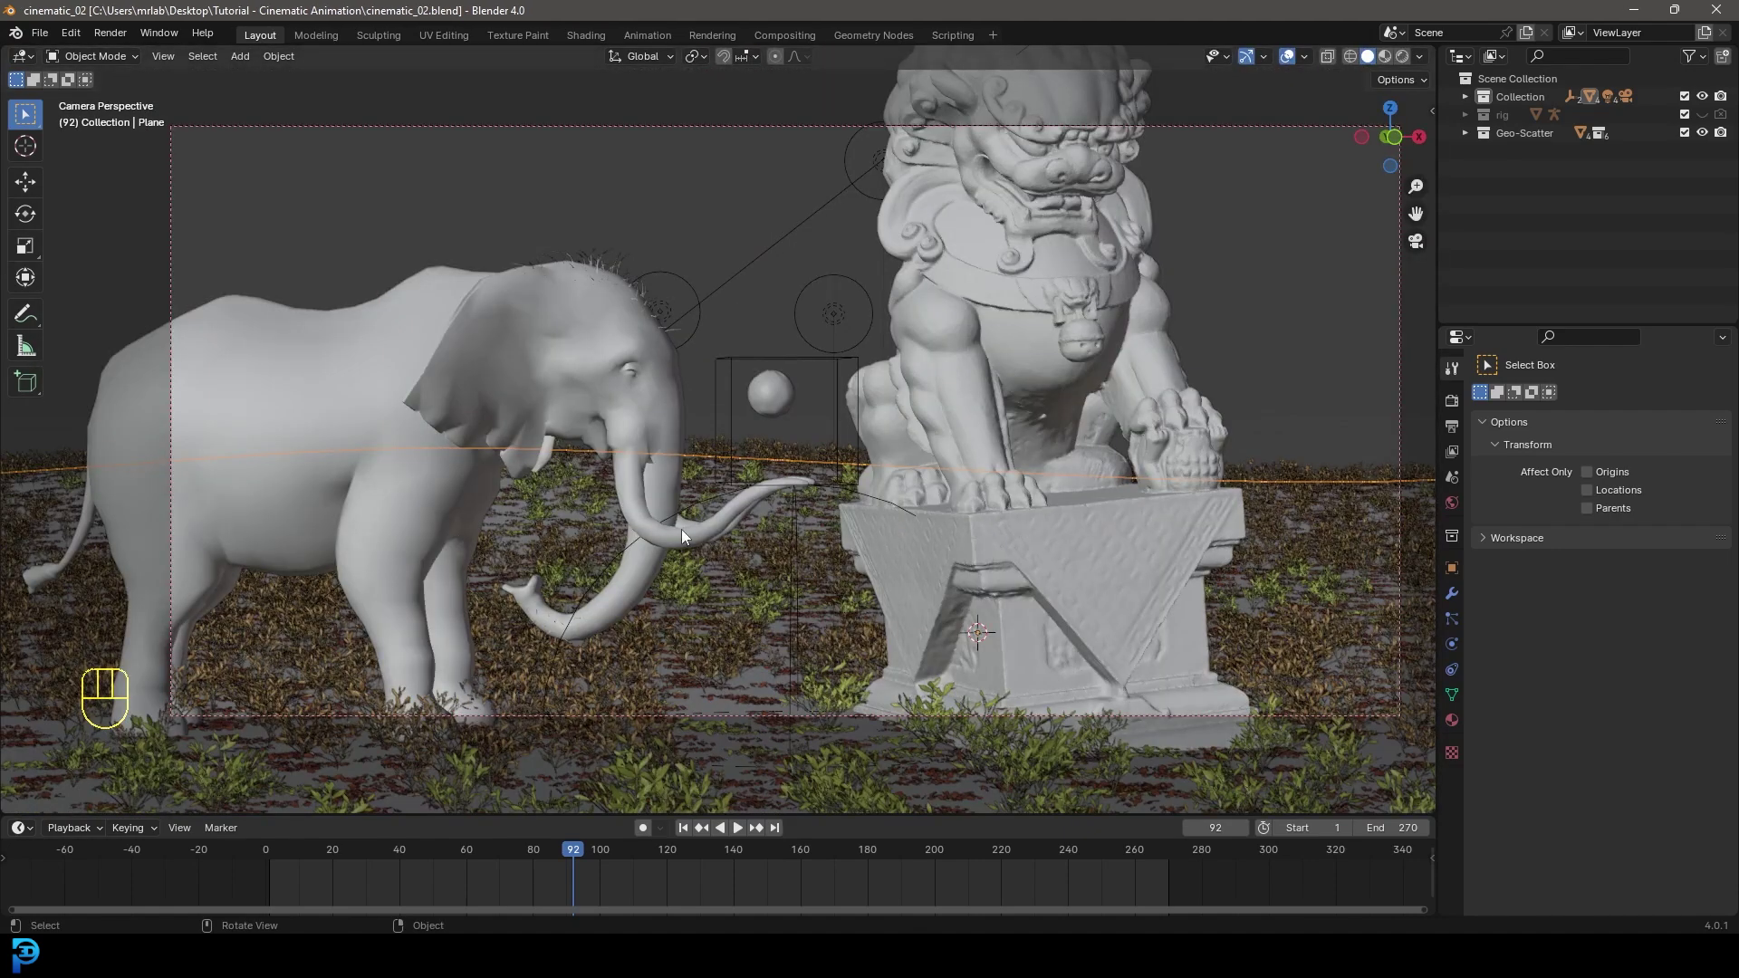
left_click(729, 605)
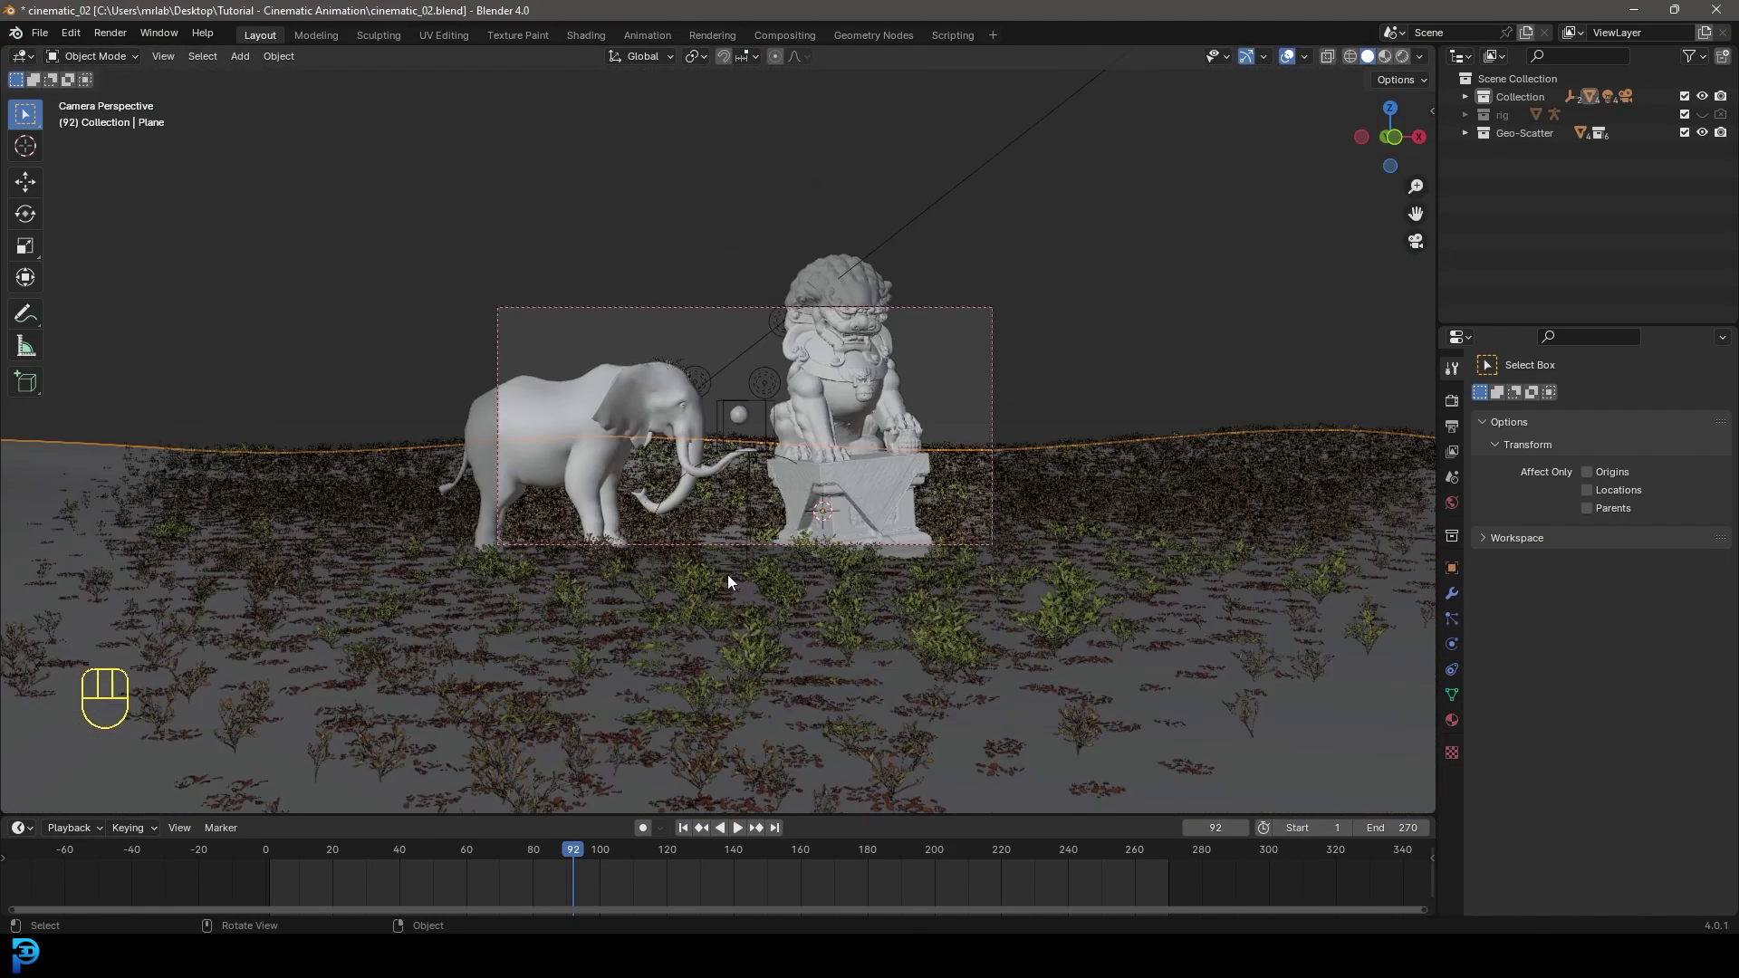
- Remove the Autumn 07 scatter system from the Geo-Scatter list
left_click_drag(731, 439, 730, 521)
key("n")
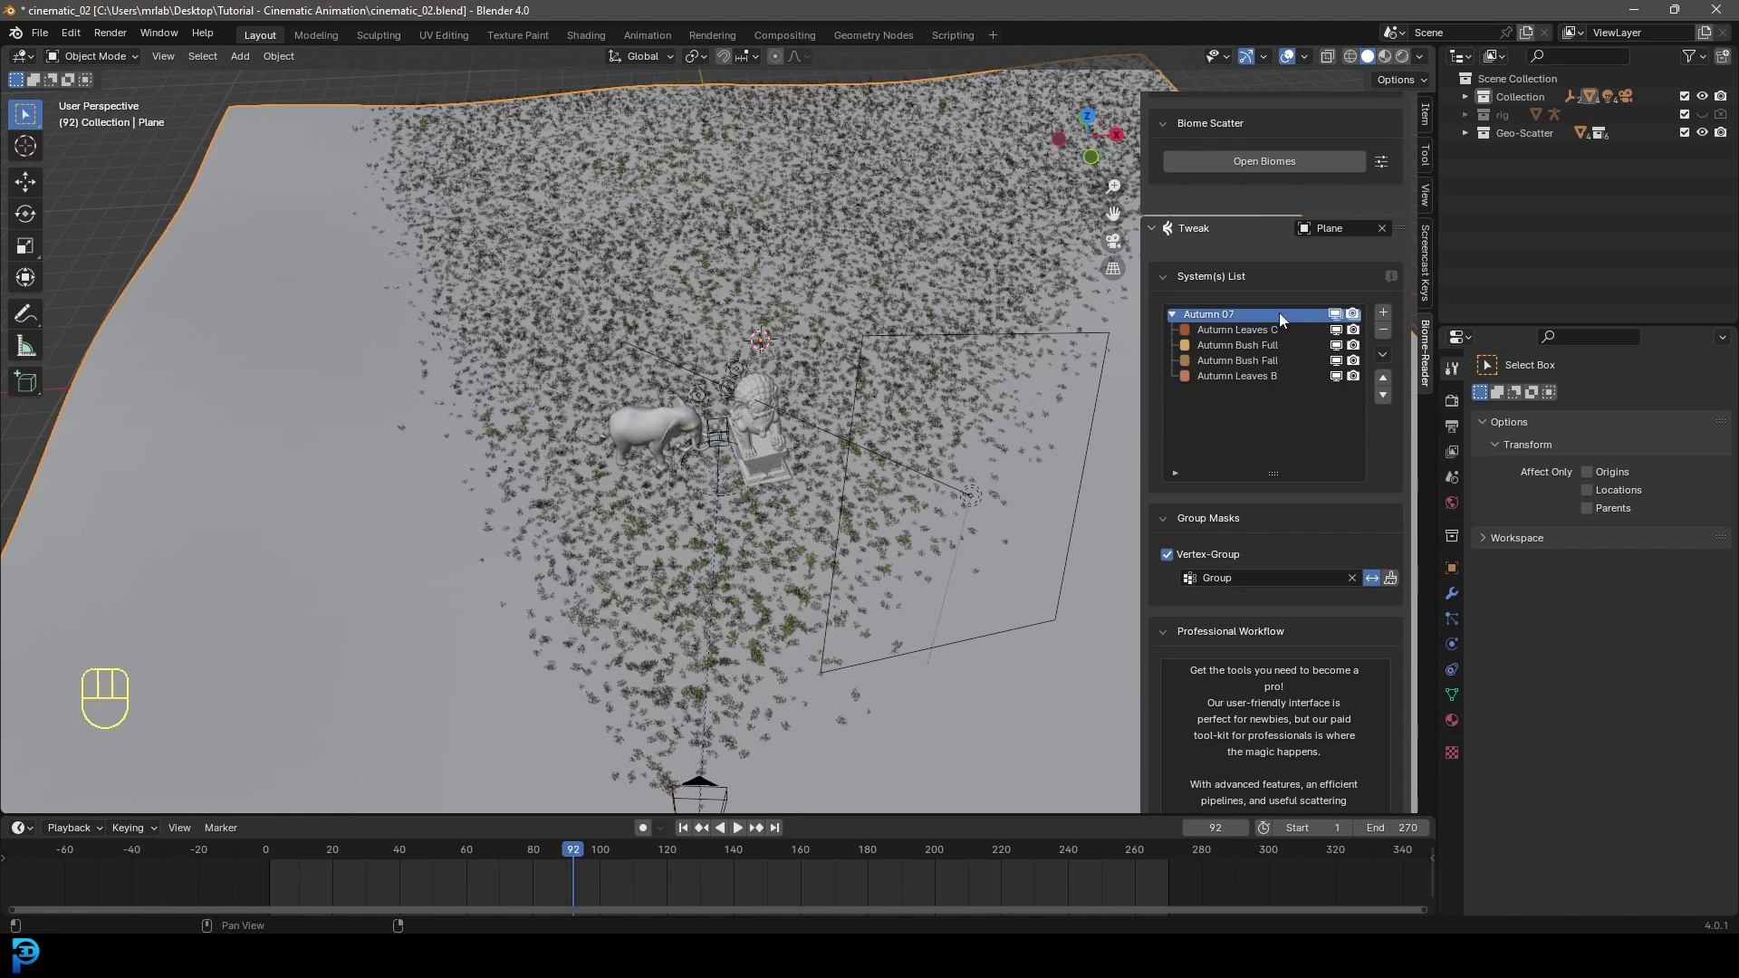
left_click(1393, 336)
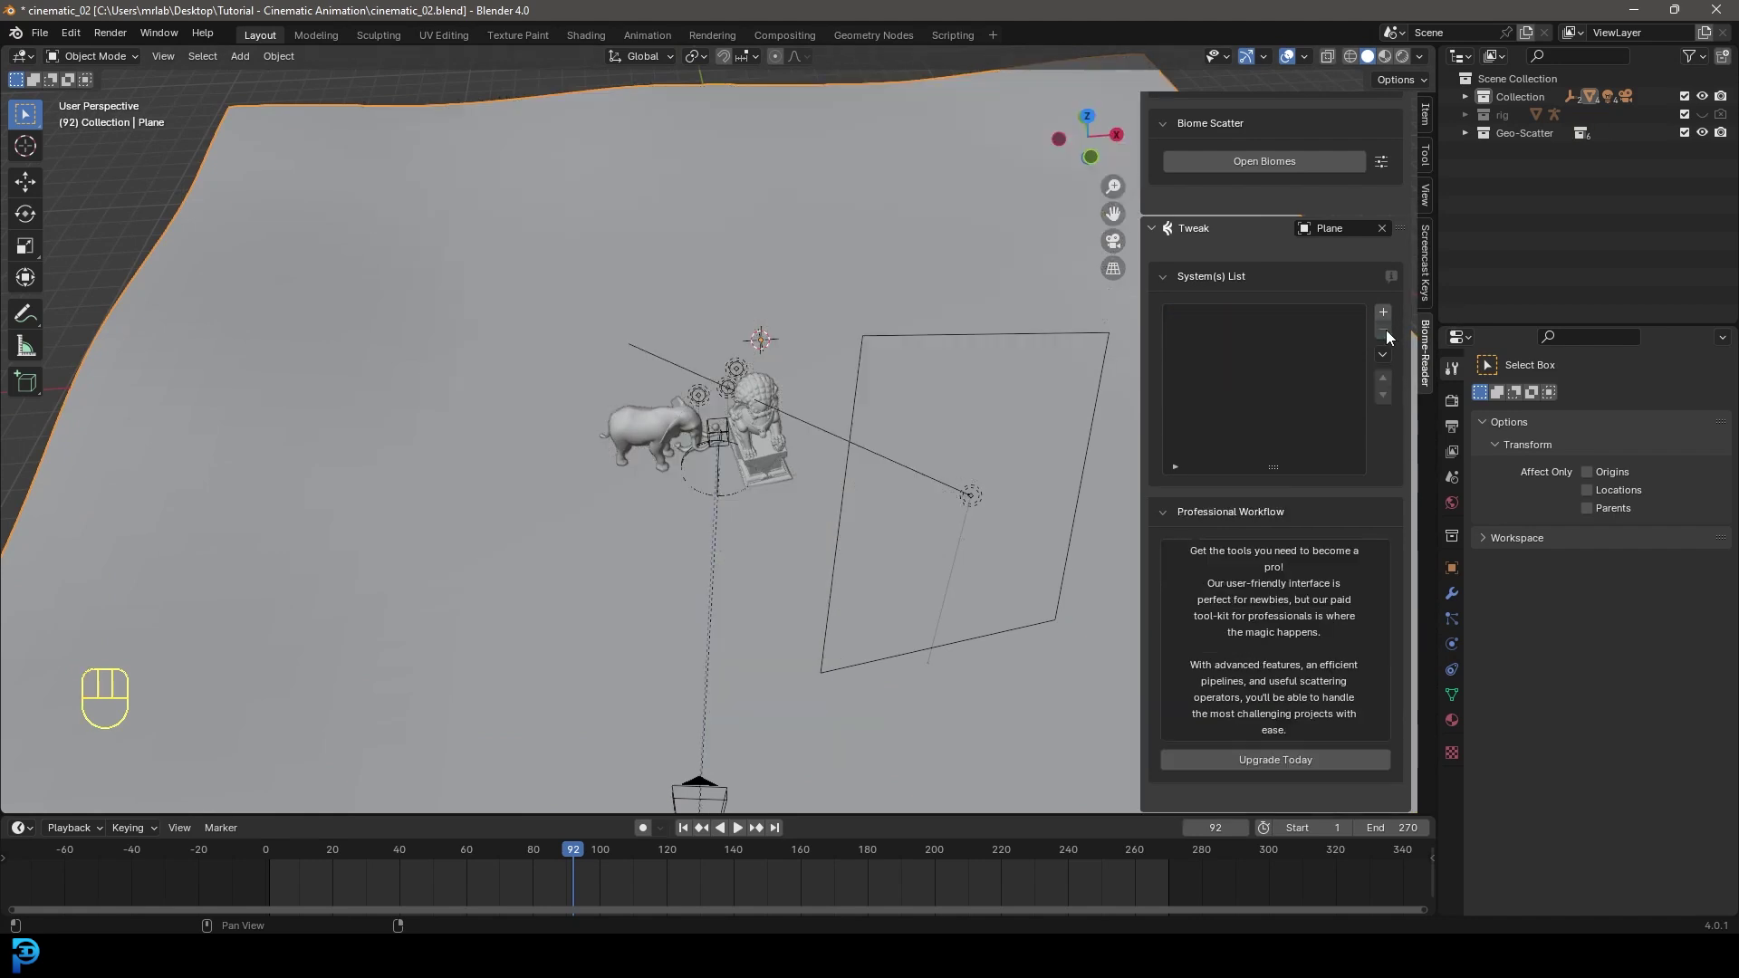
- Delete all the Geo-Scatter collections in the Outliner, leaving the terrain bare
left_click(1523, 137)
key("Delete")
left_click_drag(1547, 243, 1524, 137)
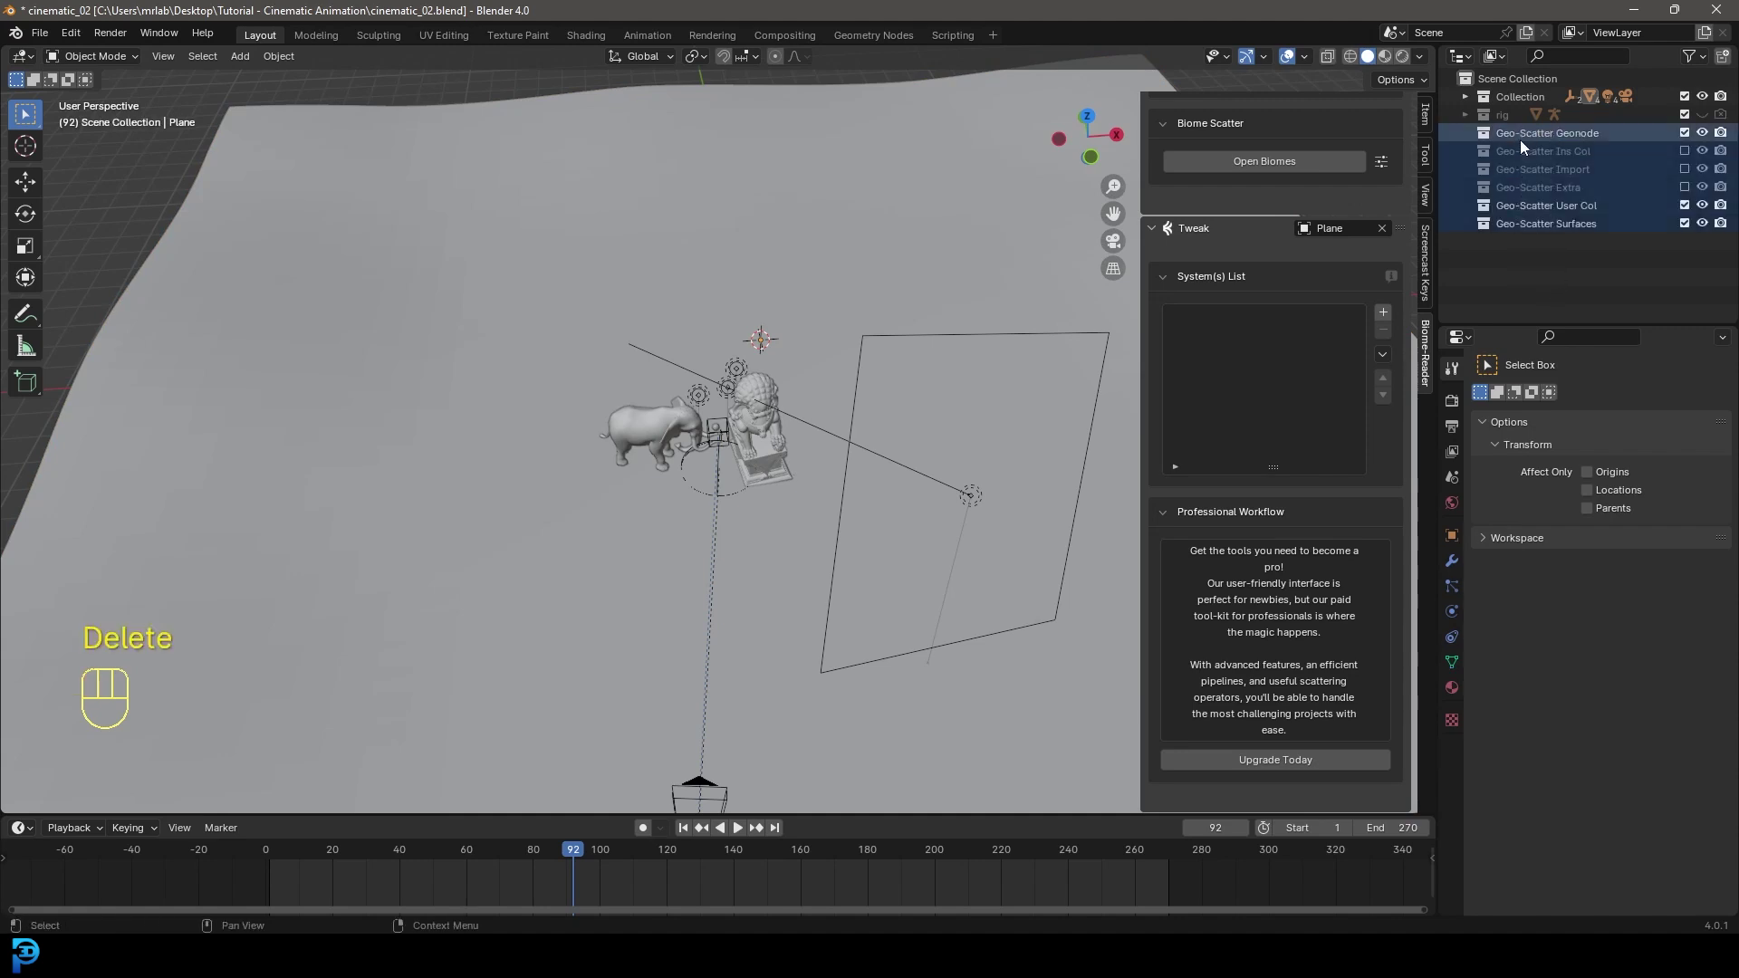
key("Delete")
left_click_drag(1568, 268, 1518, 137)
key("Delete")
- Pick the ground Plane as the scatter emitter again ready to open the biome library
left_click_drag(772, 451, 788, 442)
left_click(656, 288)
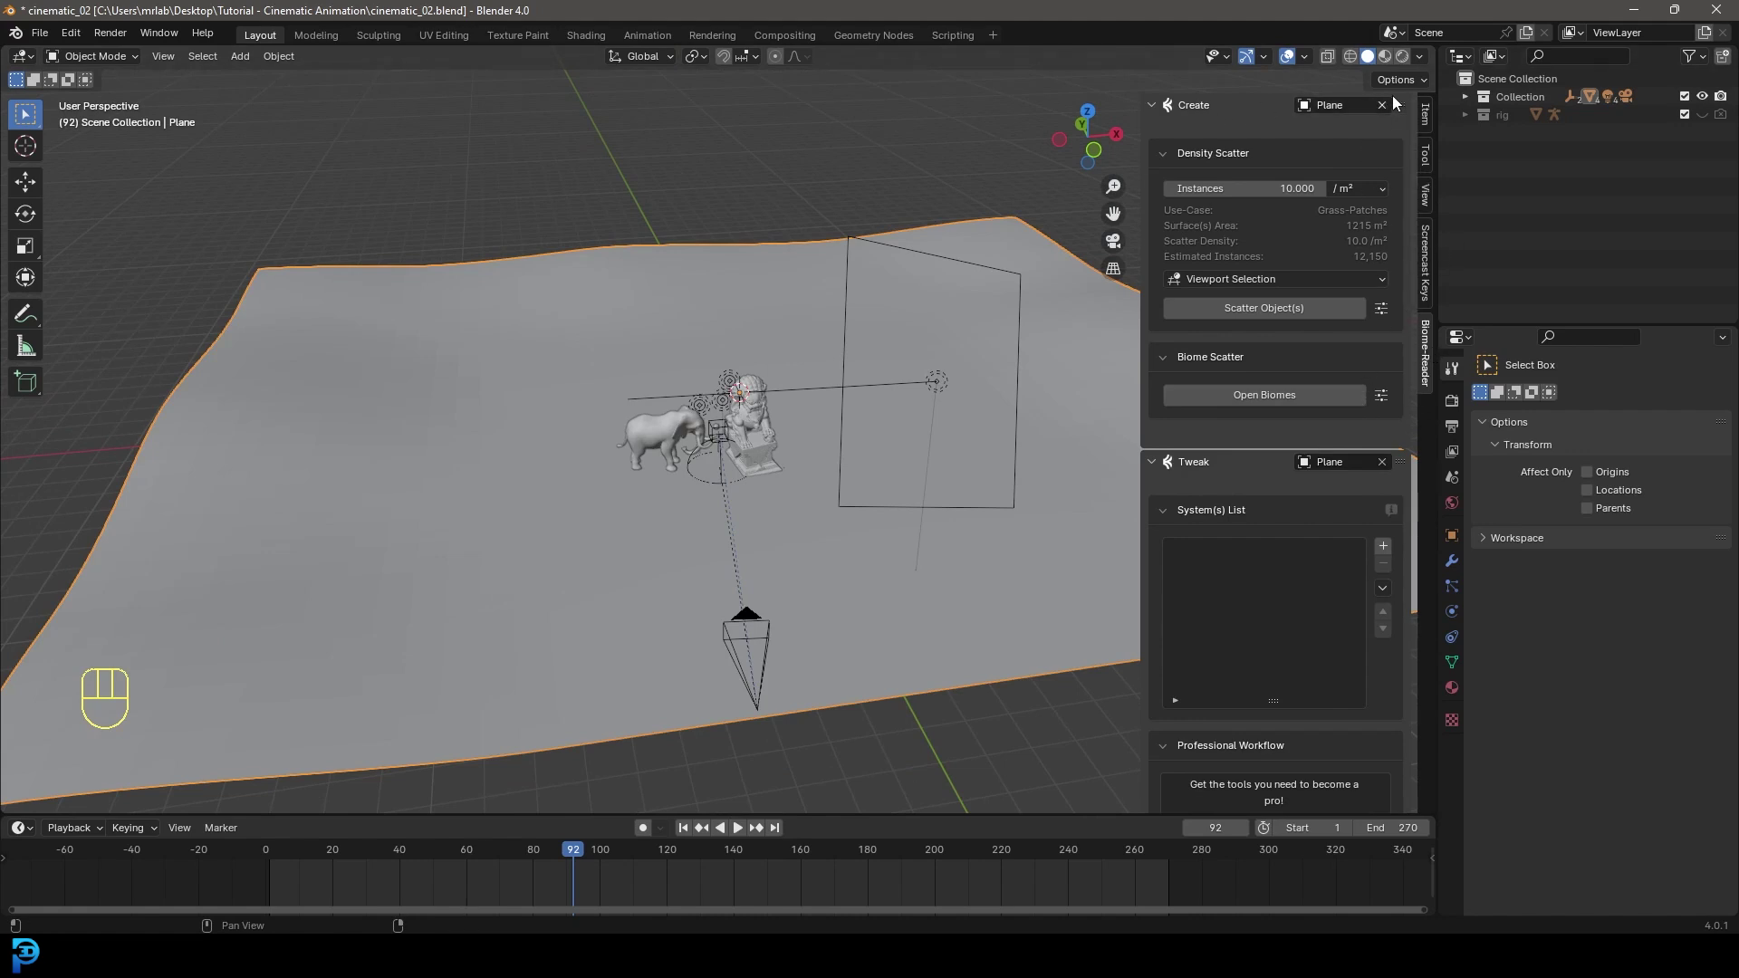
left_click(1391, 109)
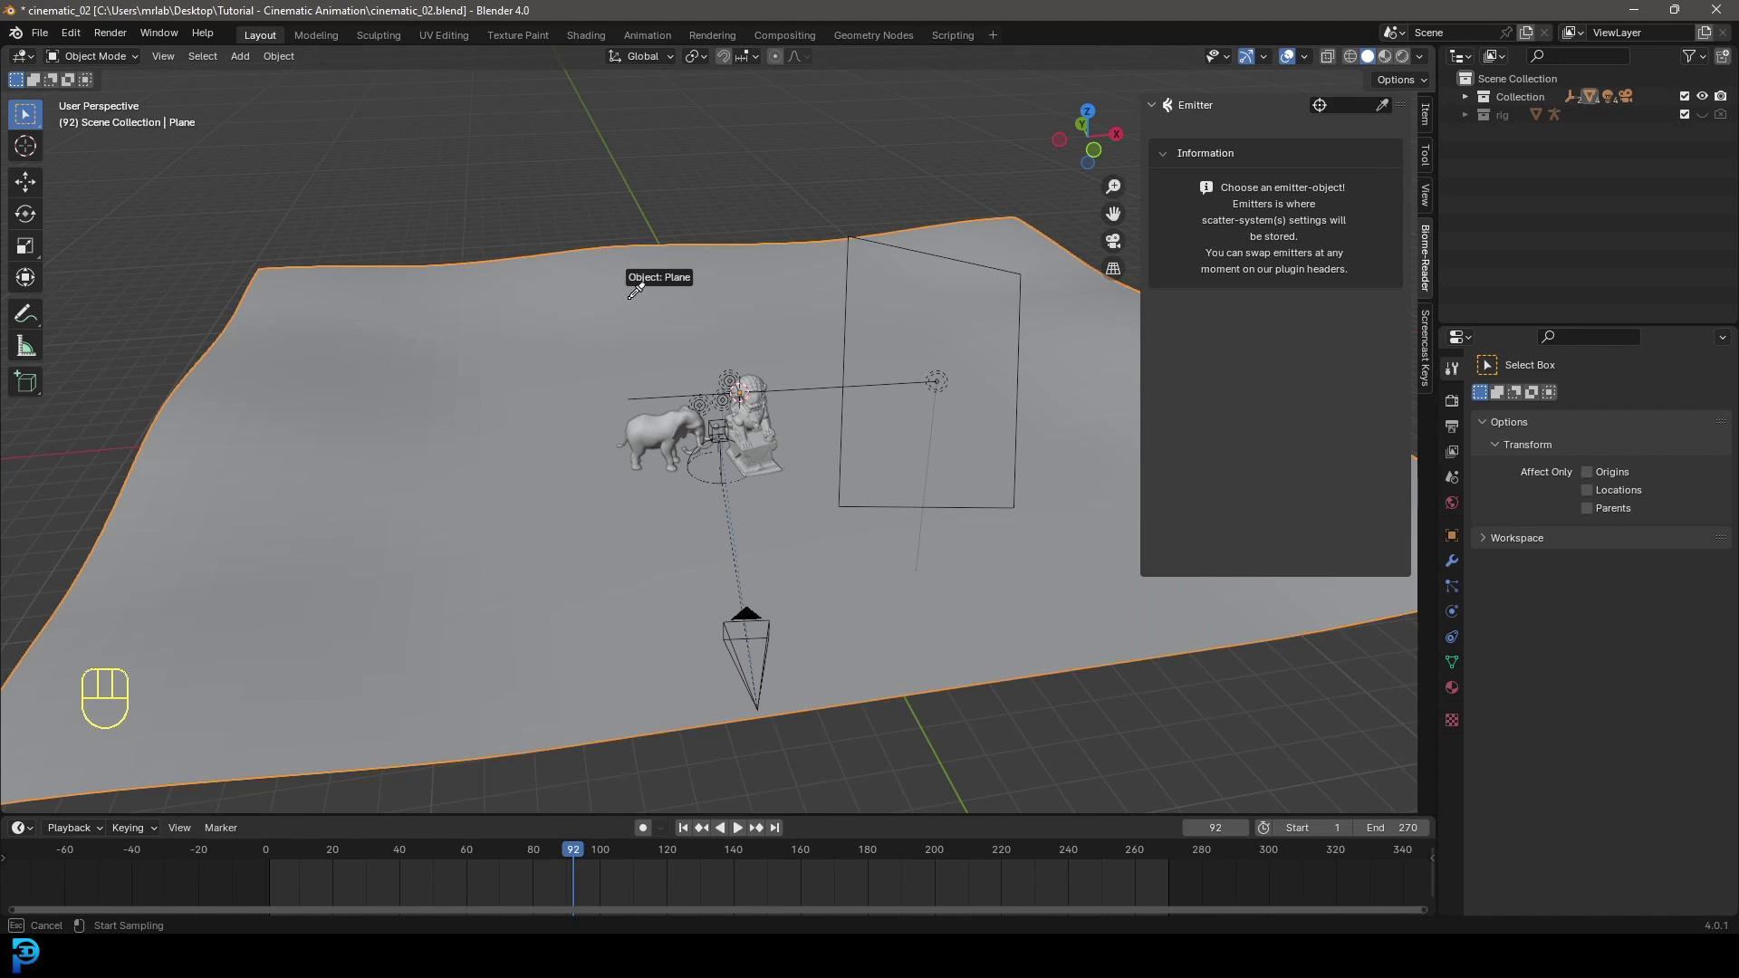